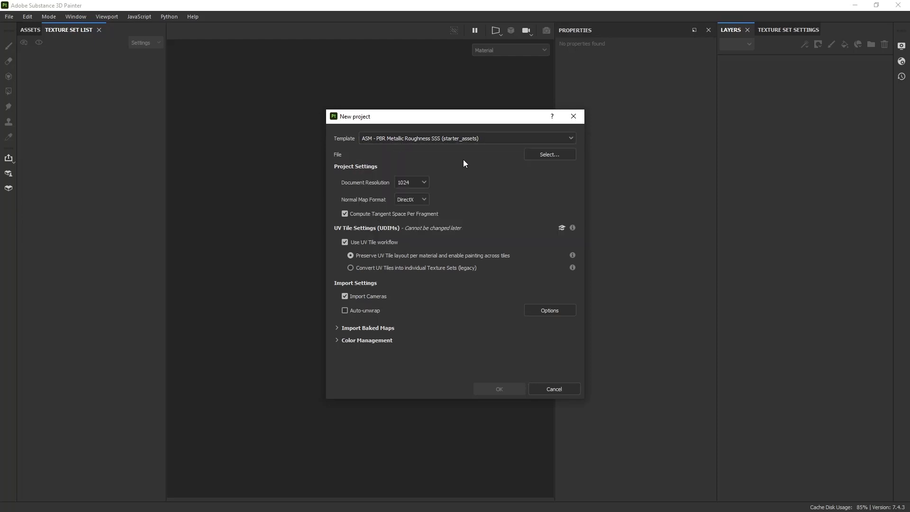
Choose Kitchen.fbx as the mesh file for the new project
double_click(438, 198)
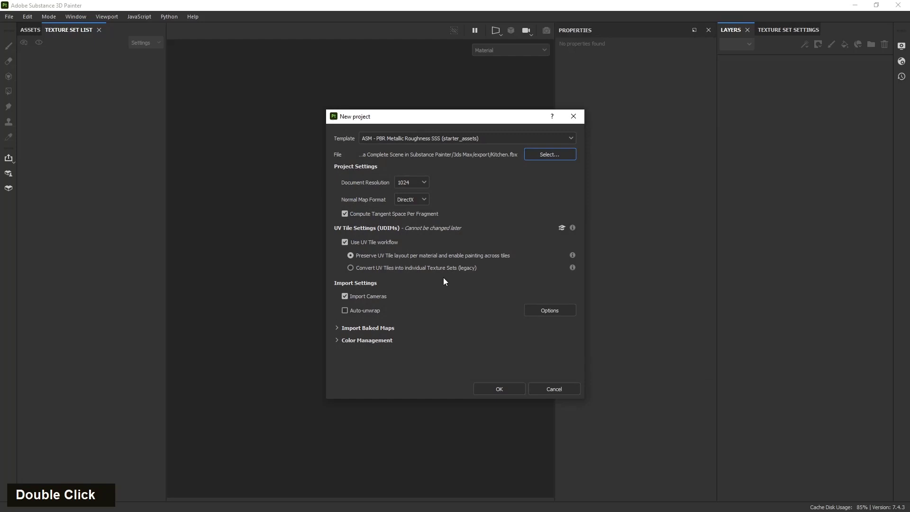
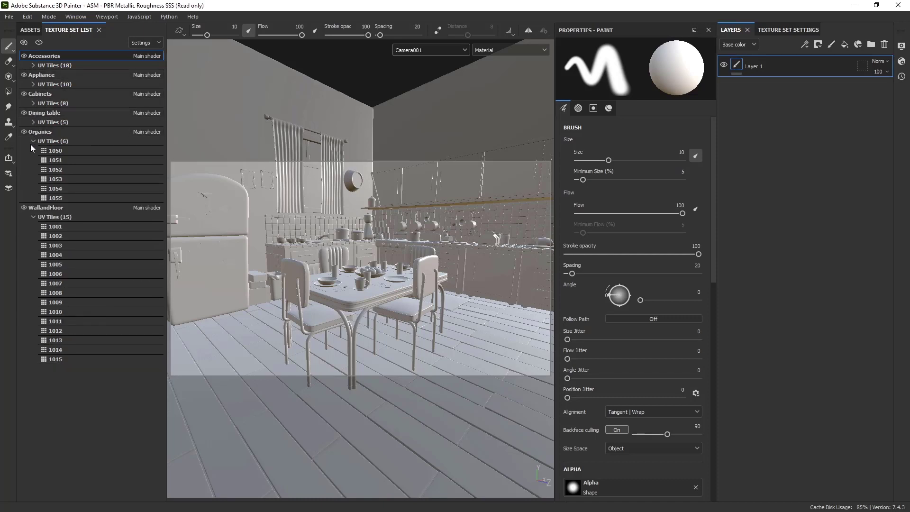
Make WallandFloor the active texture set and switch to its flattened UV layout
double_click(35, 142)
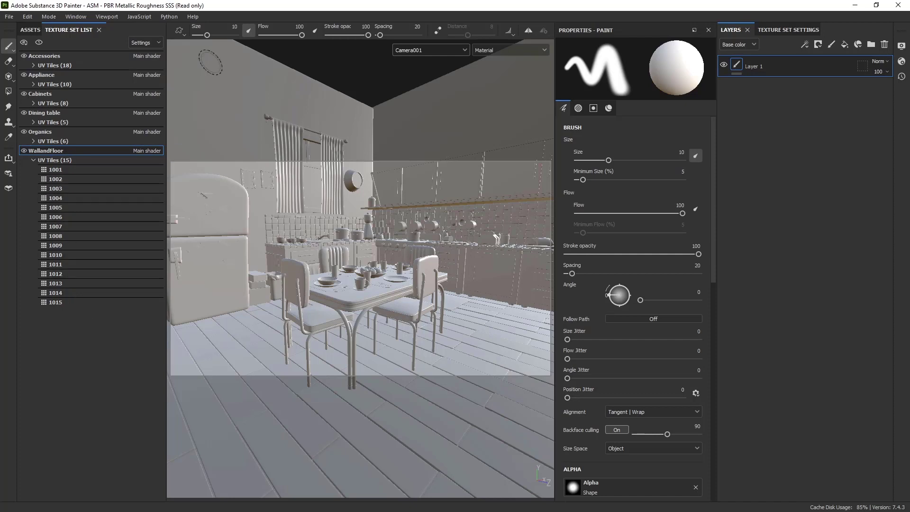
key(F3)
Zoom in and out over the UDIM tiles of each texture set, ending close on WallandFloor's tiles
scroll(down, 3)
scroll(up, 3)
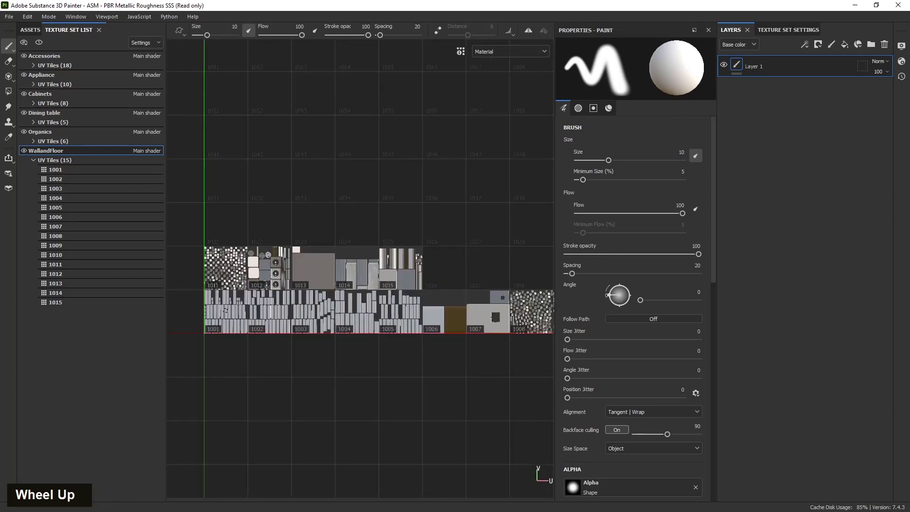
scroll(down, 3)
scroll(up, 3)
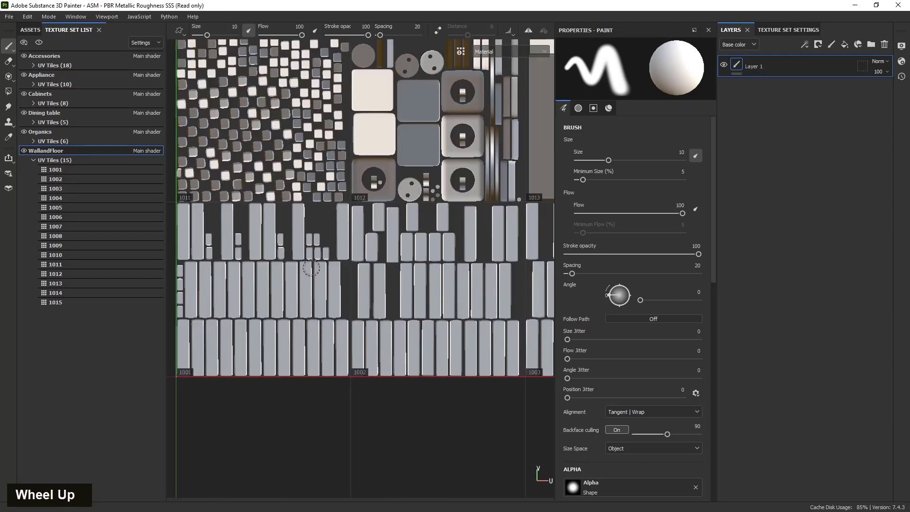
scroll(down, 3)
scroll(up, 3)
scroll(down, 3)
scroll(up, 3)
scroll(down, 3)
scroll(up, 3)
scroll(down, 3)
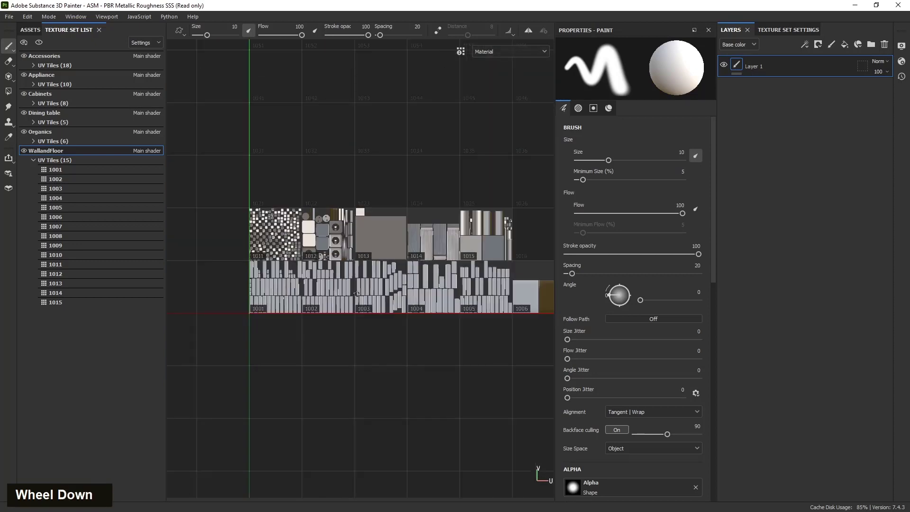
scroll(up, 3)
scroll(down, 3)
scroll(up, 3)
scroll(down, 3)
scroll(up, 3)
scroll(down, 3)
scroll(up, 3)
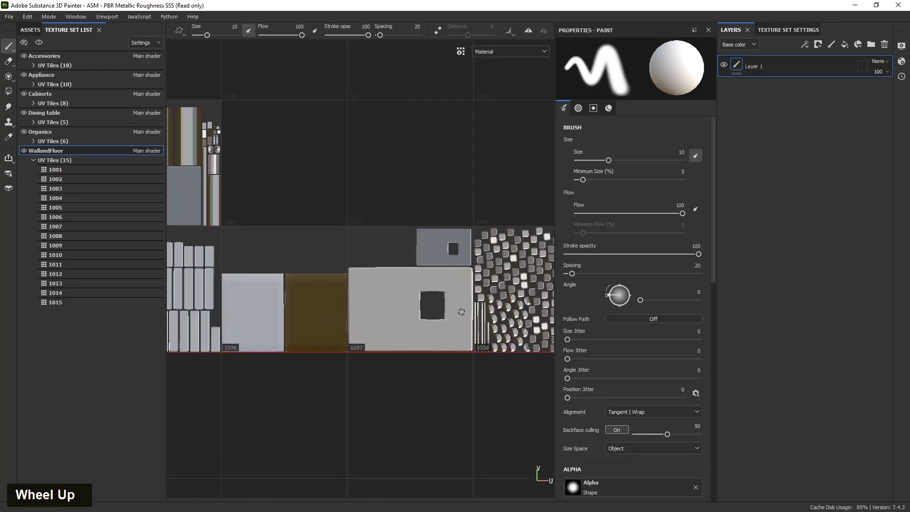
scroll(down, 3)
scroll(up, 3)
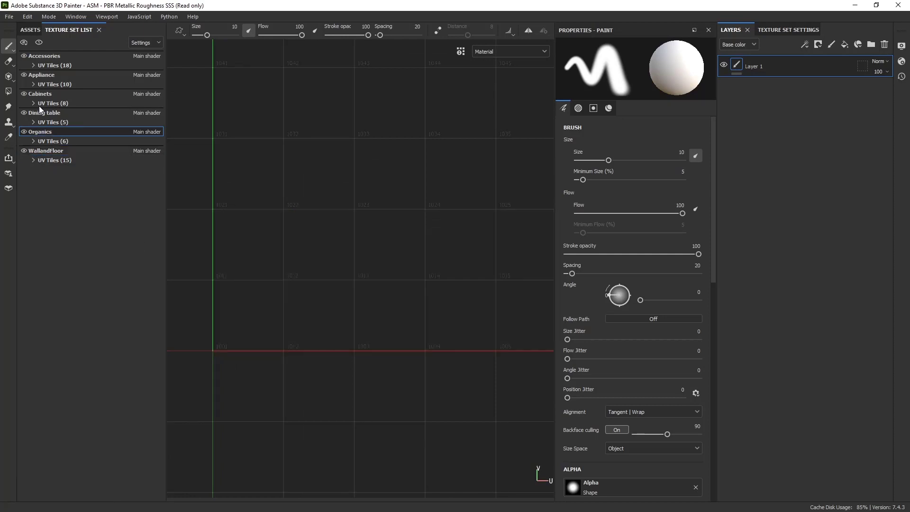
scroll(down, 3)
scroll(up, 3)
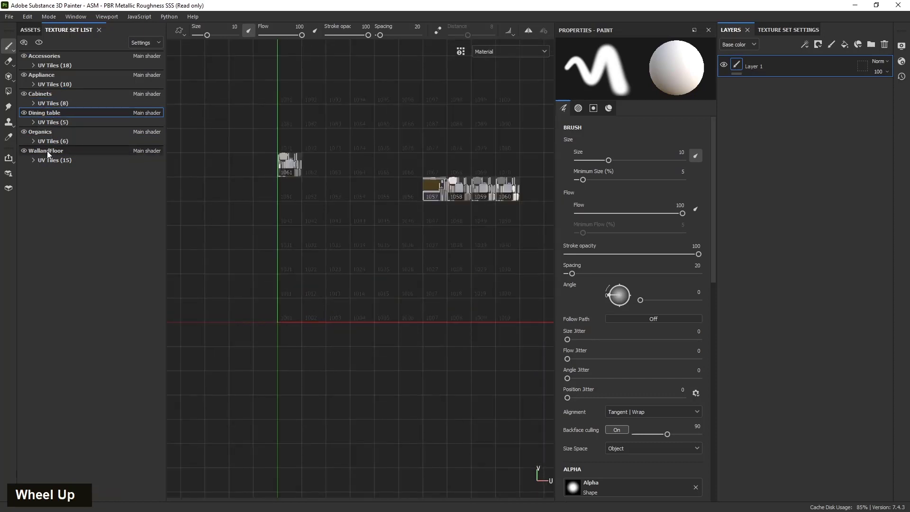
scroll(up, 3)
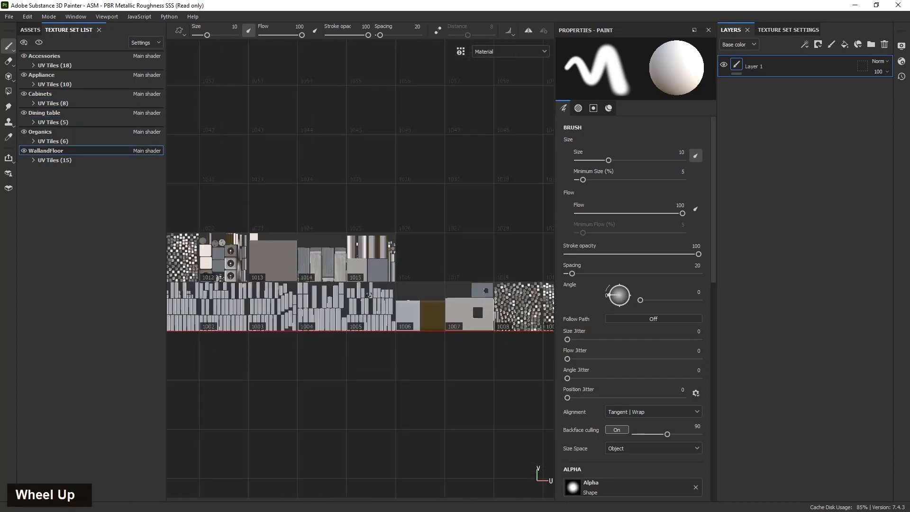
scroll(down, 3)
scroll(up, 3)
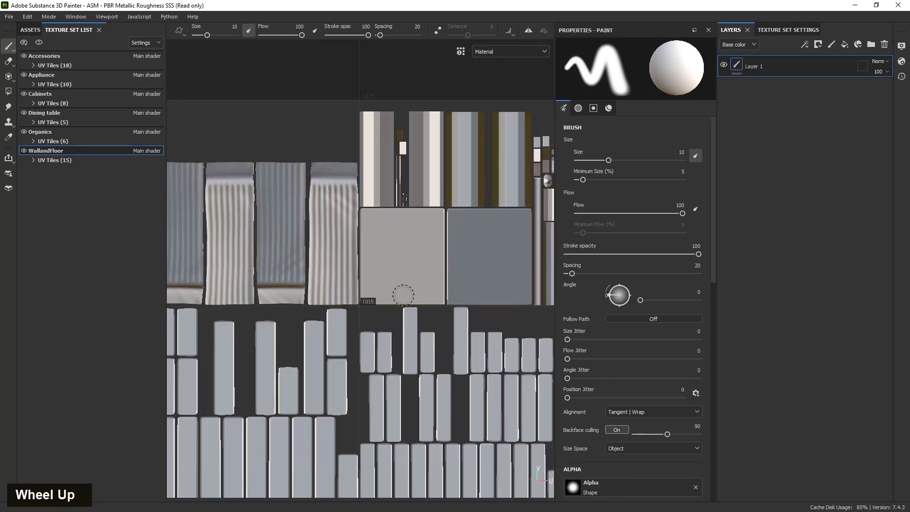
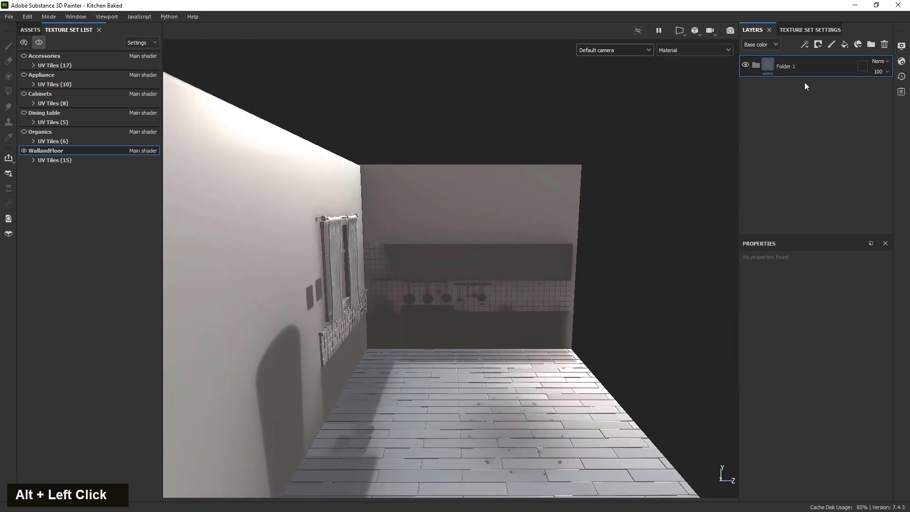
Rename the first folder Left Wall, tag it red, then shorten its name to W Wall
double_click(793, 68)
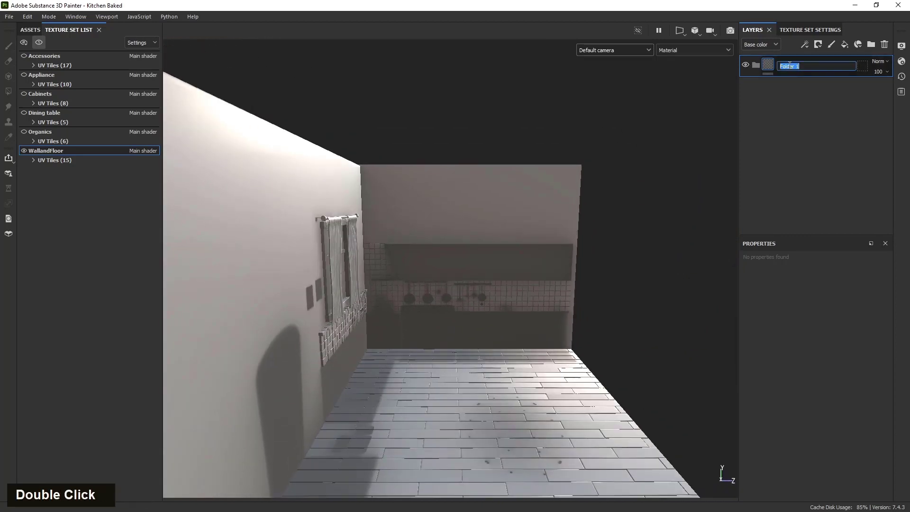
key(space)
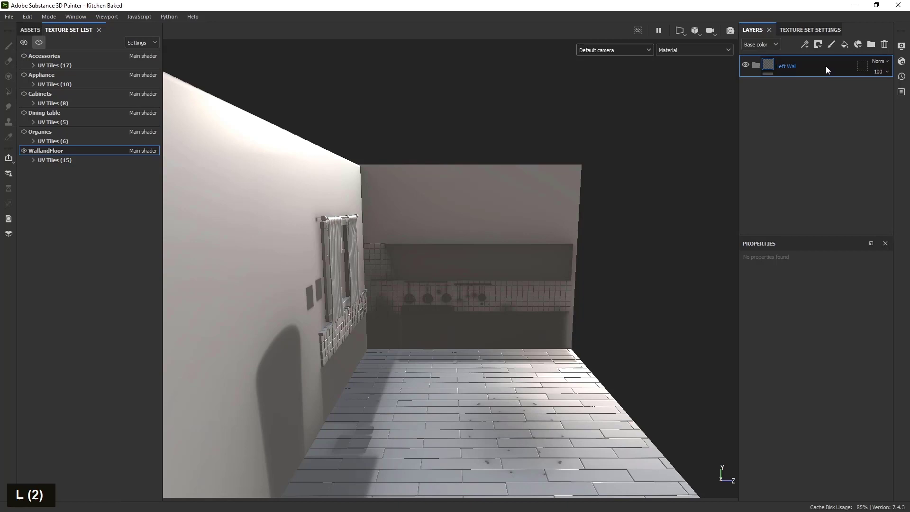
right_click(806, 68)
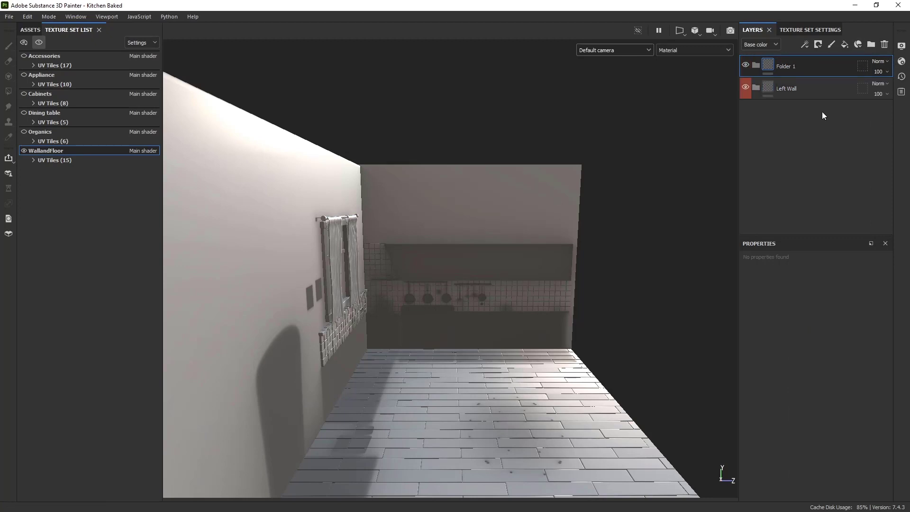
double_click(789, 69)
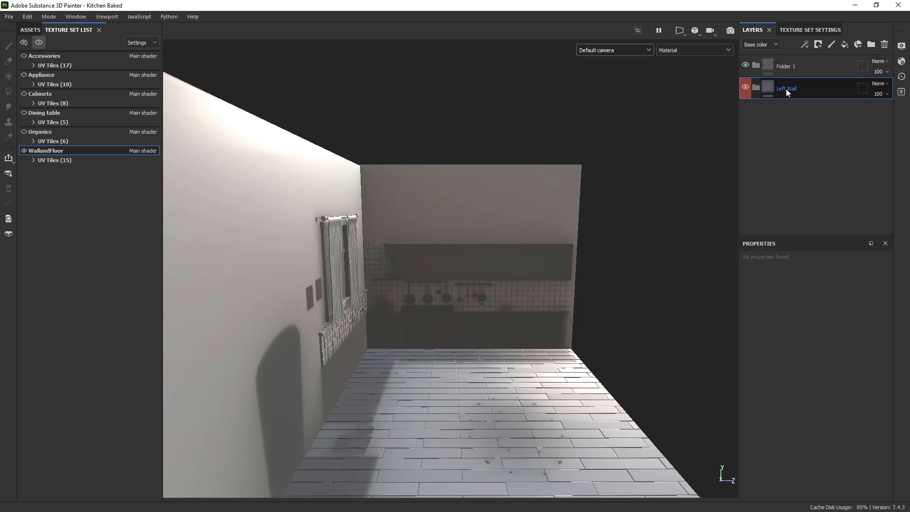
double_click(788, 91)
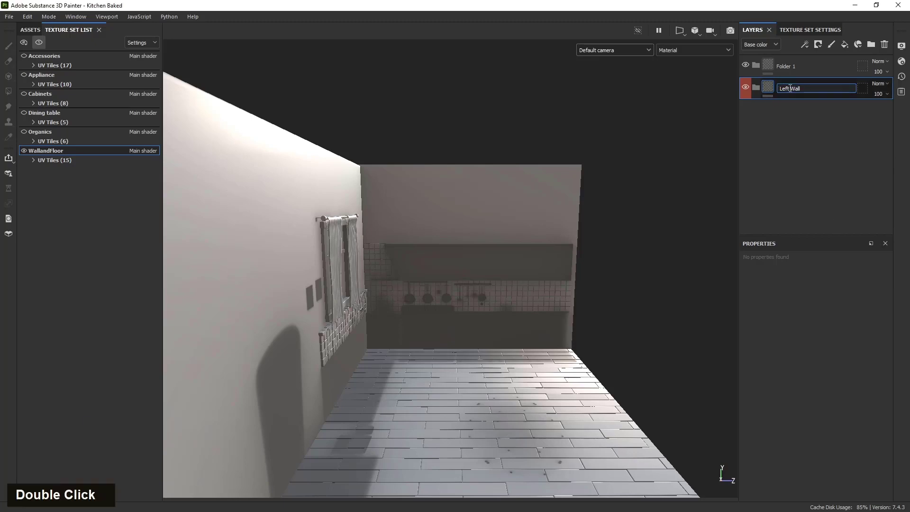
key(shift+w)
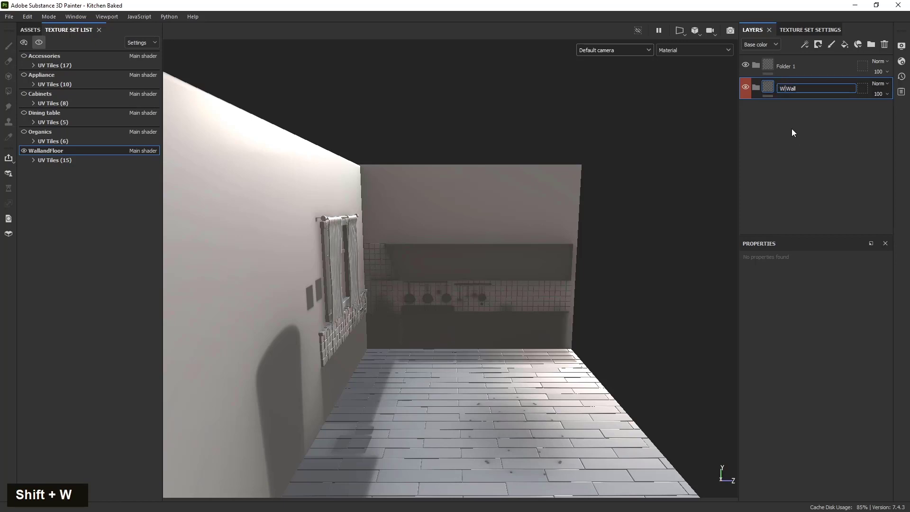
Start renaming the new second folder to N Wall
double_click(792, 68)
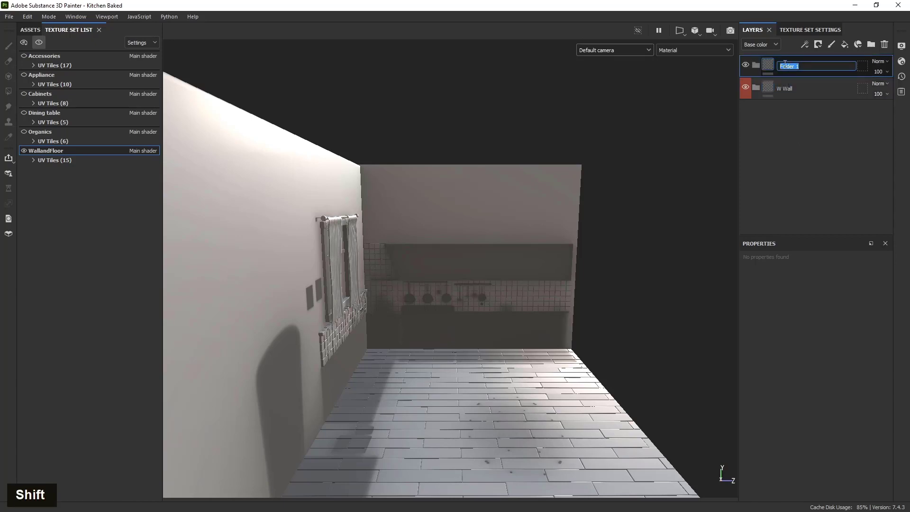
key(shift+n)
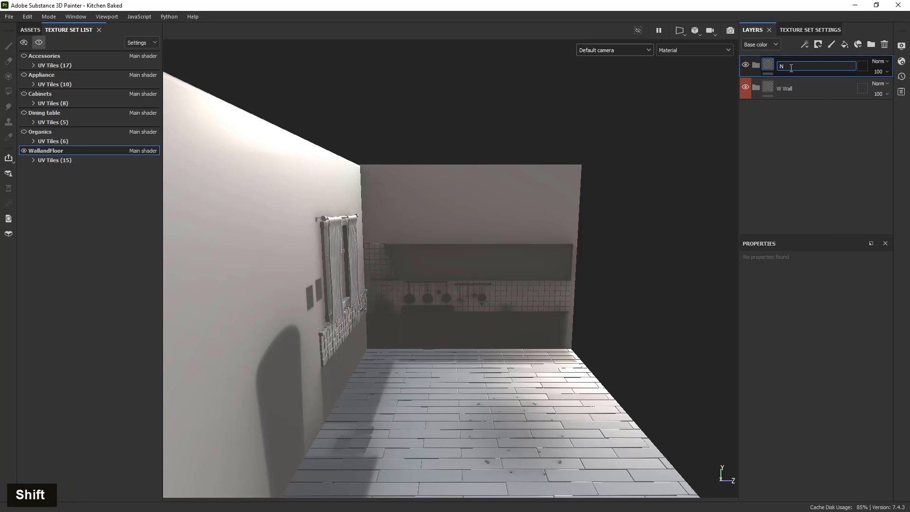
key(shift+w)
Finish the N Wall name, colour-tag it, then name the new top folder Foor and tag it
key(a)
key(l)
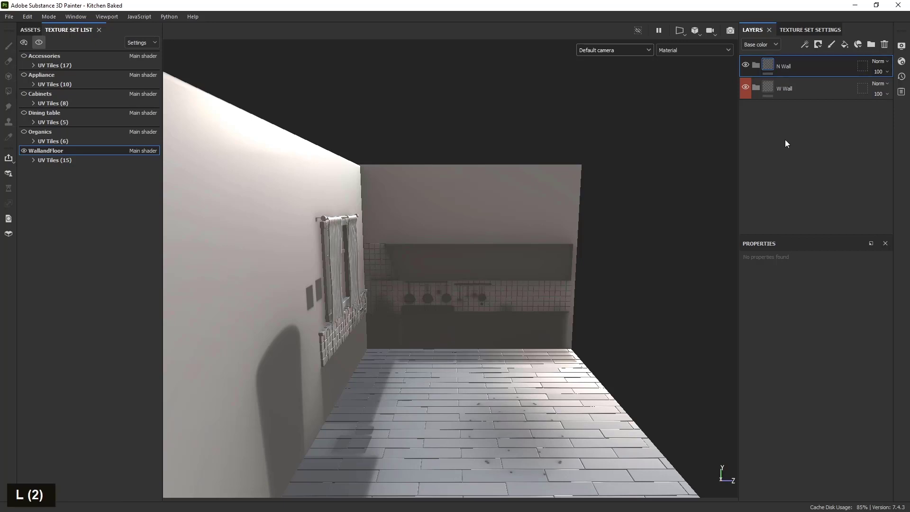
right_click(814, 73)
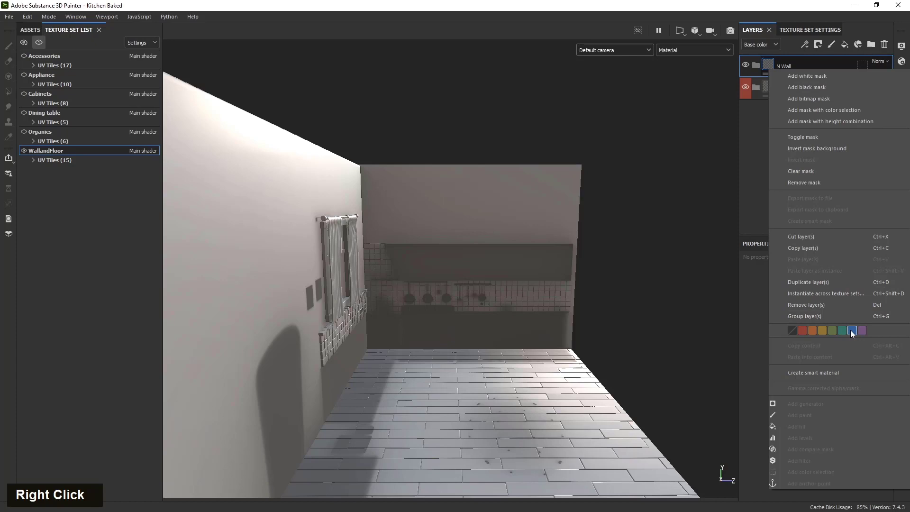
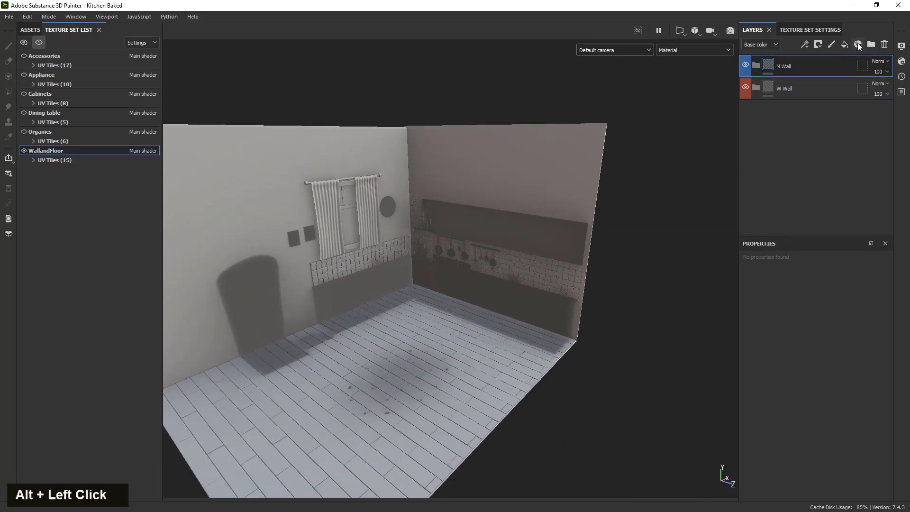
double_click(789, 69)
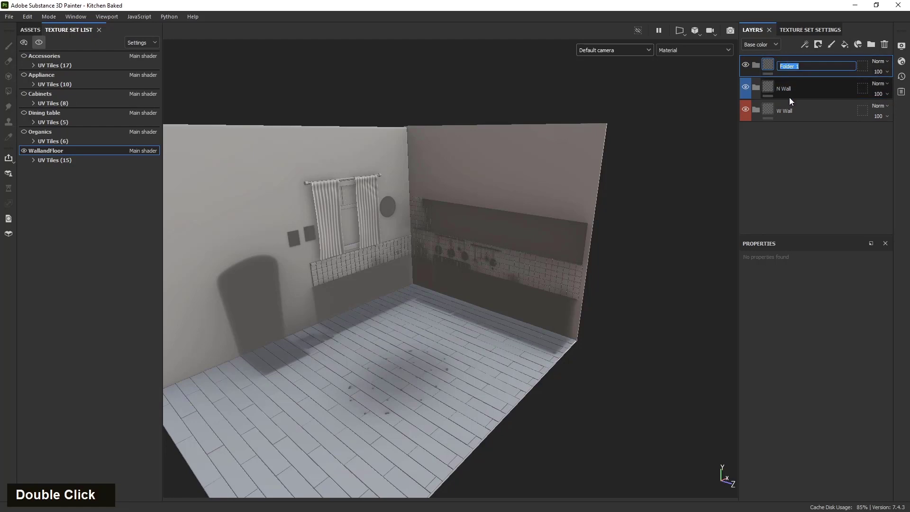
key(shift+f)
key(o)
key(o)
right_click(825, 73)
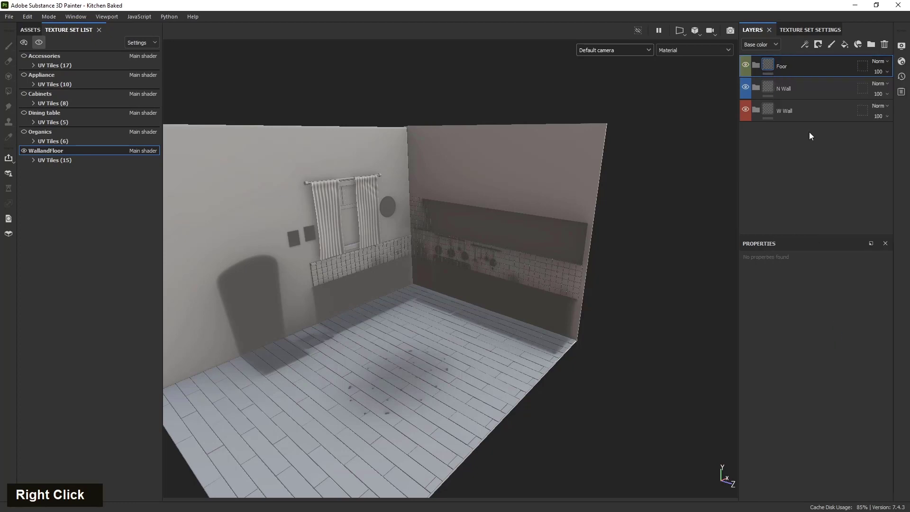
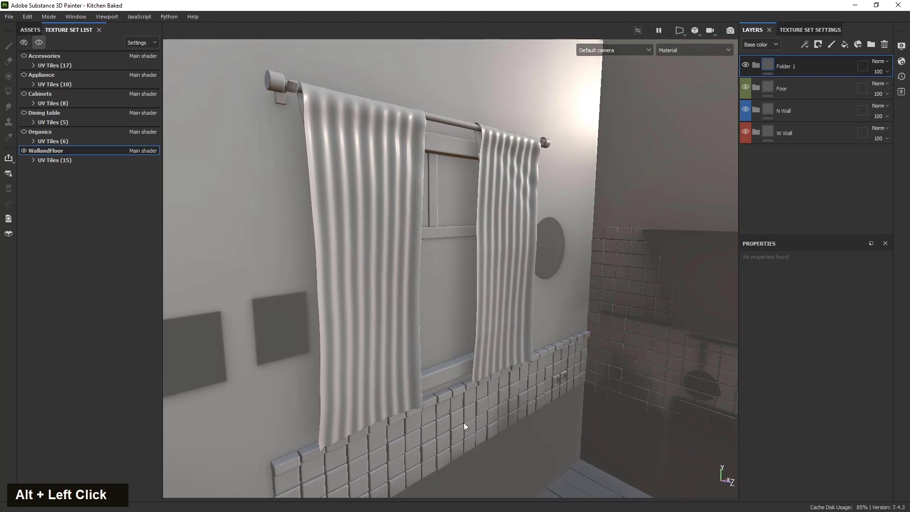
Name two further folders C and W and give each its own colour tag
scroll(down, 3)
middle_click(442, 301)
click(415, 267)
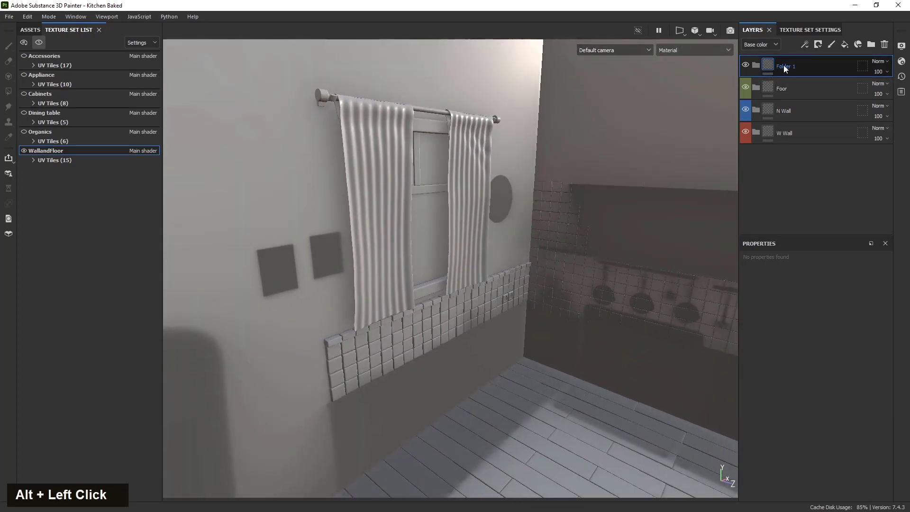
double_click(788, 68)
key(shift+c)
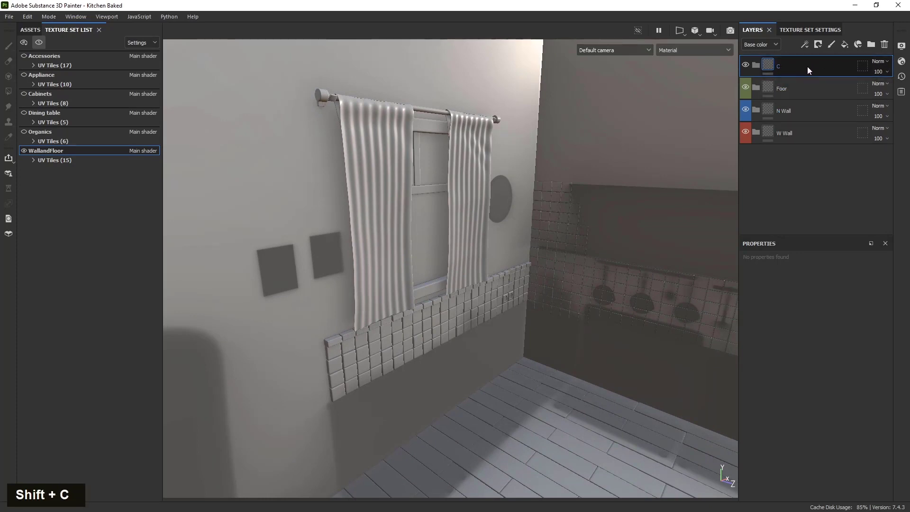
right_click(809, 70)
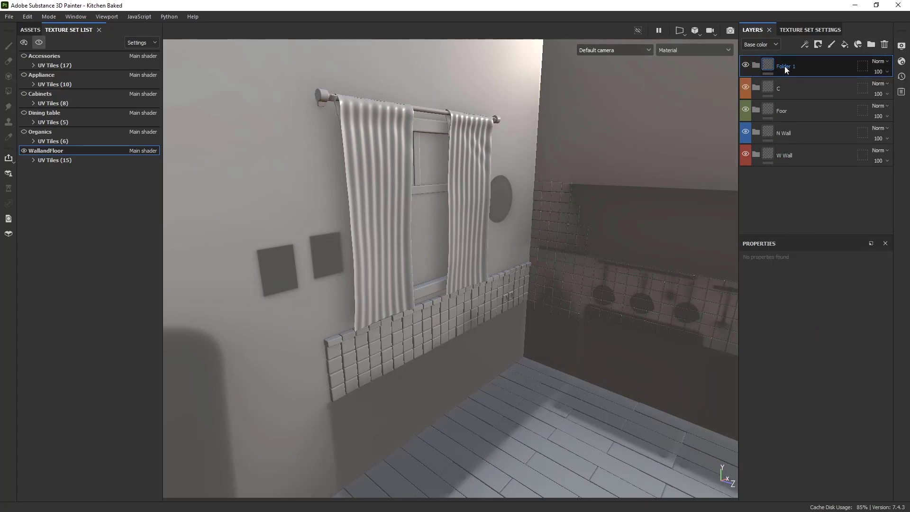
double_click(791, 69)
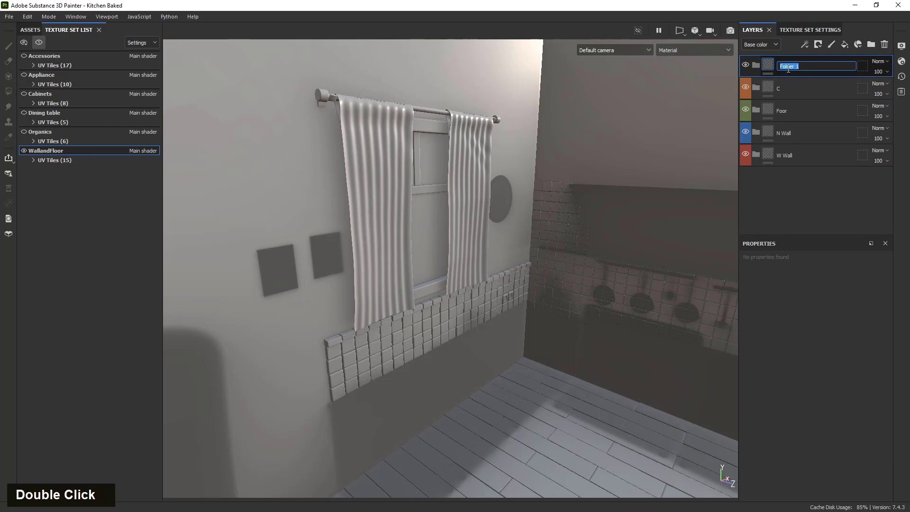
key(shift+w)
right_click(814, 70)
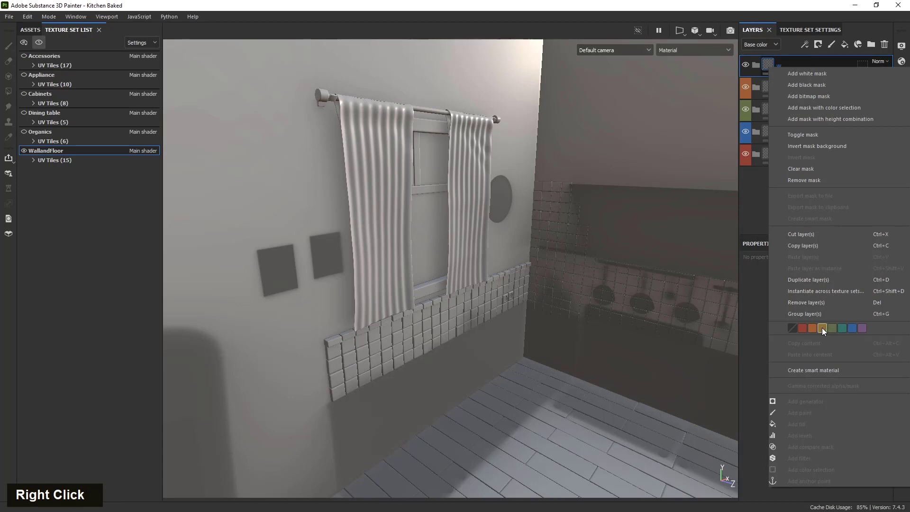
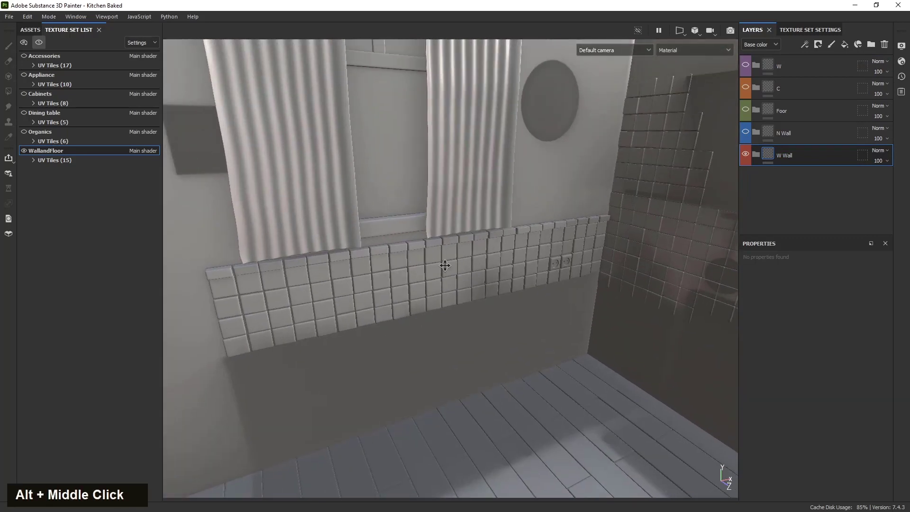
Expand WallandFloor's UV Tiles (15) list and reframe the whole room in view
scroll(down, 3)
click(496, 340)
middle_click(521, 335)
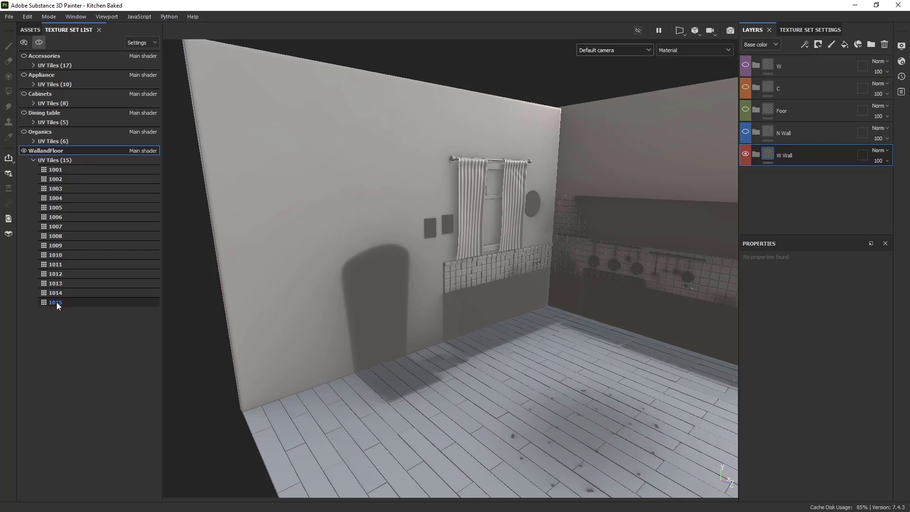
click(348, 295)
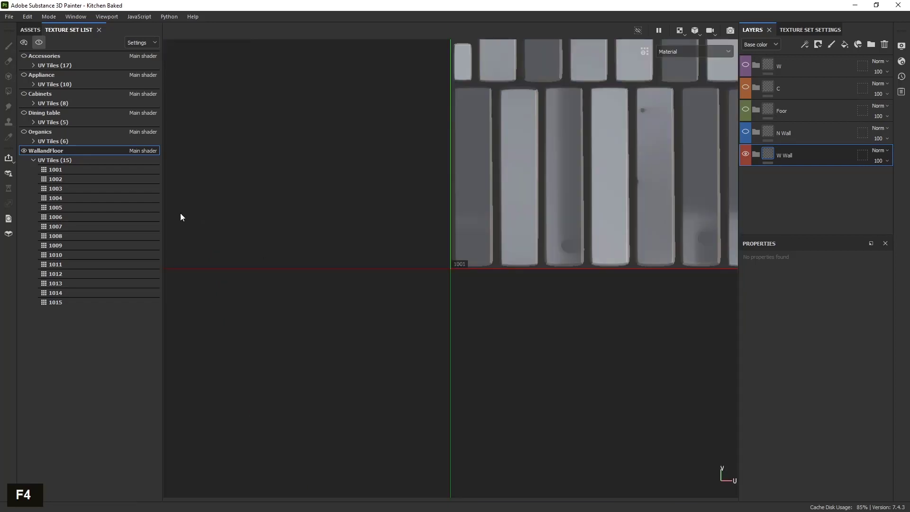
scroll(down, 3)
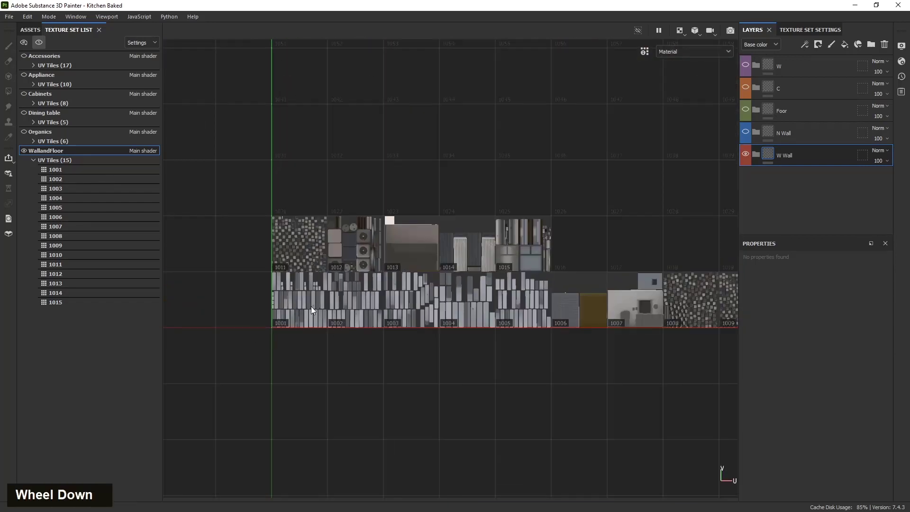
scroll(up, 3)
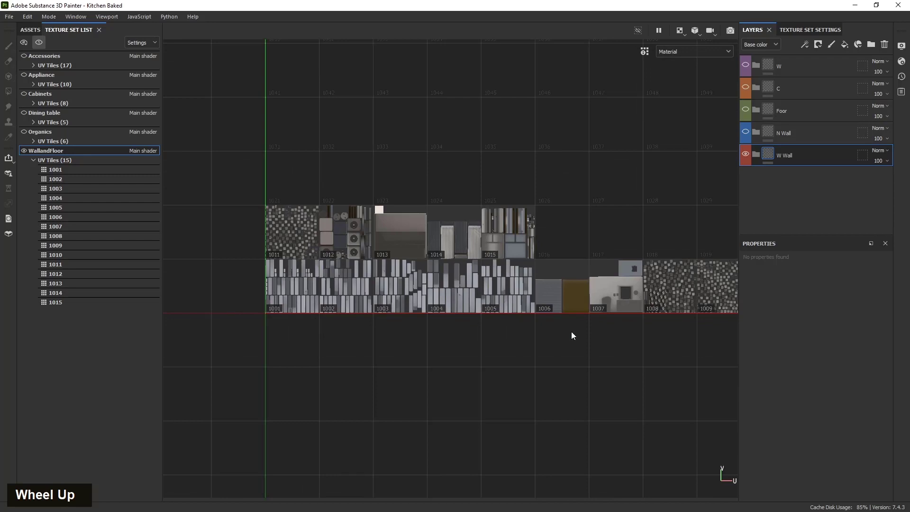
middle_click(667, 360)
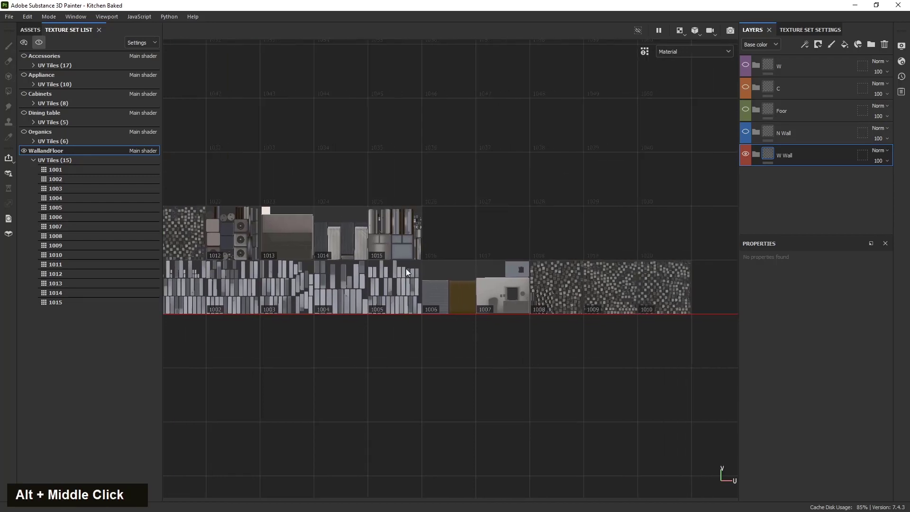
scroll(up, 3)
scroll(down, 3)
middle_click(339, 286)
scroll(up, 3)
middle_click(352, 321)
scroll(up, 3)
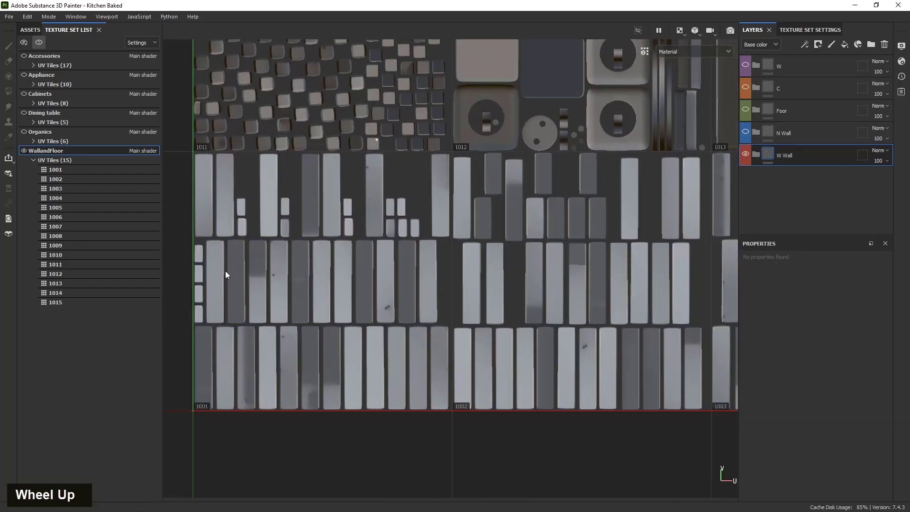
middle_click(541, 356)
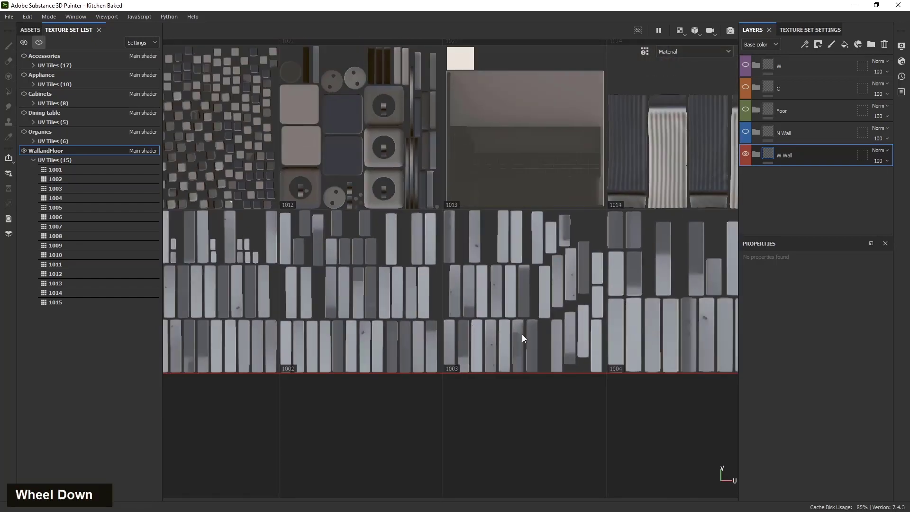
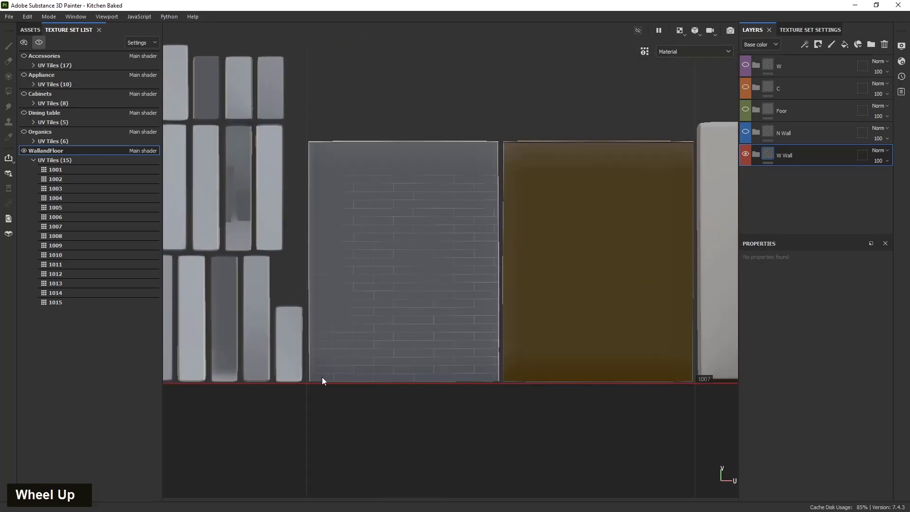
scroll(down, 3)
scroll(up, 3)
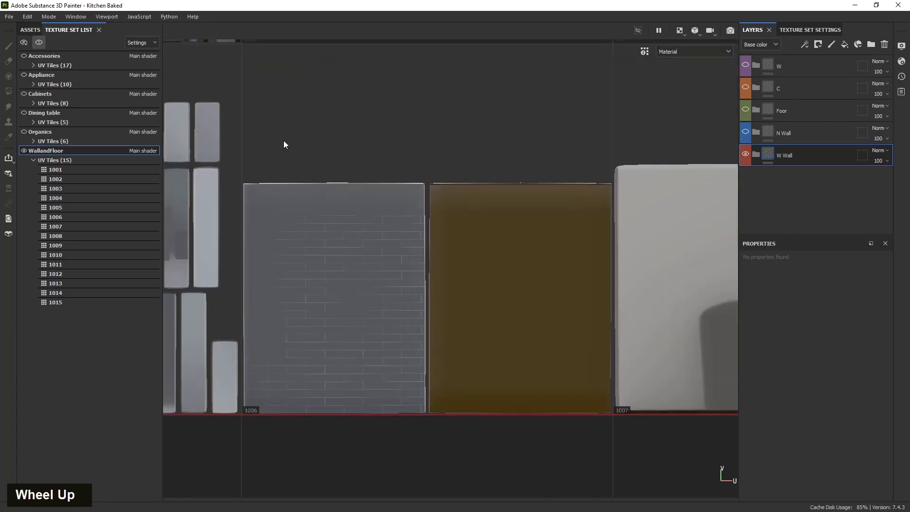
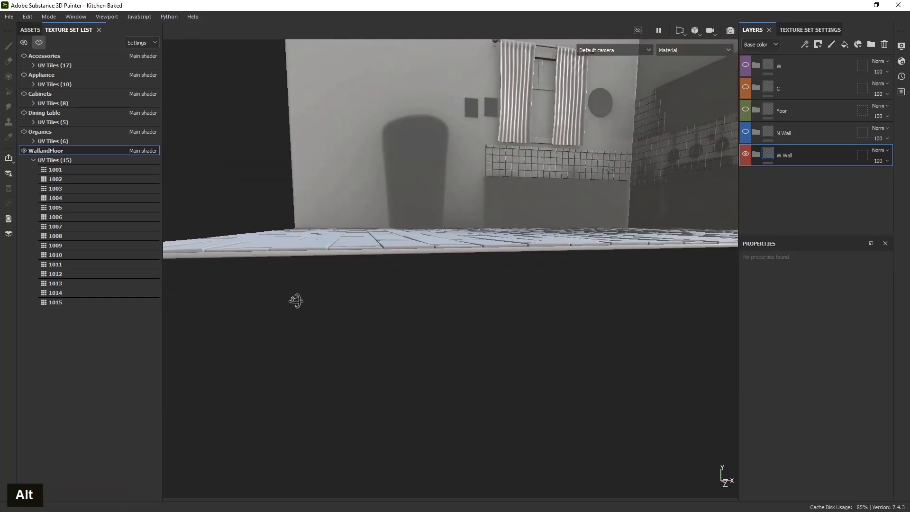
Zoom into the floor planks, then pan the 2D UV layout to tile 1007
scroll(up, 3)
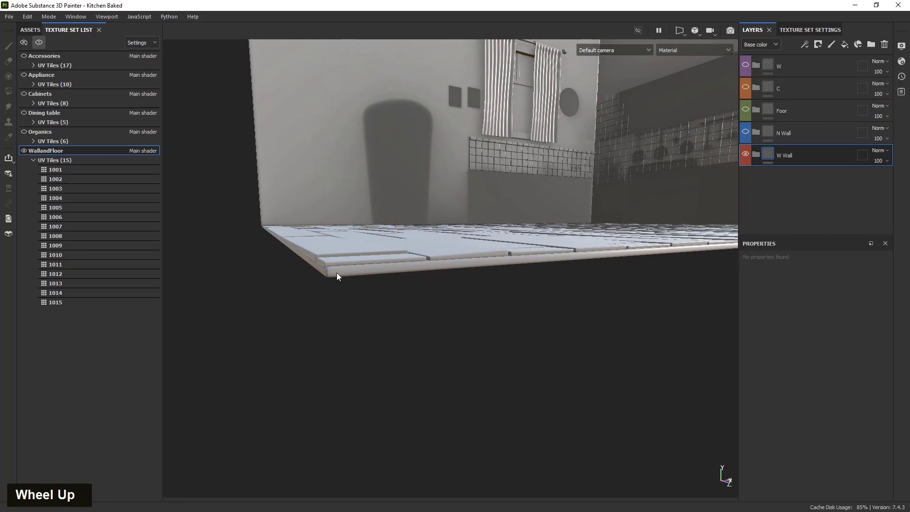
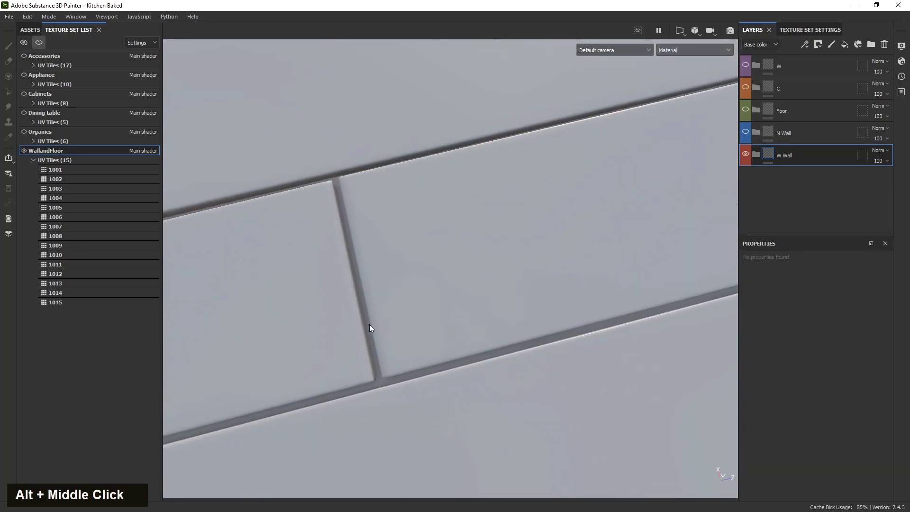
scroll(down, 3)
scroll(down, 3)
middle_click(569, 399)
Pan up to the small tile above 1007 and zoom out to show it beside tile 1008
scroll(up, 3)
middle_click(403, 351)
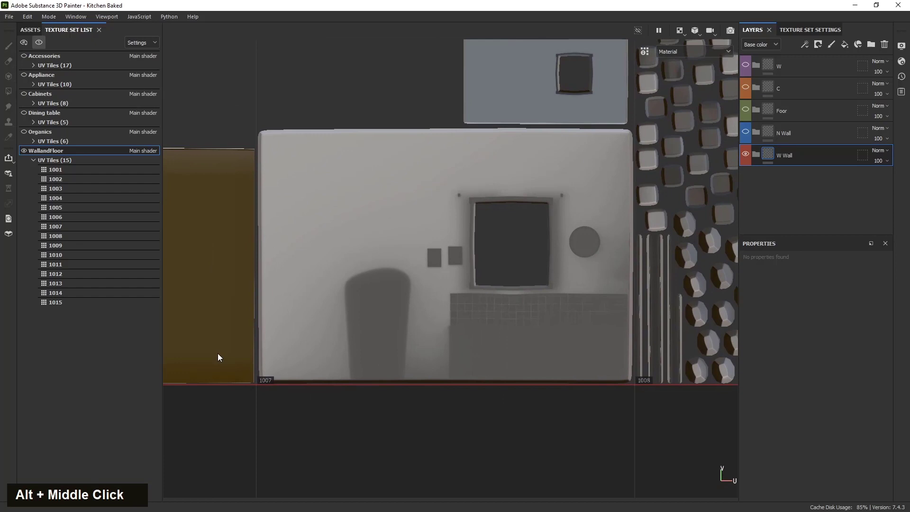
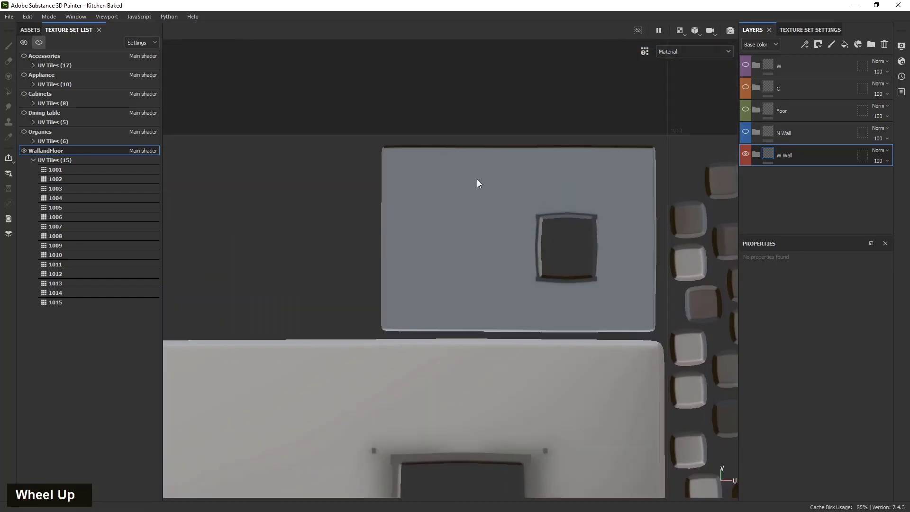
scroll(down, 3)
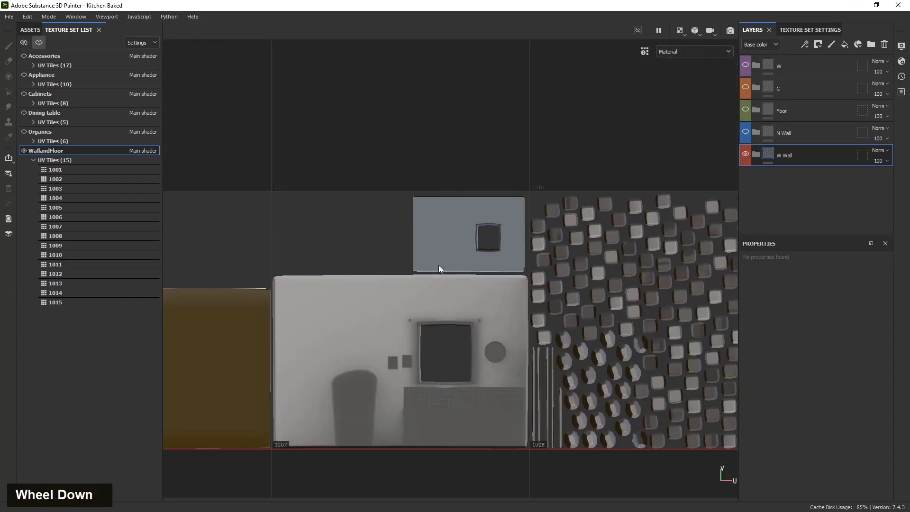
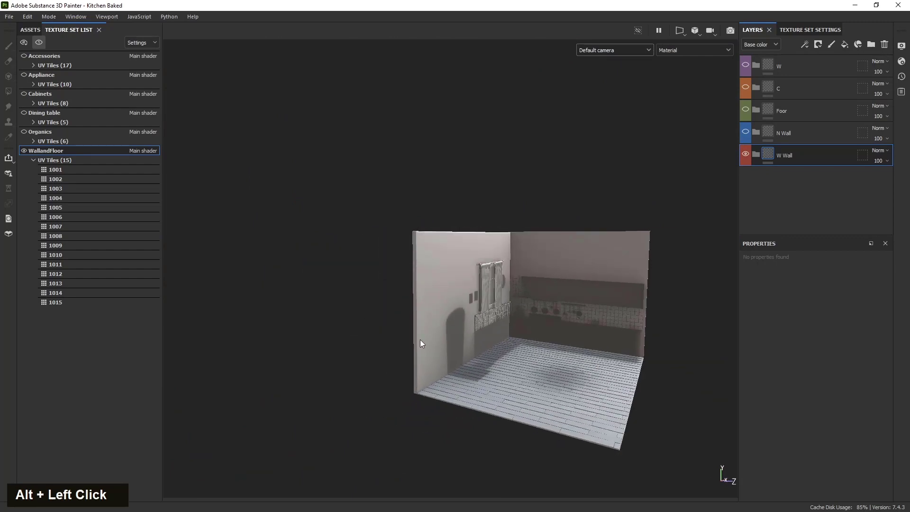
Return to the 3D room view, reposition it, then pan across the full UV tile layout
key(F3)
scroll(down, 3)
middle_click(552, 350)
scroll(down, 3)
middle_click(342, 361)
middle_click(389, 343)
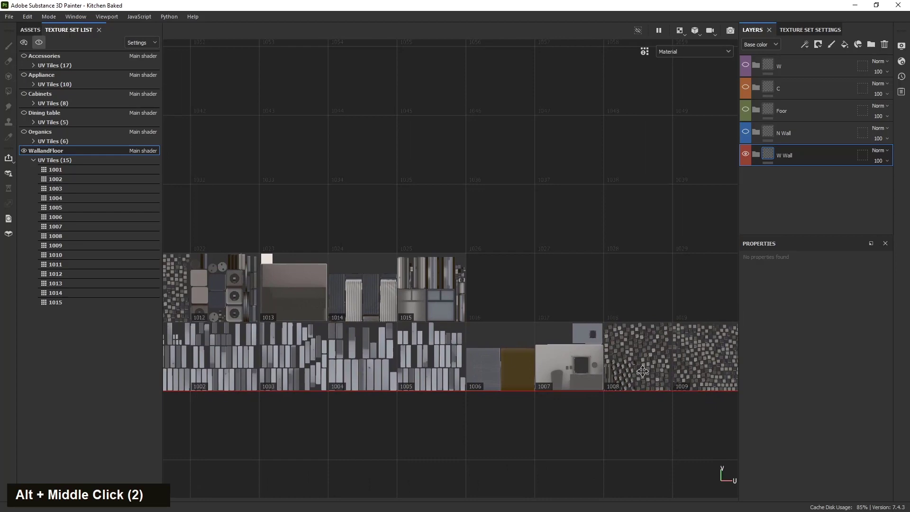
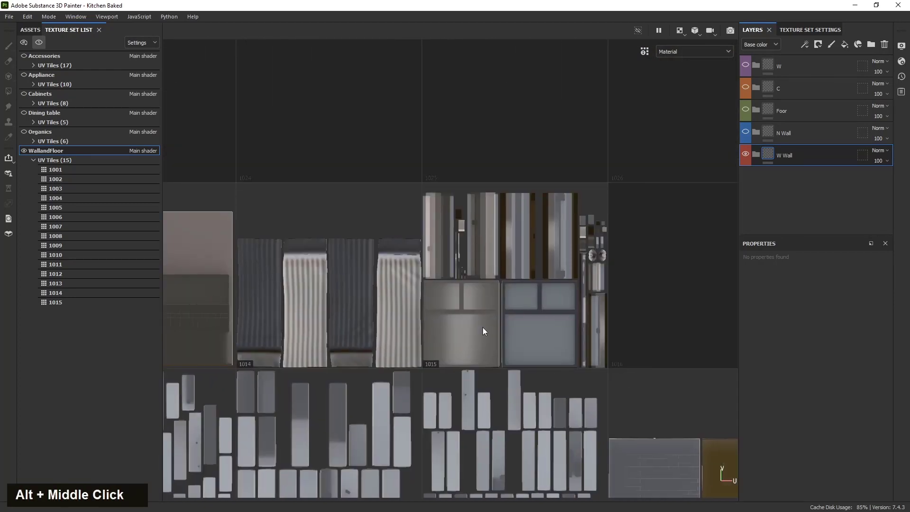
scroll(up, 3)
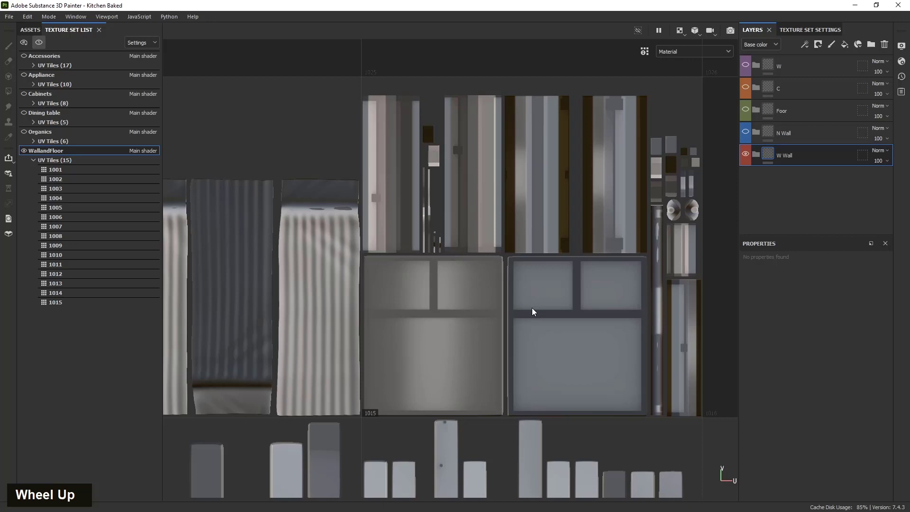
scroll(down, 3)
middle_click(465, 407)
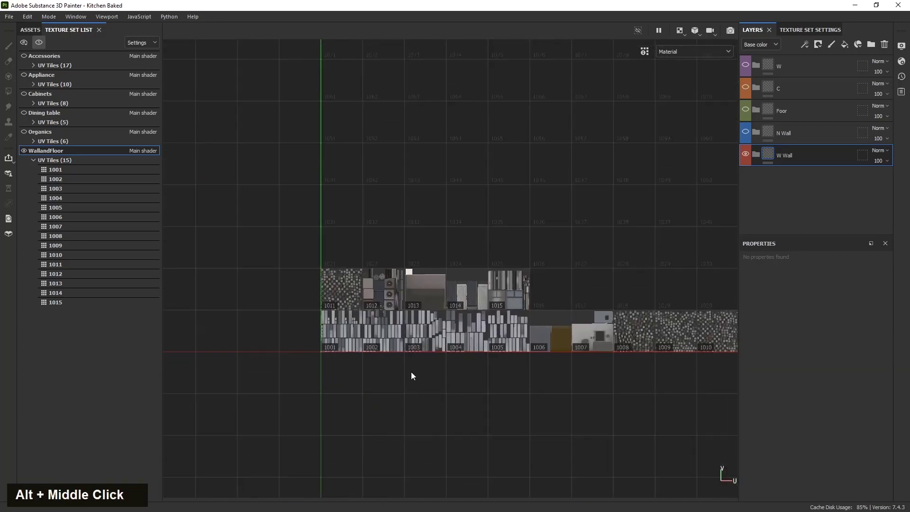
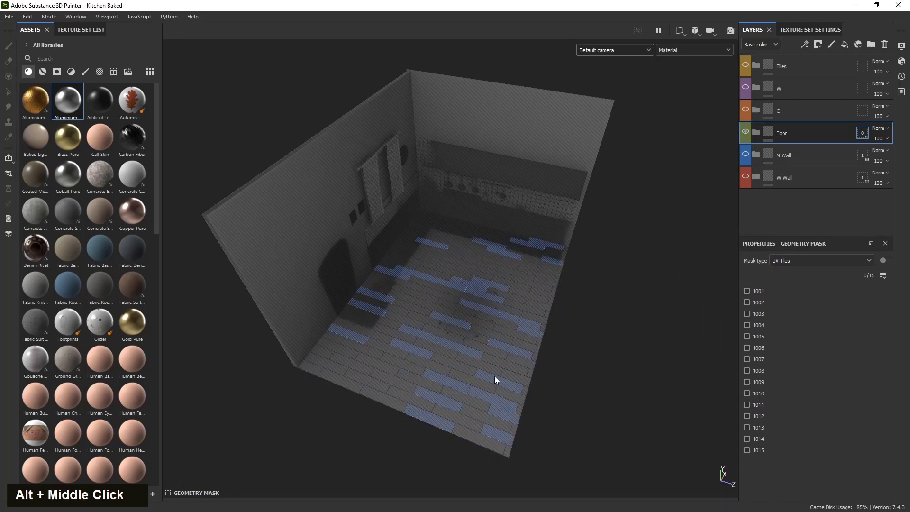
Tick floor tiles 1001–1006 in the Foor folder's UV-tile geometry mask
click(450, 352)
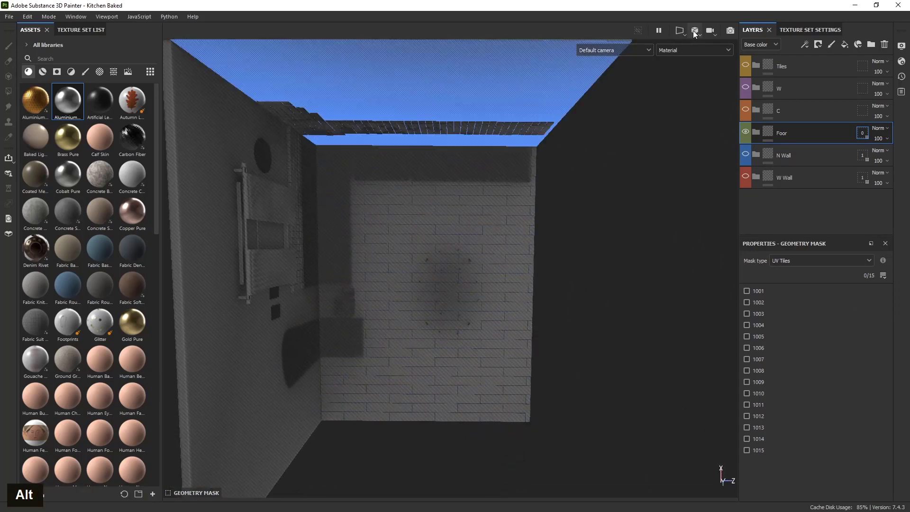
scroll(down, 3)
scroll(up, 3)
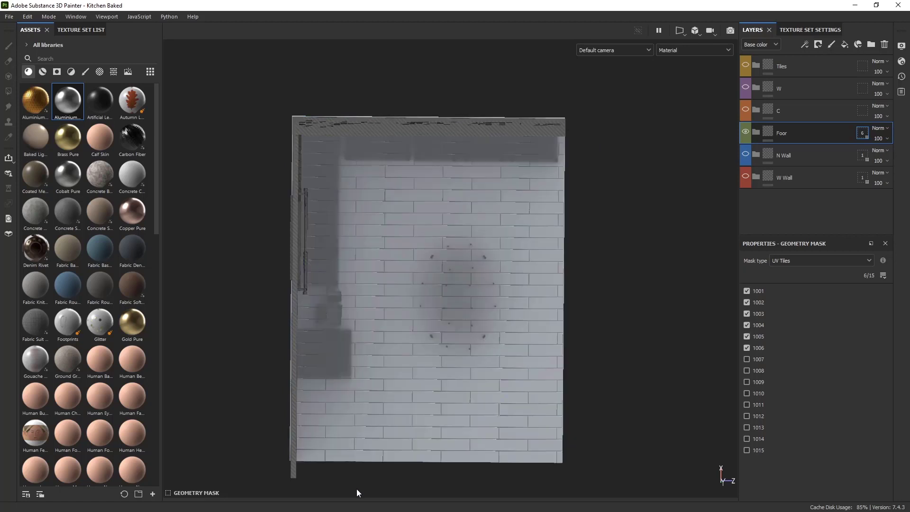
middle_click(464, 410)
click(421, 386)
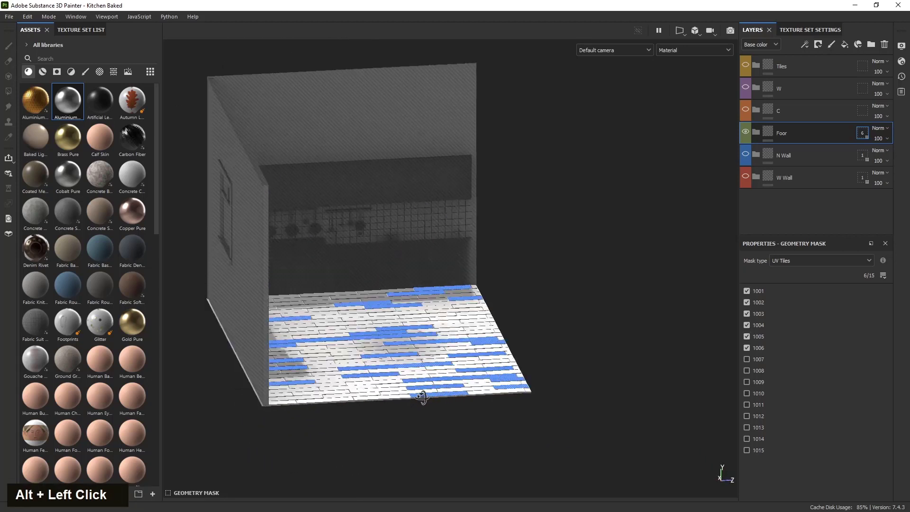
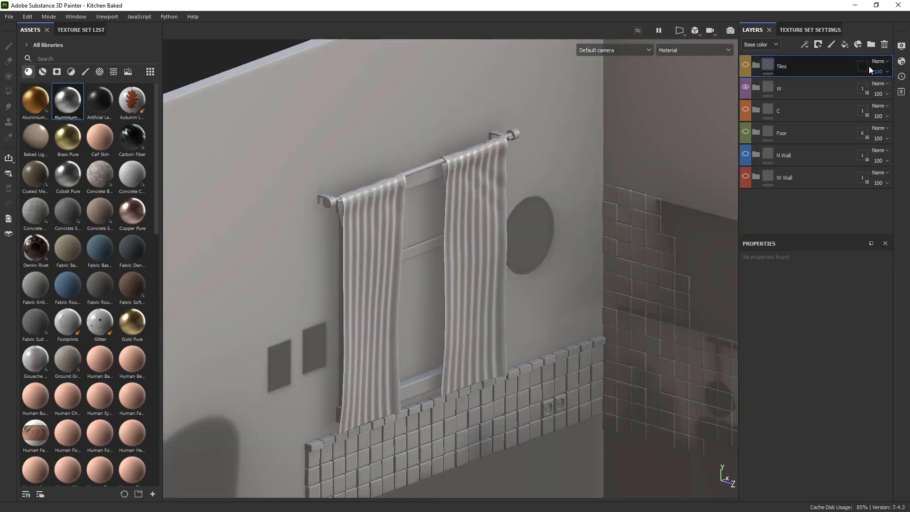
Zoom out and pan the viewport to frame the whole room
scroll(down, 3)
middle_click(473, 376)
scroll(down, 3)
middle_click(571, 336)
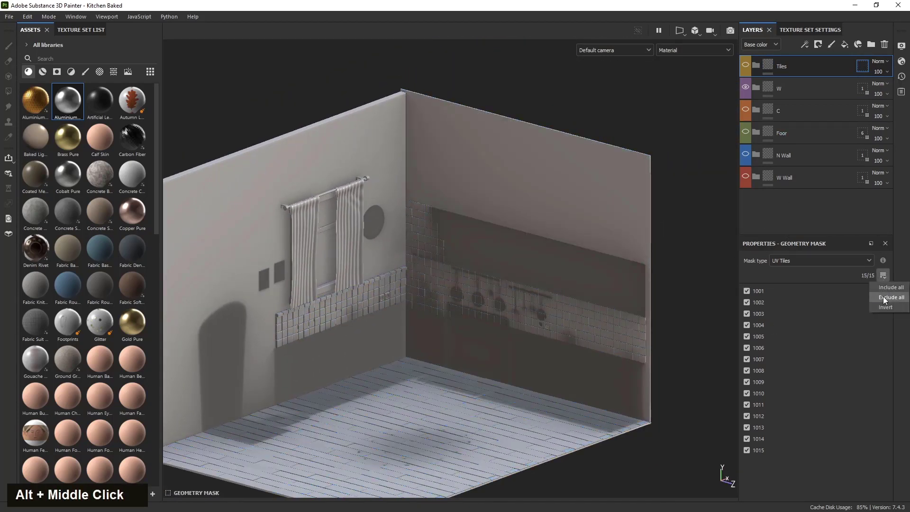
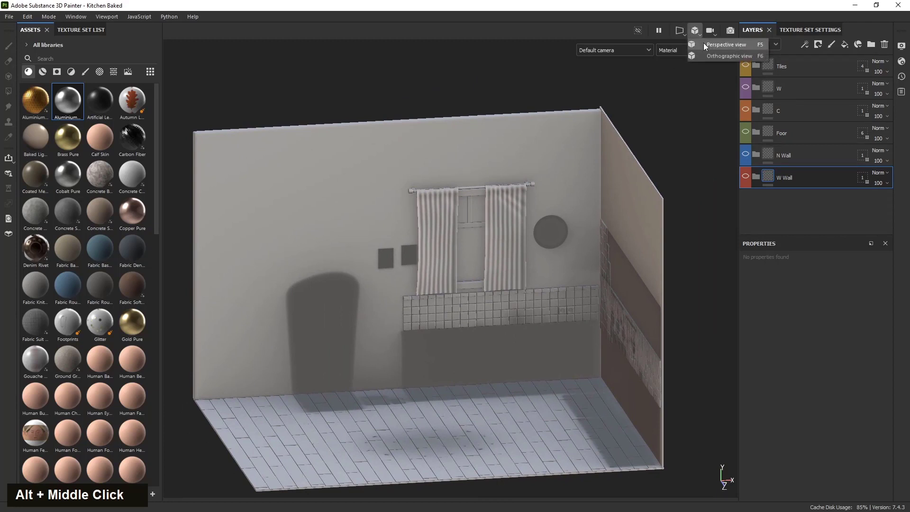
Switch the viewport from orthographic to a Perspective view (F5) camera
scroll(up, 3)
click(446, 352)
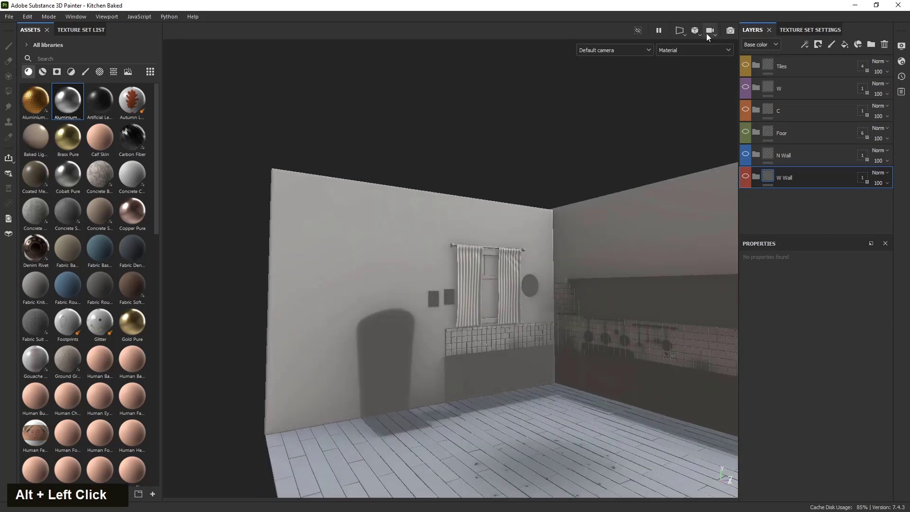
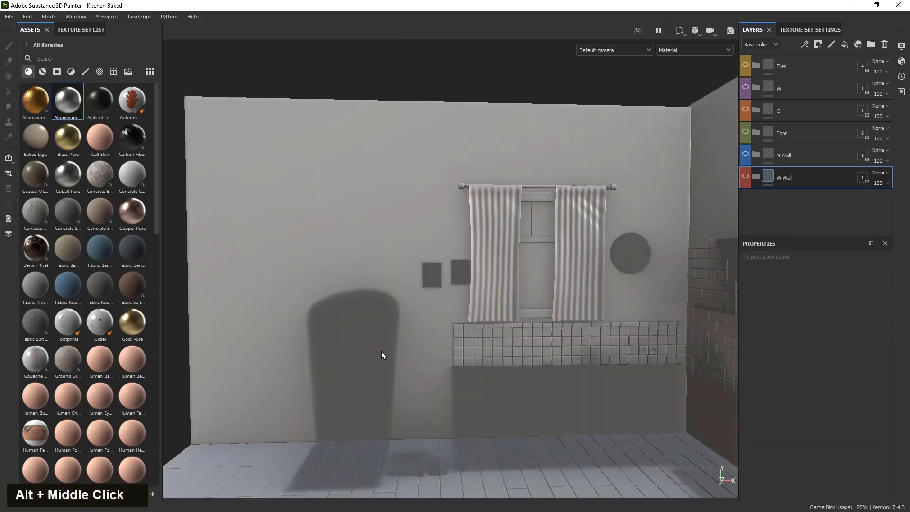
scroll(down, 3)
click(379, 353)
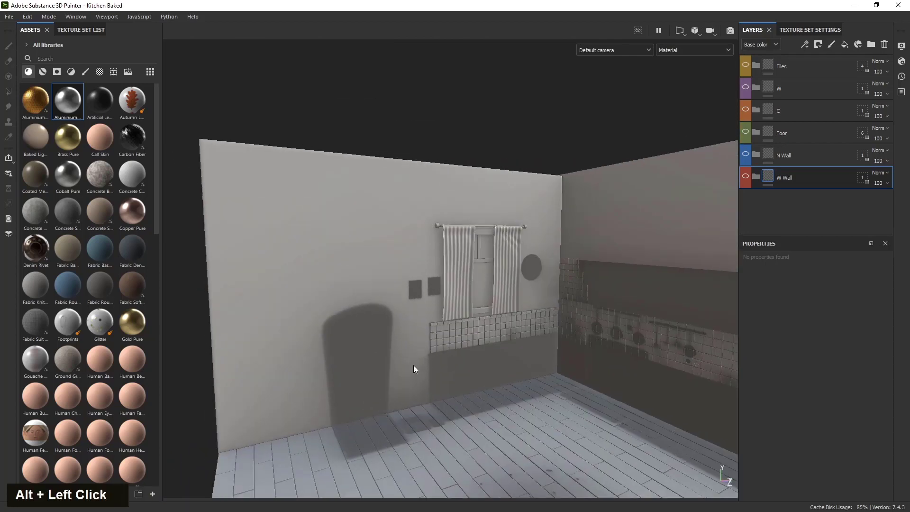
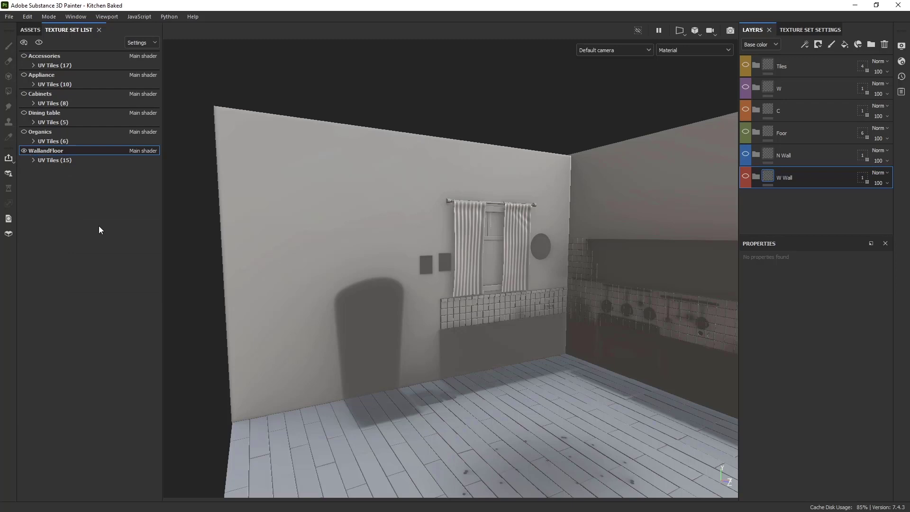
click(320, 262)
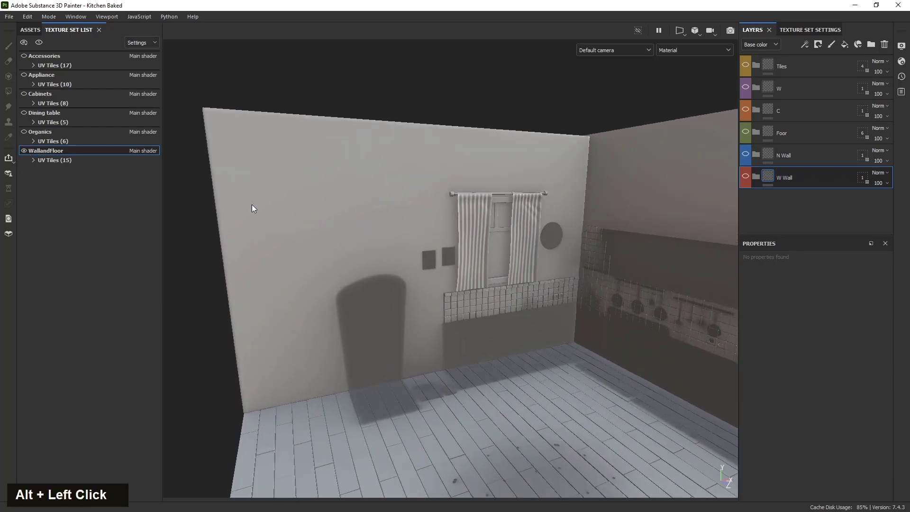
middle_click(384, 322)
click(360, 318)
click(389, 324)
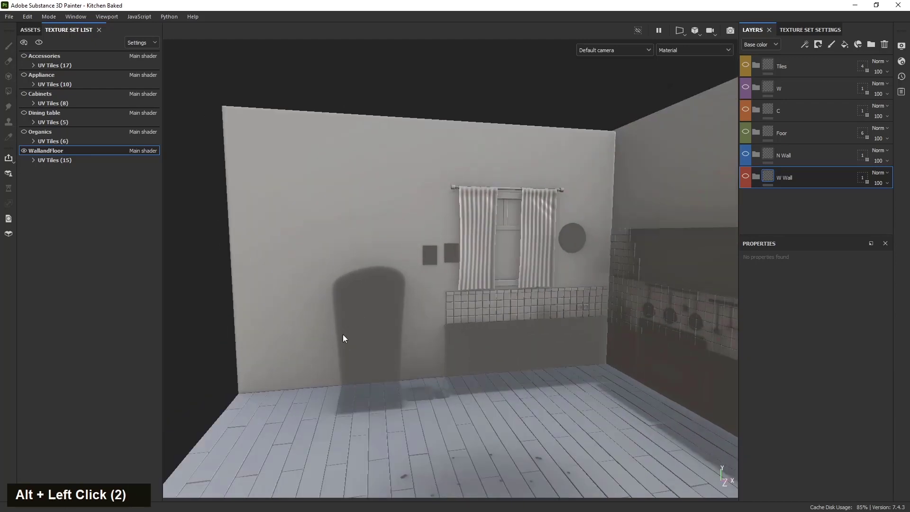
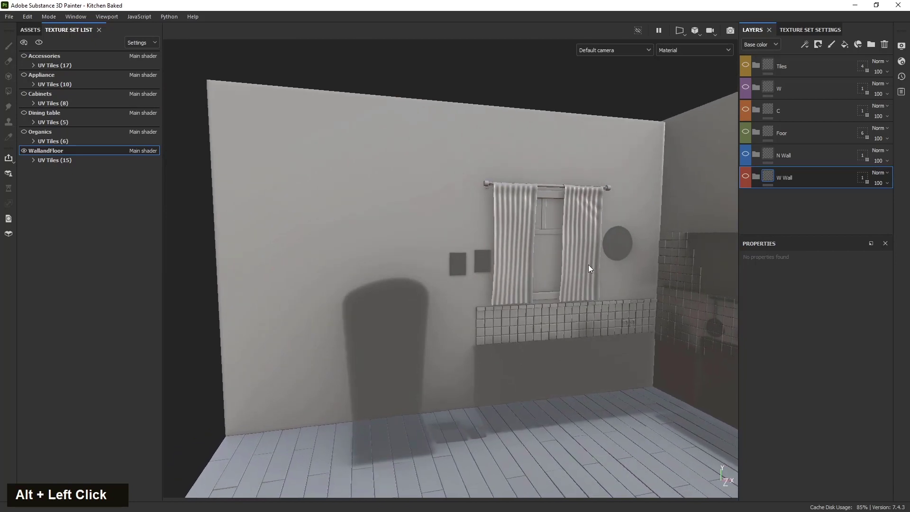
scroll(down, 3)
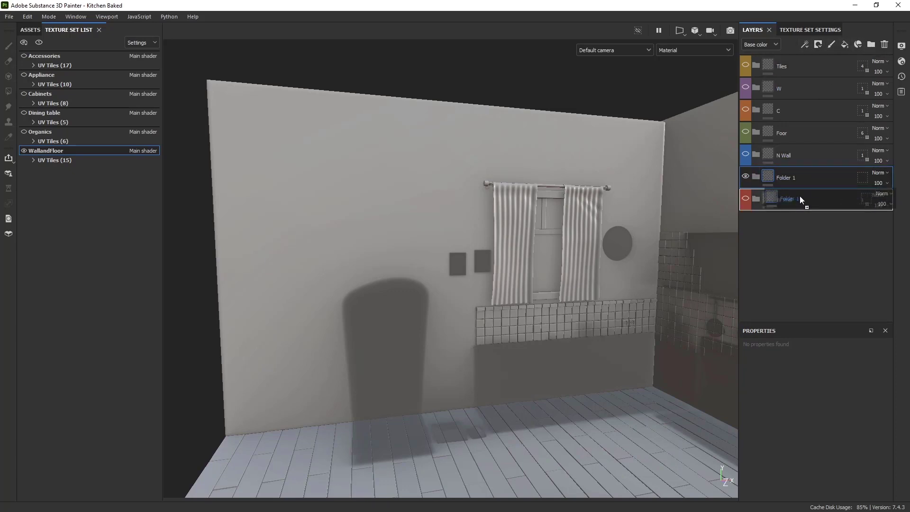
Rename the new folder inside W Wall to 'Height'
double_click(800, 203)
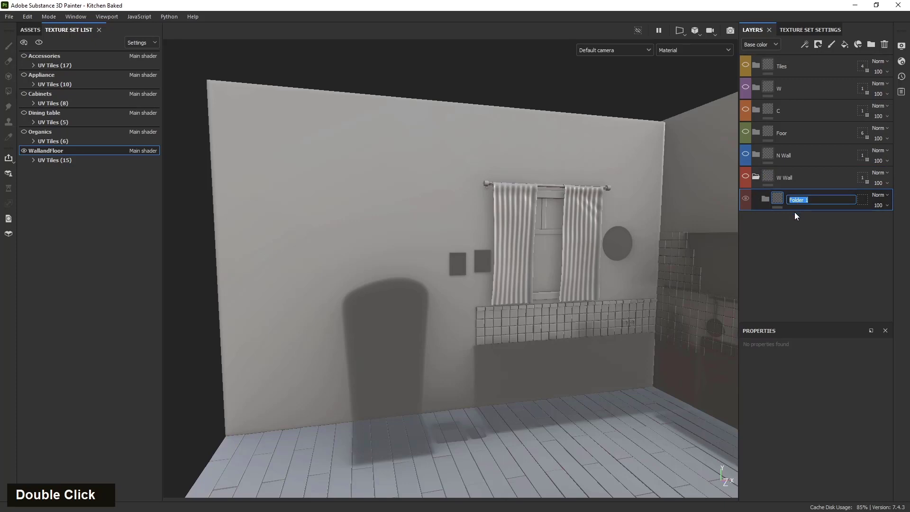
key(shift+h)
key(e)
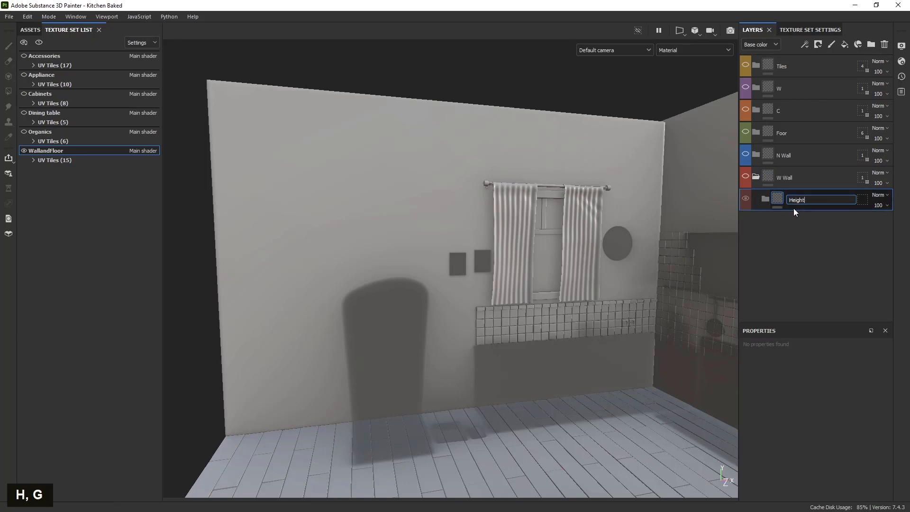
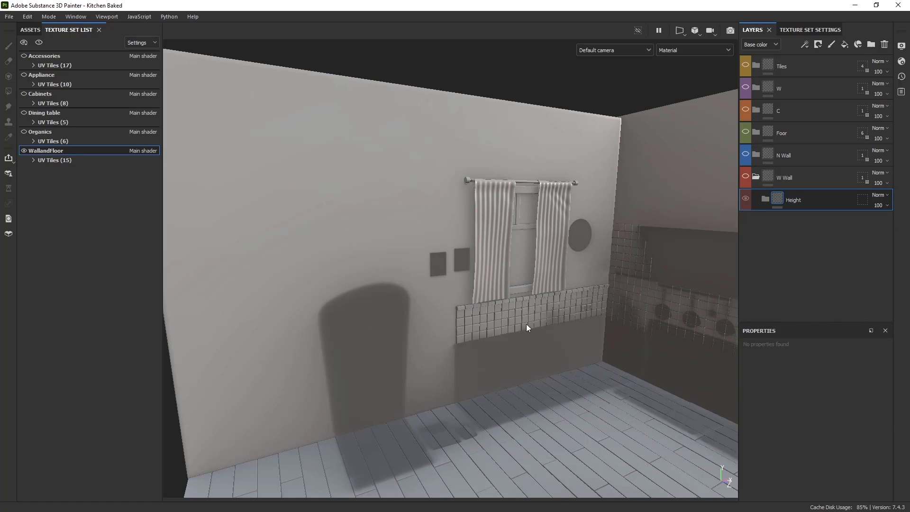
click(490, 347)
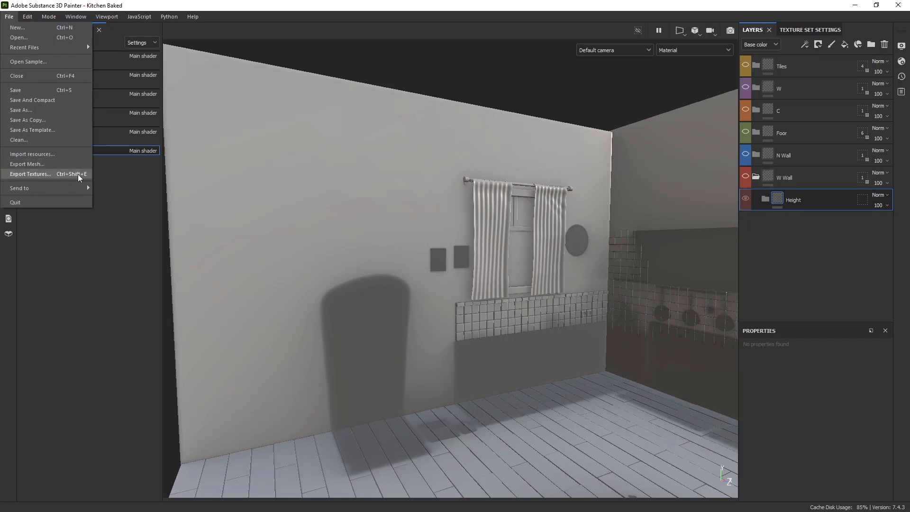
Add a fill layer inside the Height folder of W Wall
click(428, 361)
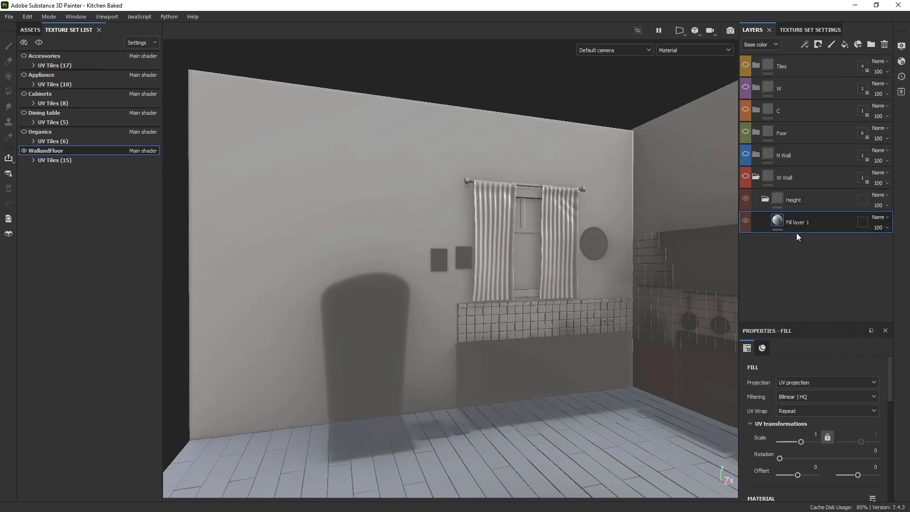
Review the Shader Settings' Common and Subsurface Scattering parameters while reframing the wall
click(534, 289)
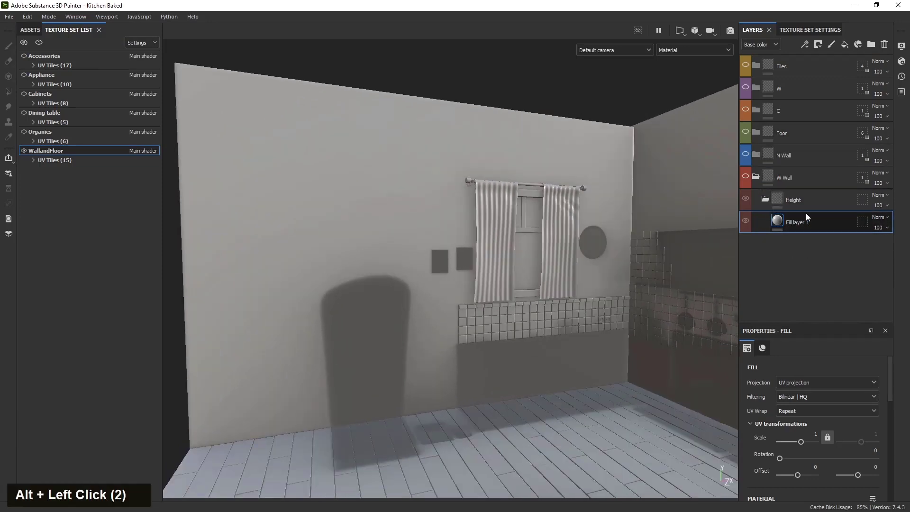
middle_click(360, 343)
scroll(up, 3)
middle_click(530, 375)
click(500, 338)
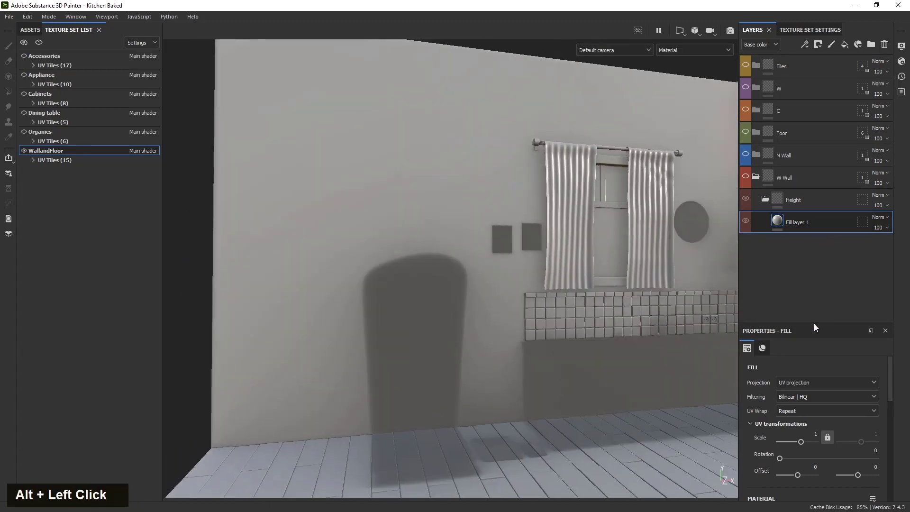
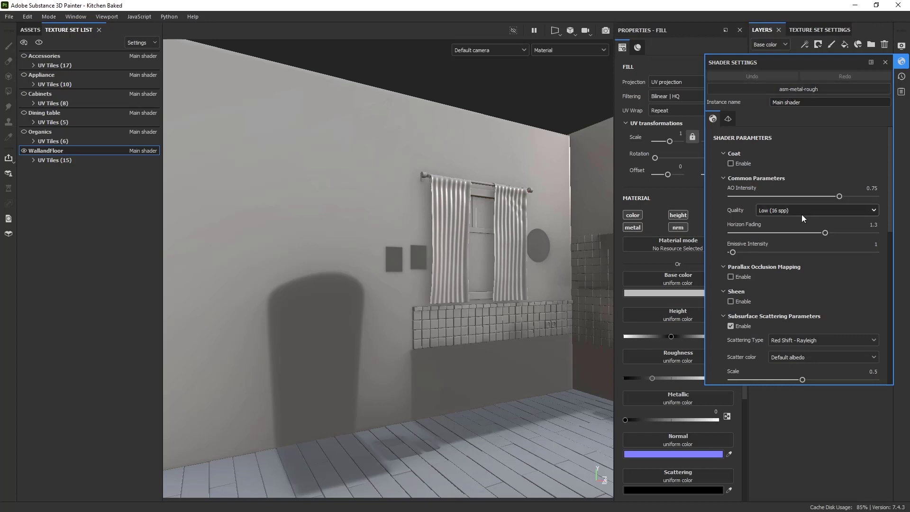
Open the WallandFloor texture set's channel settings listing its six channels and mesh maps
double_click(818, 30)
scroll(down, 3)
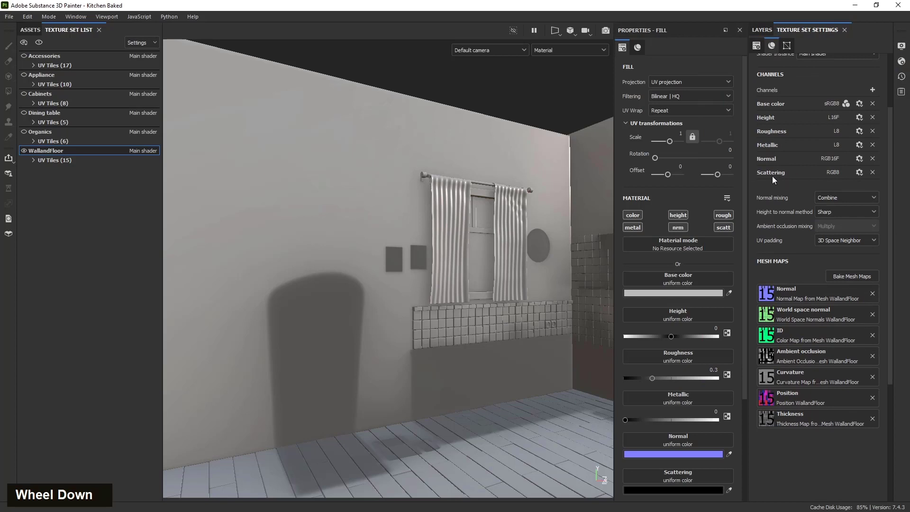
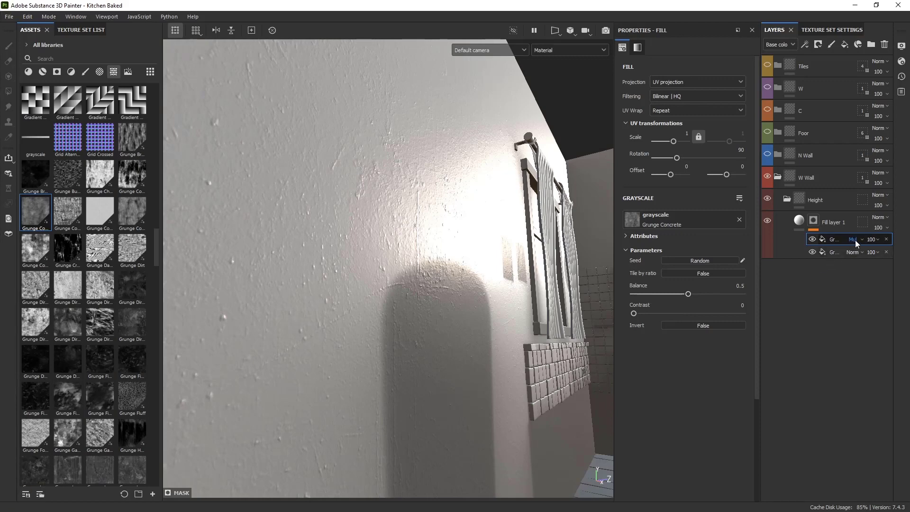
Cycle the Grunge Concrete effect's blend modes and settle on Normal at 57 opacity
key(Down)
scroll(down, 3)
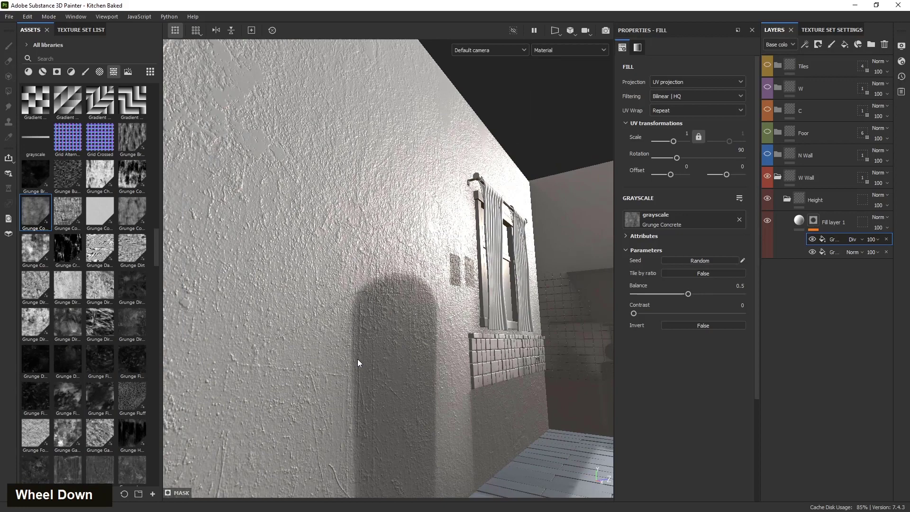
scroll(up, 3)
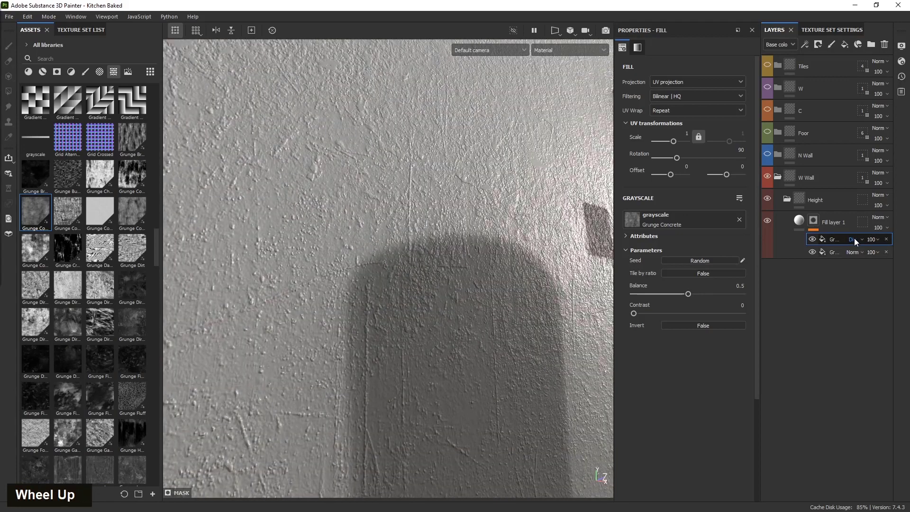
double_click(858, 240)
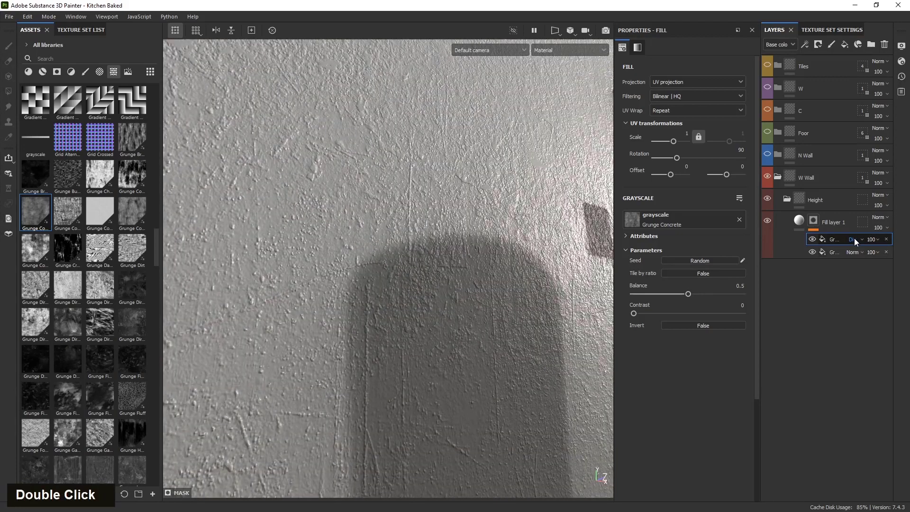
key(Down)
key(Up)
key(Up)
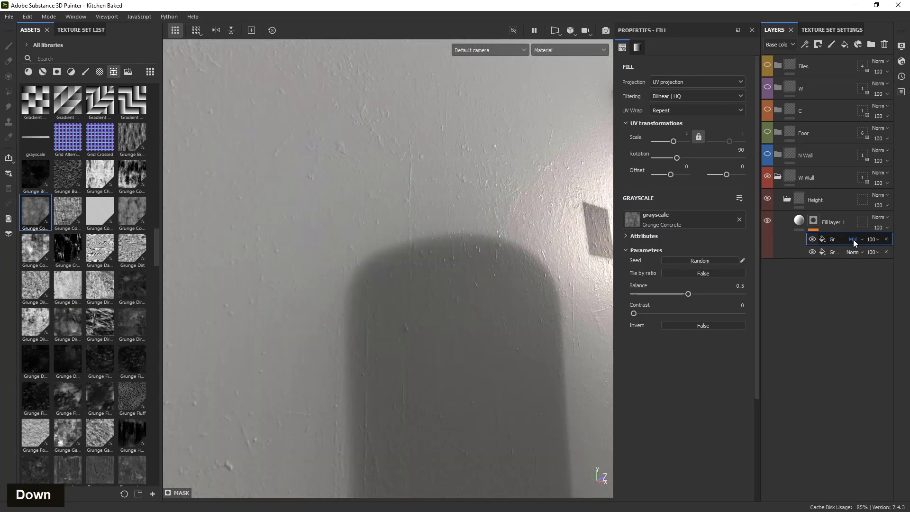
key(Down)
key(Up)
key(Up)
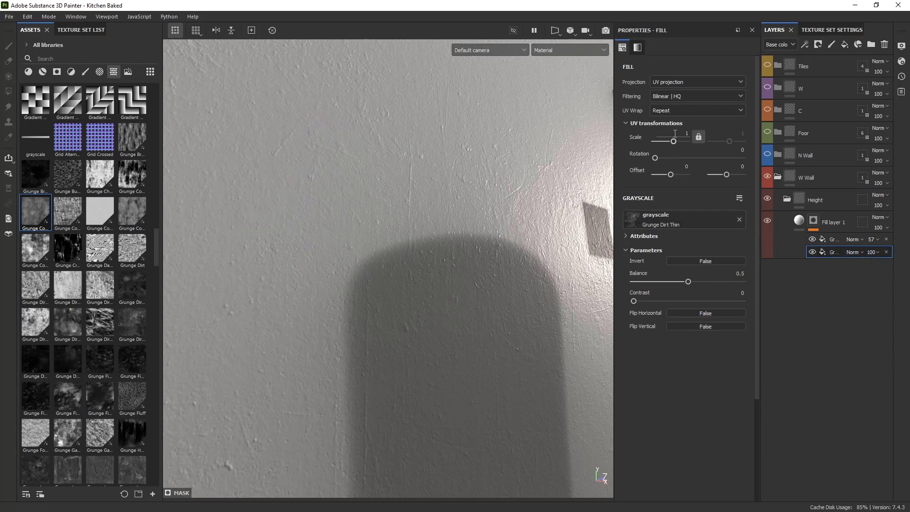
Set Grunge Dirt Thin UV Scale to 2 and check the subtler plaster texture across the whole wall
key(2)
key(Return)
scroll(down, 3)
scroll(up, 3)
scroll(down, 3)
click(459, 301)
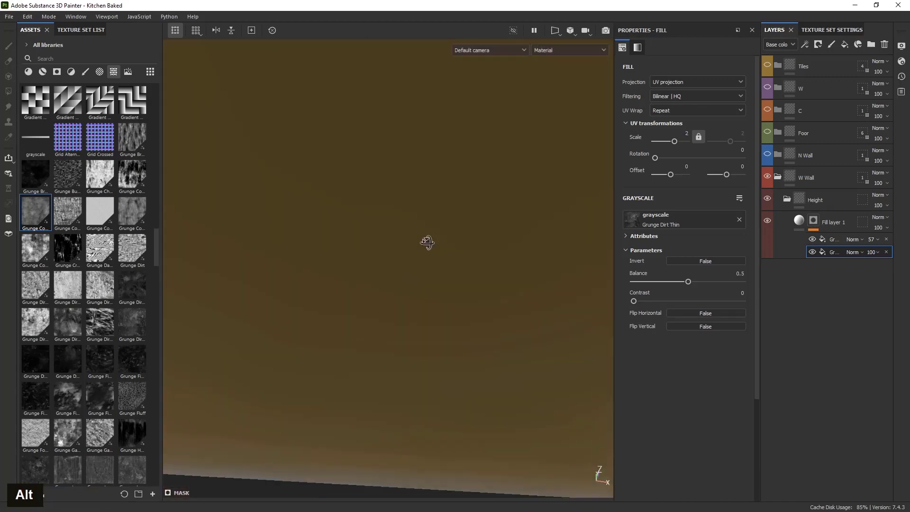
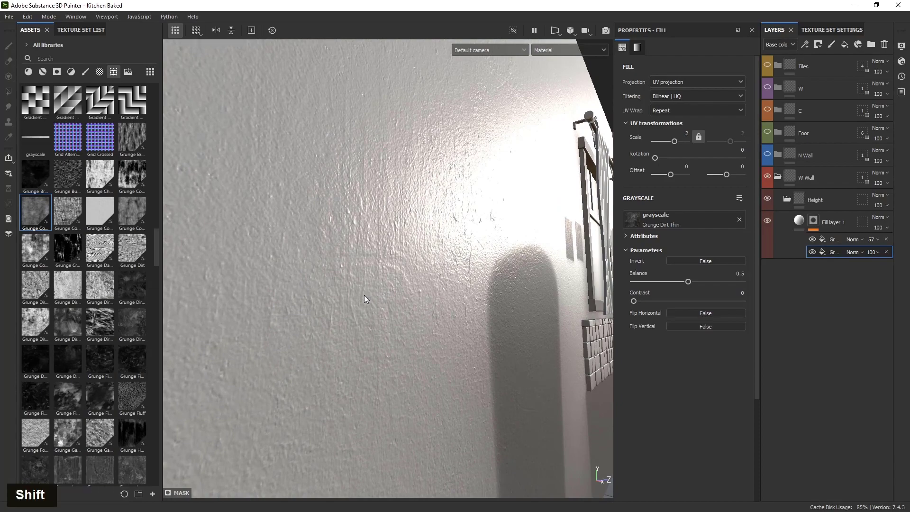
right_click(340, 282)
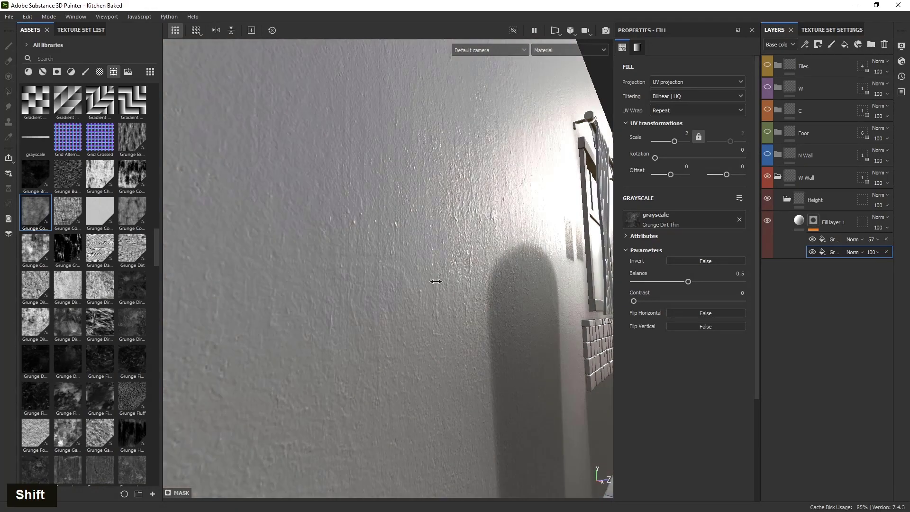
scroll(down, 3)
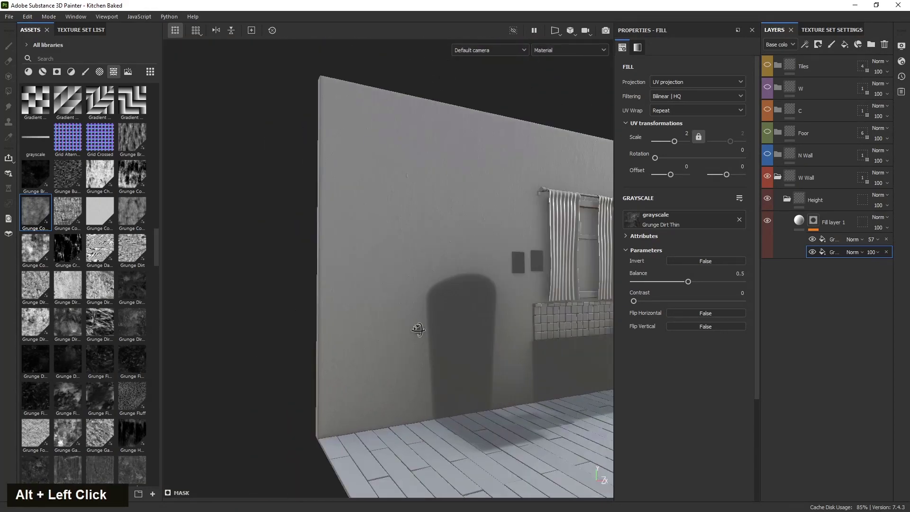
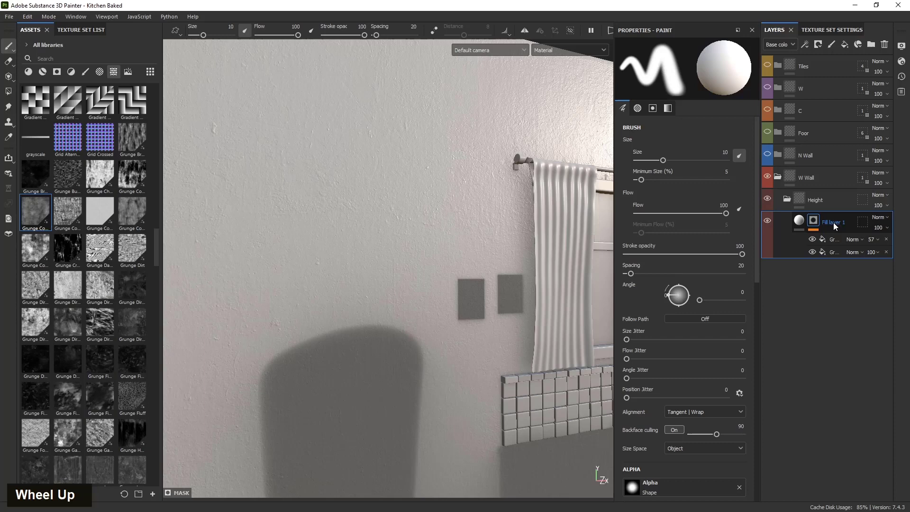
Rename the wall's height fill layer to 'Base height'
double_click(837, 225)
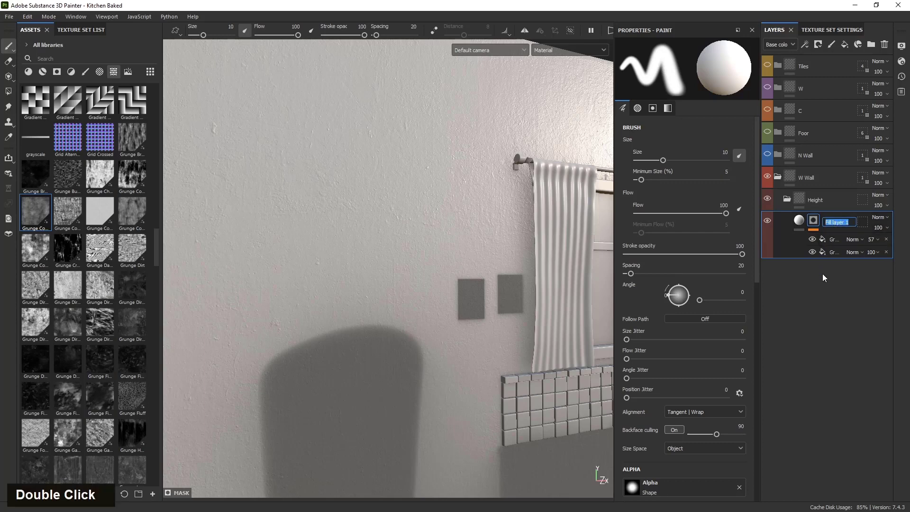
key(shift+b)
text(A {Shift + B})
key(h)
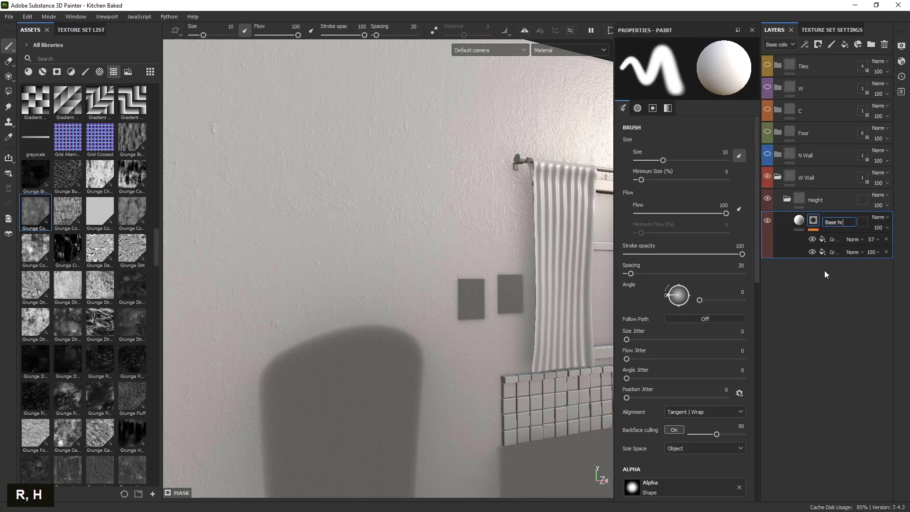
key(BackSpace)
key(e)
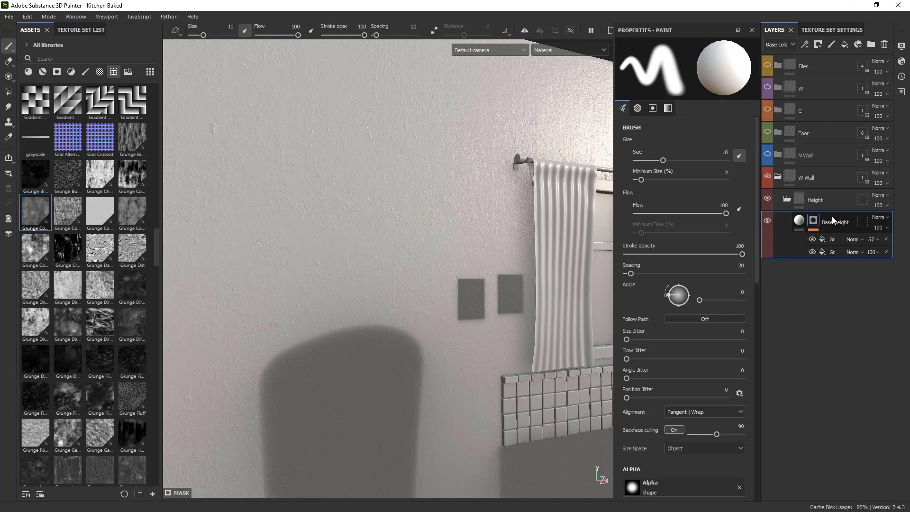
Duplicate Base height with Ctrl+D and rename the copy 'Inp'
key(ctrl+d)
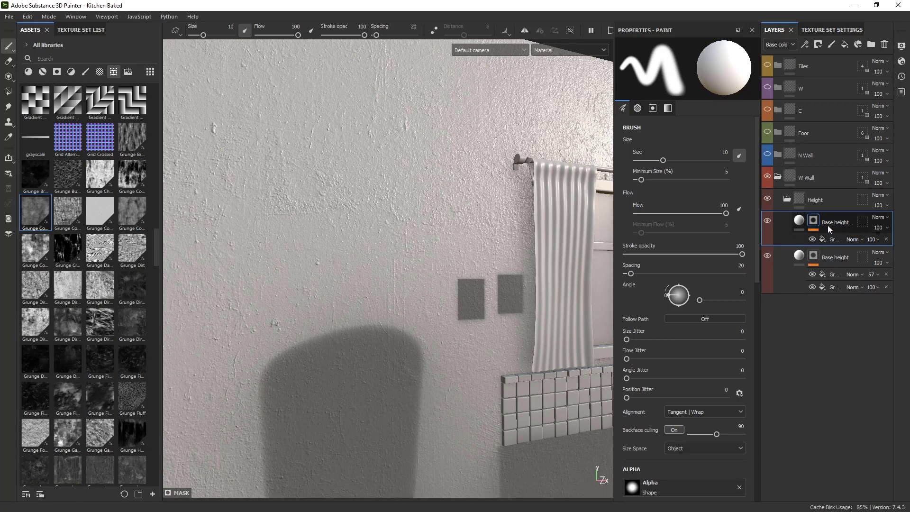
double_click(842, 222)
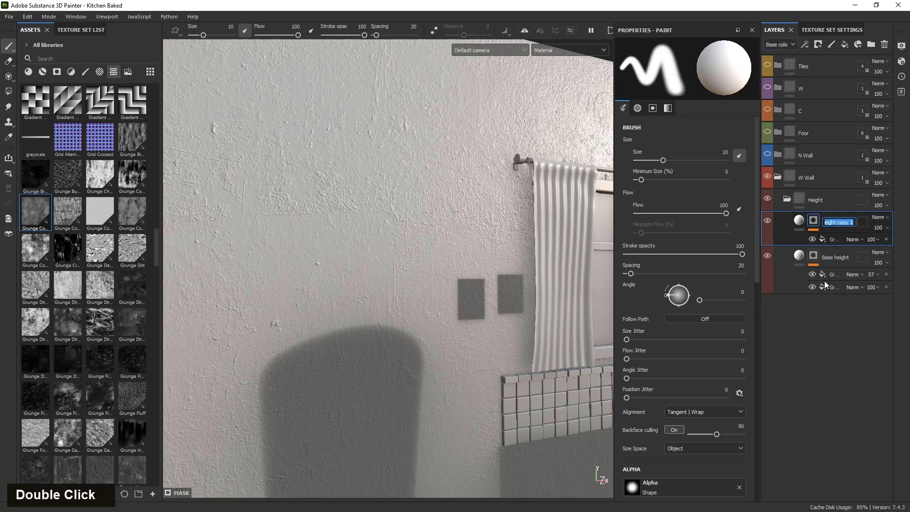
key(shift+i)
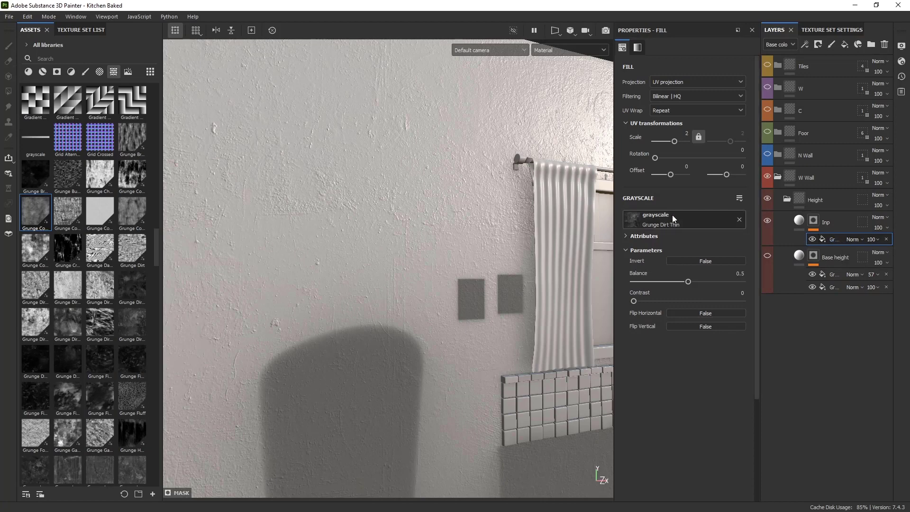
Adjust the Inp fill's Height uniform value by scrolling, ending slightly negative near -0.04
scroll(up, 3)
scroll(down, 3)
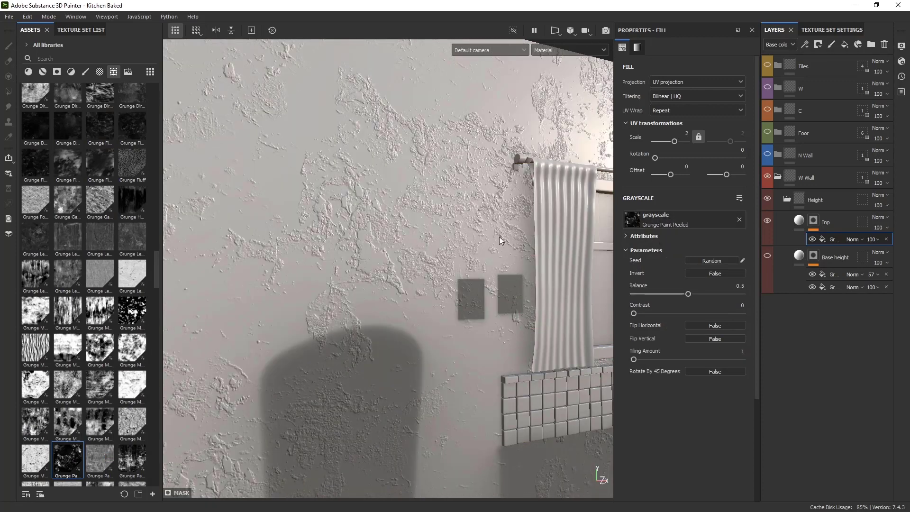
scroll(down, 3)
scroll(up, 3)
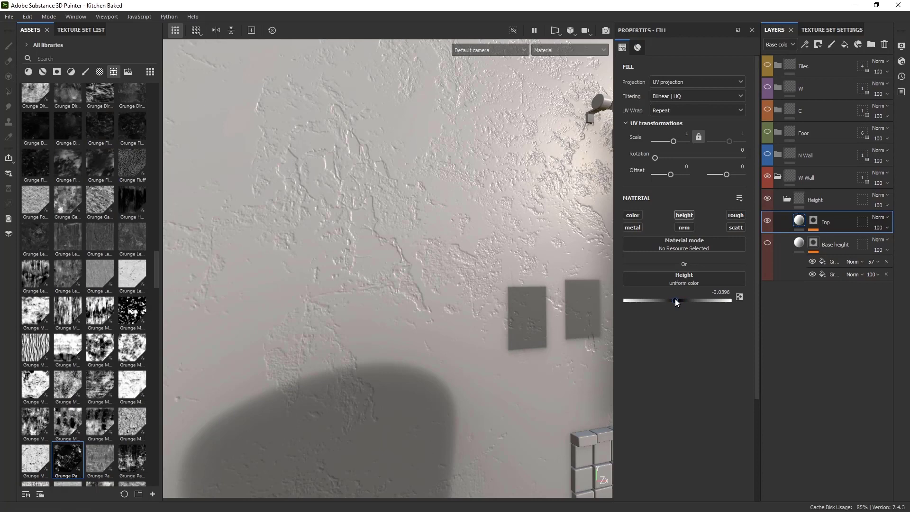
Compare the Base height layer's settings with Inp's and bring Inp's height near -0.05
scroll(down, 3)
scroll(down, 3)
scroll(up, 3)
scroll(down, 3)
click(348, 329)
scroll(up, 3)
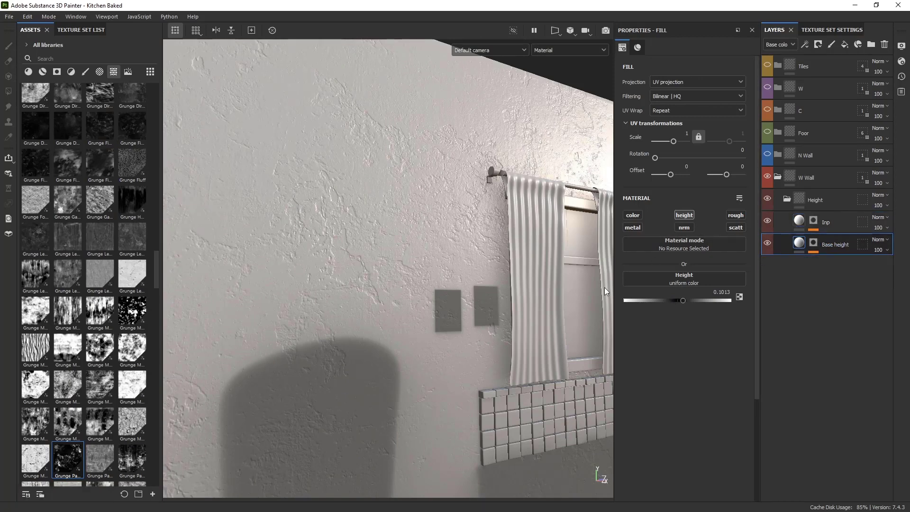
scroll(up, 3)
click(345, 314)
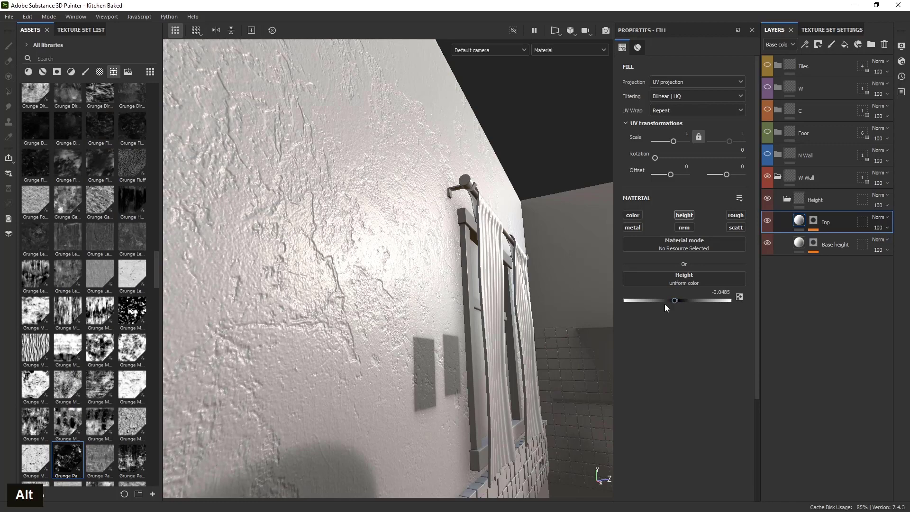
Give Inp's mask a Fill effect with Grunge Paint Peeled at UV scale 2
click(507, 305)
click(382, 226)
scroll(down, 3)
click(324, 258)
scroll(up, 3)
click(355, 291)
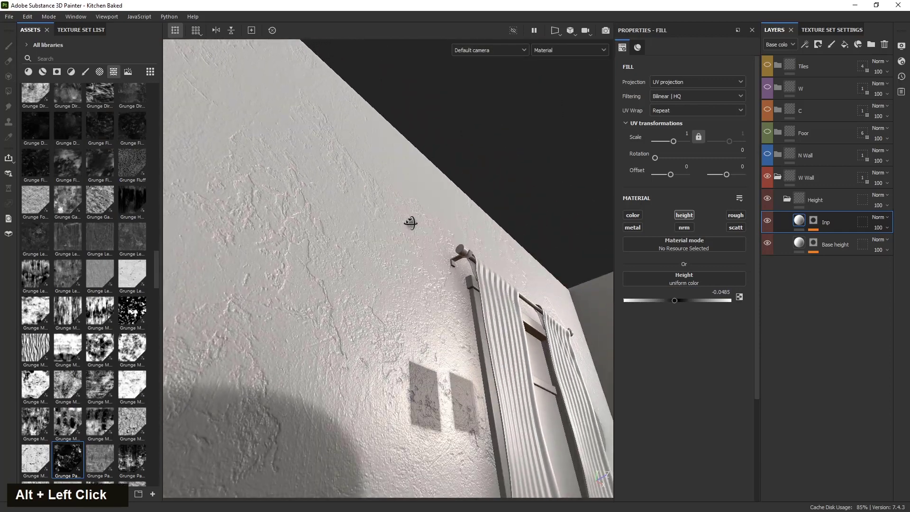
scroll(down, 3)
click(347, 312)
scroll(up, 3)
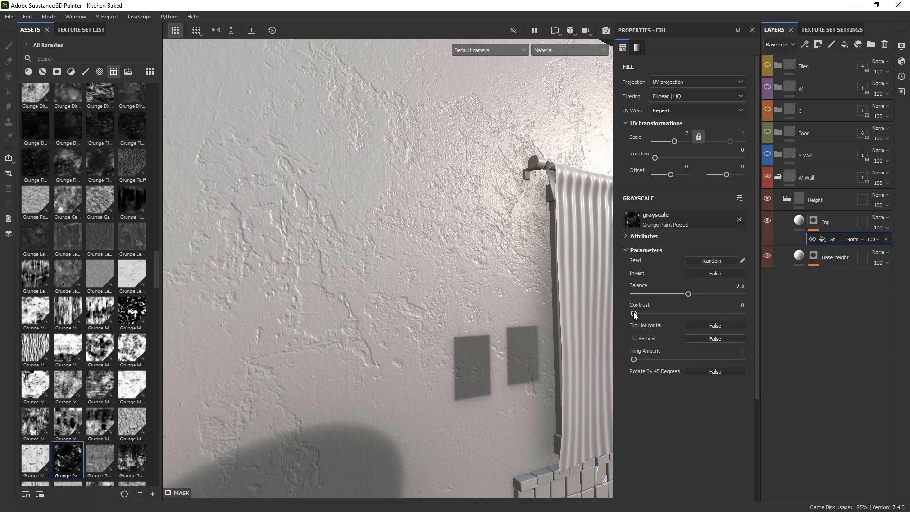
scroll(down, 3)
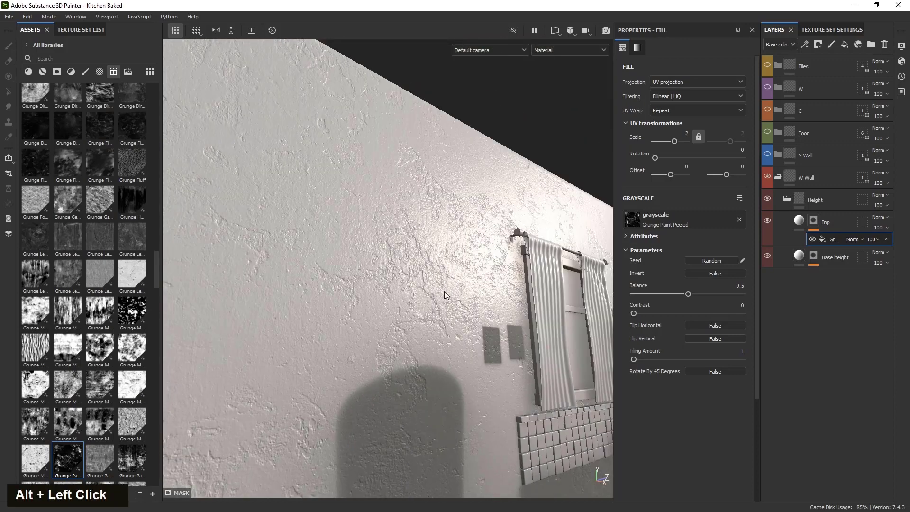
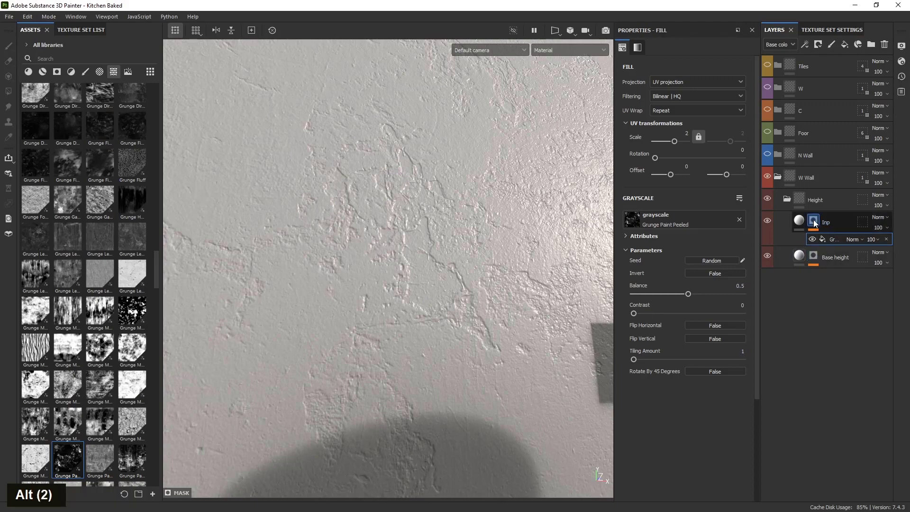
Inspect the Inp layer's peeled grunge mask alone, then return to the material view with Inp selected
click(818, 220)
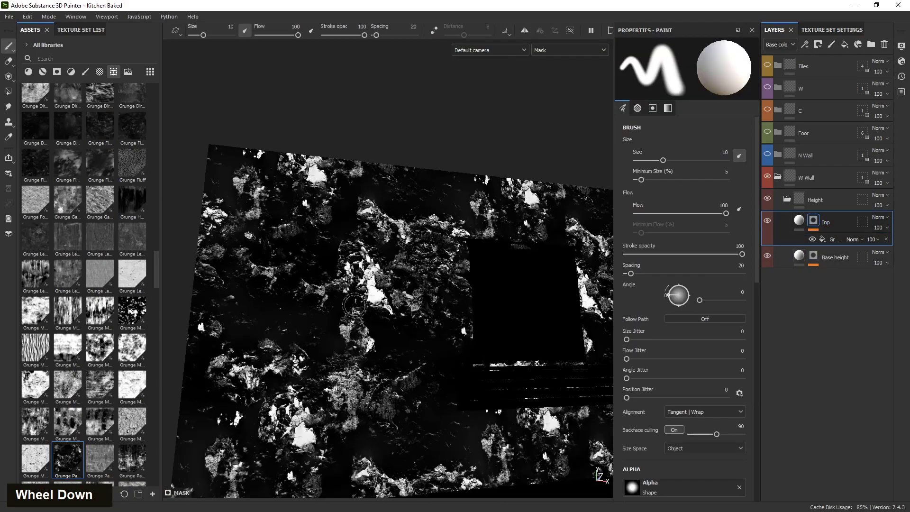
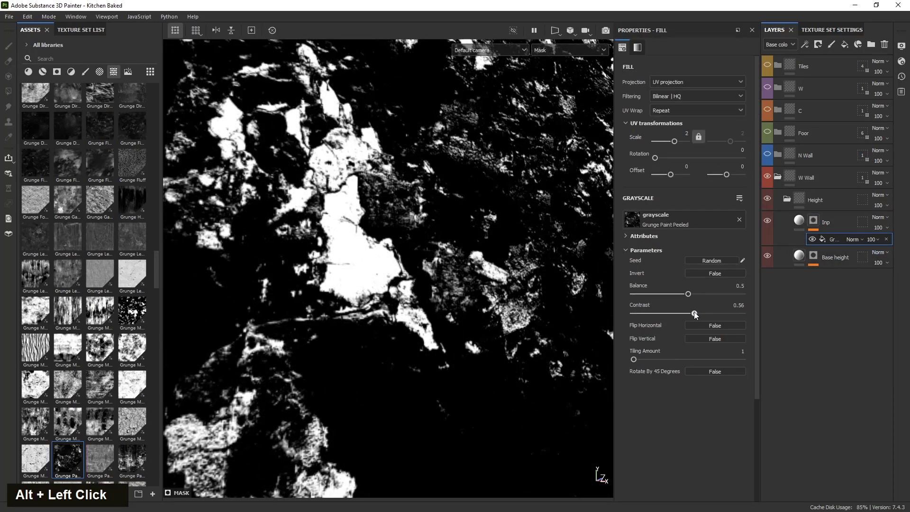
click(391, 331)
click(417, 352)
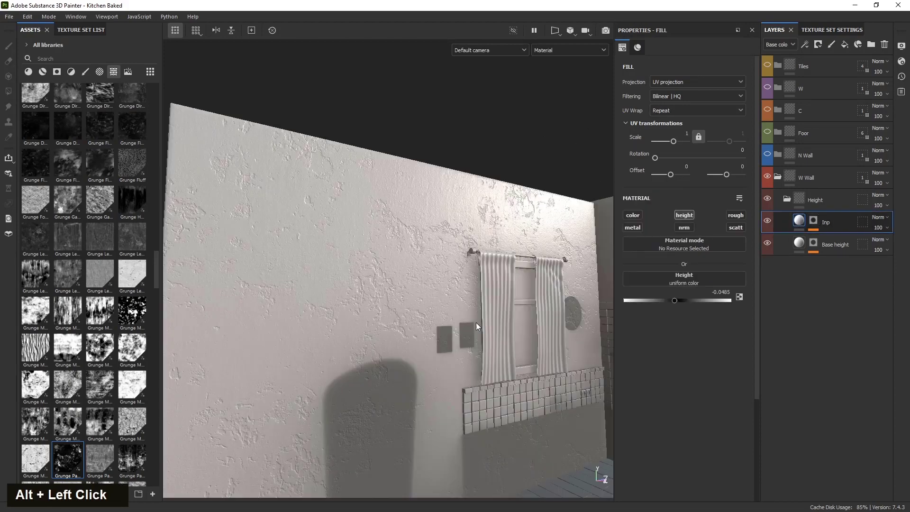
Select the Base height layer and lift its Height value to about 0.14
scroll(up, 3)
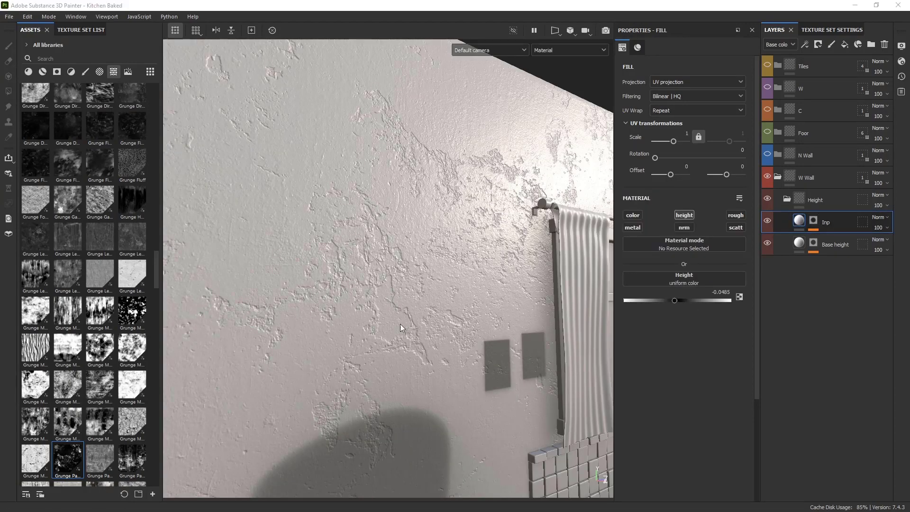
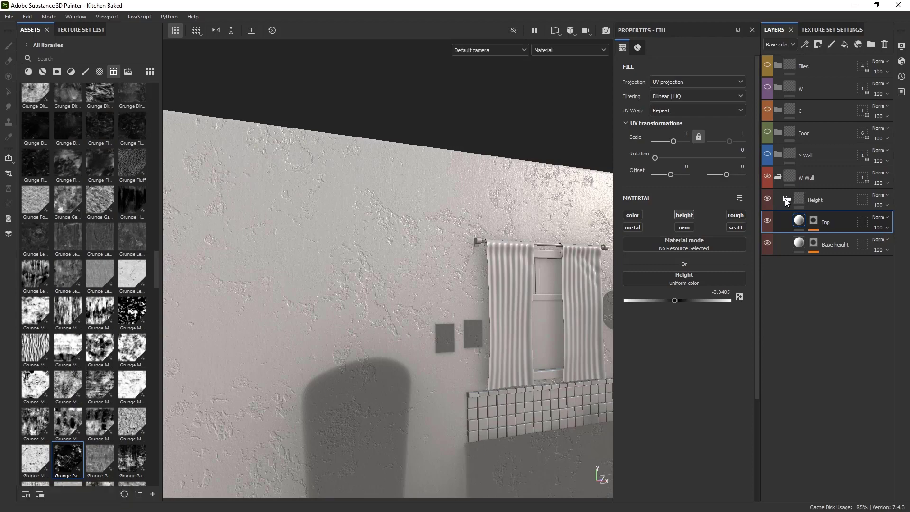
scroll(up, 3)
scroll(up, 3)
click(334, 325)
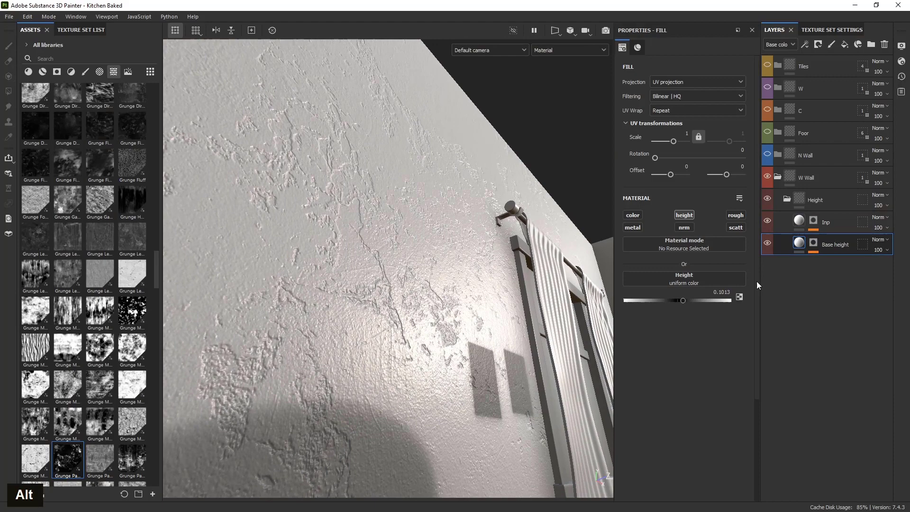
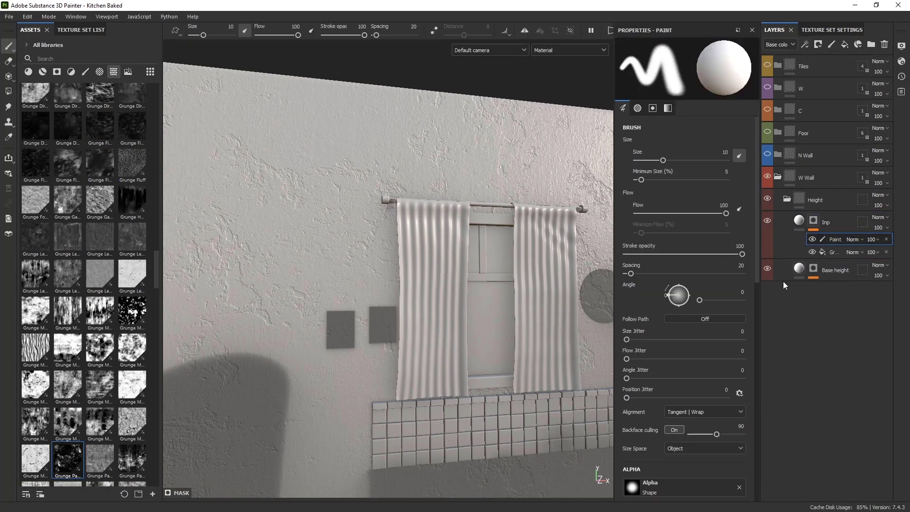
Switch the paint colour to white and hand-paint the grunge on the Inp mask across the wall
scroll(down, 3)
scroll(up, 3)
scroll(down, 3)
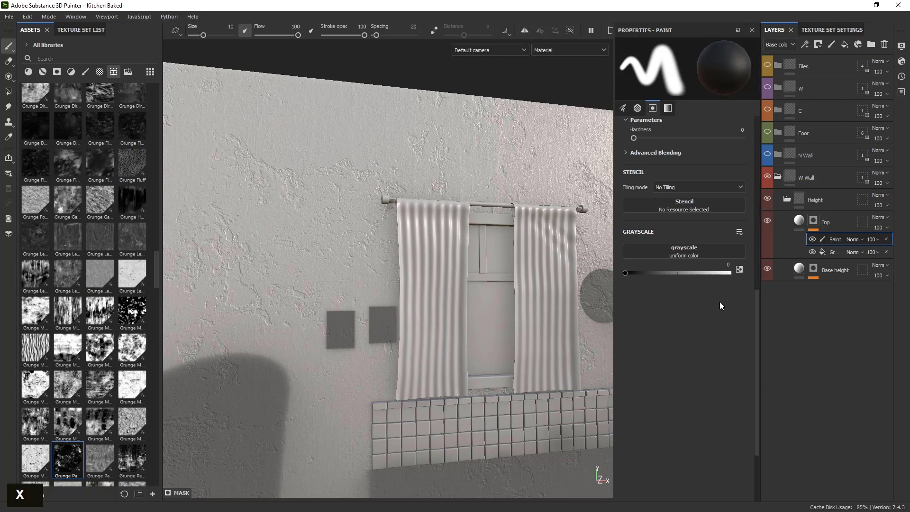
key(x)
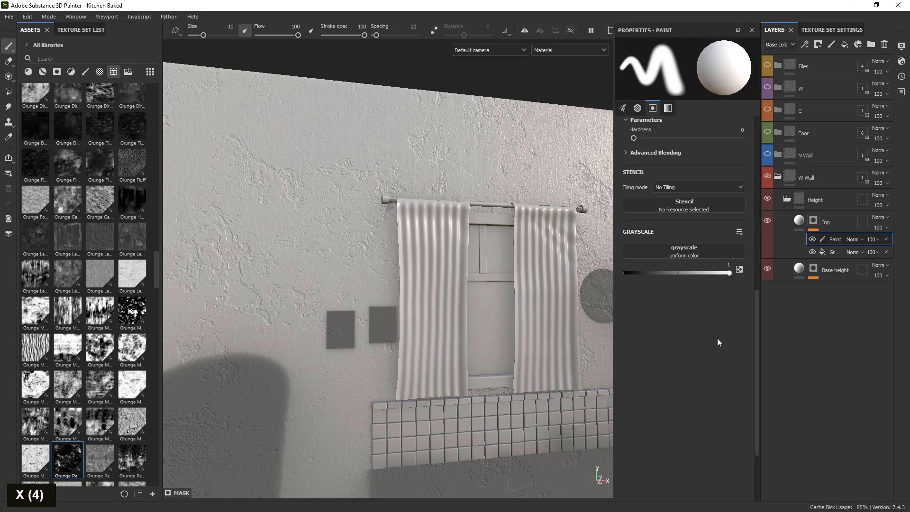
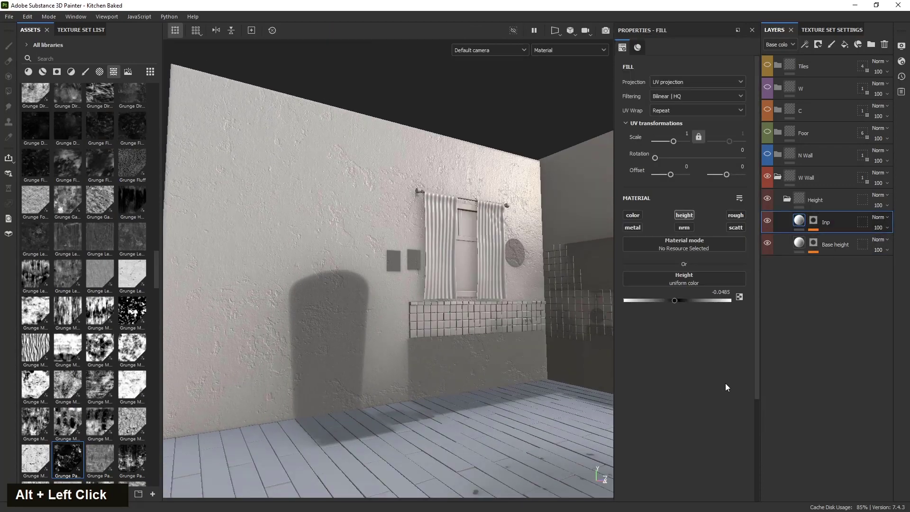
click(480, 380)
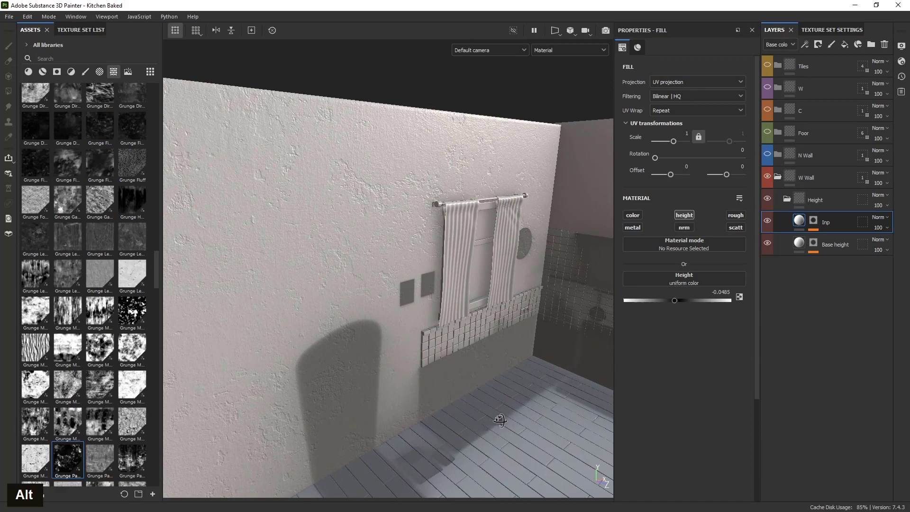
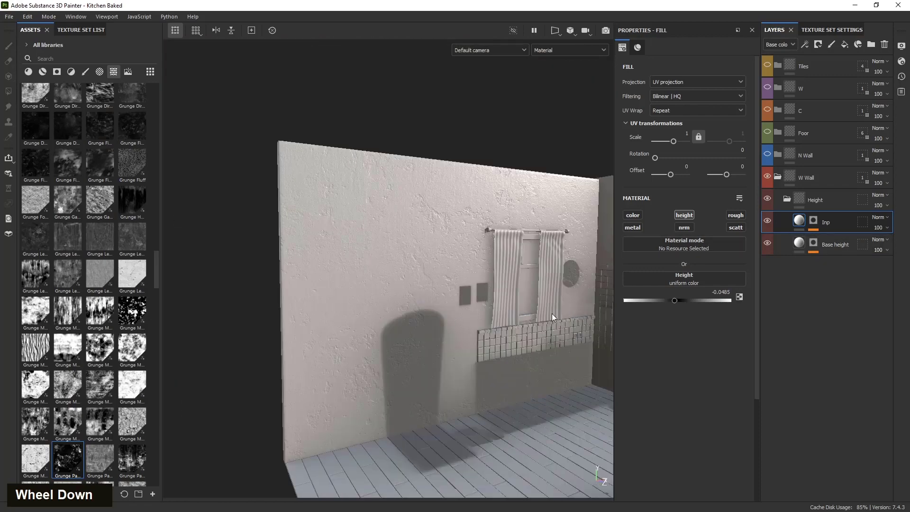
scroll(up, 3)
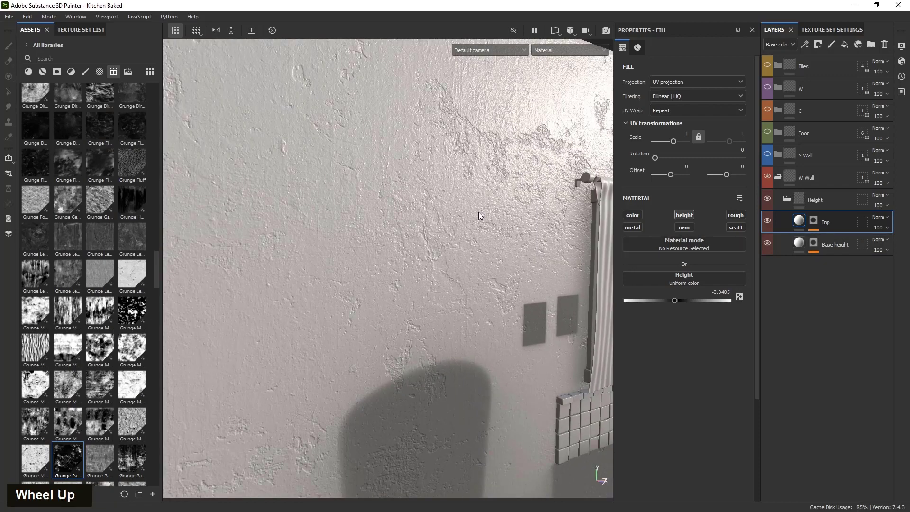
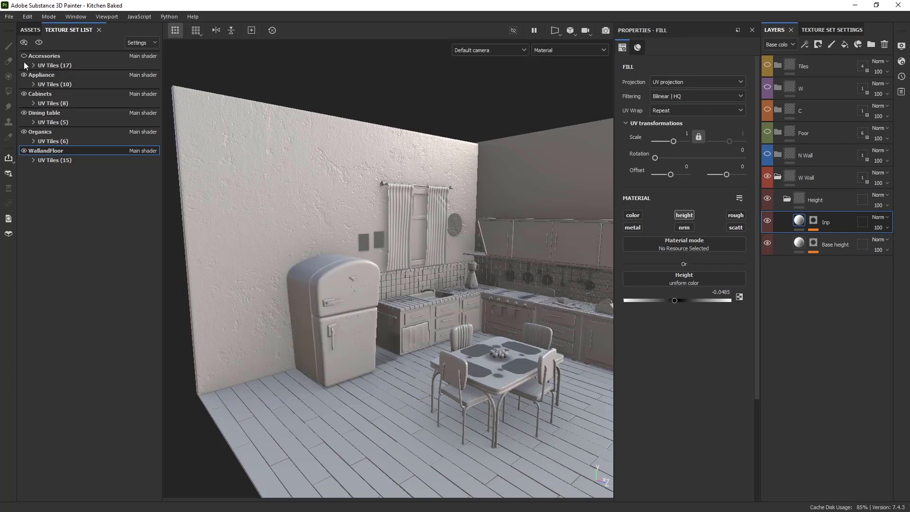
Add a new empty folder above the collapsed Height folder inside W Wall
click(376, 379)
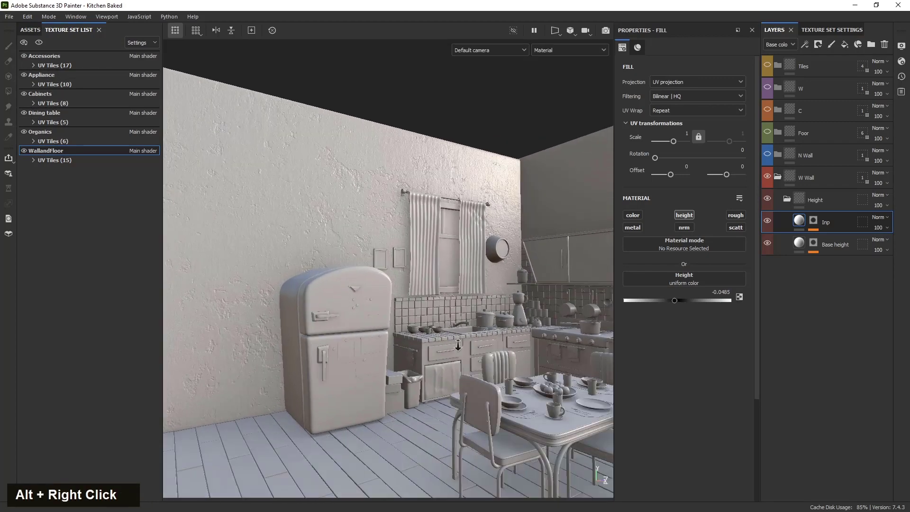
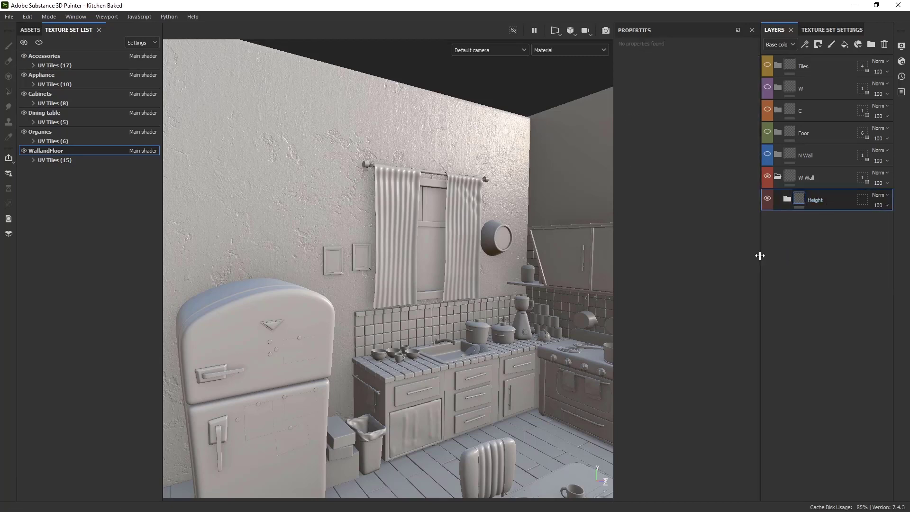
middle_click(824, 249)
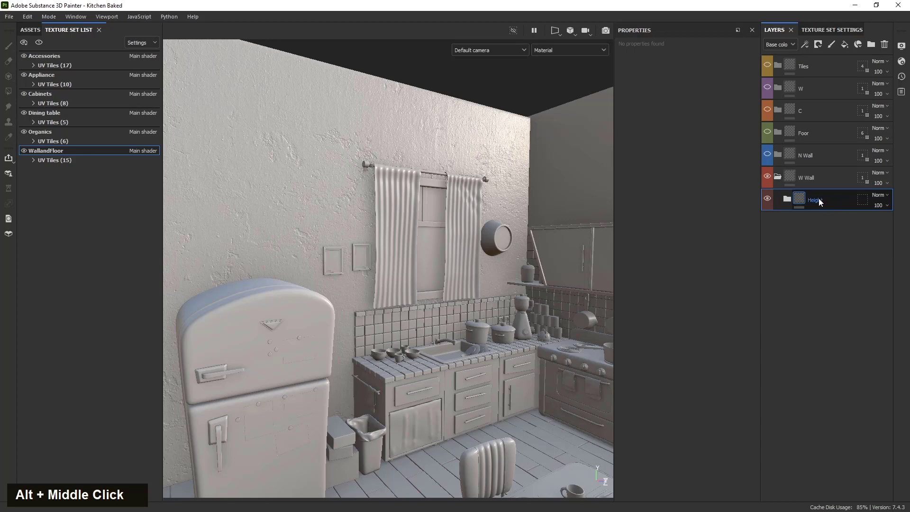
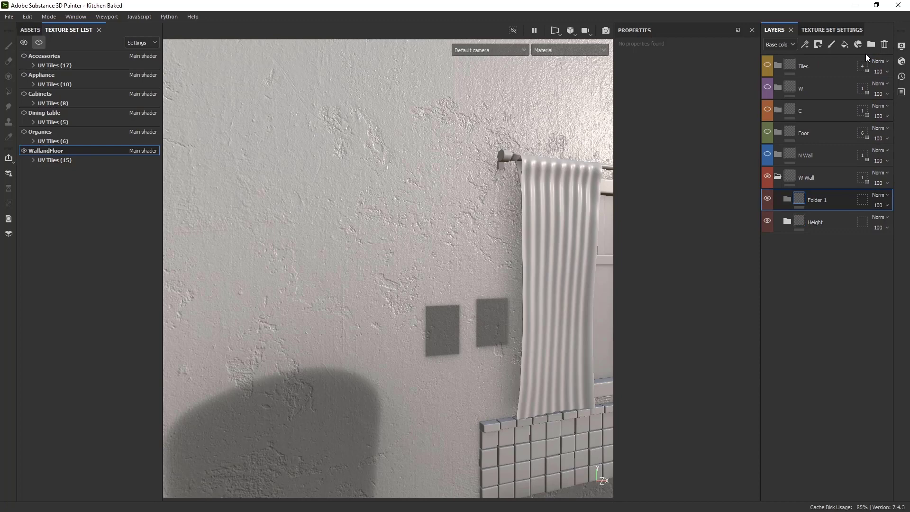
Rename the new folder to Color
double_click(817, 203)
key(shift+c)
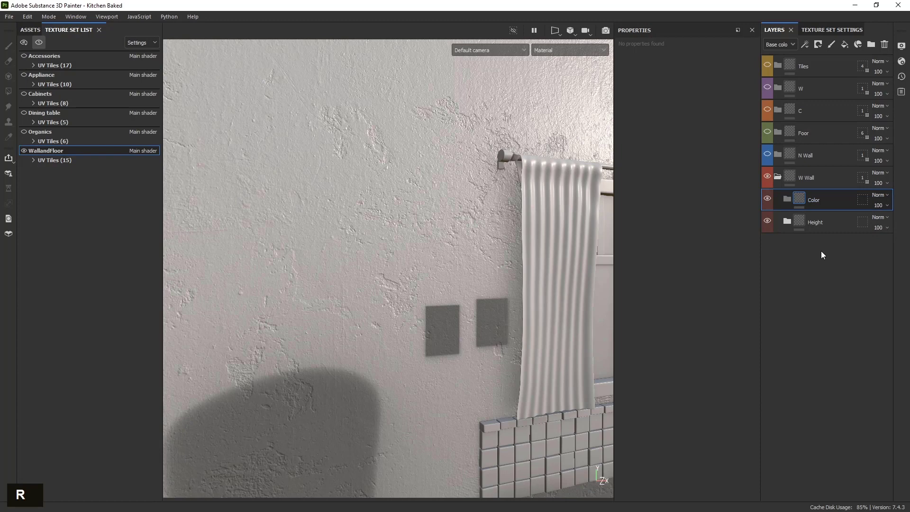
scroll(down, 3)
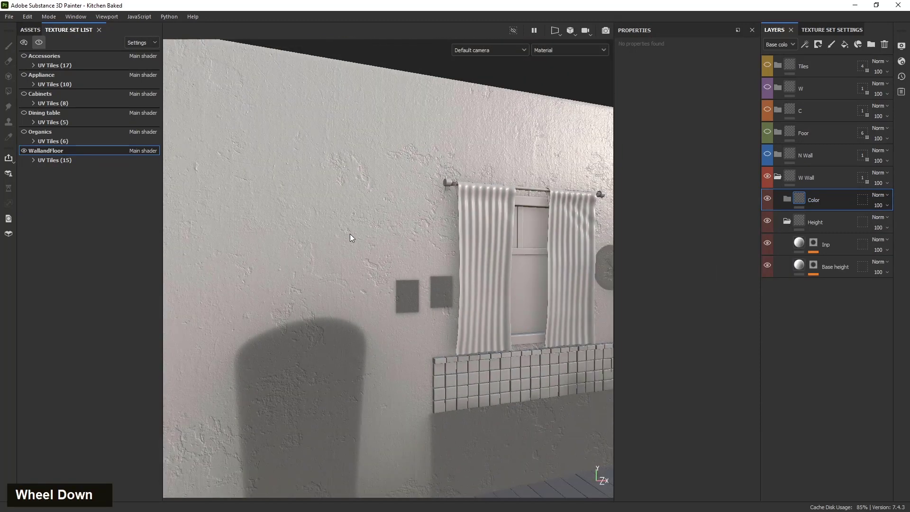
Inspect the masks of the Inp and Base height layers on their own
click(818, 246)
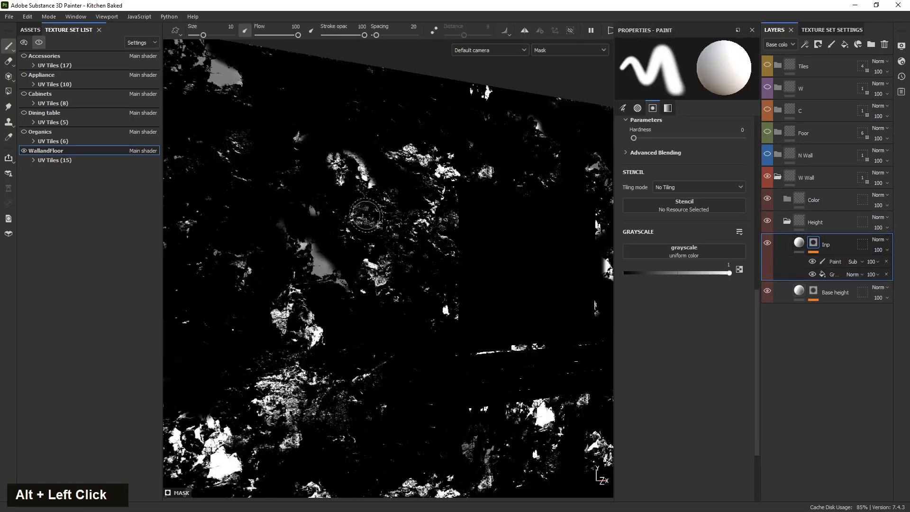
scroll(down, 3)
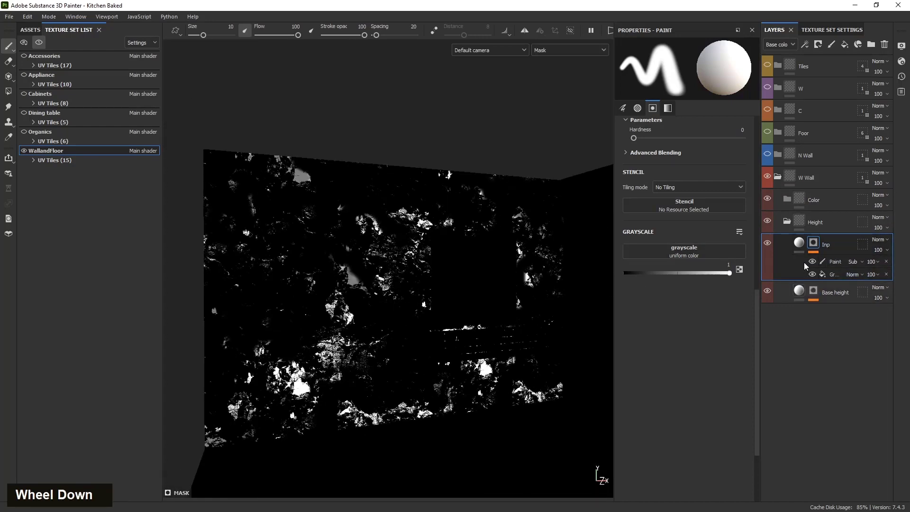
click(815, 292)
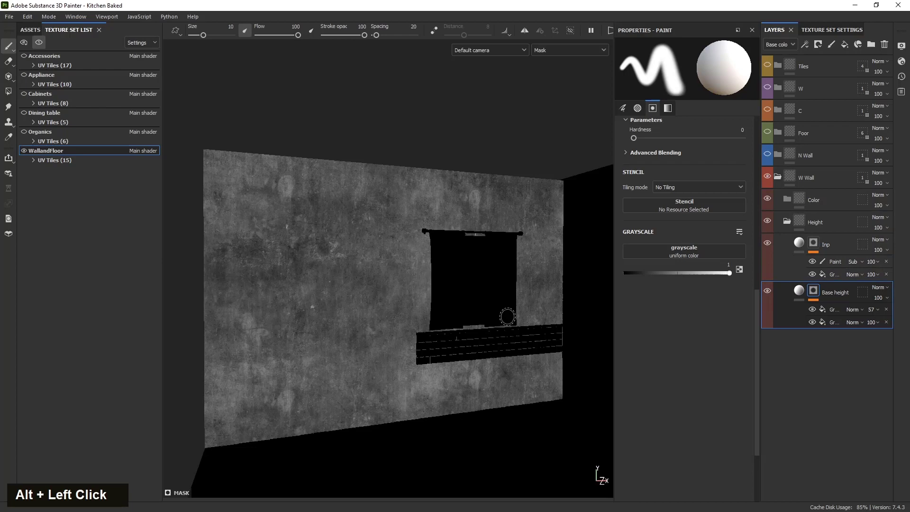
scroll(up, 3)
scroll(down, 3)
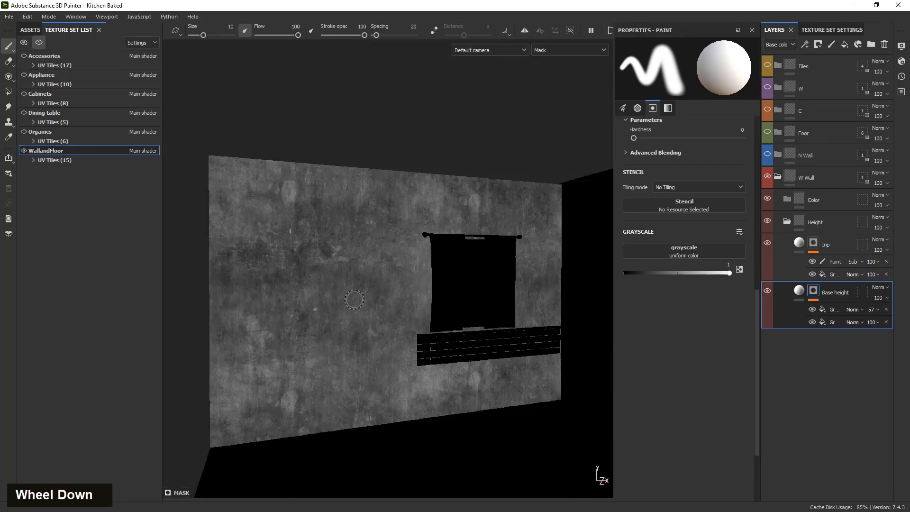
scroll(up, 3)
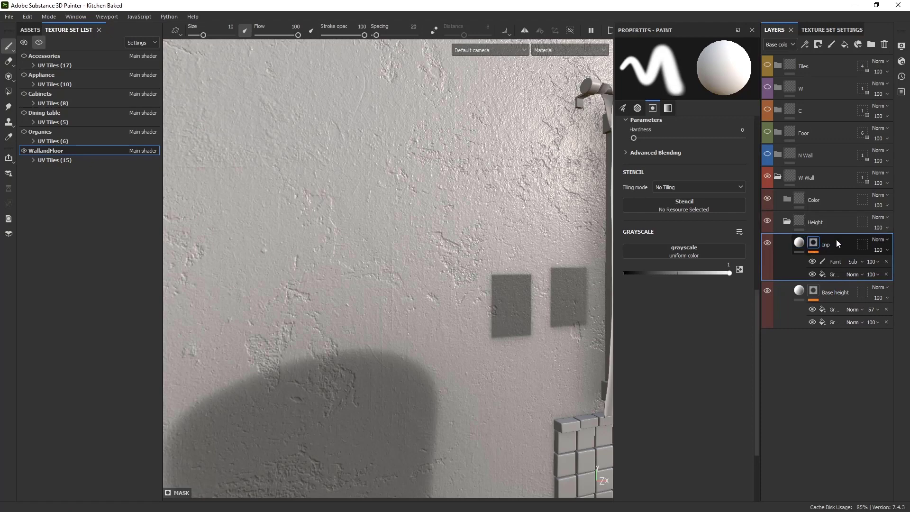
Add an anchor point to the Inp mask and name it 2nd
right_click(842, 244)
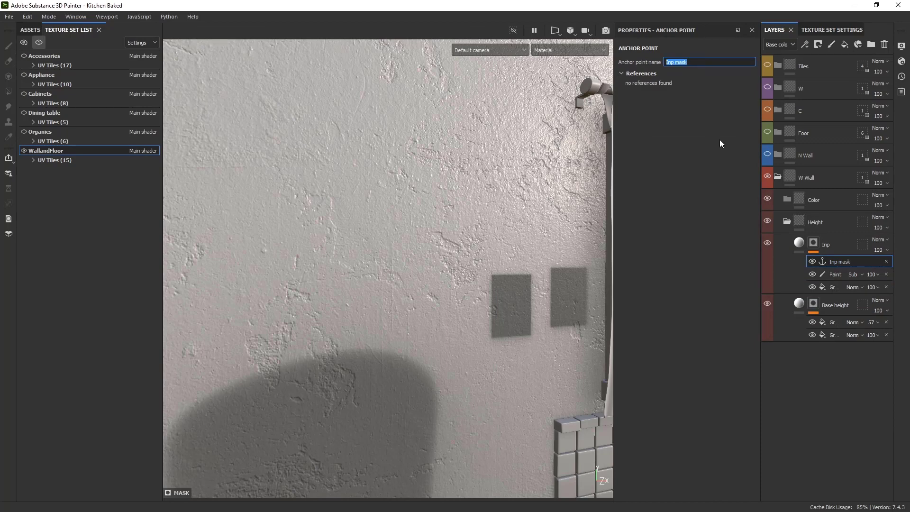
key(2)
key(shift+n)
key(BackSpace)
key(n)
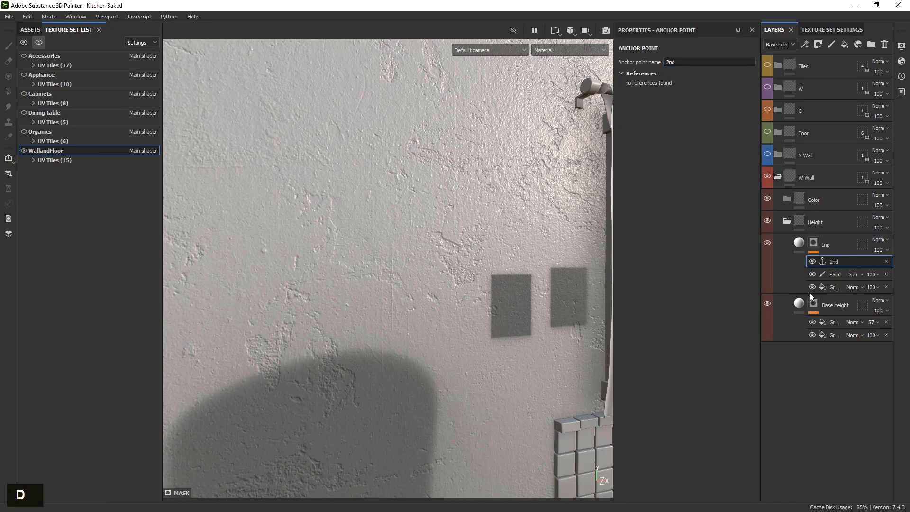
Start a new fill layer inside the Color folder
right_click(836, 303)
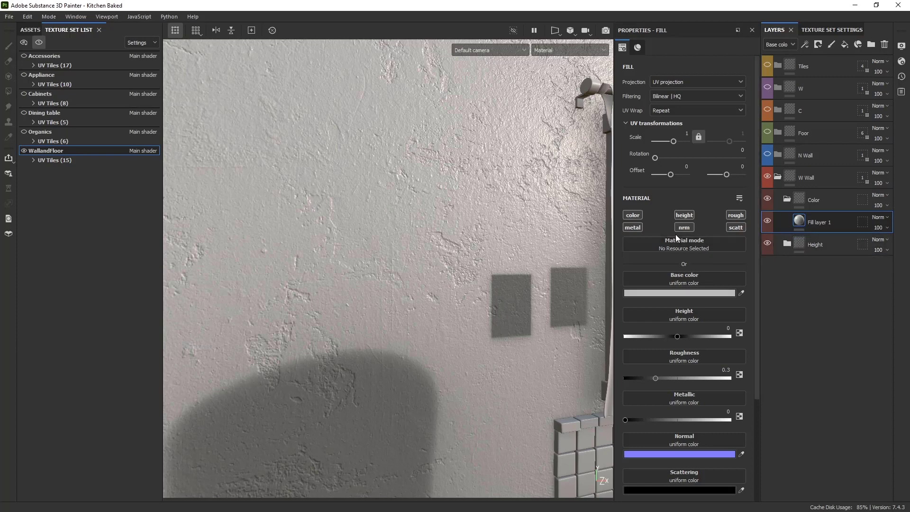
Strip the fill to colour only and tint the whole wall teal
double_click(738, 229)
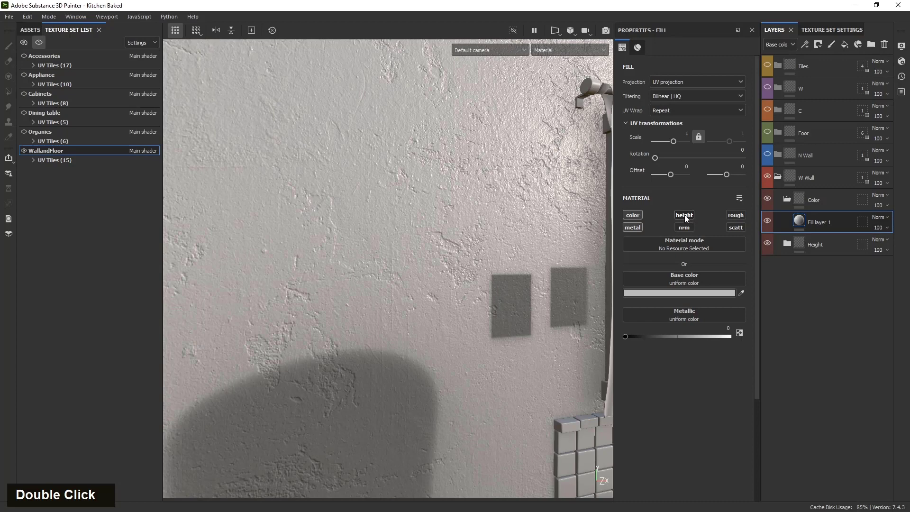
scroll(down, 3)
scroll(up, 3)
scroll(down, 3)
scroll(up, 3)
scroll(down, 3)
scroll(up, 3)
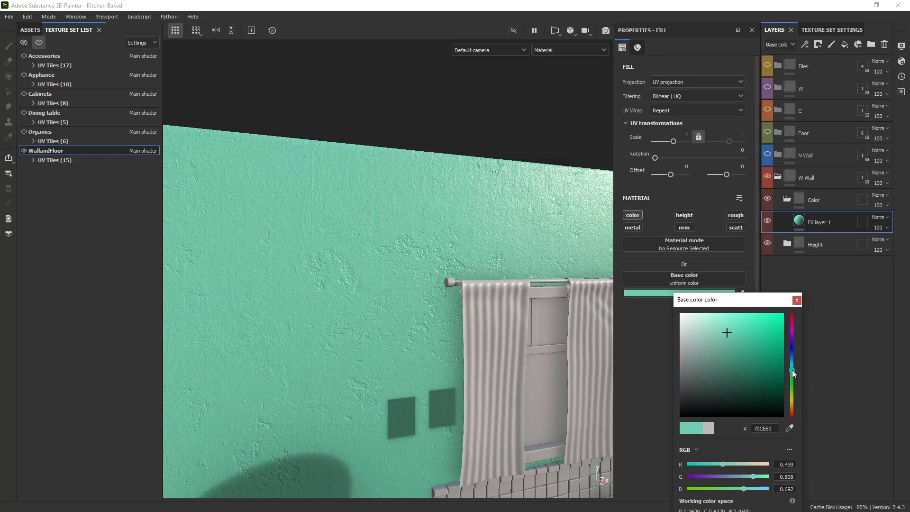
scroll(down, 3)
scroll(up, 3)
scroll(down, 3)
scroll(up, 3)
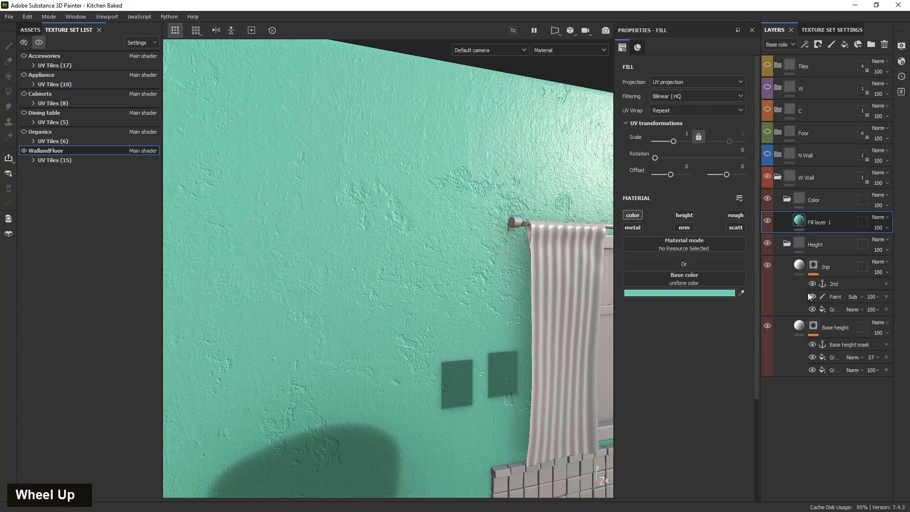
Rename the teal fill layer to Base color and duplicate it as Base color copy 1
double_click(823, 228)
key(shift+b)
key(a)
key(space)
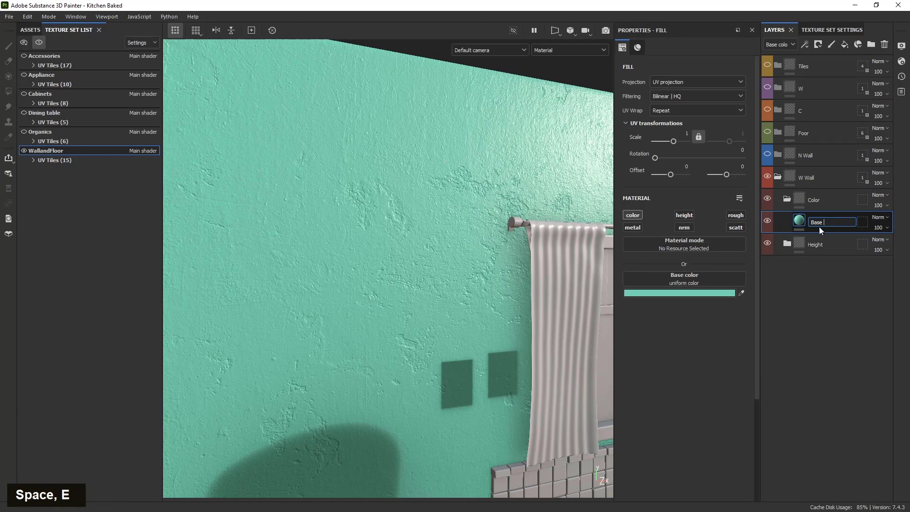
key(BackSpace)
key(c)
key(space)
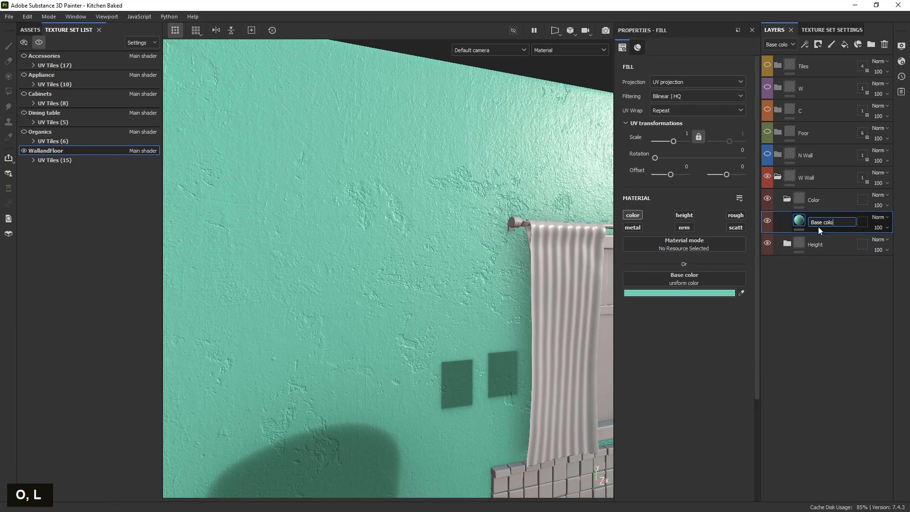
key(Return)
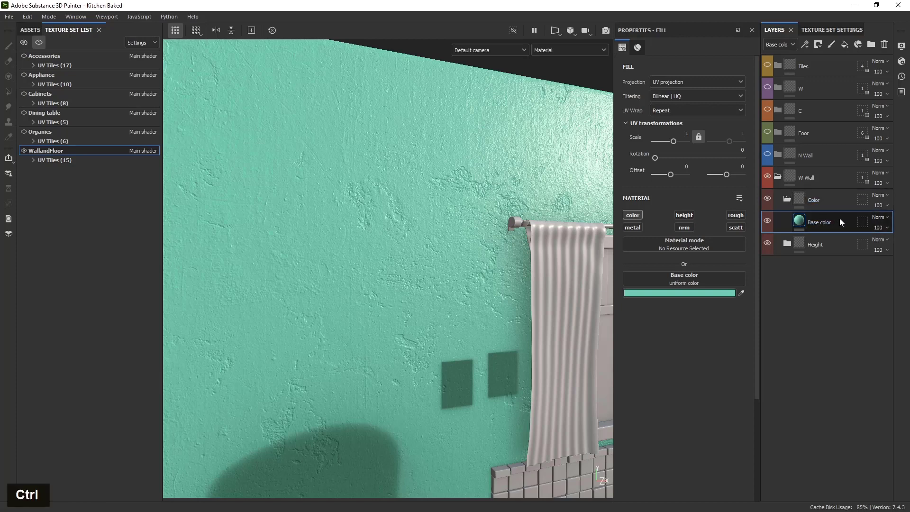
key(ctrl+d)
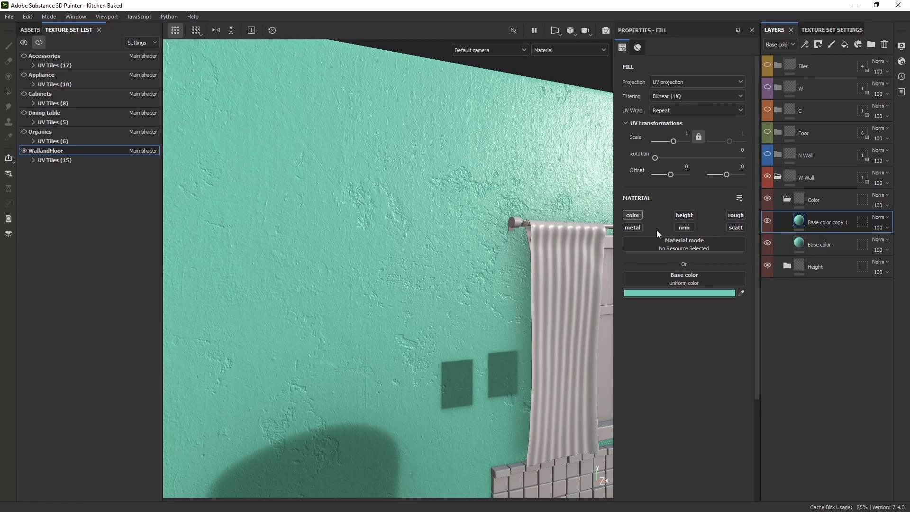
Give Base color copy 1 a black mask and set its colour to near-black #141A18
click(636, 215)
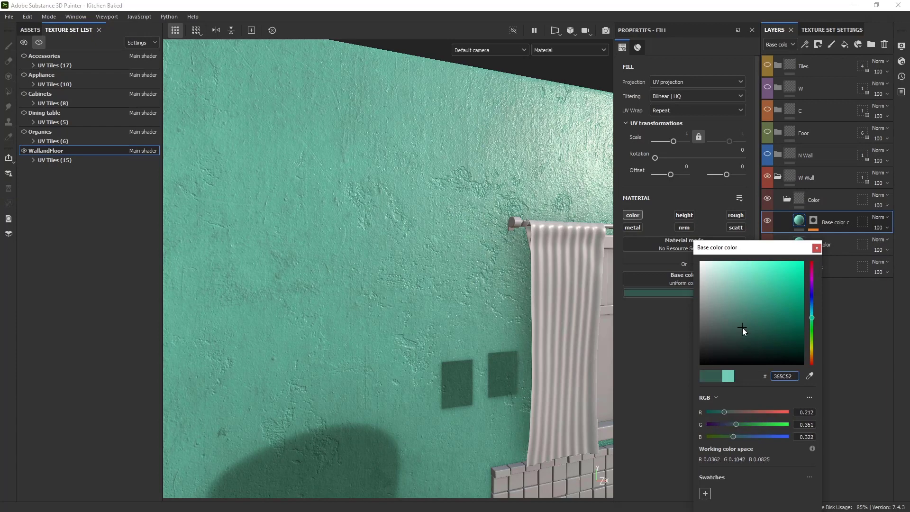
click(458, 383)
scroll(up, 3)
scroll(down, 3)
click(366, 340)
middle_click(363, 333)
scroll(down, 3)
scroll(up, 3)
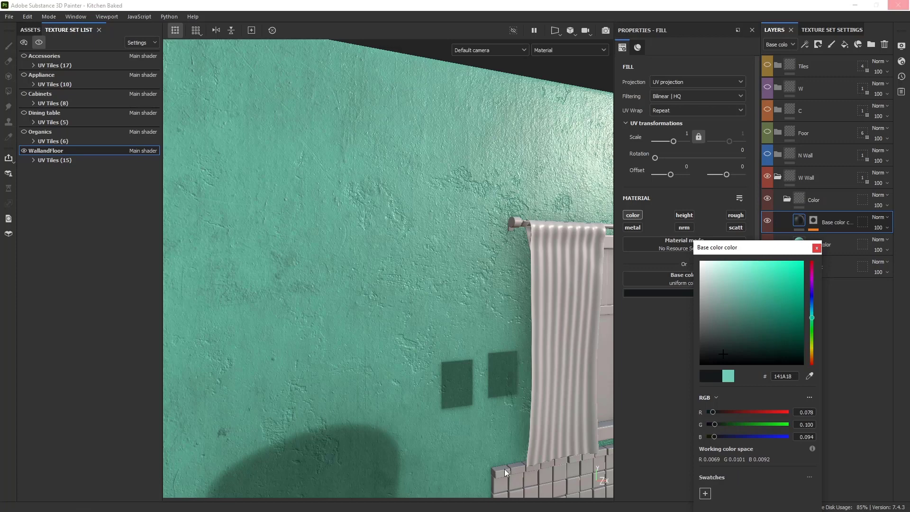
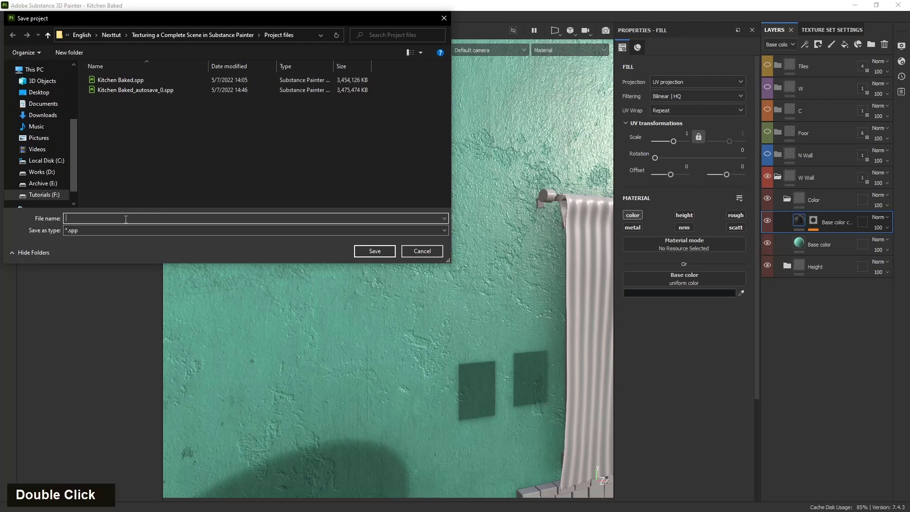
Name the new project file Walls in the Save project dialog
key(shift+w)
key(e)
key(BackSpace)
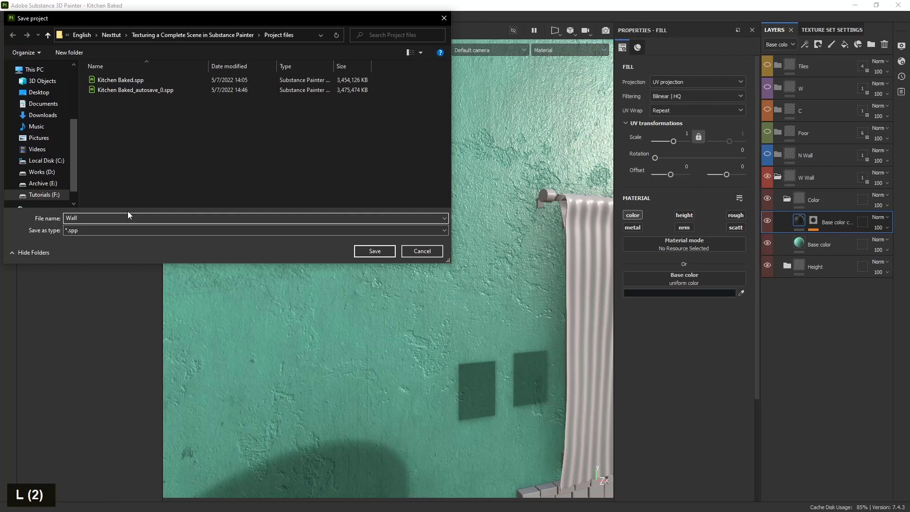
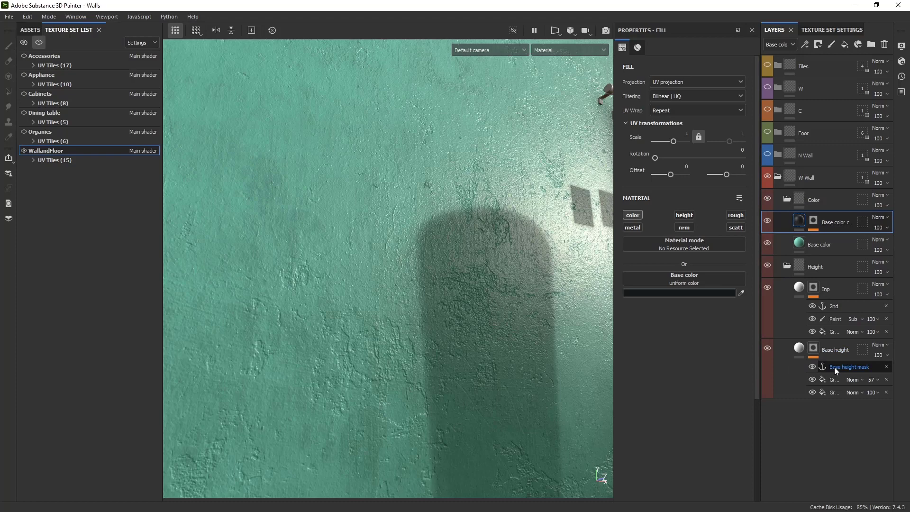
Review the Grunge Concrete fill of Base height, its height reading about 0.145
scroll(down, 3)
click(340, 341)
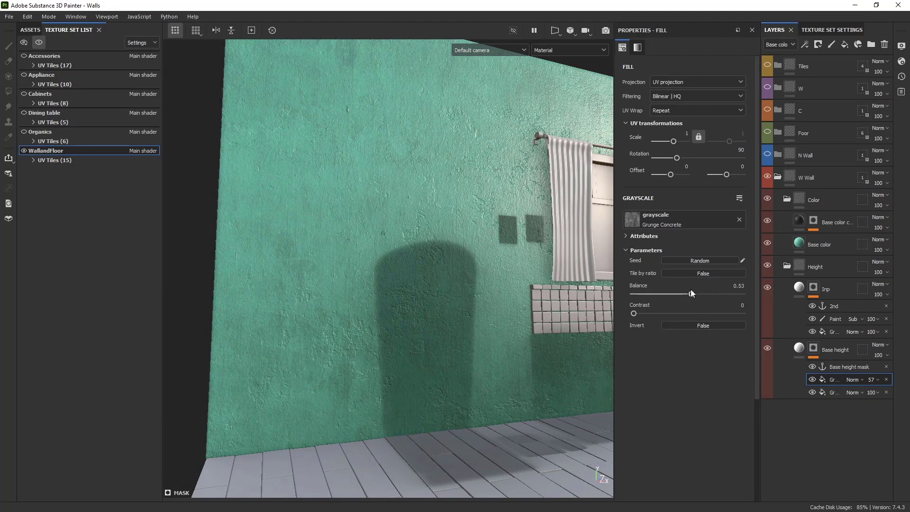
key(ctrl+z)
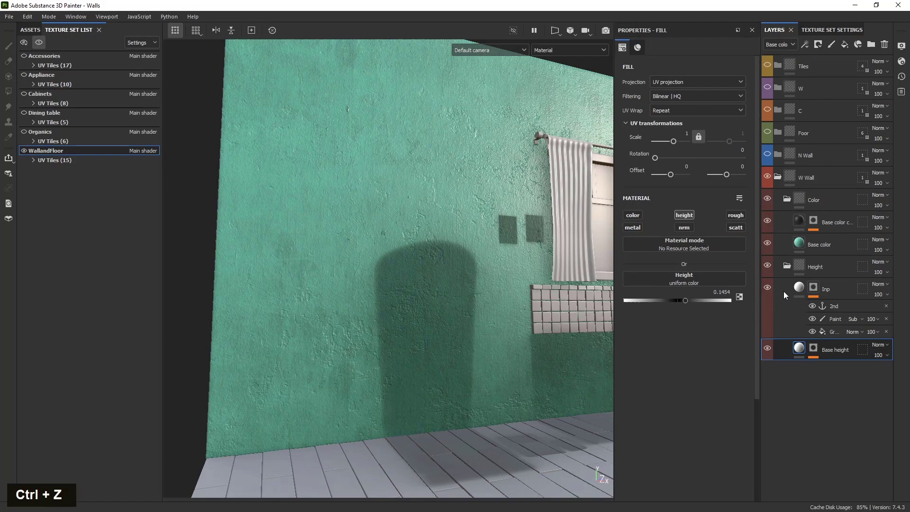
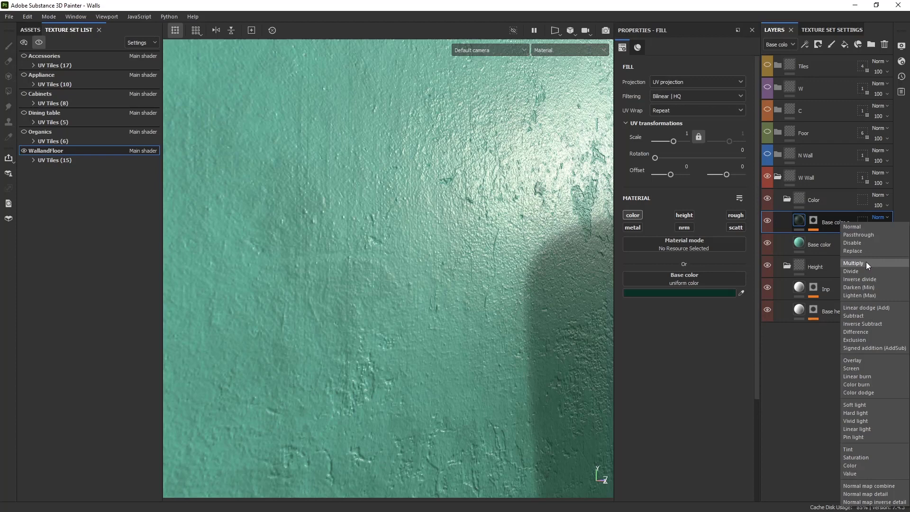
Try Multiply blending on the dark masked layer, keep it Normal, and duplicate the layer
scroll(down, 3)
click(437, 363)
middle_click(480, 358)
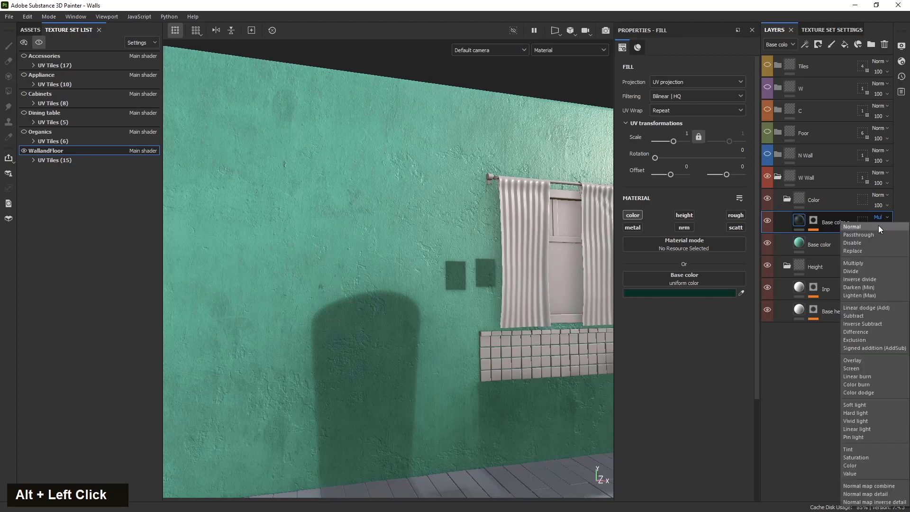
click(396, 371)
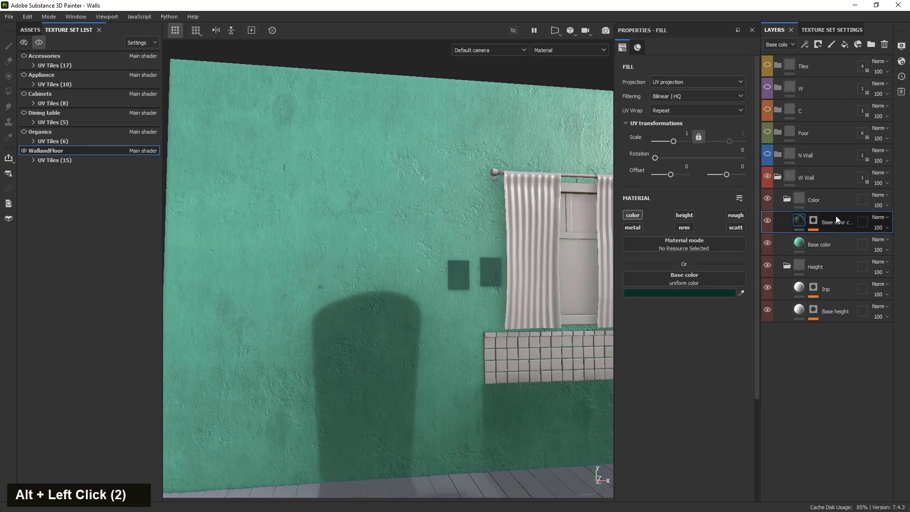
key(ctrl+d)
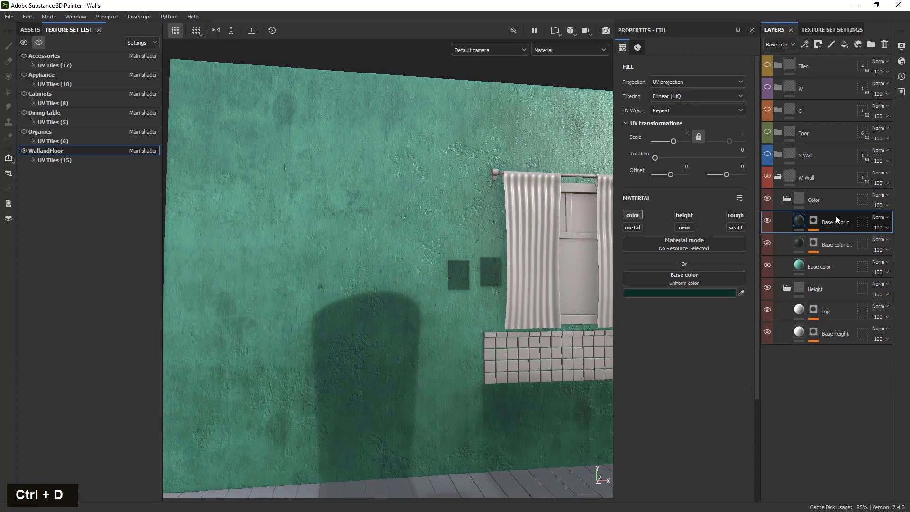
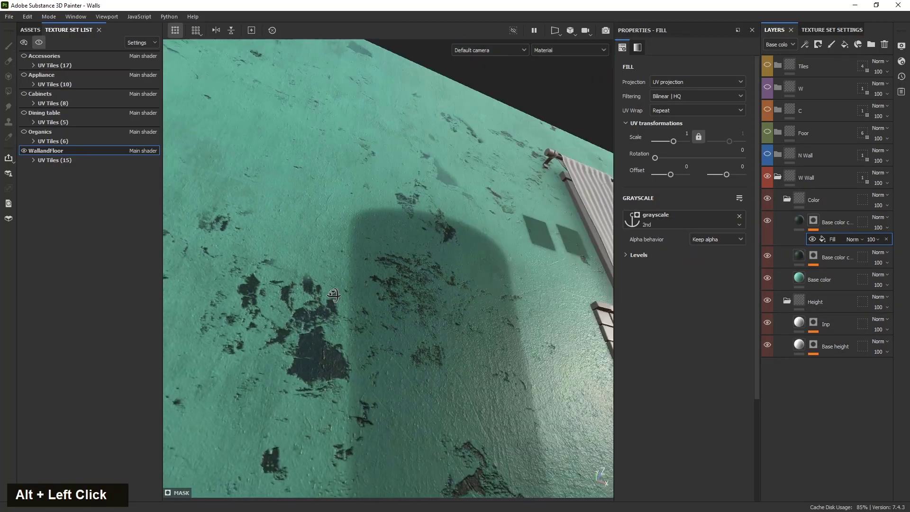
Pick muted green 62A491 as the base colour of the top Base color copy layer
scroll(up, 3)
click(350, 375)
scroll(up, 3)
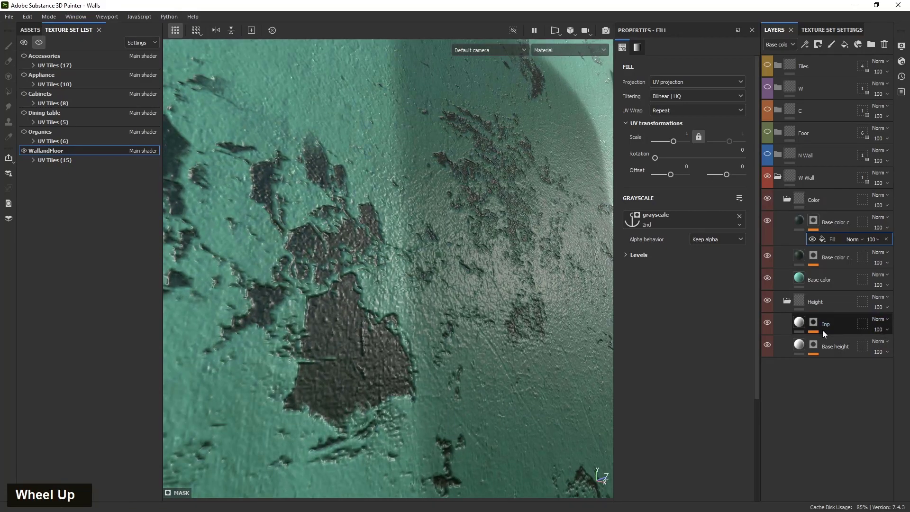
scroll(down, 3)
click(377, 366)
scroll(down, 3)
scroll(up, 3)
click(380, 344)
scroll(up, 3)
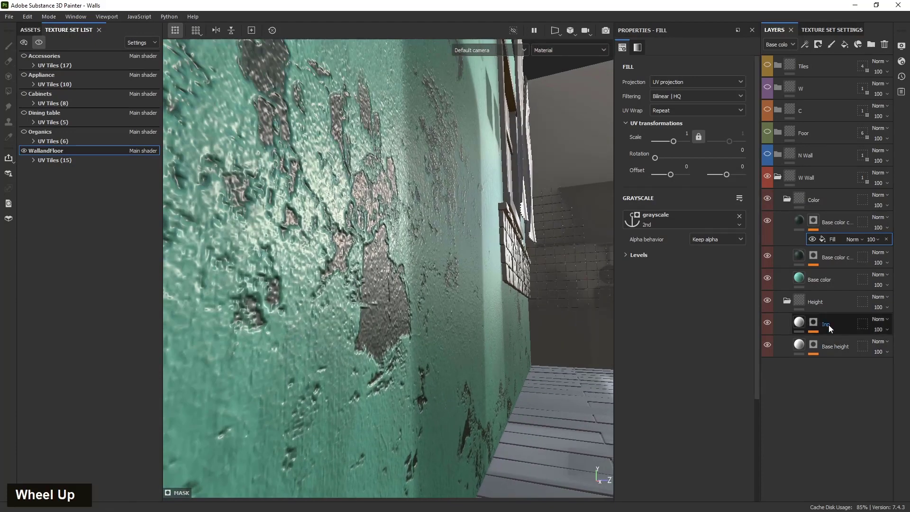
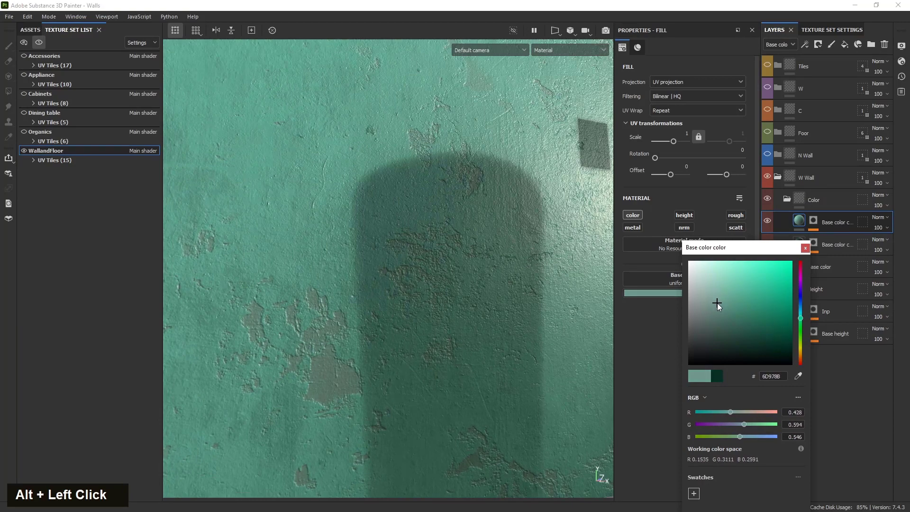
Set the green copy layer to Multiply blend mode at 50 opacity
scroll(down, 3)
scroll(up, 3)
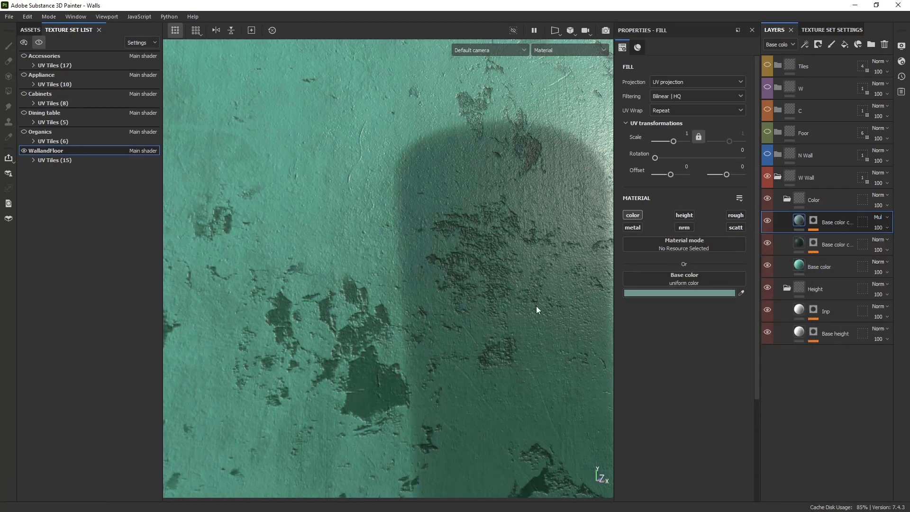
scroll(down, 3)
click(364, 348)
scroll(up, 3)
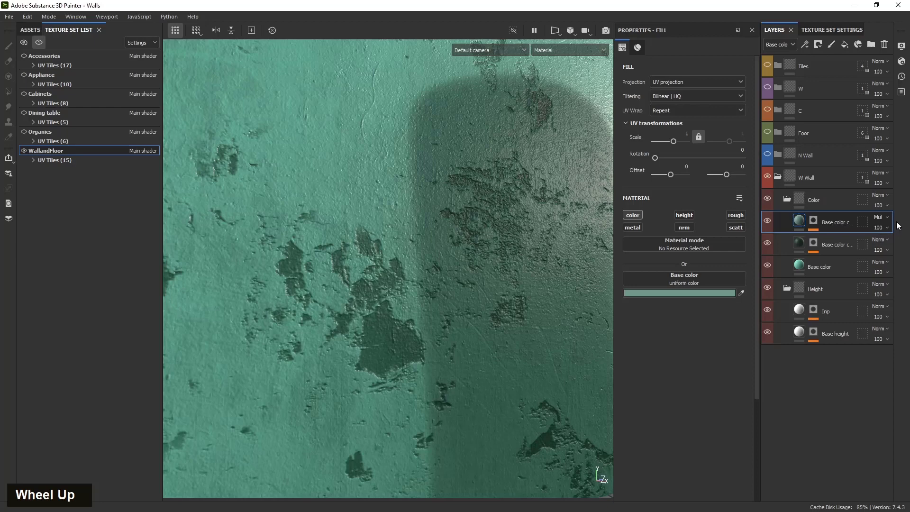
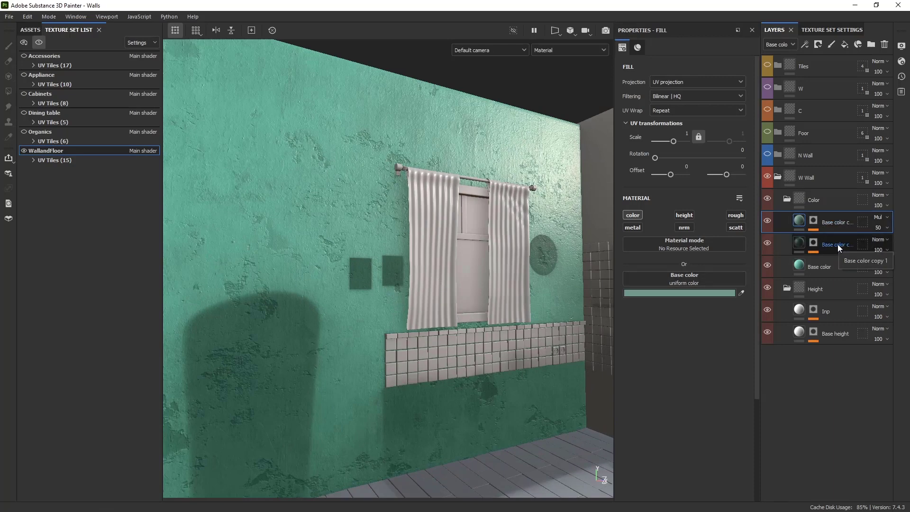
Rename the lower Base color copy layer to 1
double_click(841, 247)
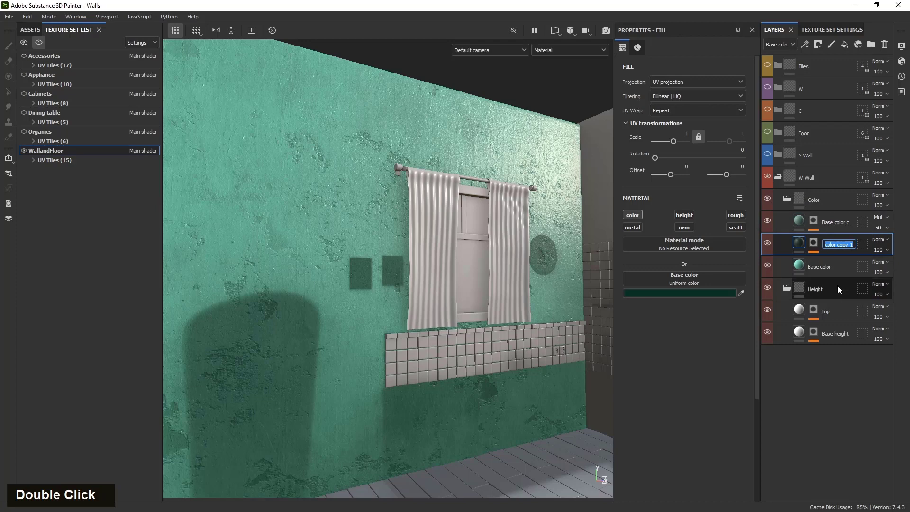
key(3)
key(BackSpace)
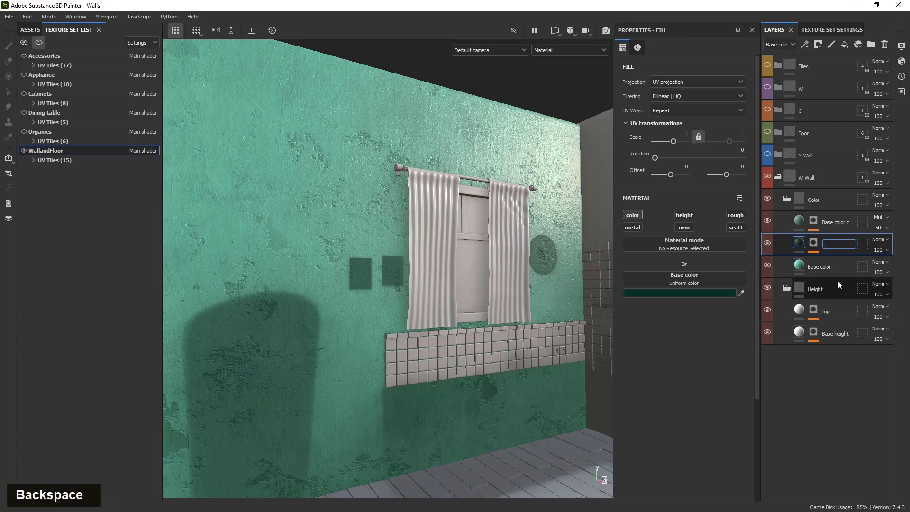
key(2)
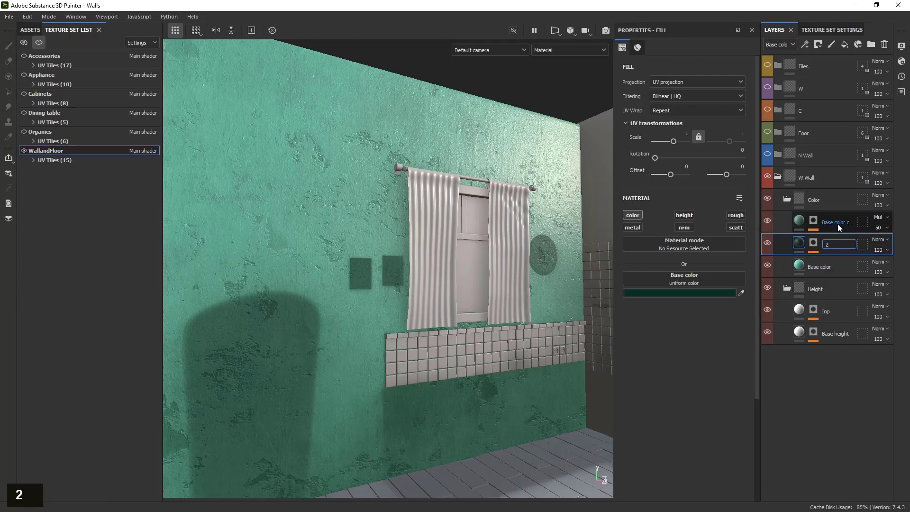
double_click(842, 226)
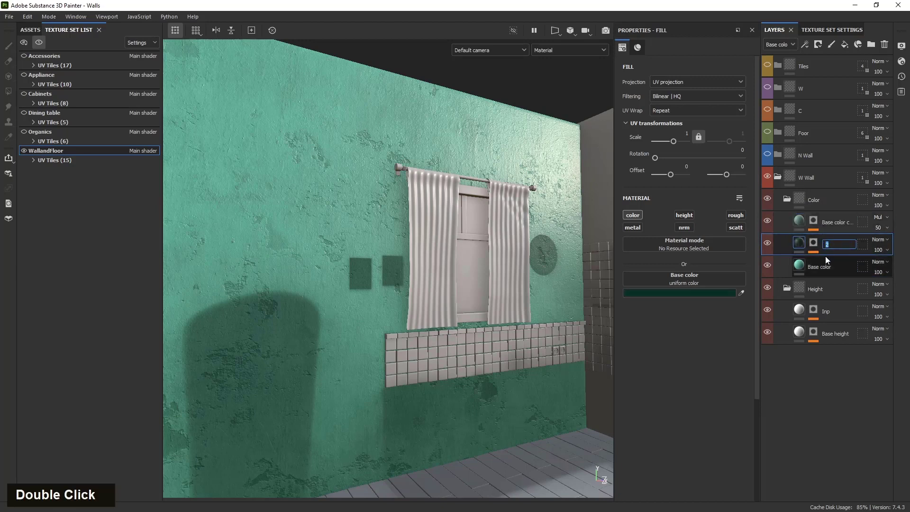
key(1)
Rename the upper Base color copy layer to 2
double_click(836, 226)
key(2)
key(Return)
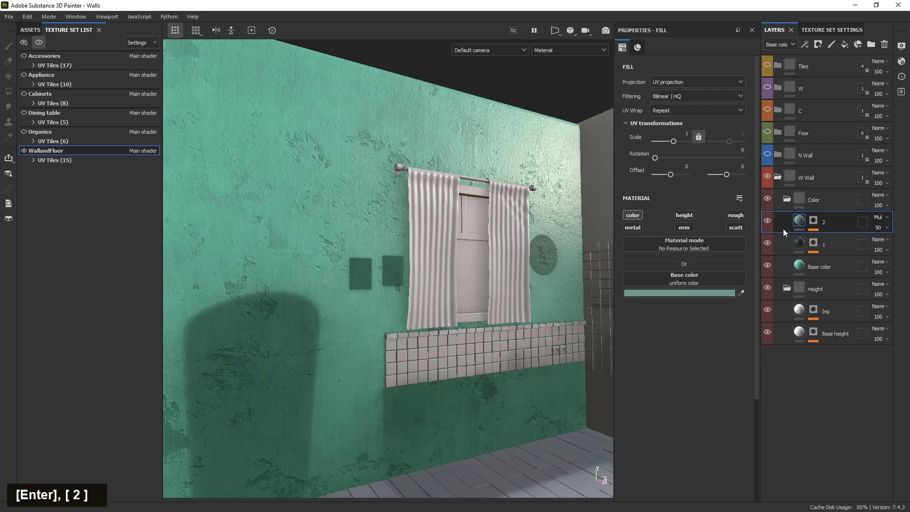
scroll(down, 3)
Name the new fill layer Dirt and restrict it to the colour channel only
scroll(up, 3)
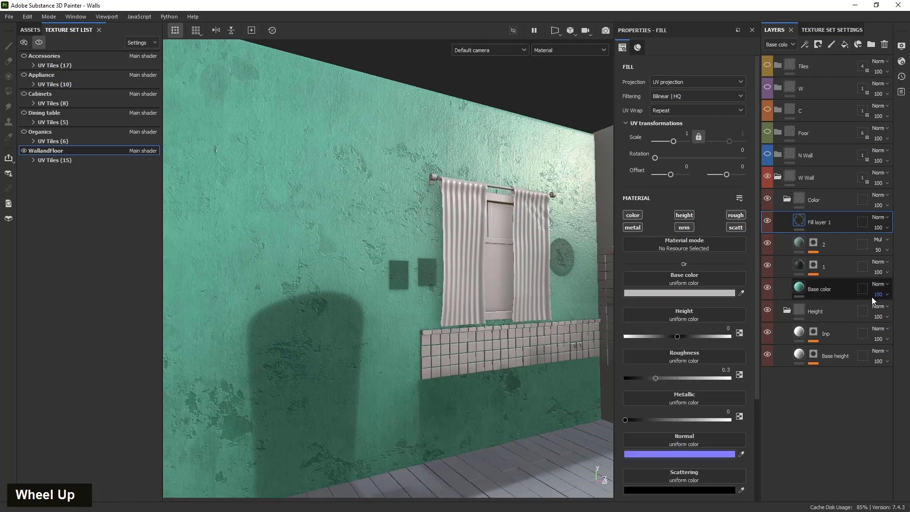
double_click(829, 224)
key(shift+d)
key(i)
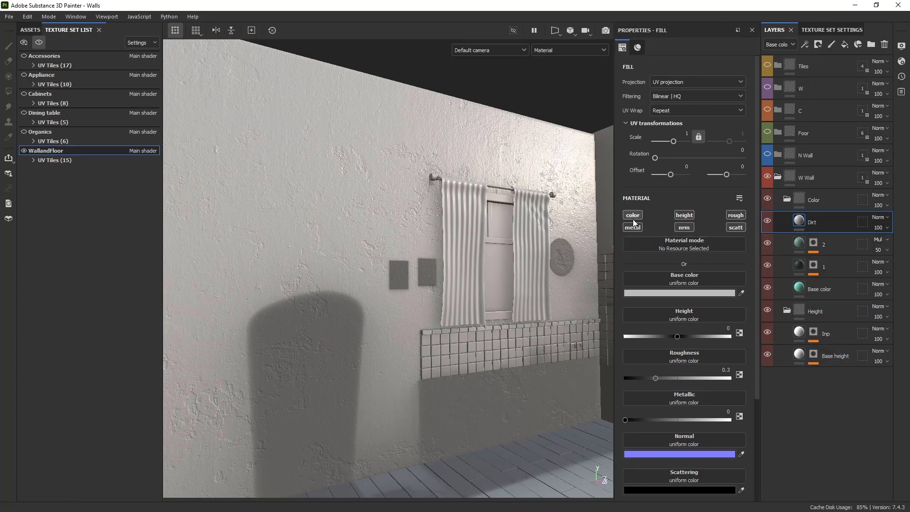
click(637, 218)
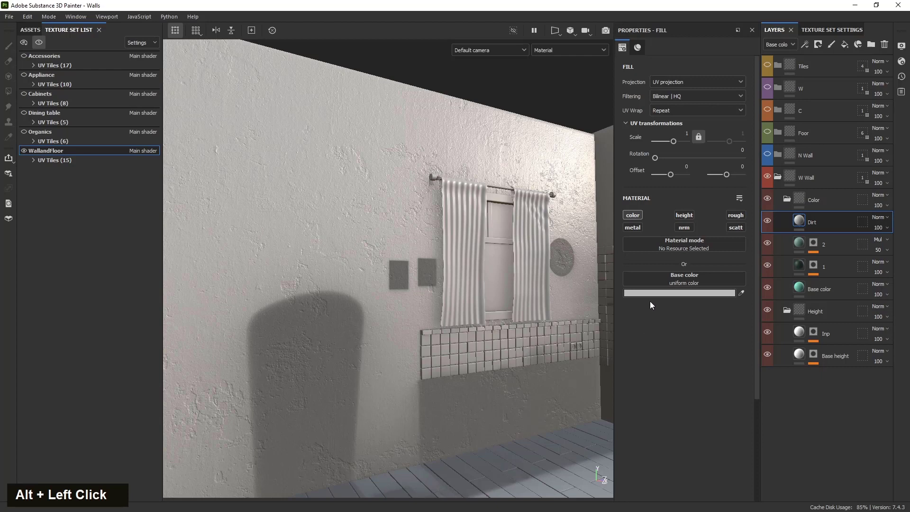
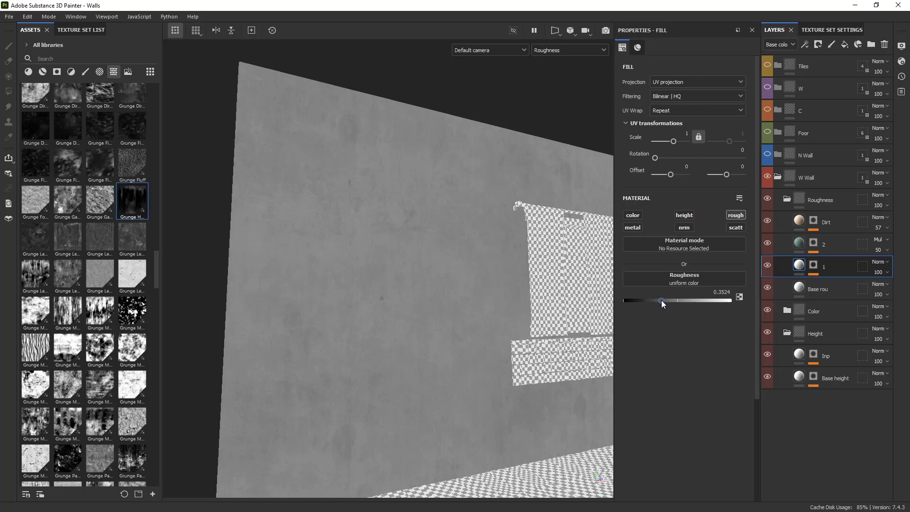
Set layer 1's roughness and return the viewport to Material mode
click(435, 345)
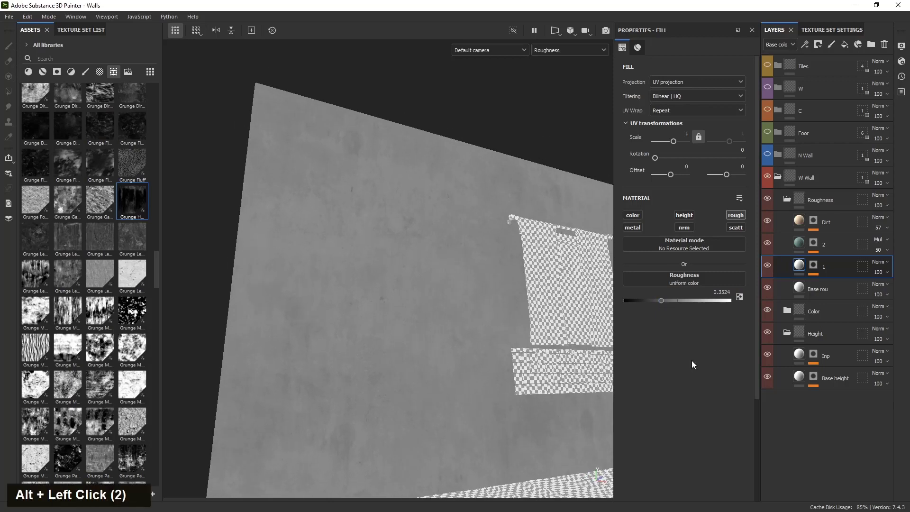
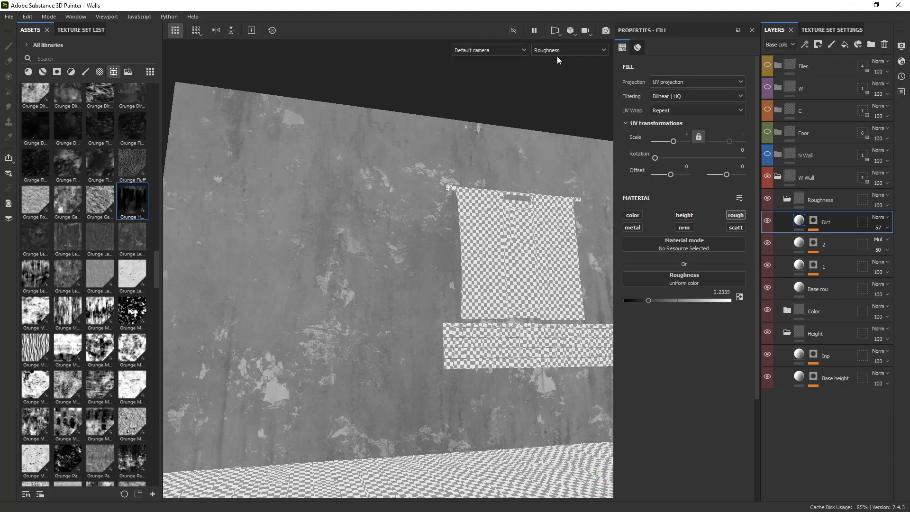
key(m)
scroll(up, 3)
scroll(down, 3)
Adjust the roughness of layer 2 and the Dirt layer to about 0.23
click(336, 306)
scroll(up, 3)
click(310, 392)
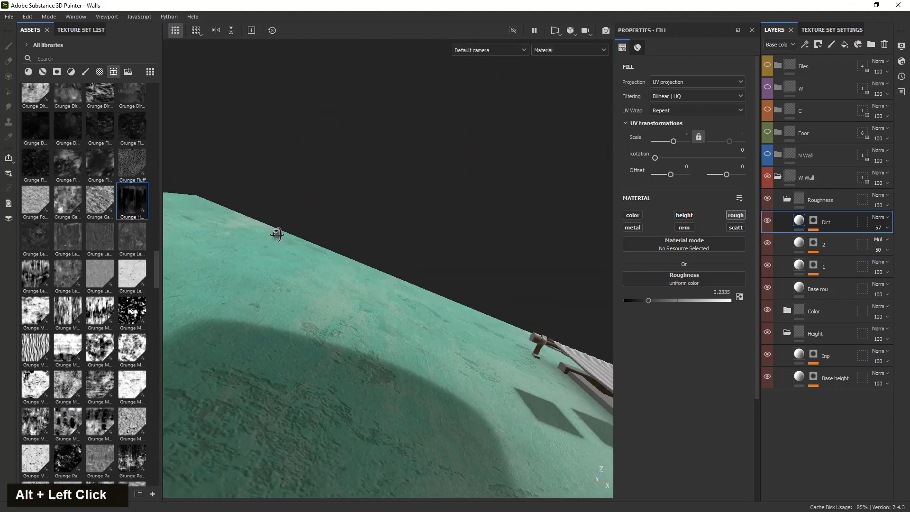
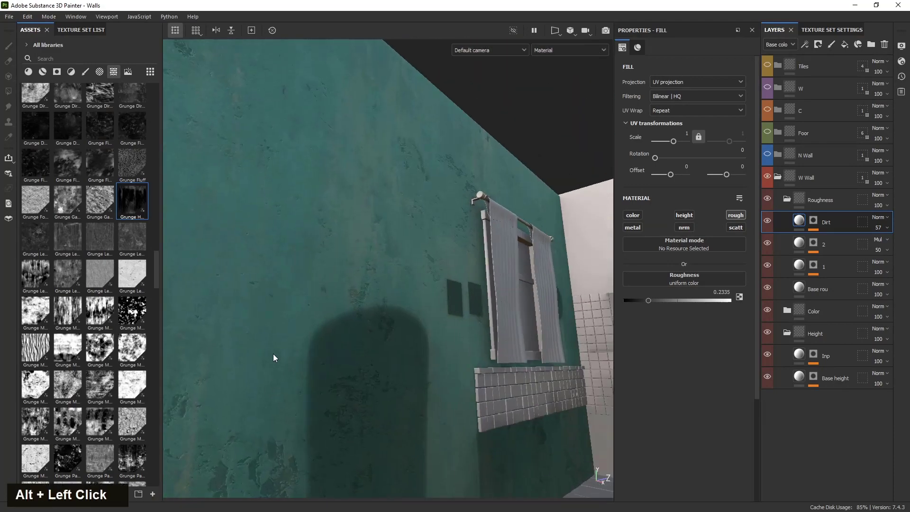
right_click(283, 348)
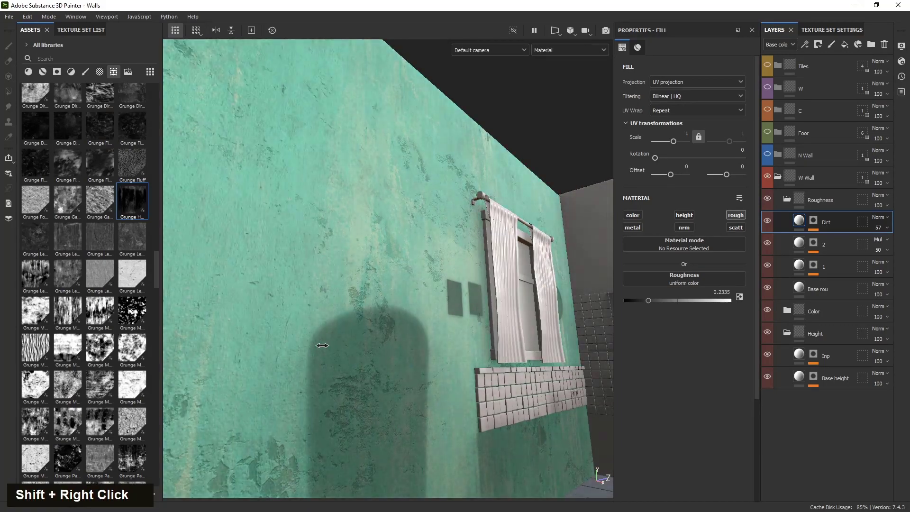
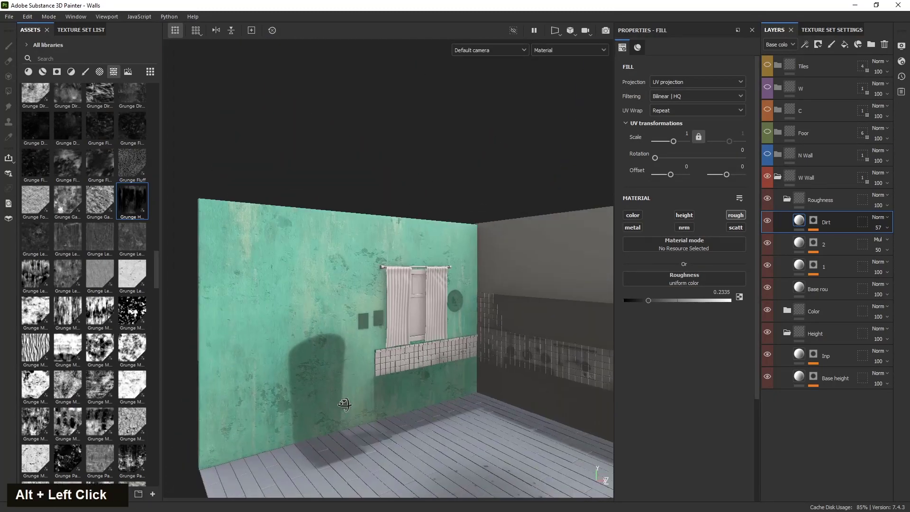
Change the Base color layer's colour to turquoise 70CEC8
scroll(up, 3)
scroll(down, 3)
click(342, 392)
scroll(up, 3)
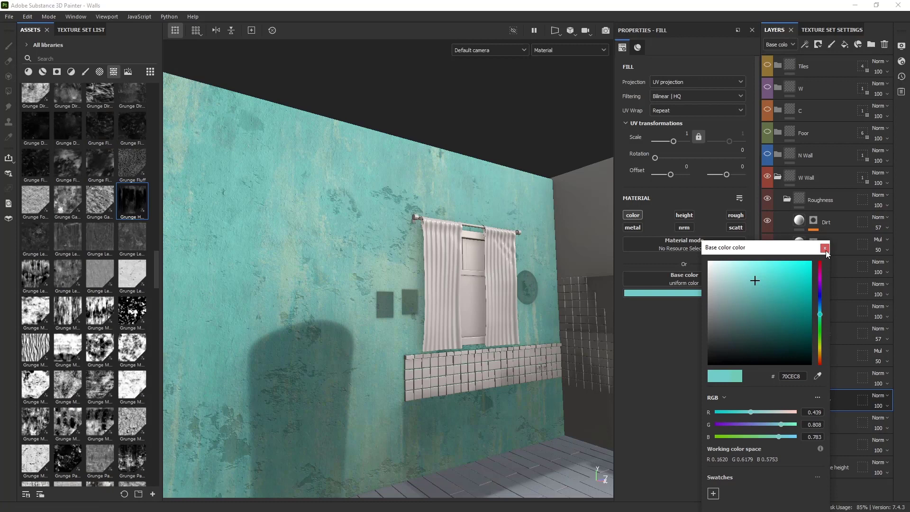
Set patch layer 1's base colour to dark green 04493D
click(478, 341)
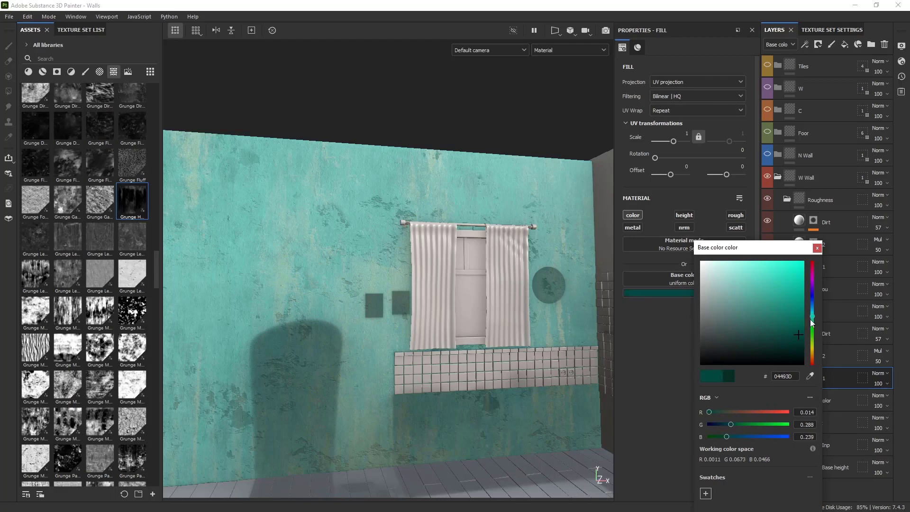
scroll(down, 3)
click(397, 351)
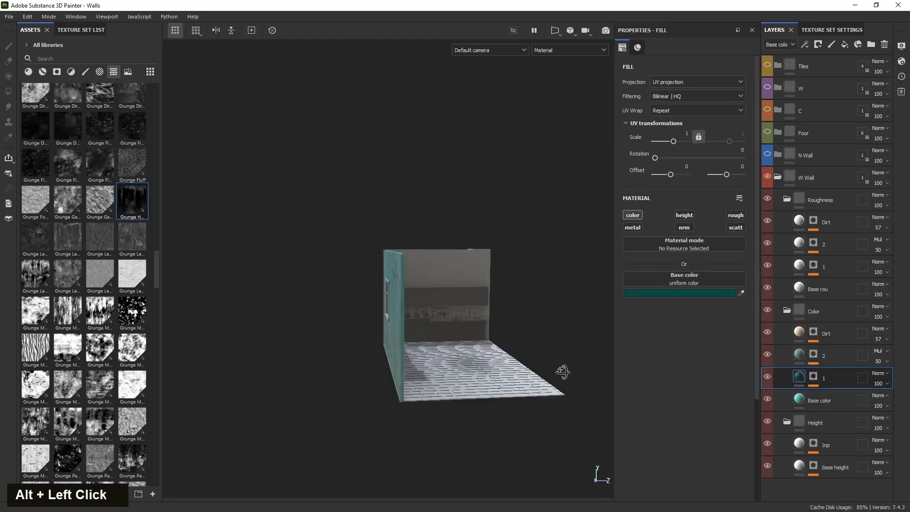
scroll(up, 3)
Swap the Base height mask fill to Grunge Concrete and adjust its offset
click(399, 365)
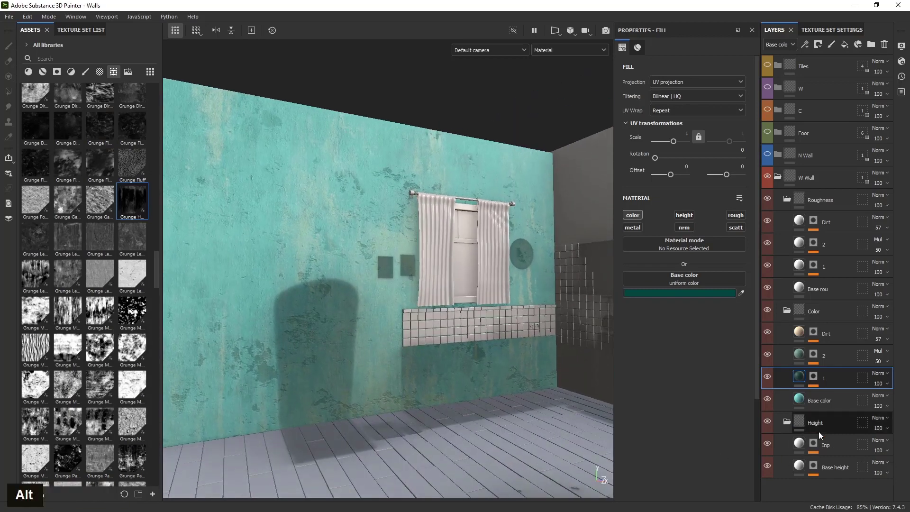
scroll(down, 3)
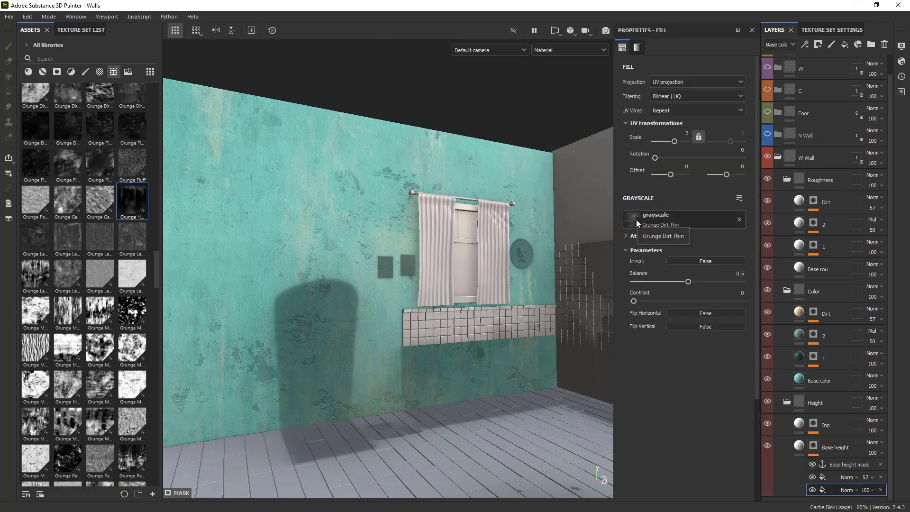
scroll(down, 3)
click(371, 382)
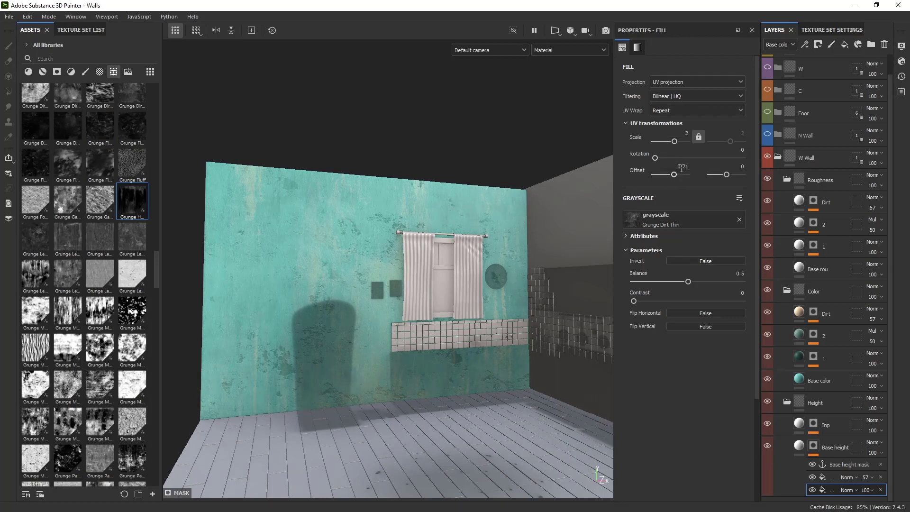
key(0)
key(Return)
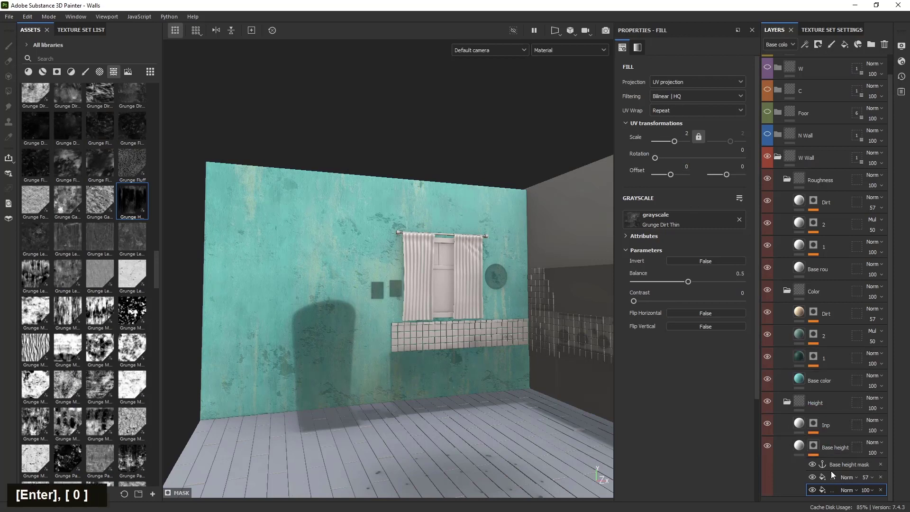
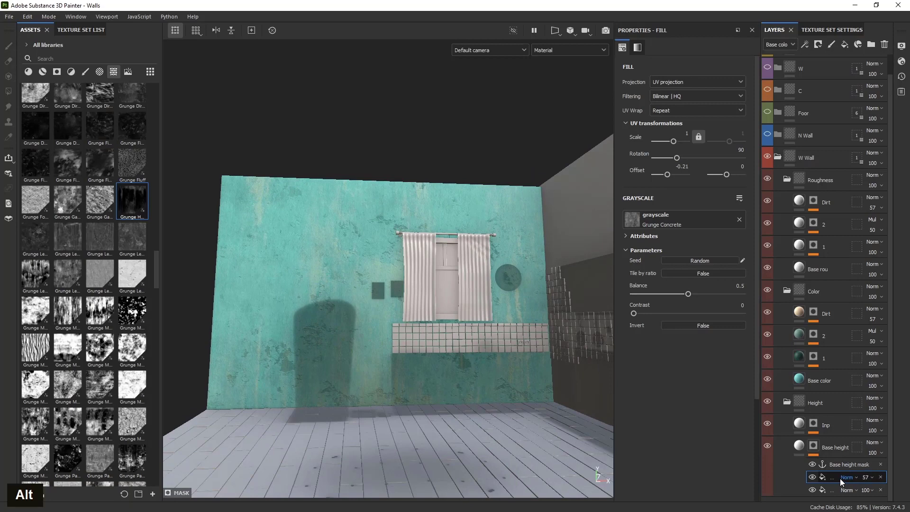
Reset the grunge pattern's offset value to 0
key(0)
key(Return)
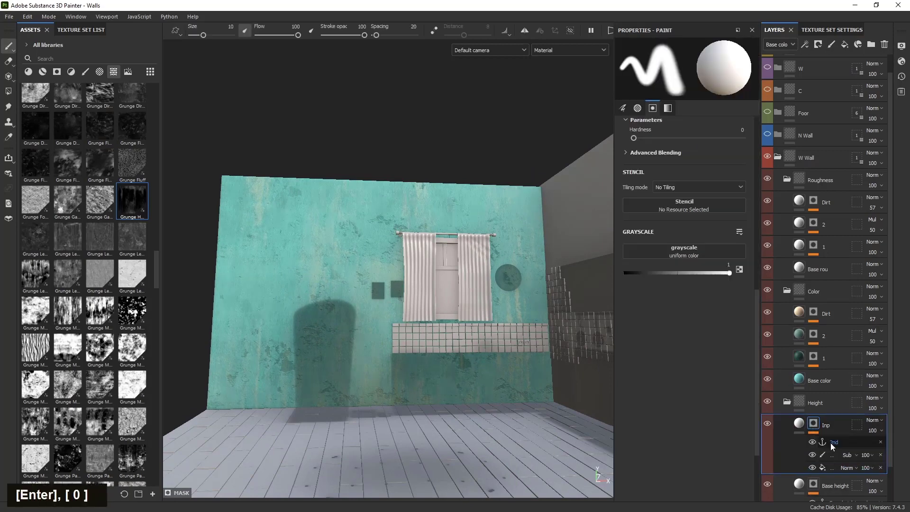
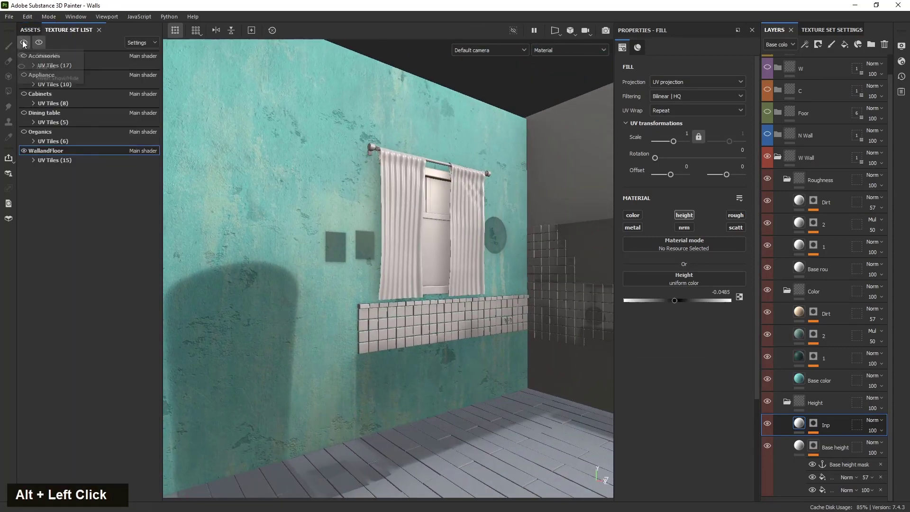
Make every texture set visible so the kitchen furniture shows around the wall
scroll(down, 3)
click(418, 345)
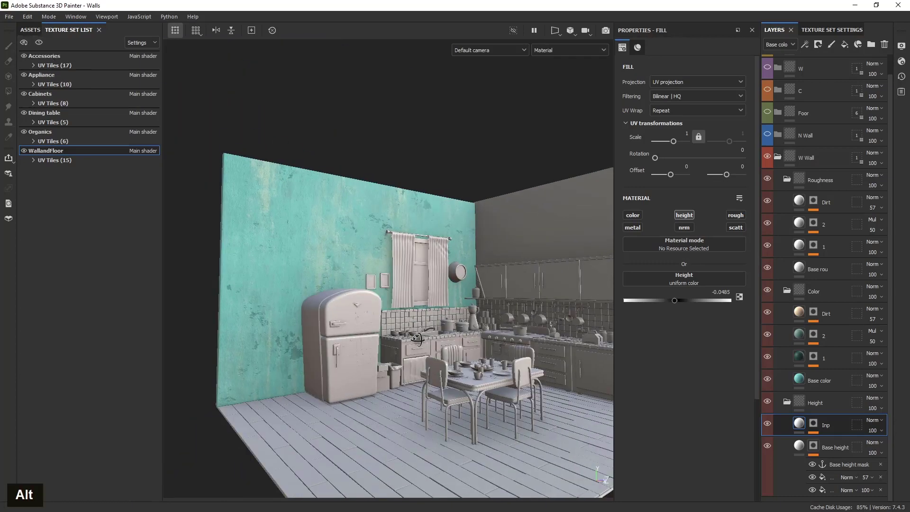
scroll(up, 3)
click(402, 346)
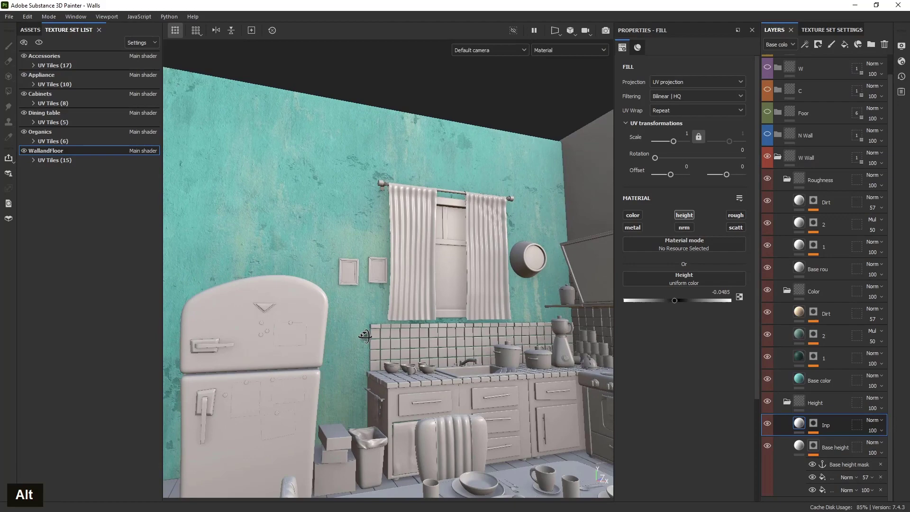
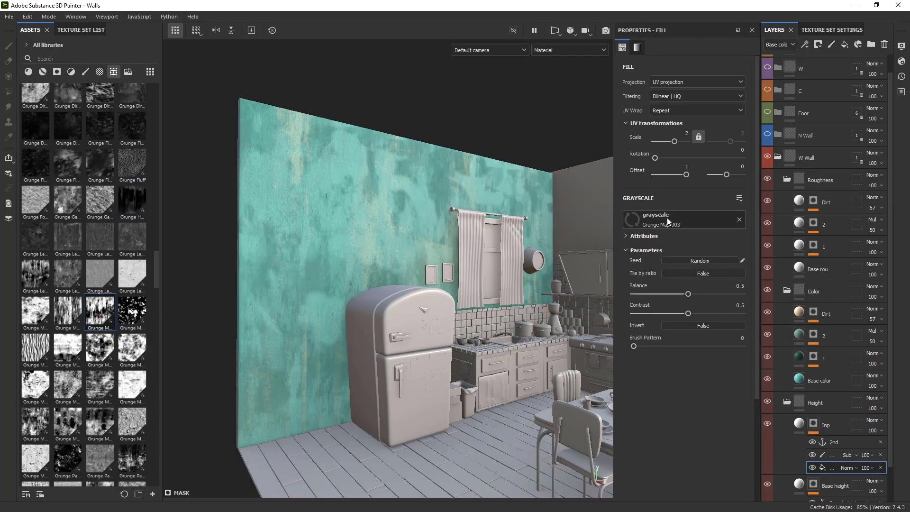
Try Grunge Wipe Directional in the Inp mask fill, then revert to Grunge Paint Peeled
key(ctrl+z)
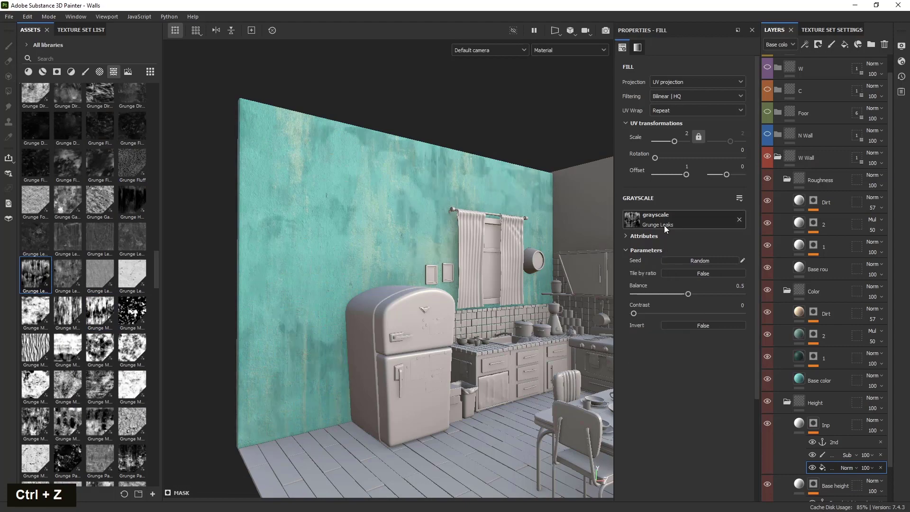
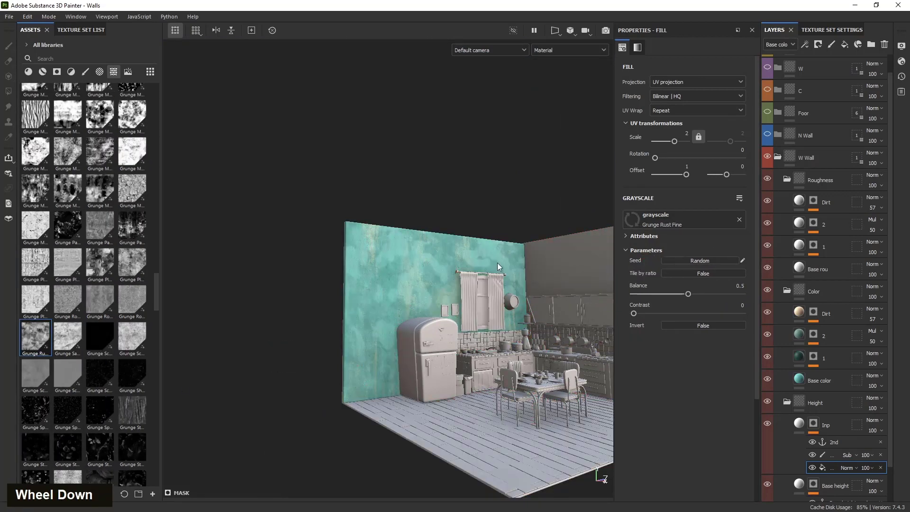
scroll(up, 3)
key(ctrl+z)
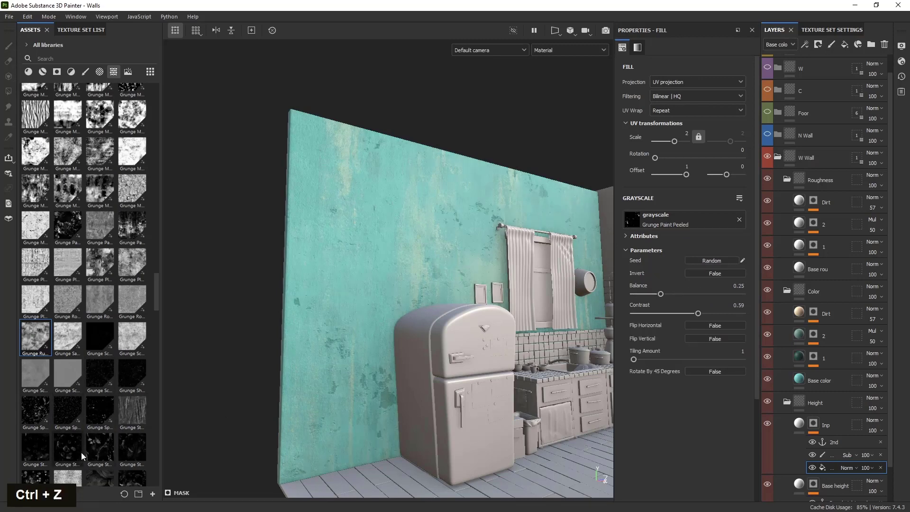
scroll(down, 3)
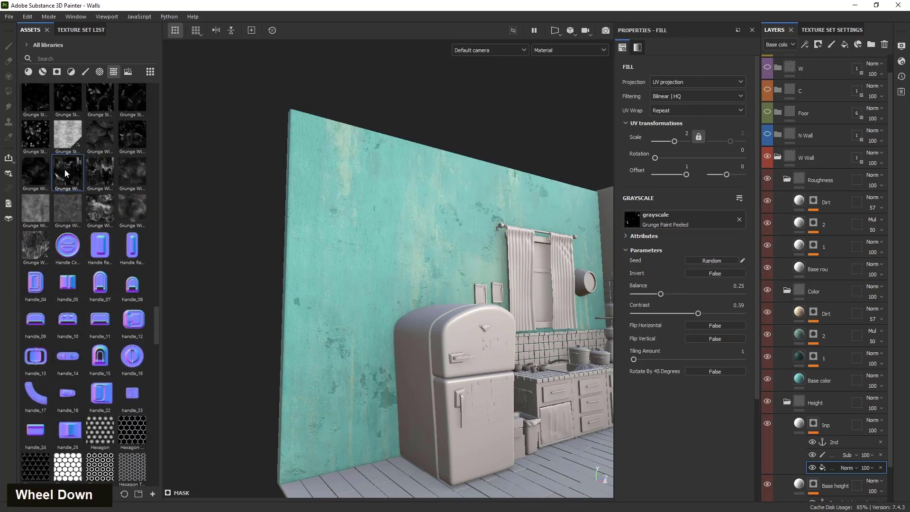
click(499, 343)
middle_click(528, 361)
click(394, 384)
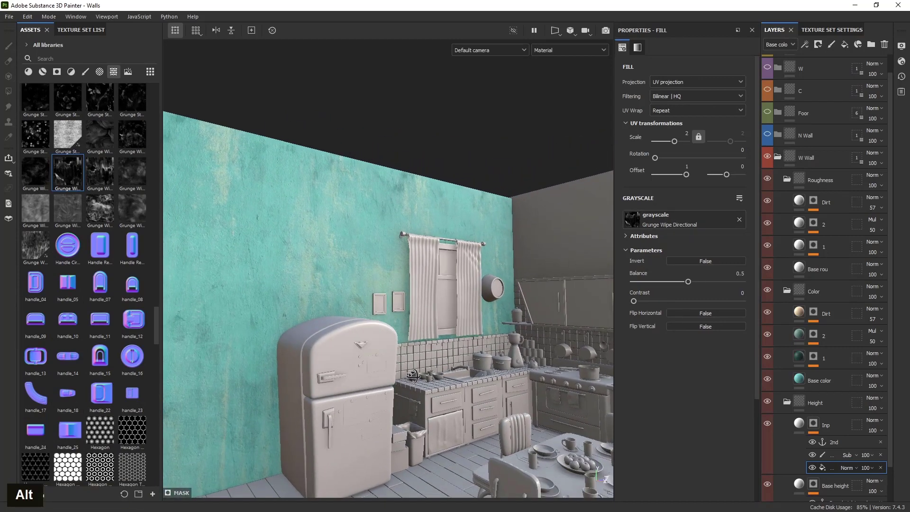
key(ctrl+z)
Settle on Grunge Cracked Deep for the Inp mask fill with a raised balance
scroll(up, 3)
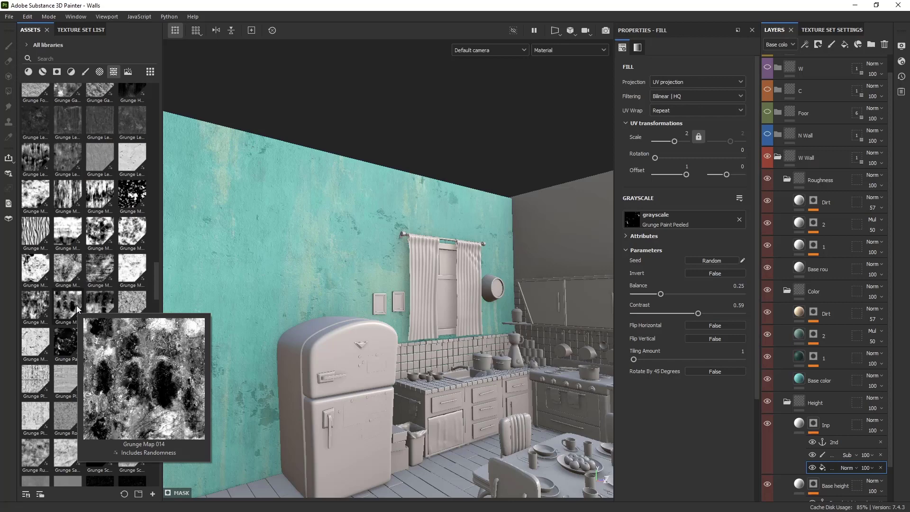
scroll(up, 3)
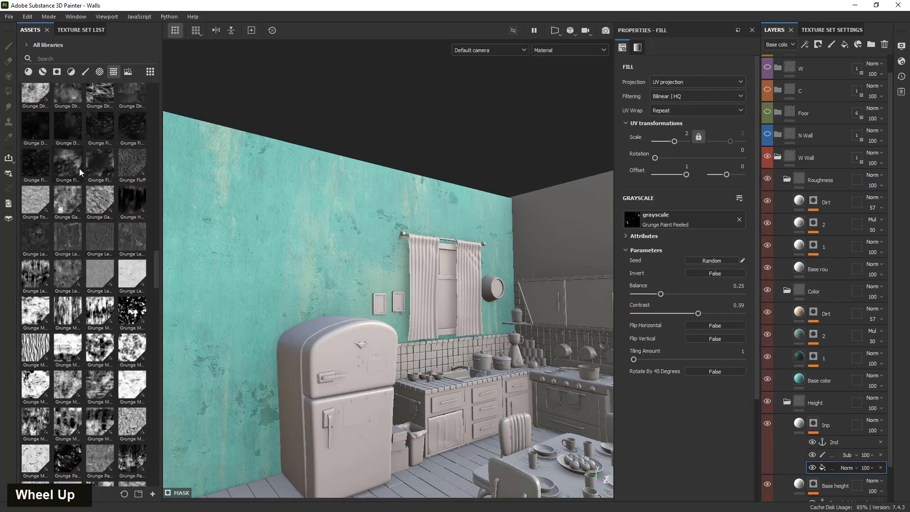
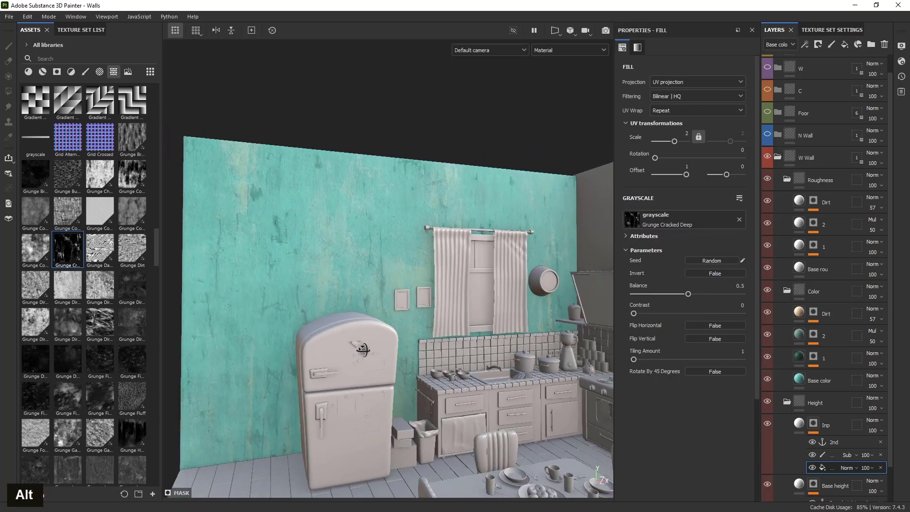
scroll(up, 3)
scroll(down, 3)
click(386, 339)
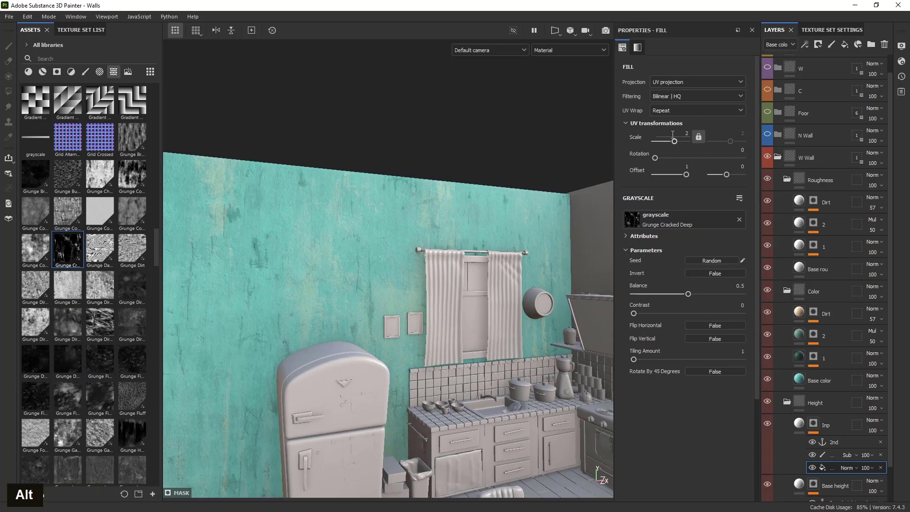
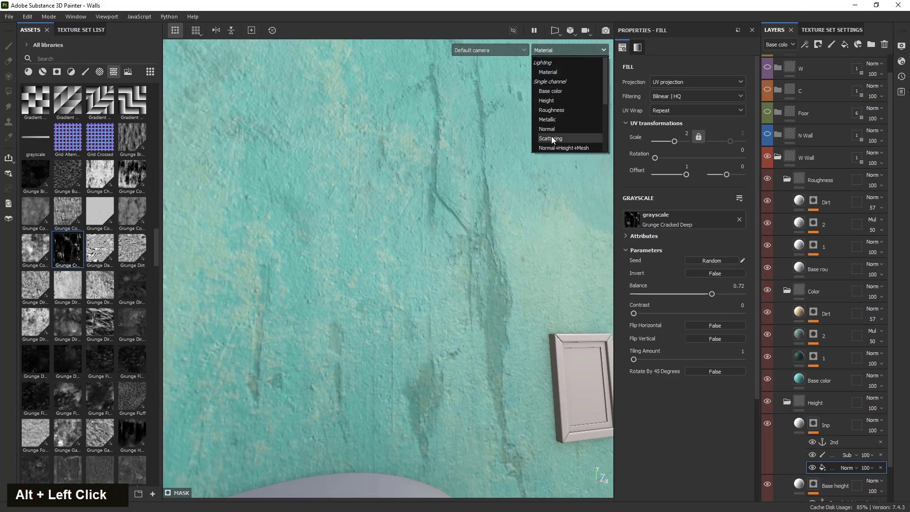
Switch the viewport to the Height channel and inspect the wall's height detail
scroll(down, 3)
click(430, 283)
click(351, 296)
scroll(up, 3)
click(304, 304)
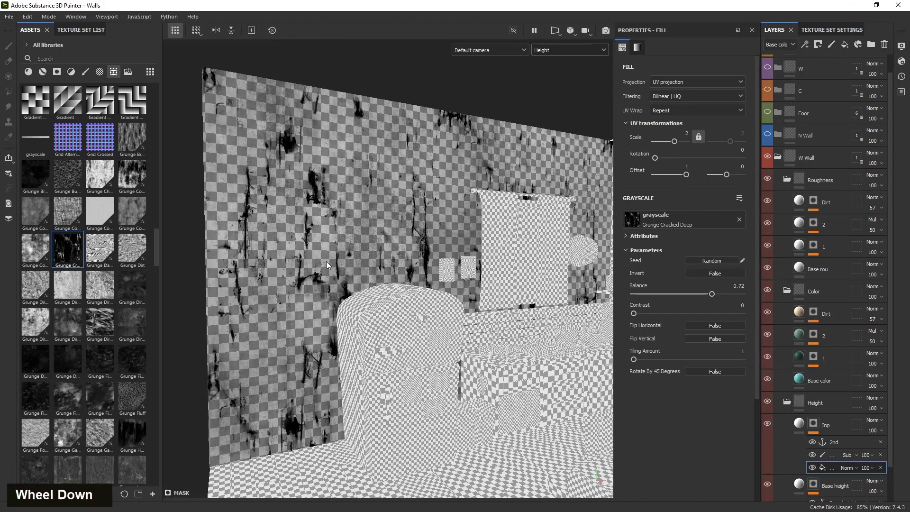
scroll(up, 3)
click(306, 304)
scroll(up, 3)
scroll(down, 3)
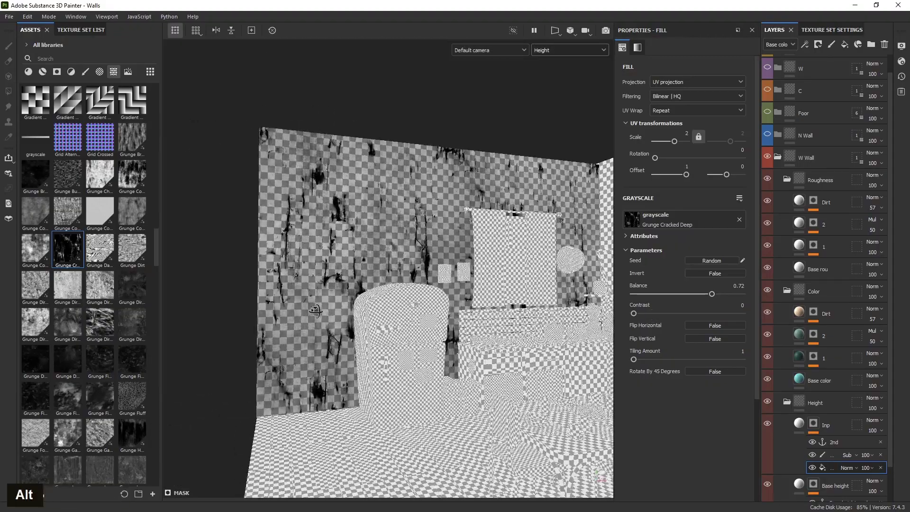
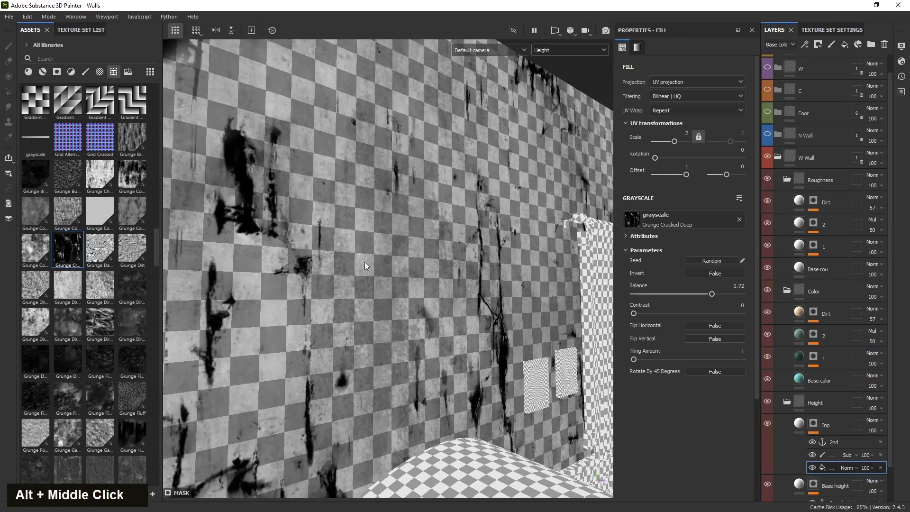
Collapse the folders and add a new Fill layer to the WallandFloor stack
scroll(down, 3)
click(256, 338)
middle_click(255, 348)
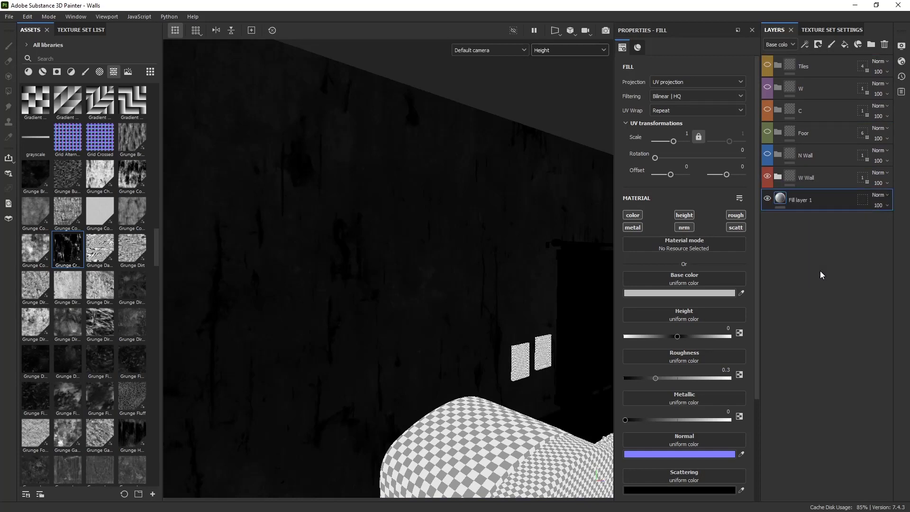
Rename the new fill layer 'Base H S' and keep only its height and scattering channels
double_click(804, 203)
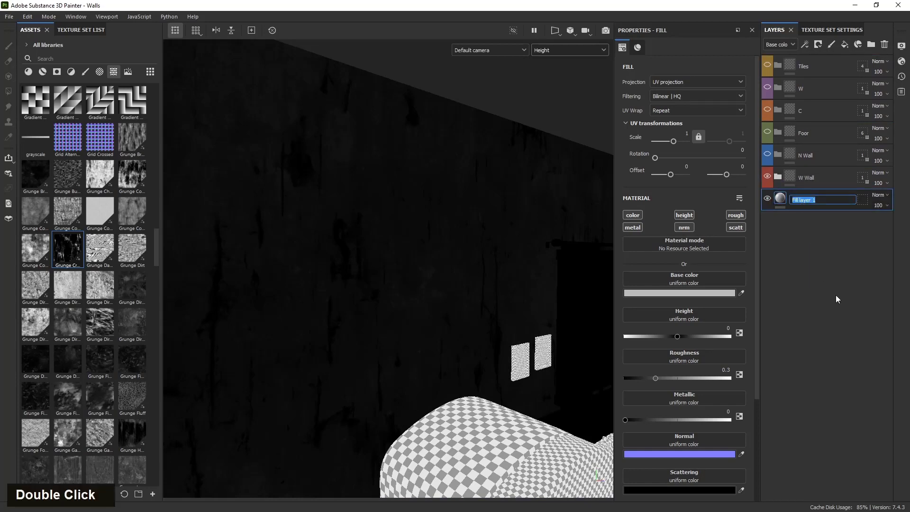
key(shift+b)
key(a)
key(space)
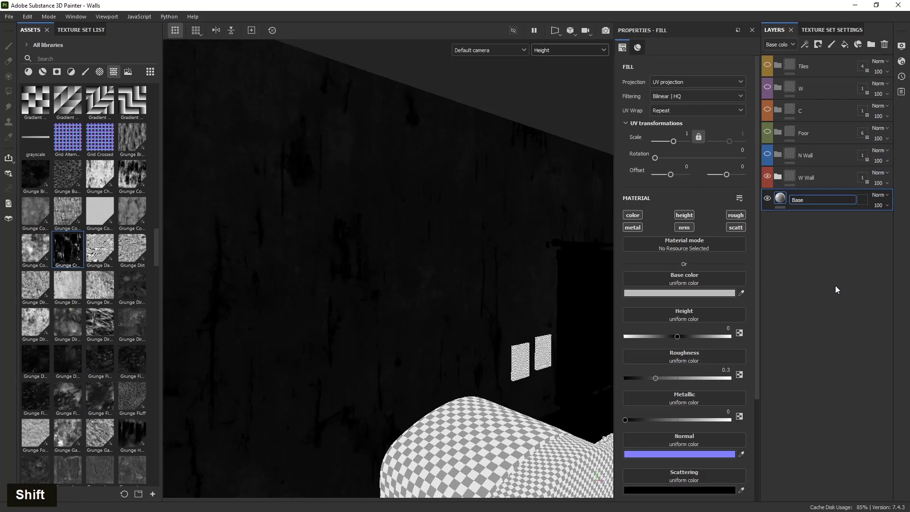
key(shift+h)
key(space)
key(shift+s)
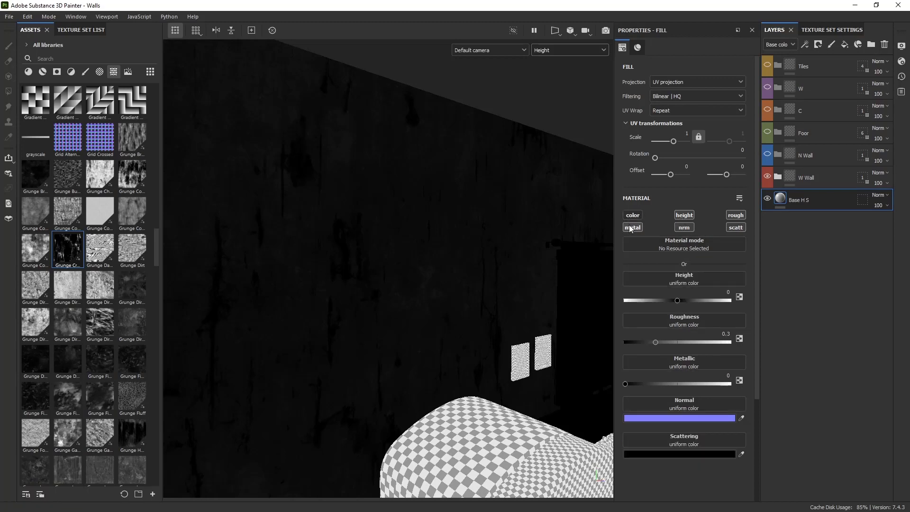
double_click(693, 230)
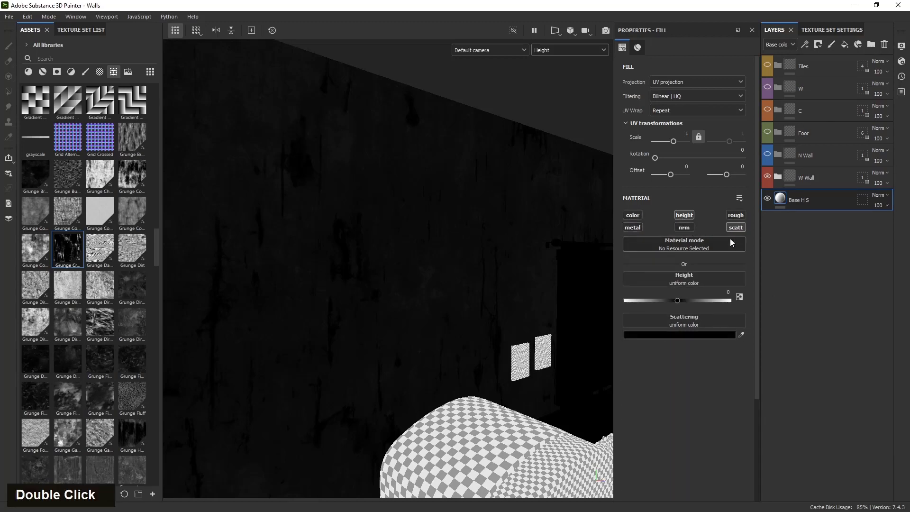
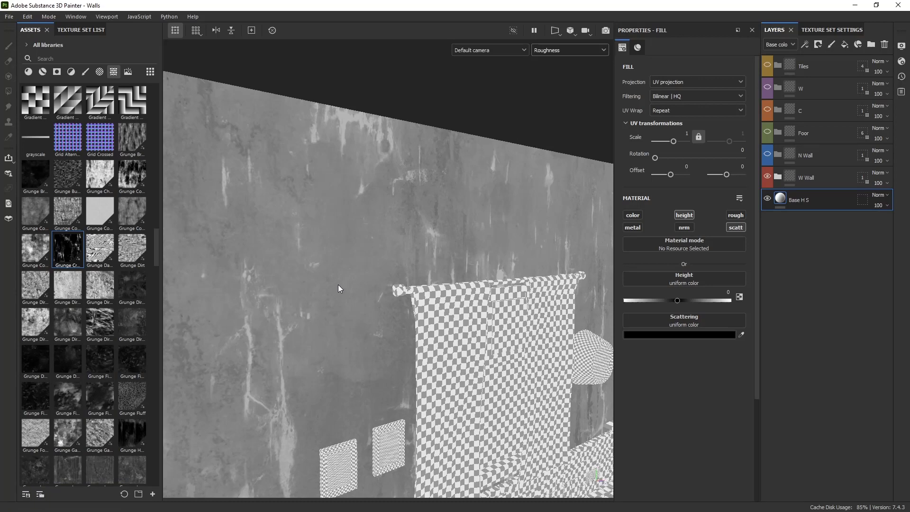
Preview the normal channel and place a Height To Normal filter atop the layer stack
key(c)
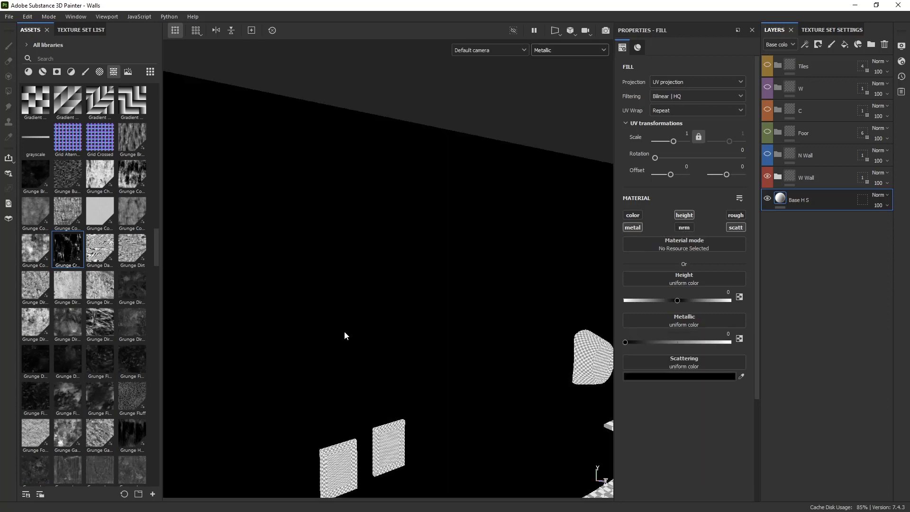
key(c)
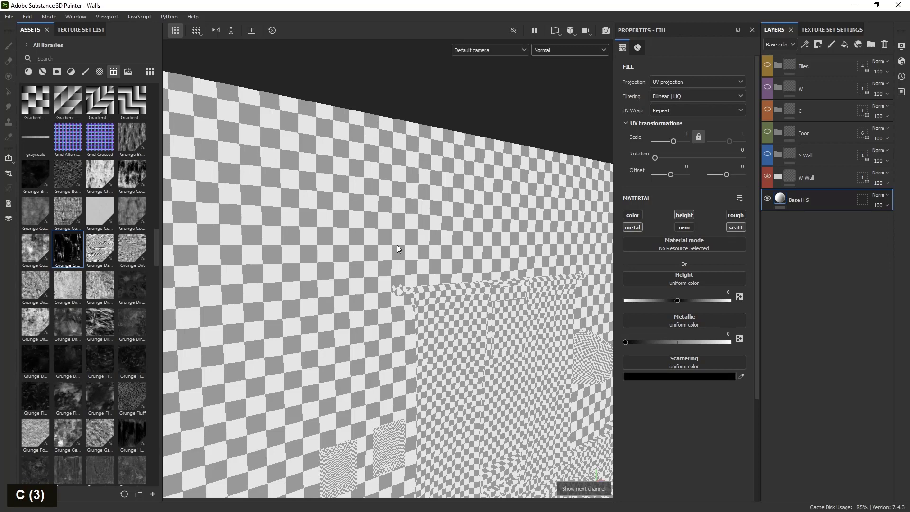
scroll(down, 3)
scroll(up, 3)
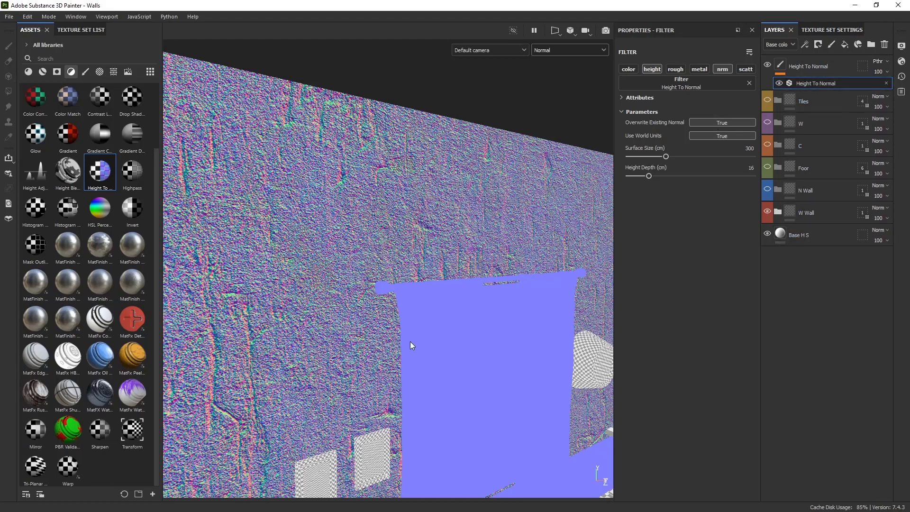
Set the Height To Normal filter to surface size 1000 and height depth 1.64
scroll(down, 3)
scroll(up, 3)
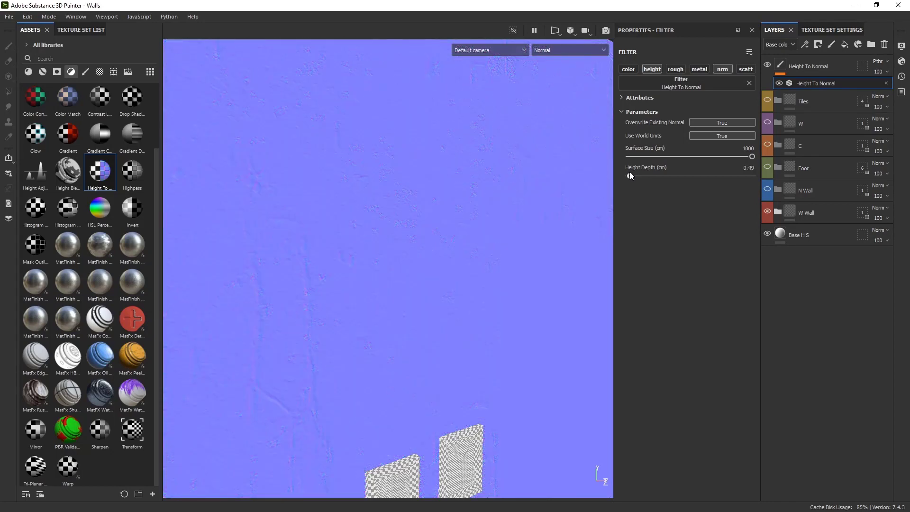
scroll(down, 3)
scroll(down, 3)
scroll(up, 3)
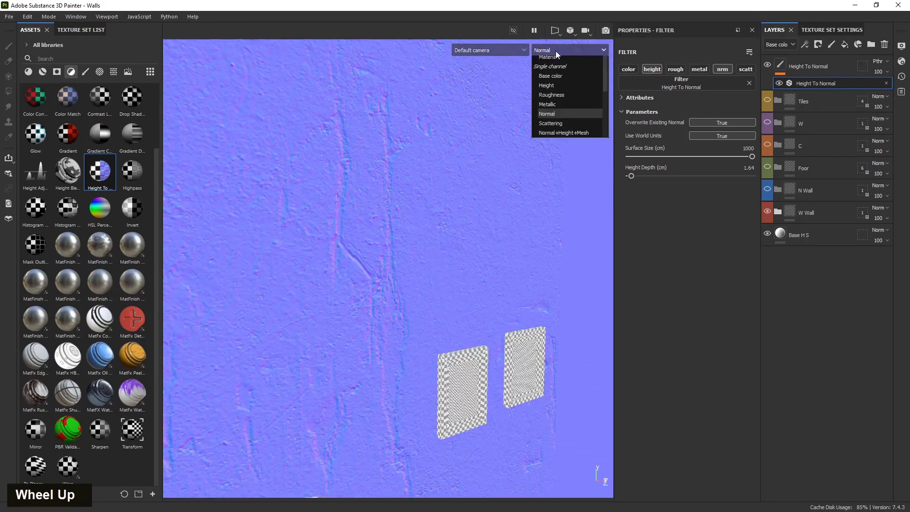
double_click(559, 53)
Compare the filter on and off in Normal+Height+Mesh and Material views
key(c)
scroll(down, 3)
key(c)
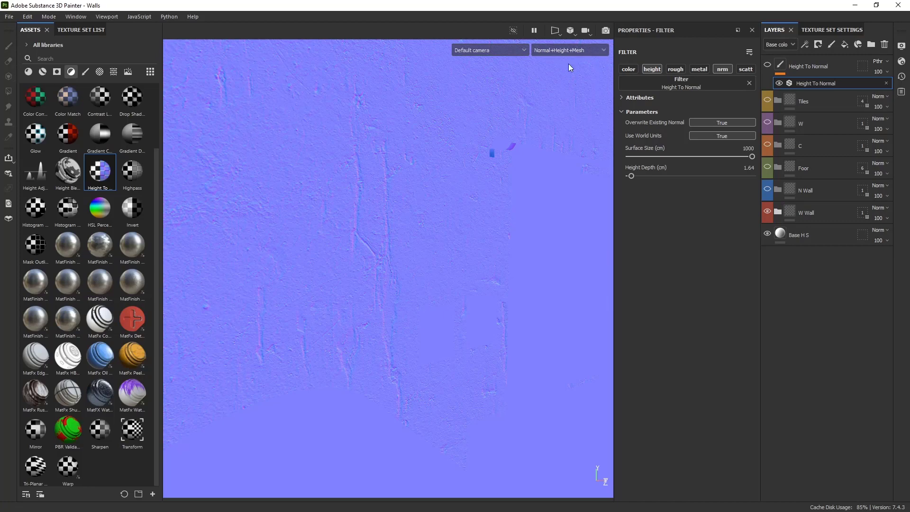
scroll(down, 3)
scroll(up, 3)
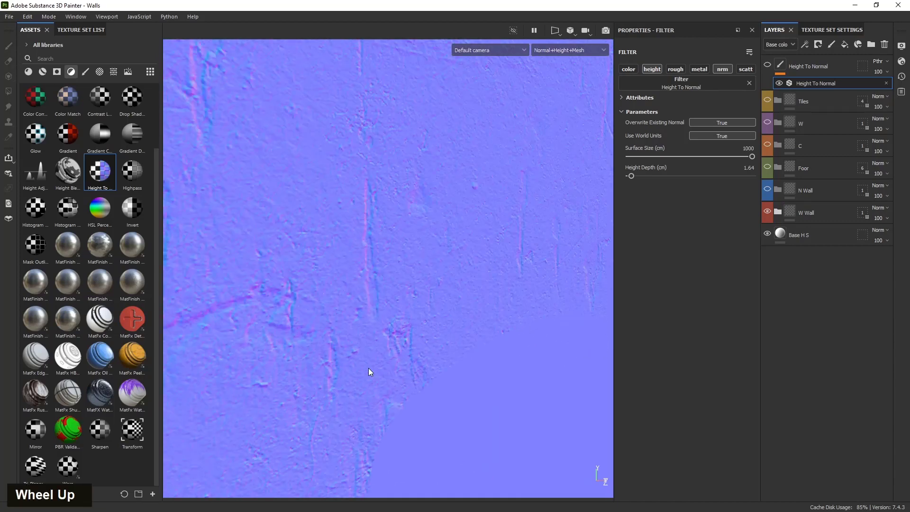
scroll(down, 3)
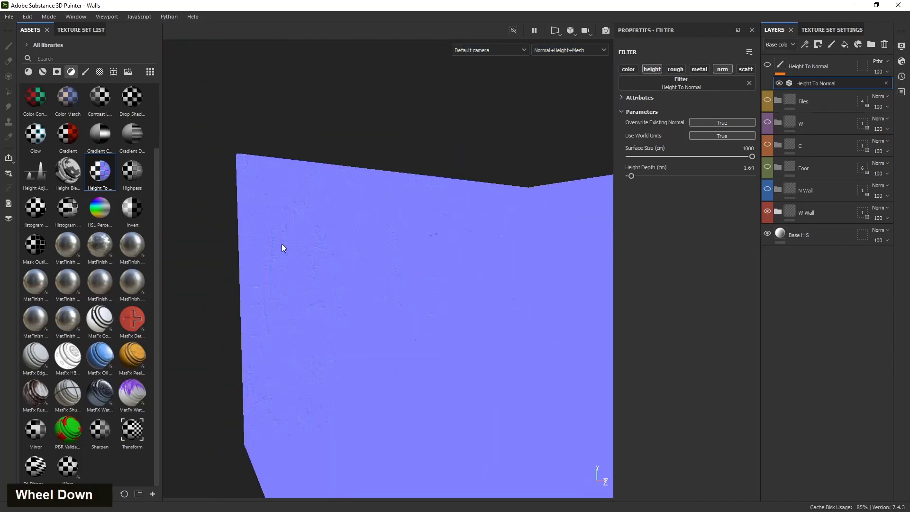
scroll(up, 3)
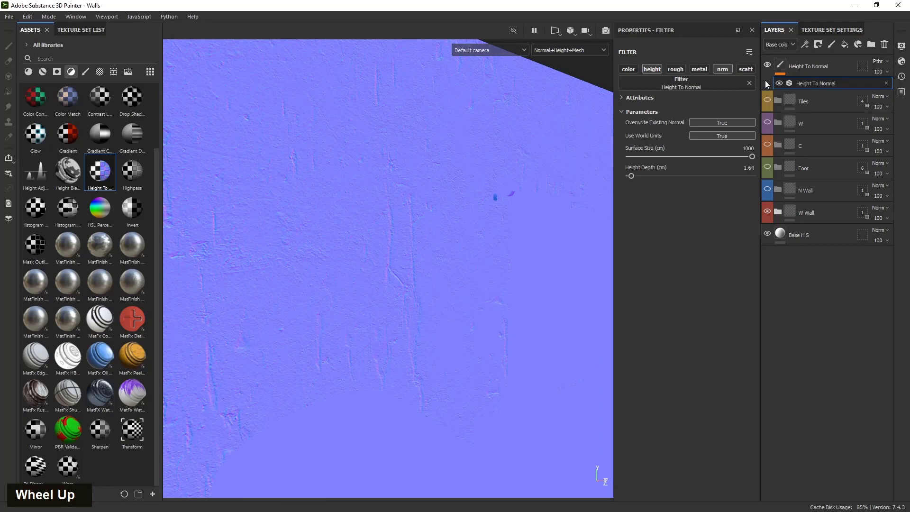
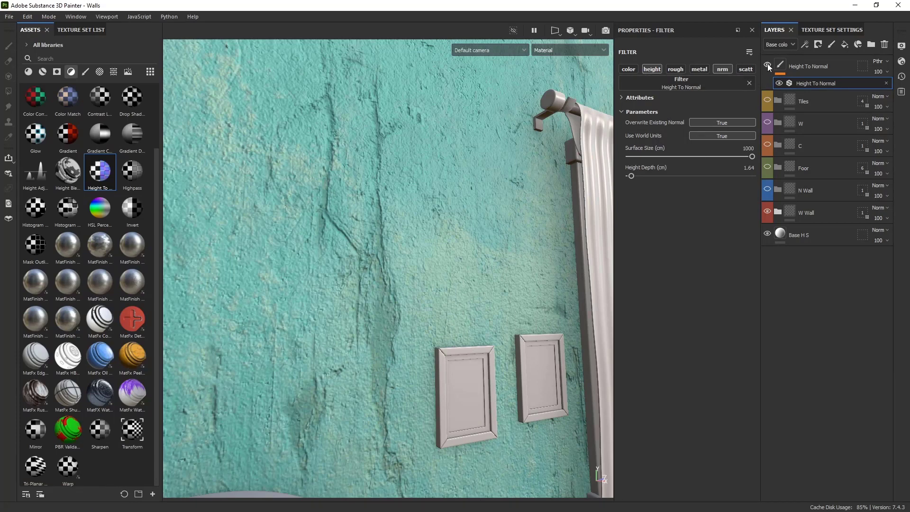
Lower the Height To Normal depth to 0.8 and expand the W Wall folder
scroll(down, 3)
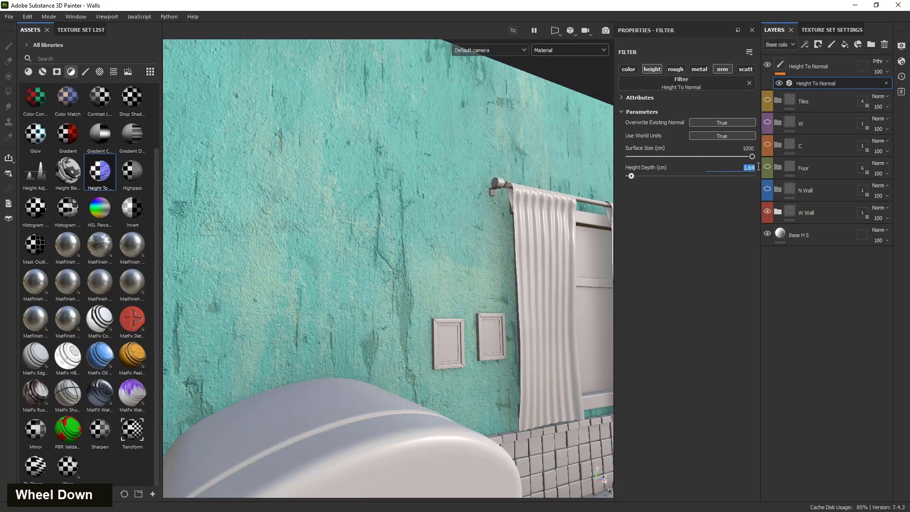
key(0)
key(.)
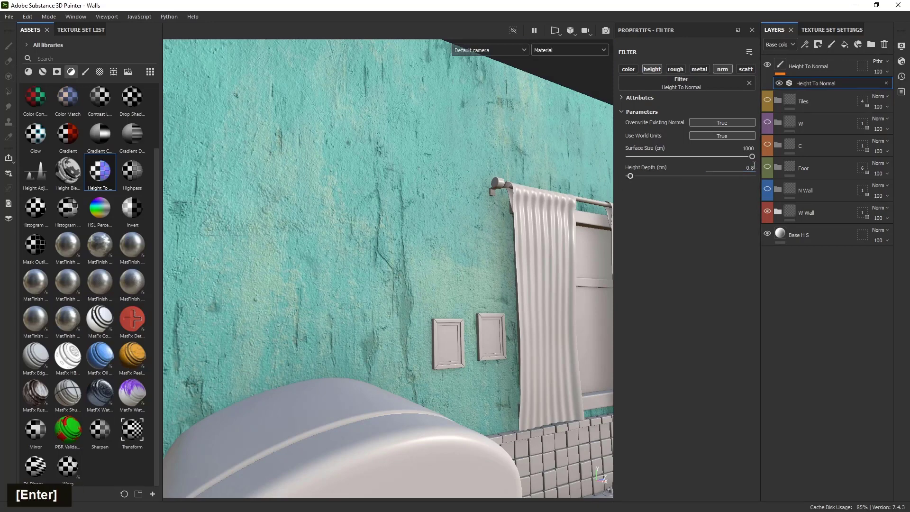
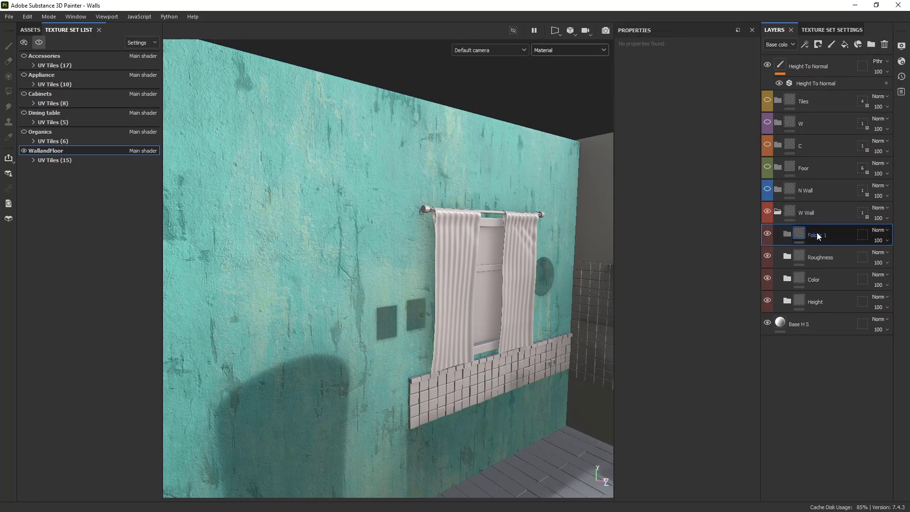
Name the new W Wall folder 'Dirt' and start renaming its fresh fill layer
double_click(821, 236)
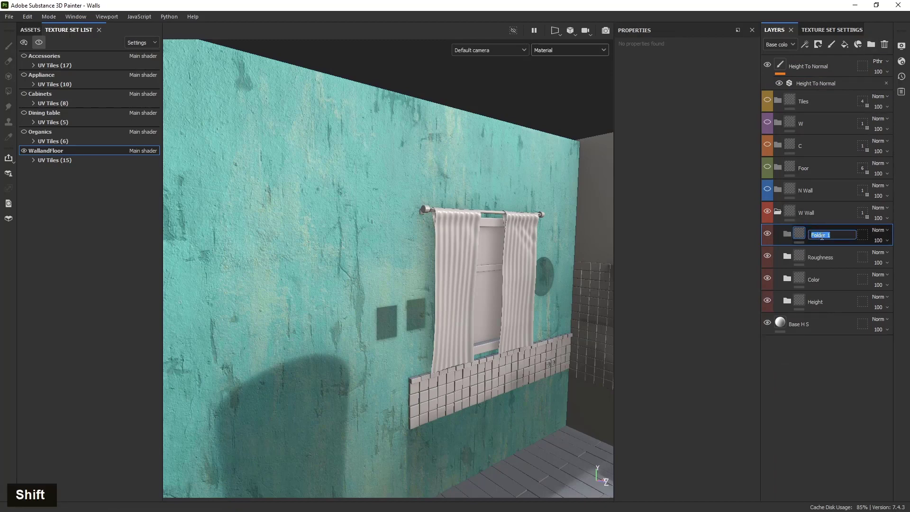
key(shift+d)
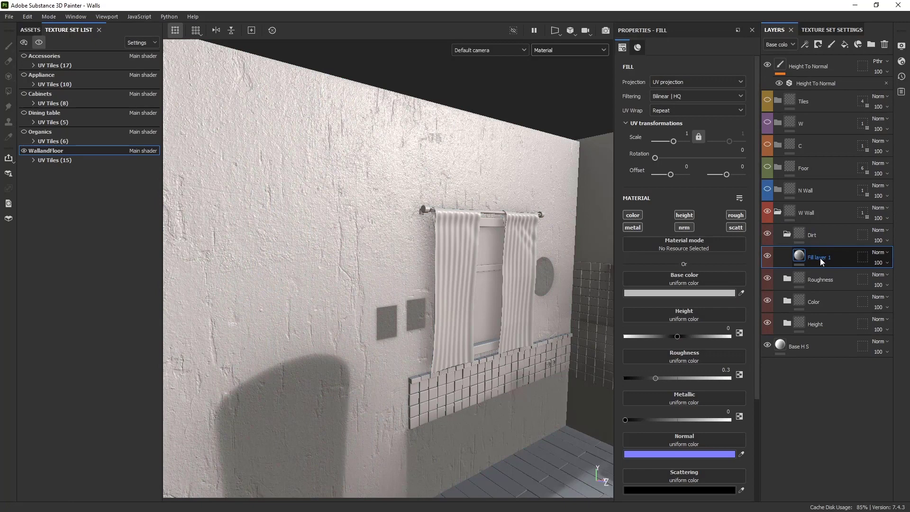
double_click(824, 260)
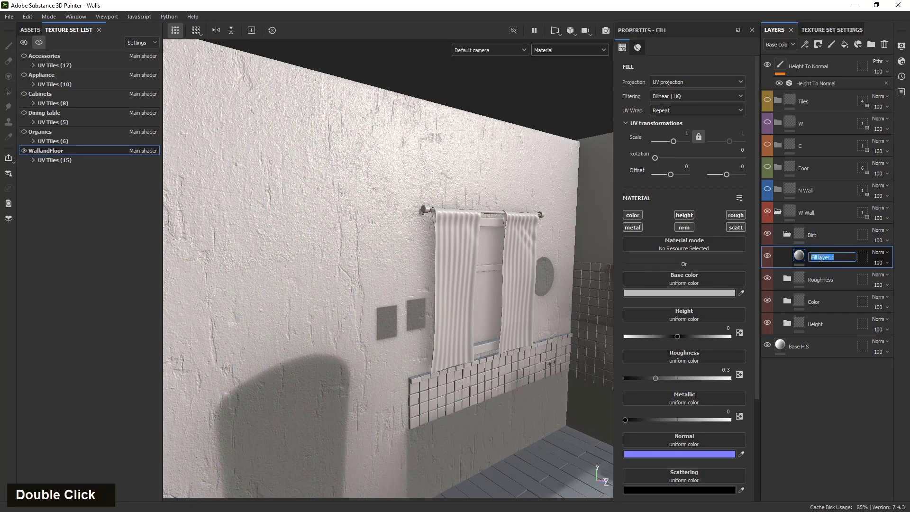
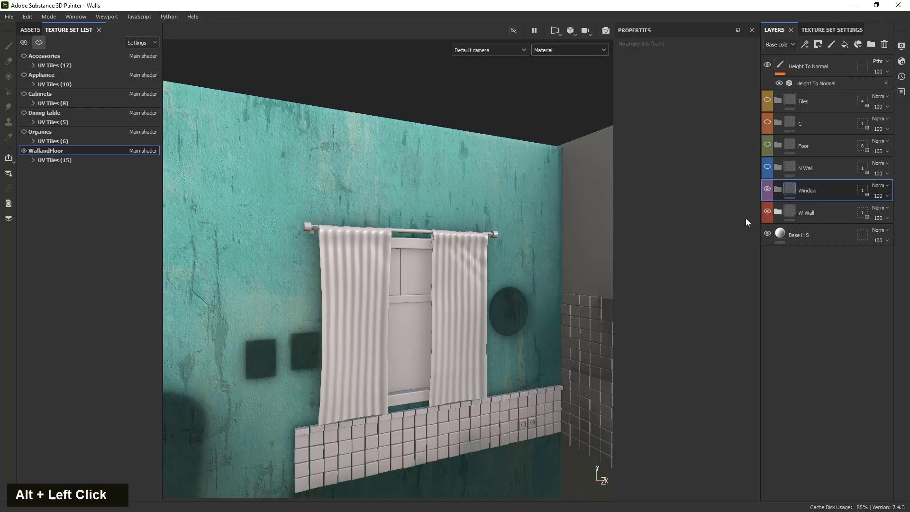
scroll(up, 3)
middle_click(417, 322)
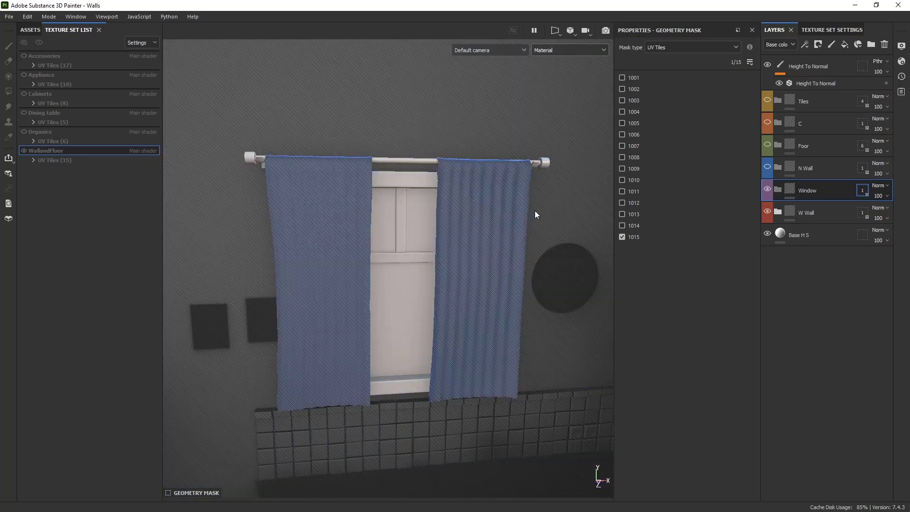
Create a new folder inside the Window folder and begin renaming it
double_click(830, 190)
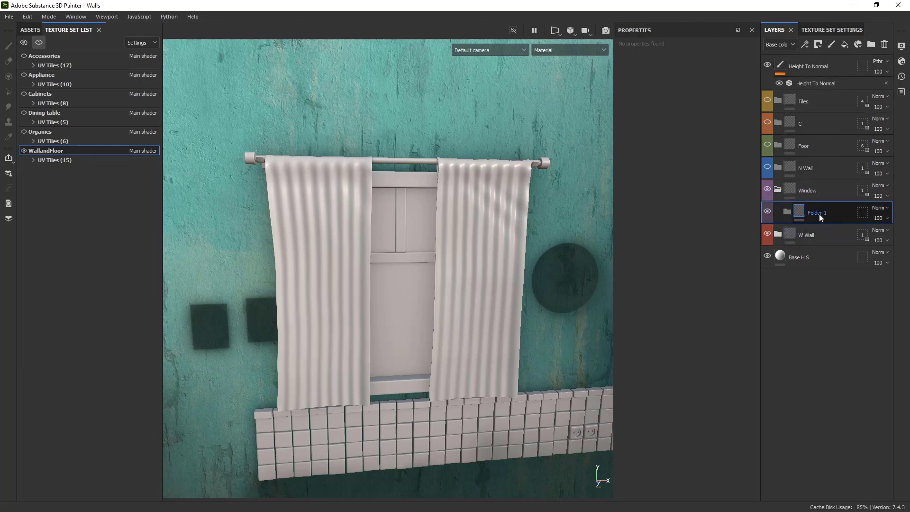
double_click(822, 216)
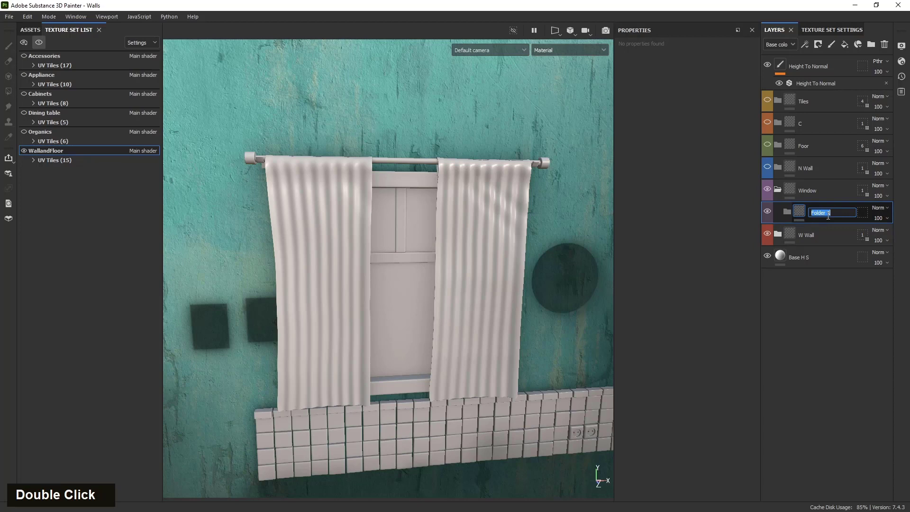
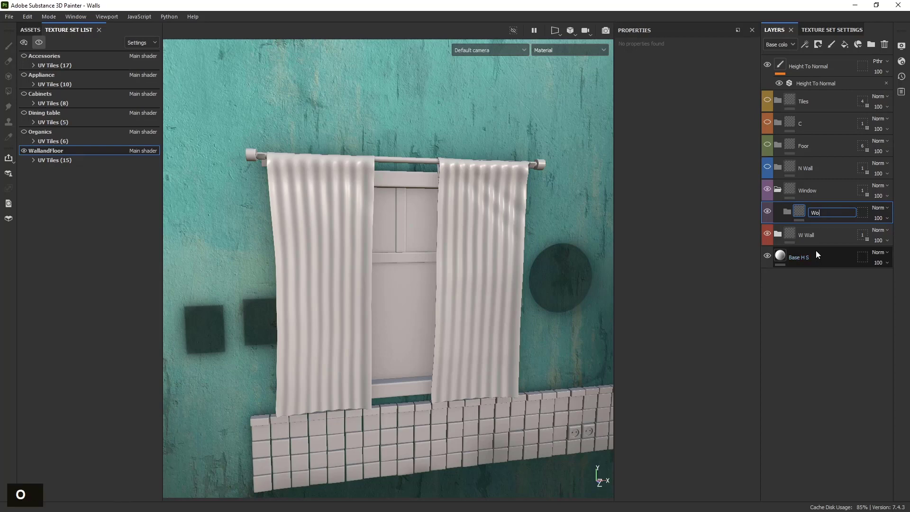
Name the folder 'Wood' and polygon-fill its black mask over the window frame pieces
key(d)
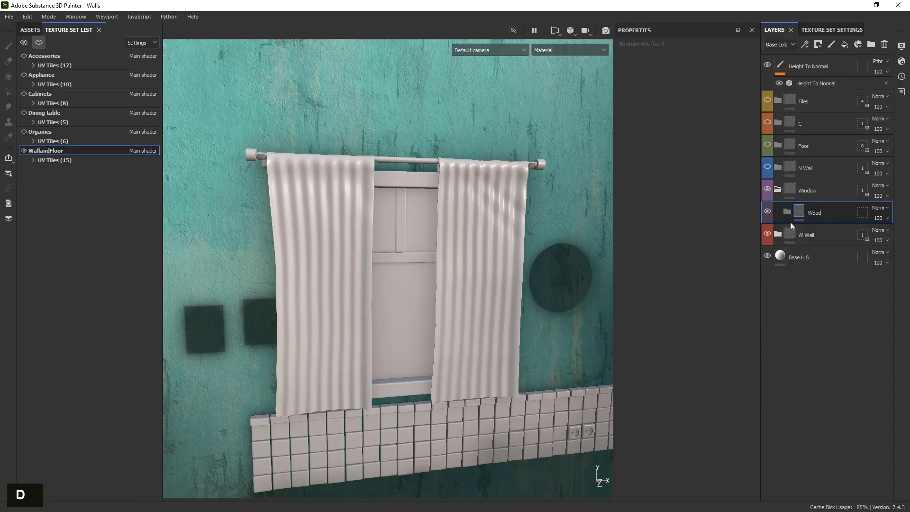
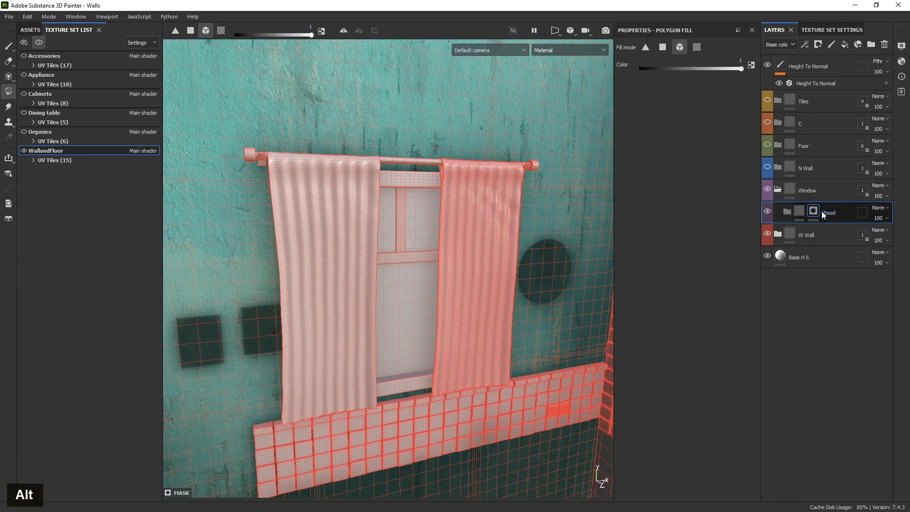
click(815, 212)
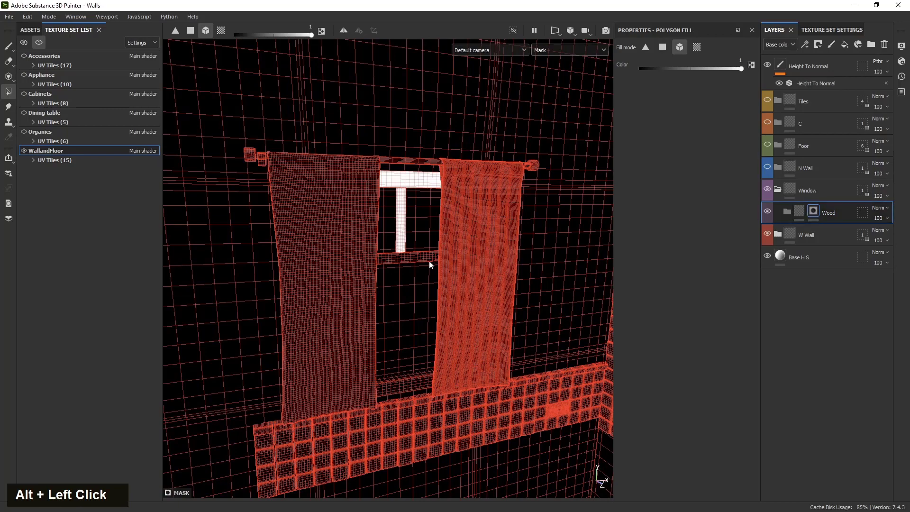
click(390, 265)
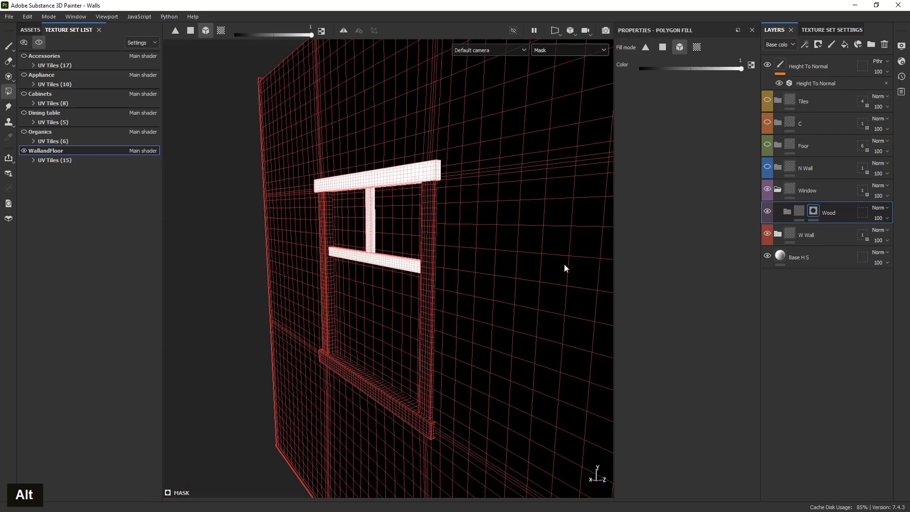
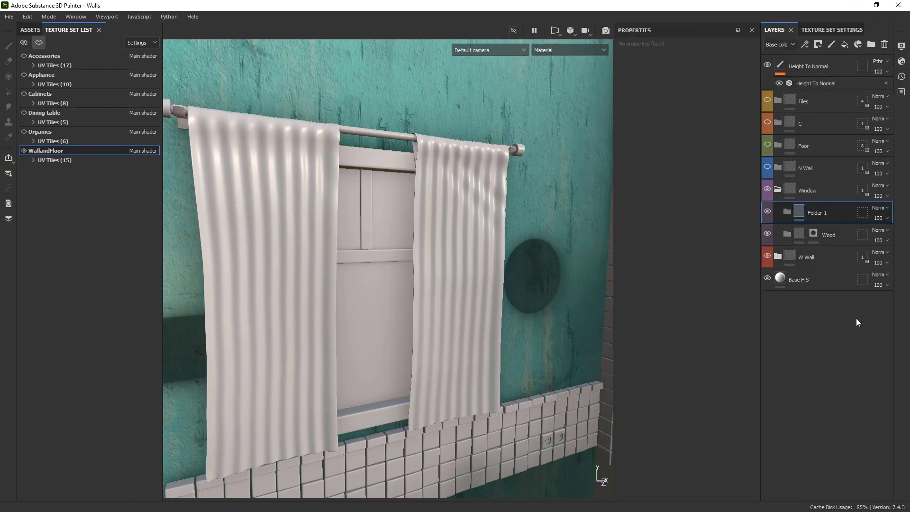
Name a new folder 'Glass' and polygon-fill its mask over the window panes
double_click(826, 217)
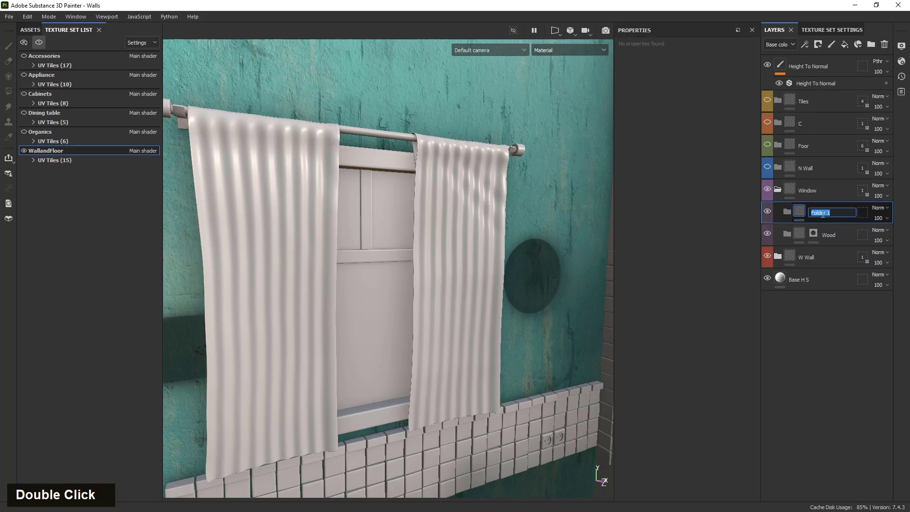
key(shift+g)
key(l)
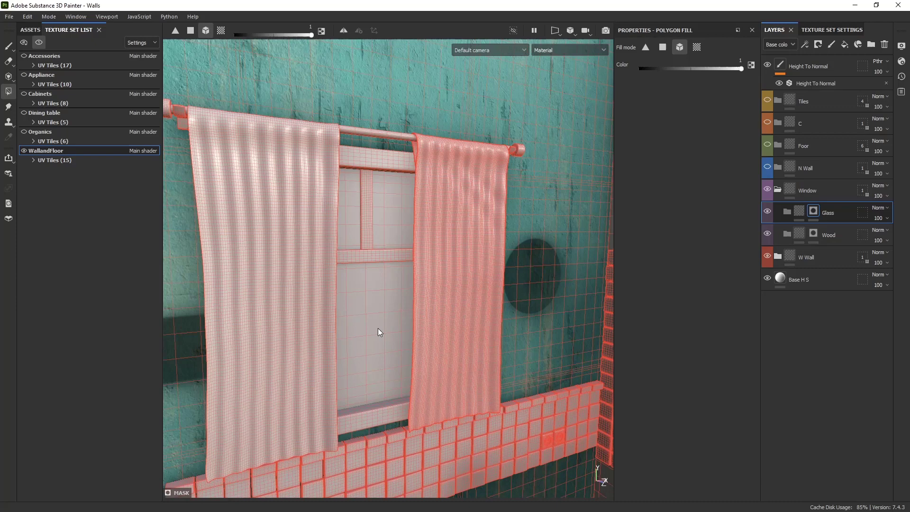
click(814, 210)
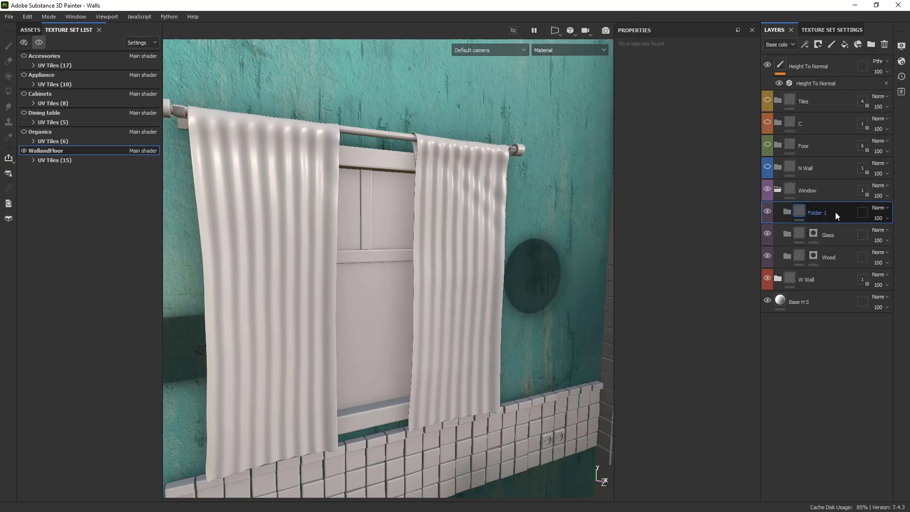
Name the new folder 'Metal' and add the curtain rod to its mask
double_click(822, 217)
key(shift+m)
key(t)
double_click(841, 214)
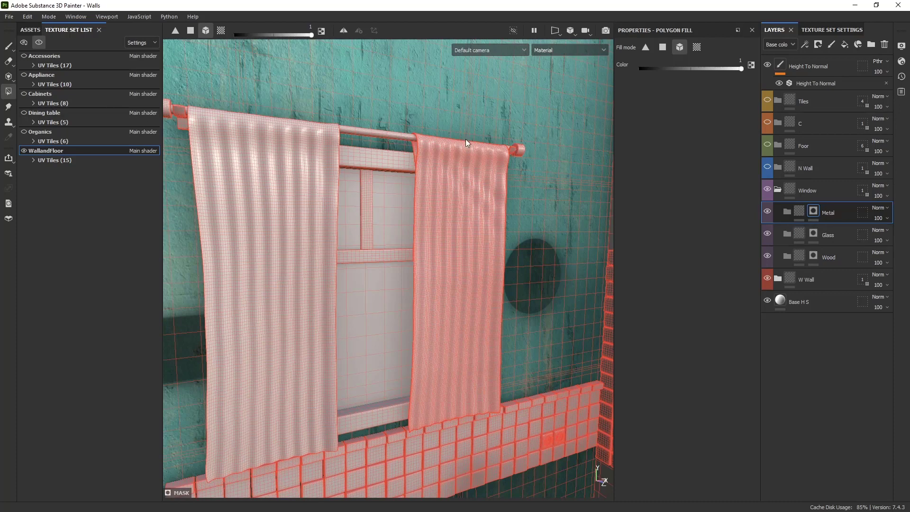
click(819, 215)
Add the rod ends to the Metal mask with polygon fill
scroll(up, 3)
scroll(down, 3)
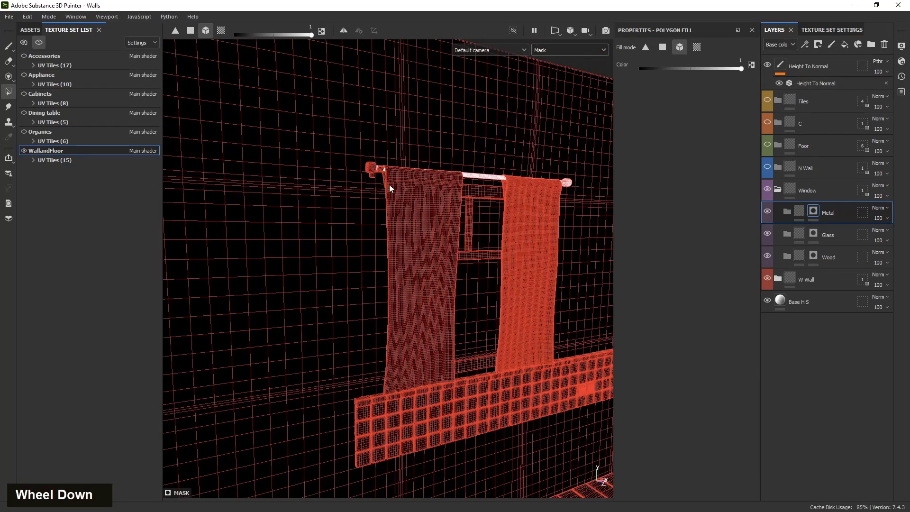
scroll(up, 3)
double_click(351, 162)
scroll(down, 3)
scroll(up, 3)
scroll(down, 3)
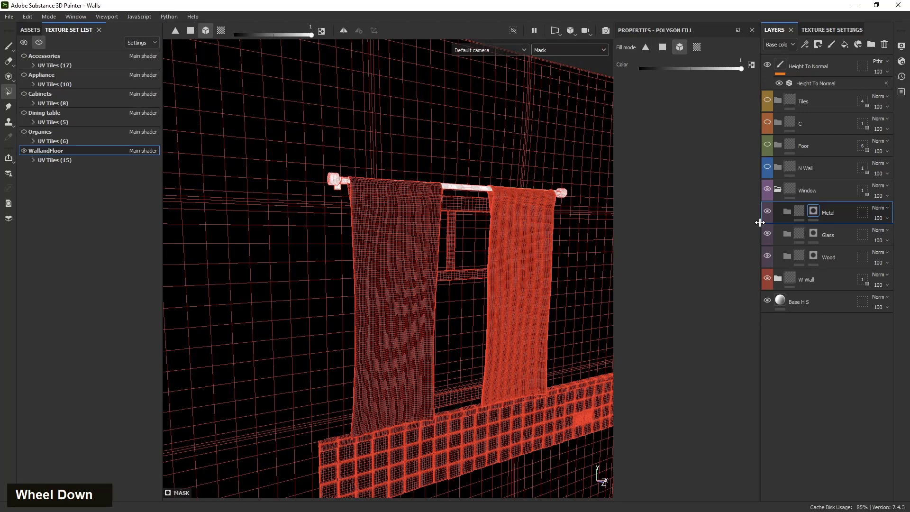
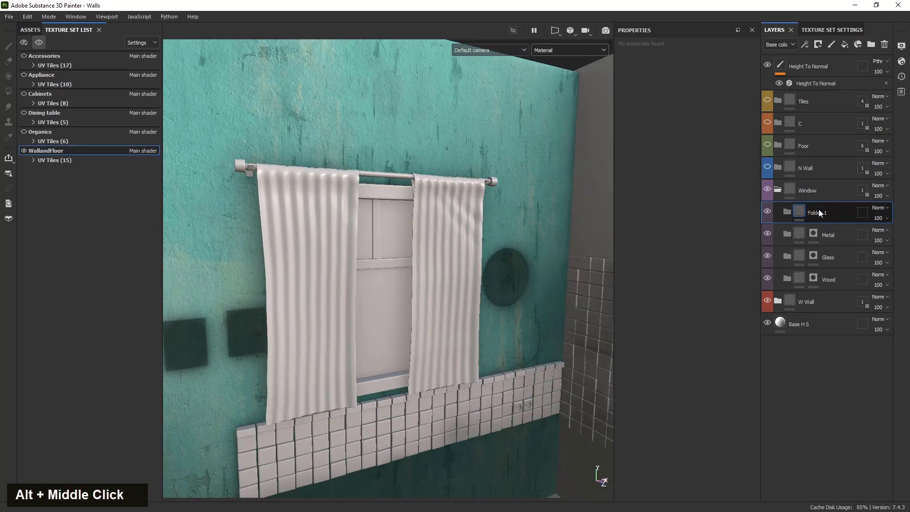
Name the new folder 'Fabric' and polygon-fill its mask over the curtains
double_click(822, 212)
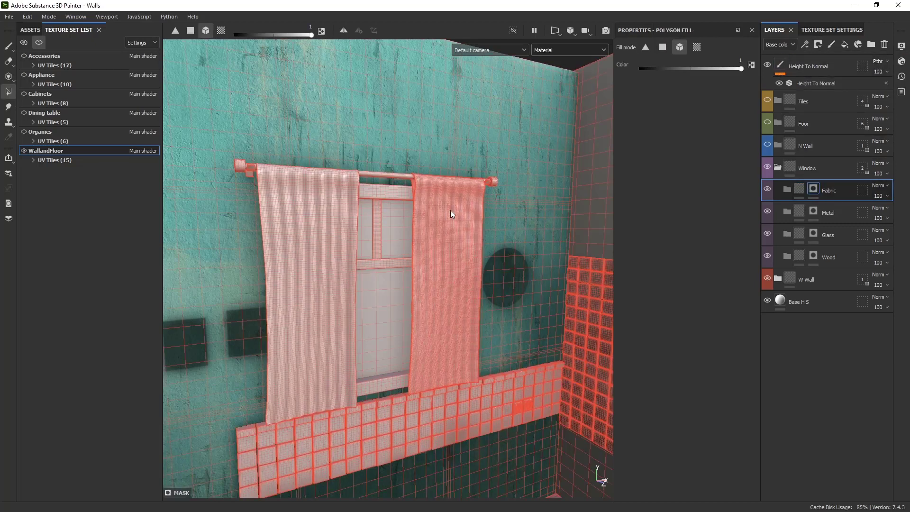
click(820, 192)
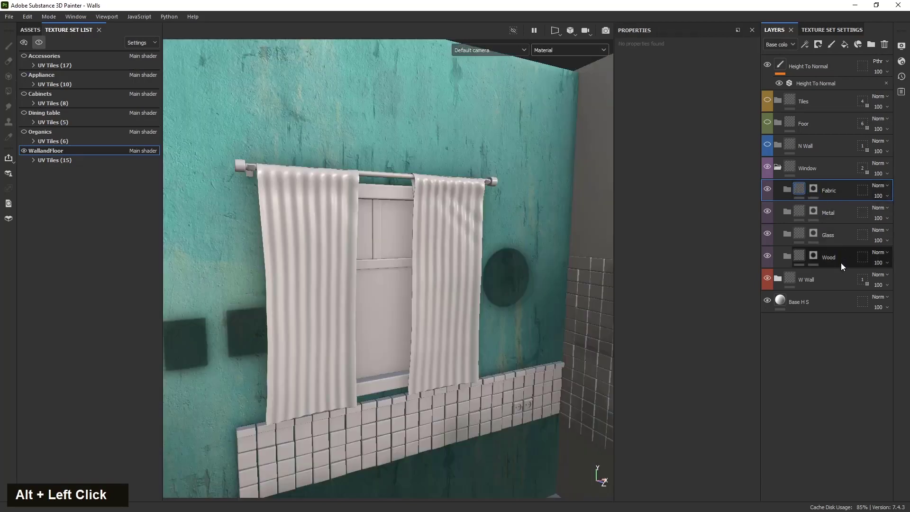
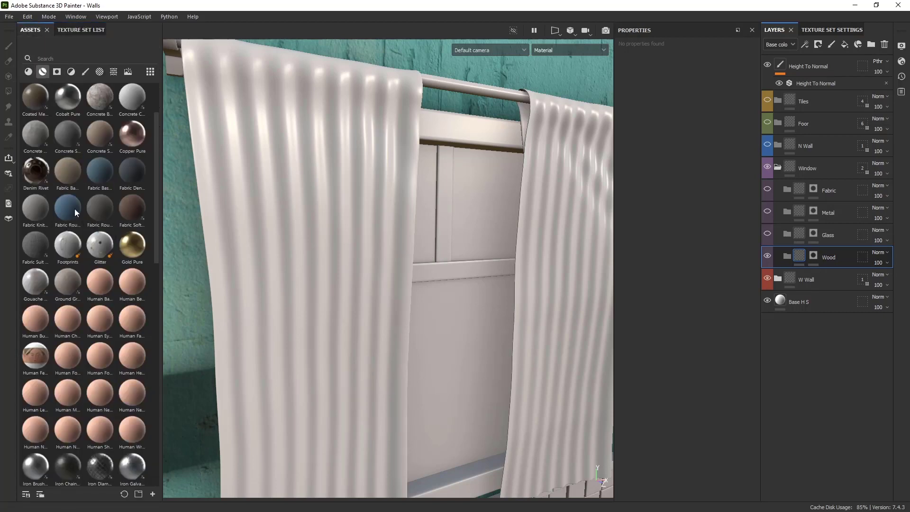
Scroll the materials shelf to locate Wood Walnut for the Wood folder
scroll(down, 3)
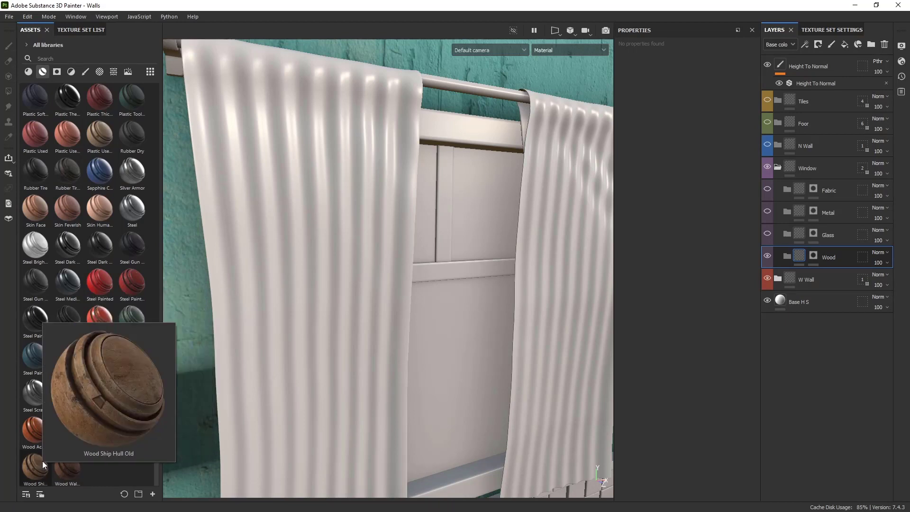
scroll(down, 3)
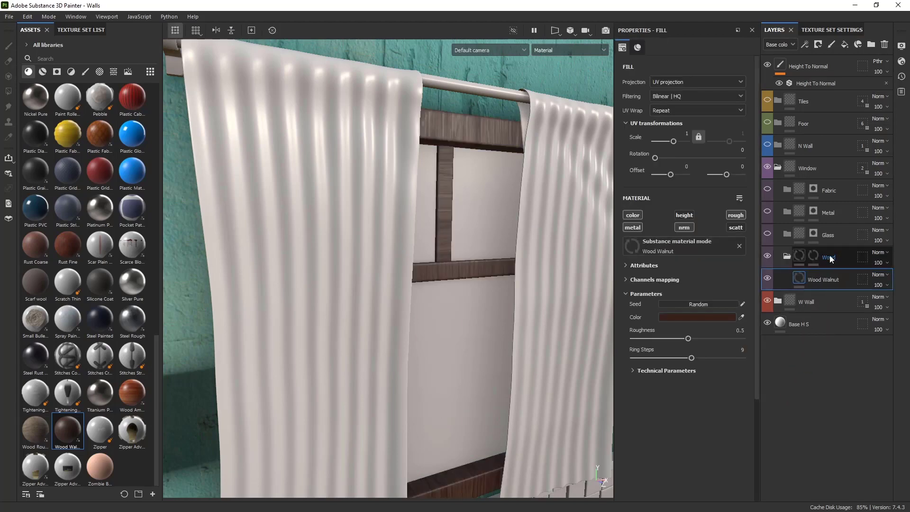
Set the Wood Walnut fill's UV rotation to 90 degrees and rotate the environment light
scroll(down, 3)
scroll(up, 3)
scroll(down, 3)
scroll(up, 3)
scroll(down, 3)
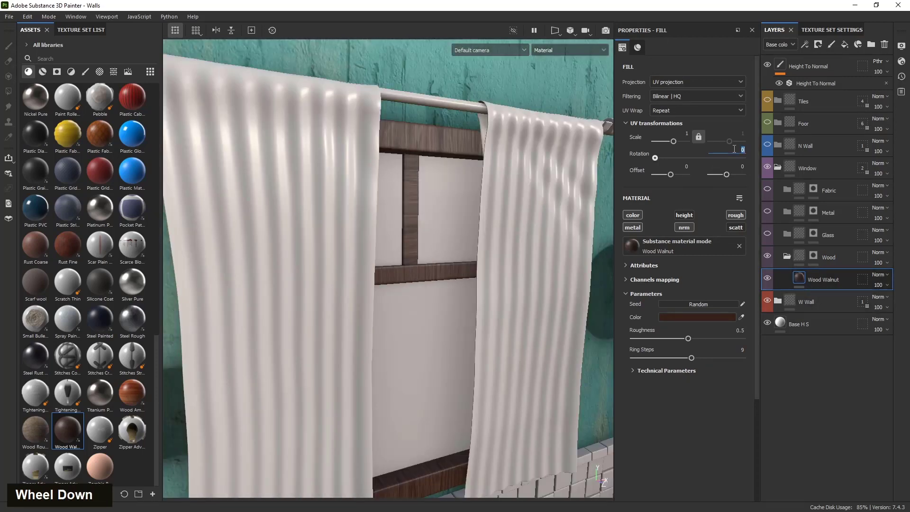
key(0)
key(Return)
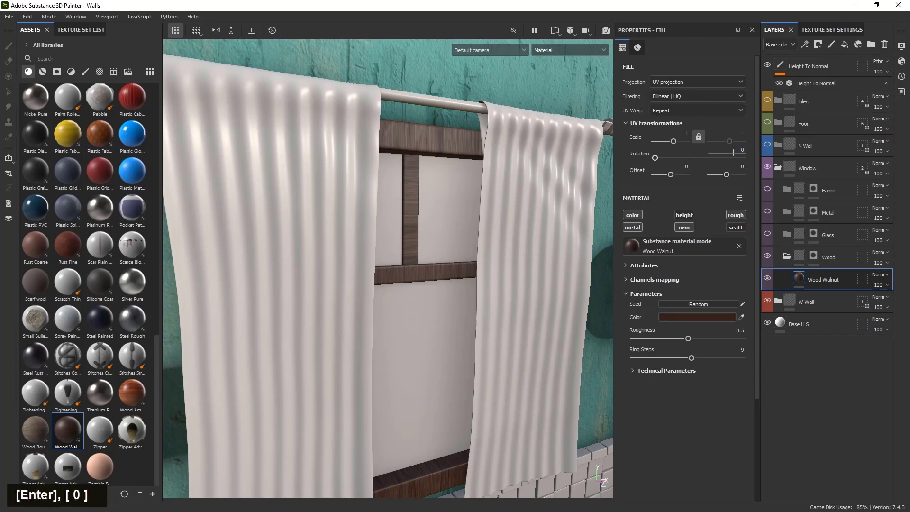
key(Return)
scroll(down, 3)
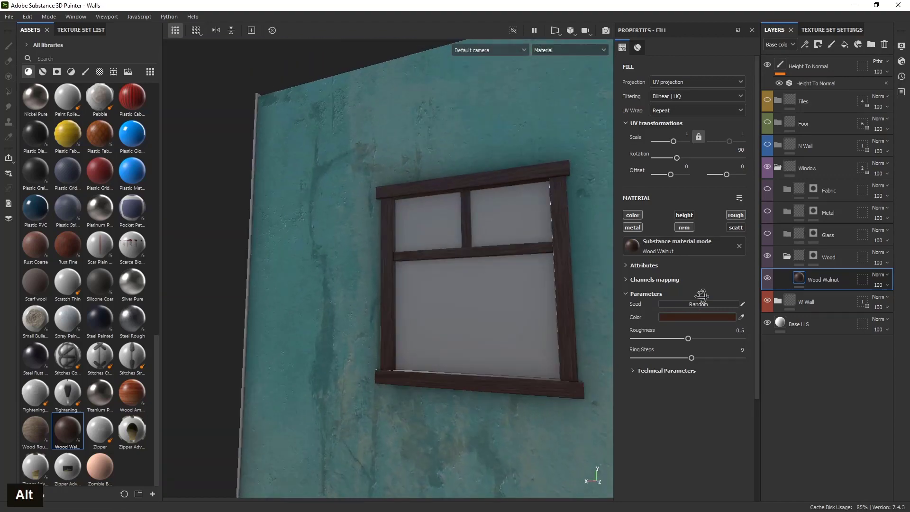
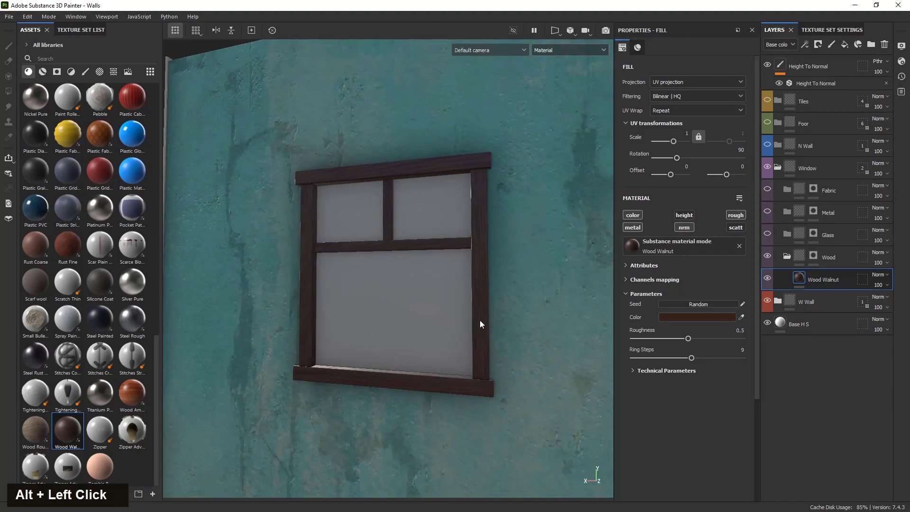
right_click(493, 322)
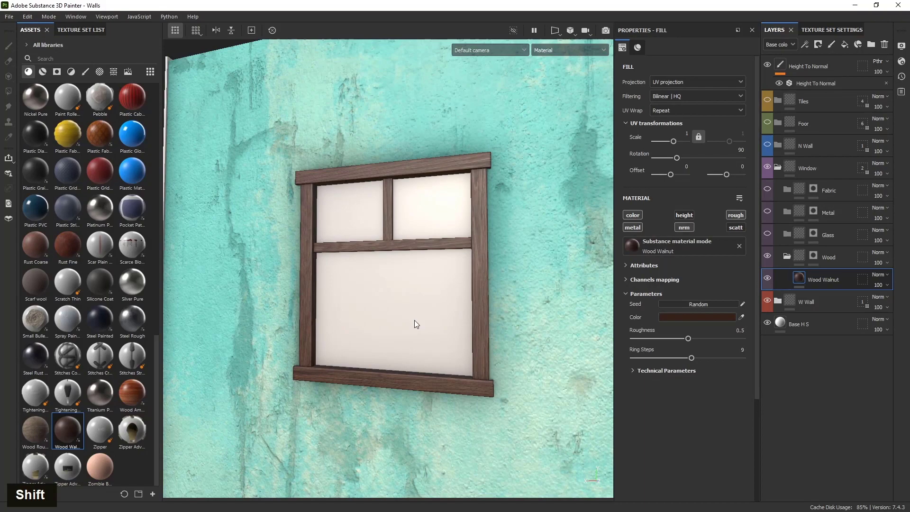
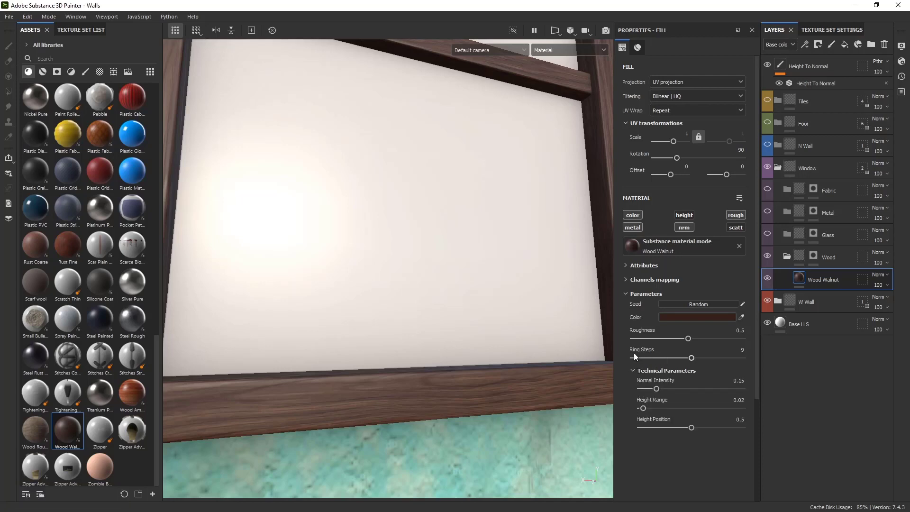
Undo a change to the Wood Walnut fill and review its roughness and ring settings
scroll(down, 3)
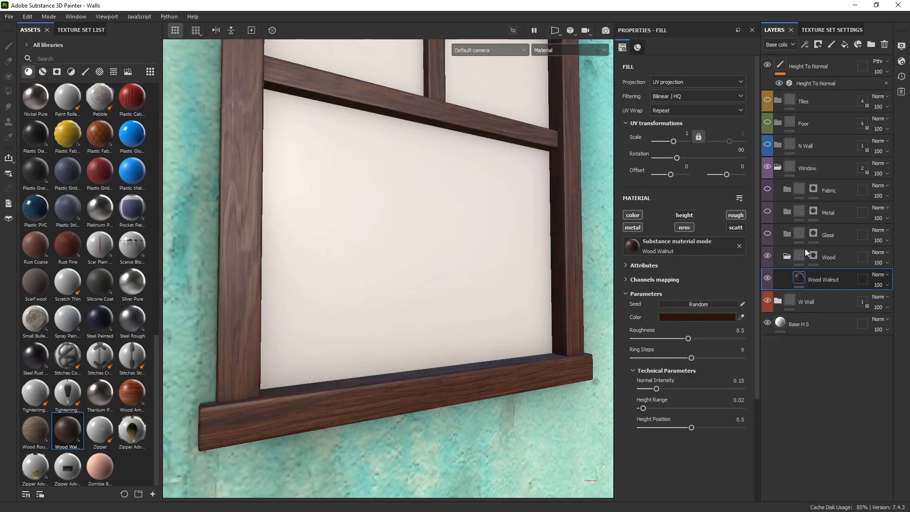
key(ctrl+z)
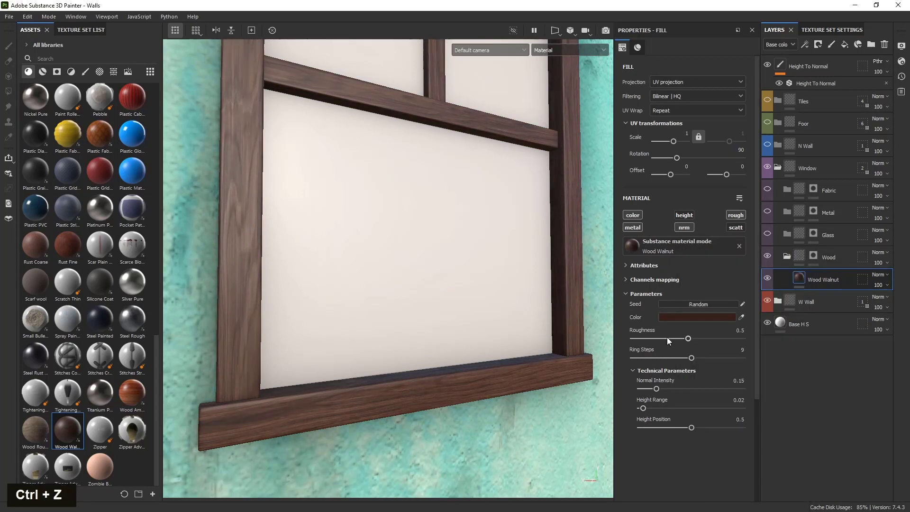
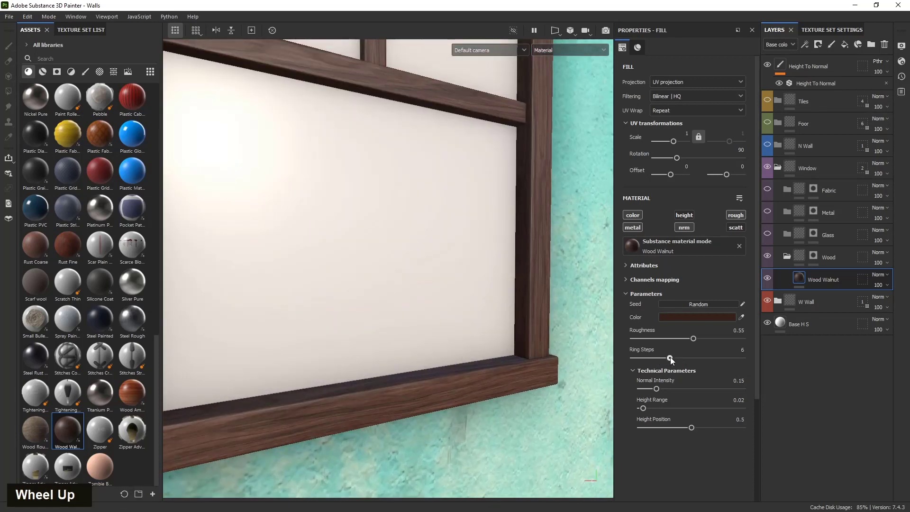
scroll(down, 3)
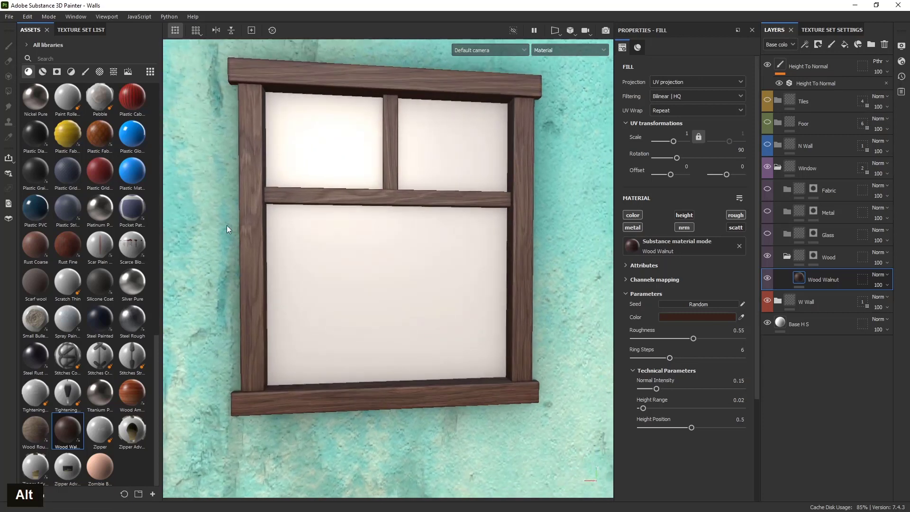
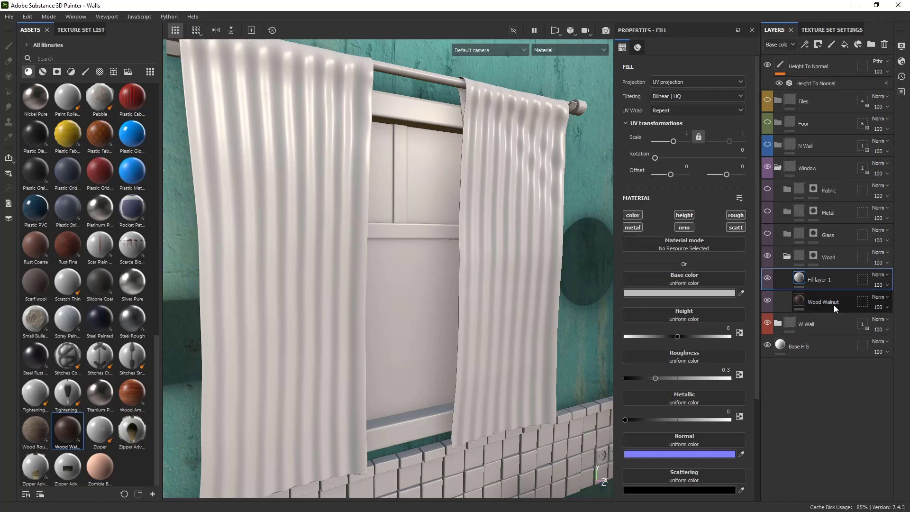
Rename the new fill layer above Wood Walnut to 'Color'
double_click(825, 283)
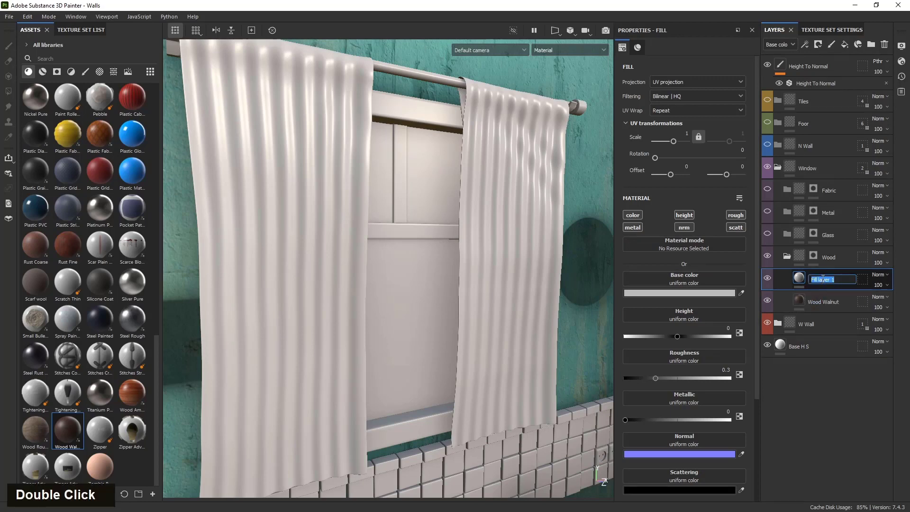
key(shift+c)
key(Return)
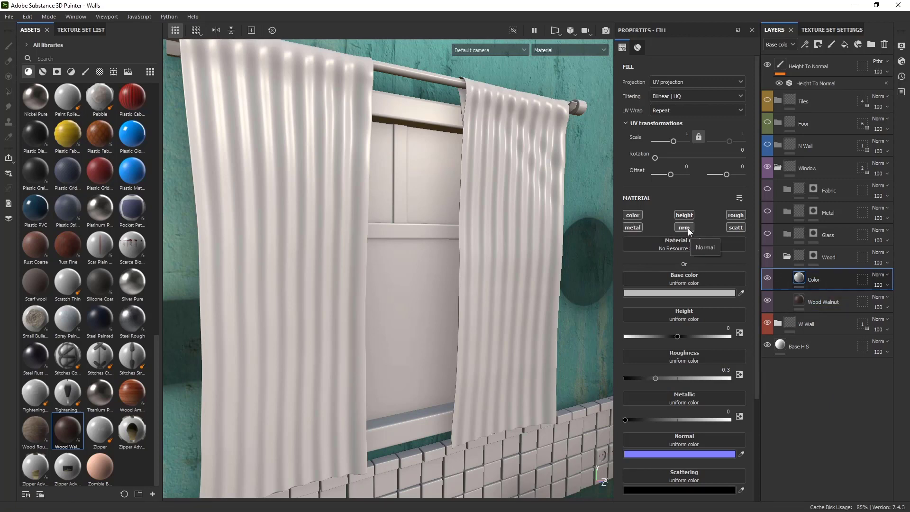
Show the Smart Masks collection and browse it for the Color layer's mask
click(633, 217)
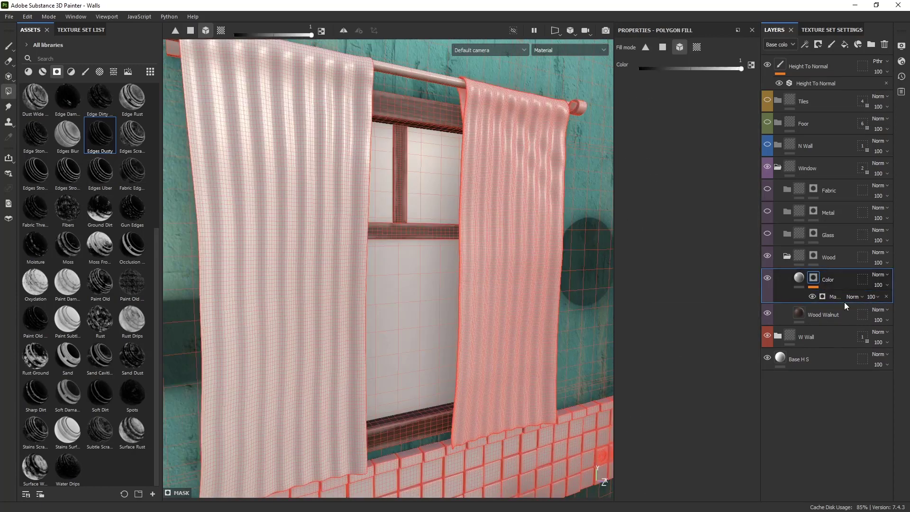
scroll(up, 3)
scroll(down, 3)
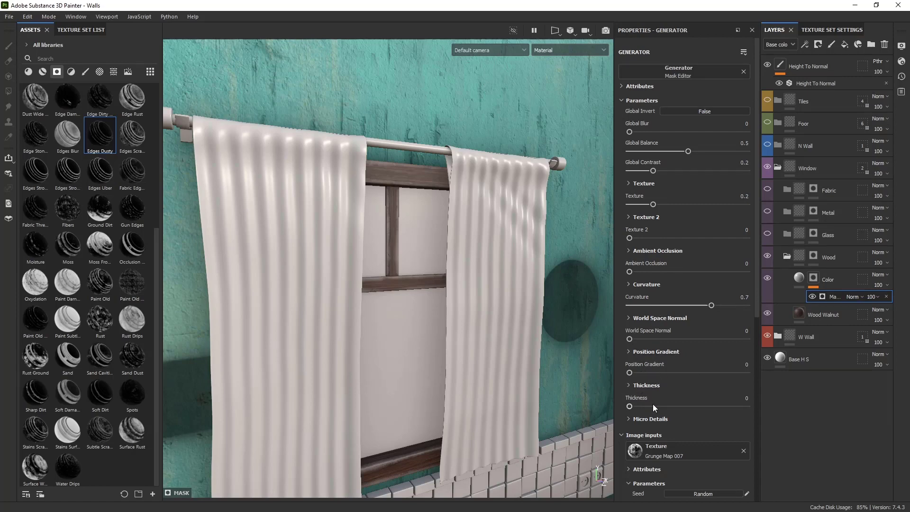
scroll(up, 3)
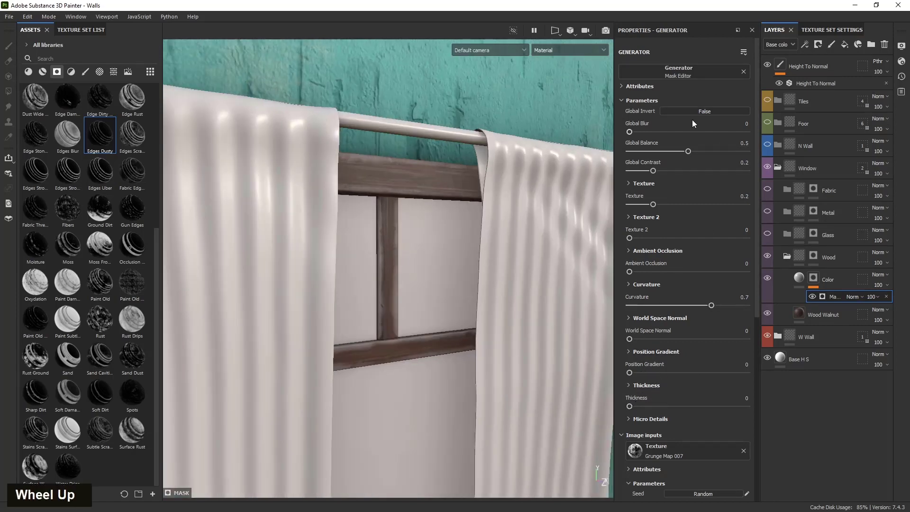
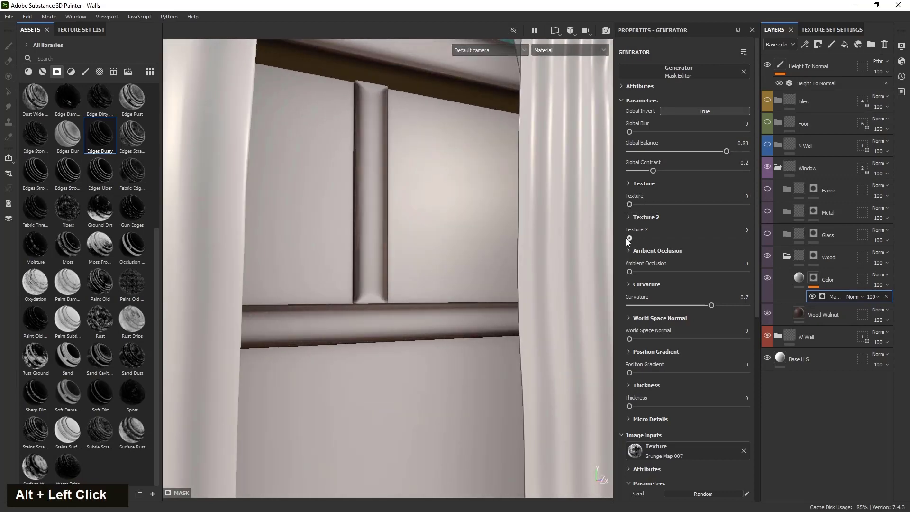
scroll(down, 3)
scroll(up, 3)
scroll(down, 3)
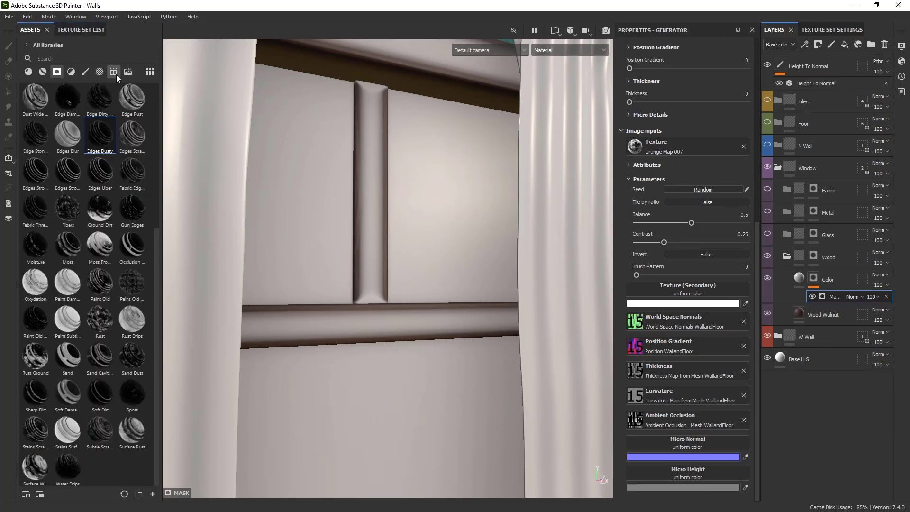
Browse textures and Mask Editor settings for the Grunge Concrete worn-paint mask
scroll(down, 3)
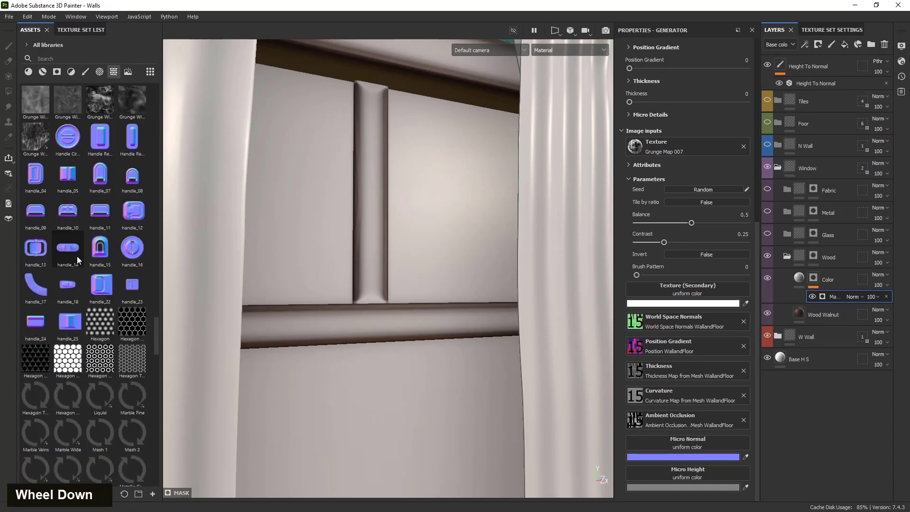
scroll(up, 3)
scroll(down, 3)
scroll(up, 3)
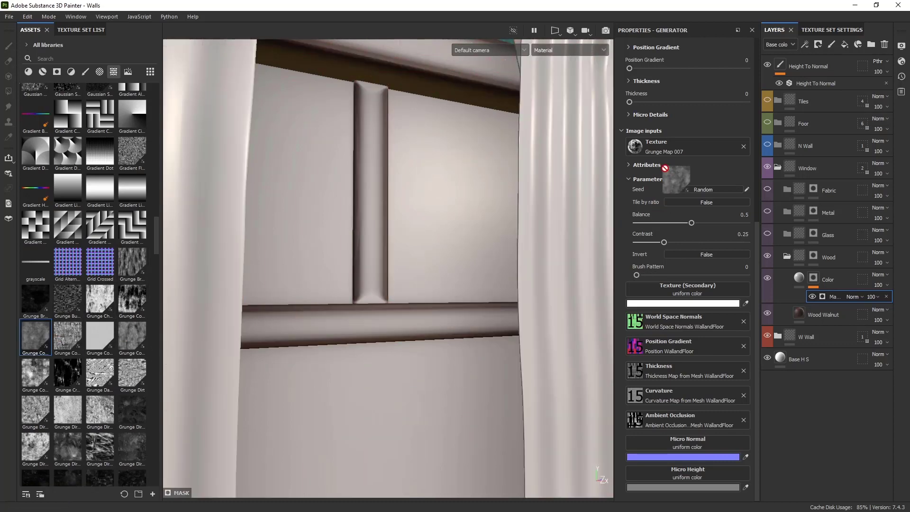
scroll(up, 3)
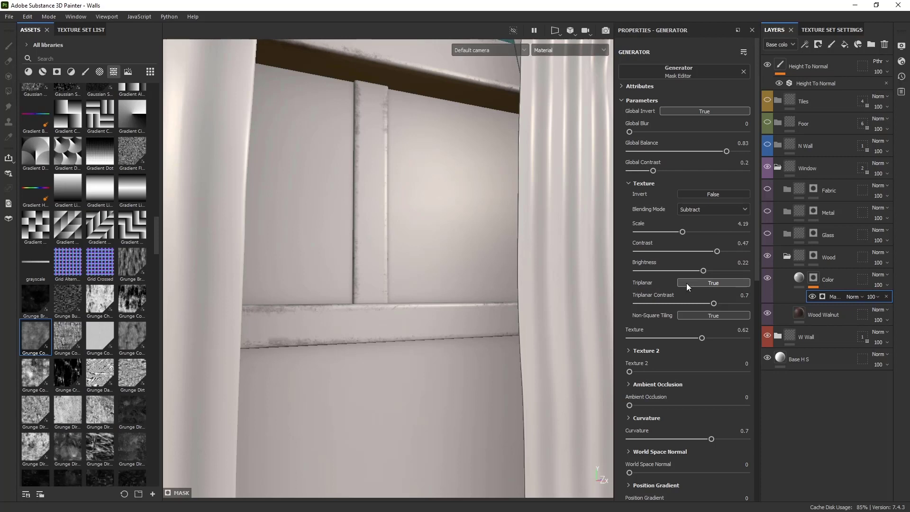
Raise the Mask Editor curvature amount to about 0.98
double_click(690, 286)
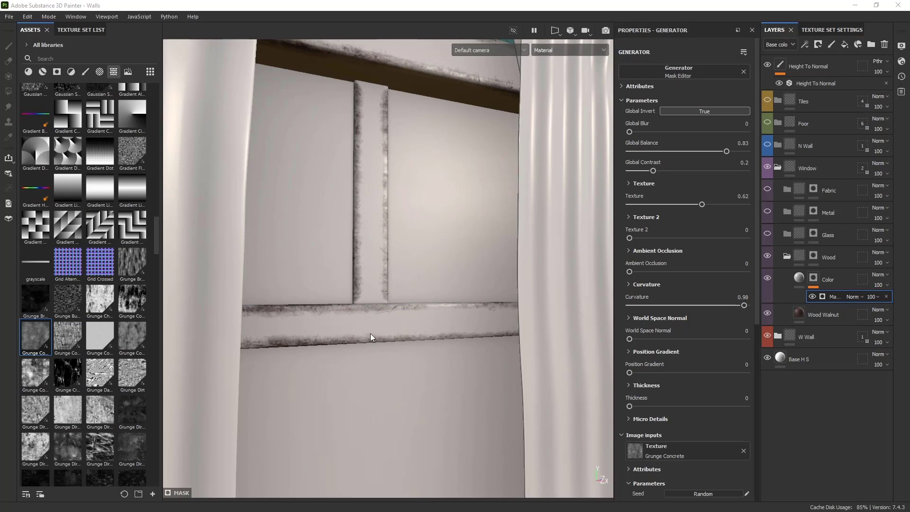
scroll(down, 3)
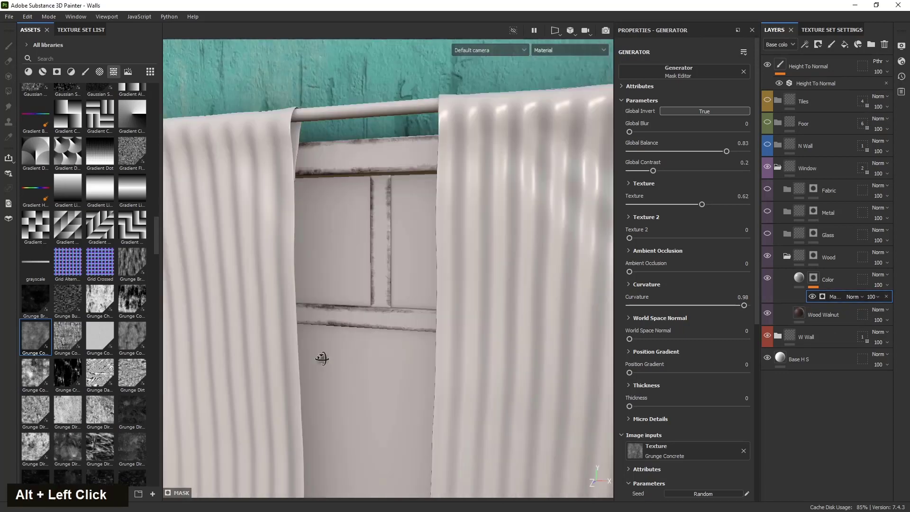
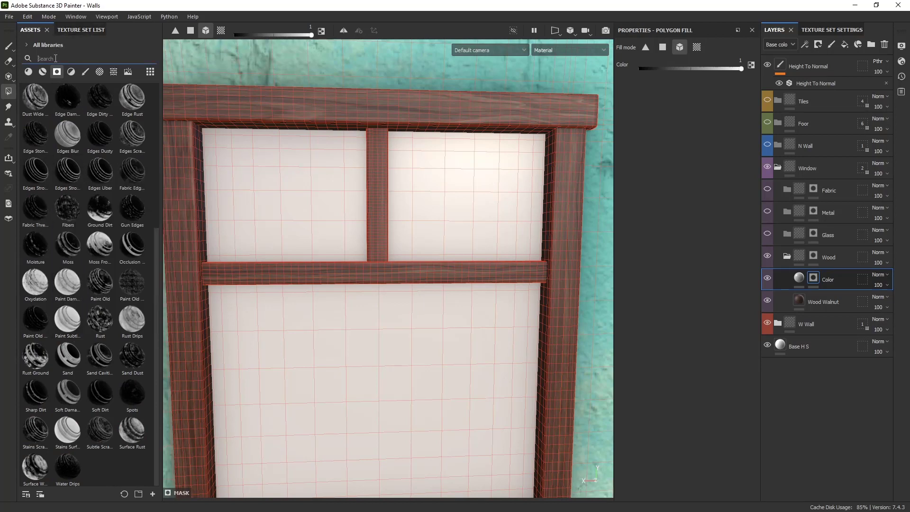
Search the Assets panel for occlusion masks ('occ')
key(o)
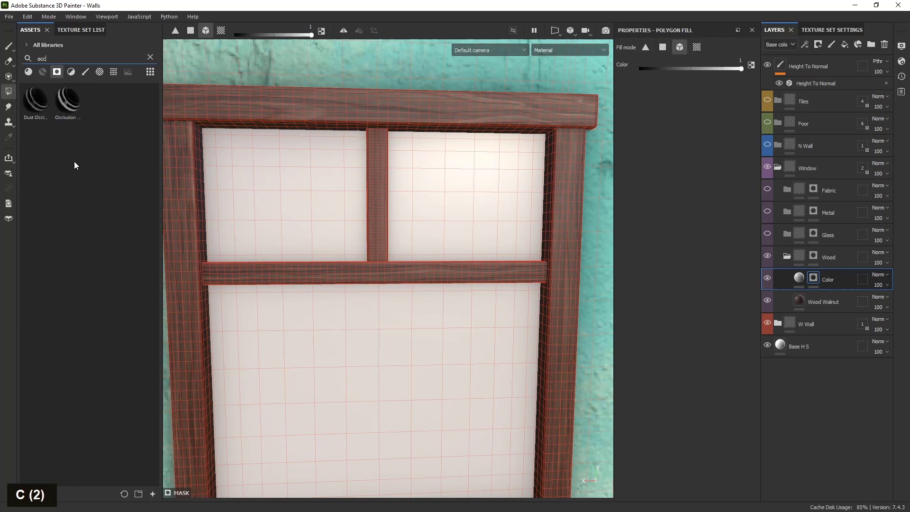
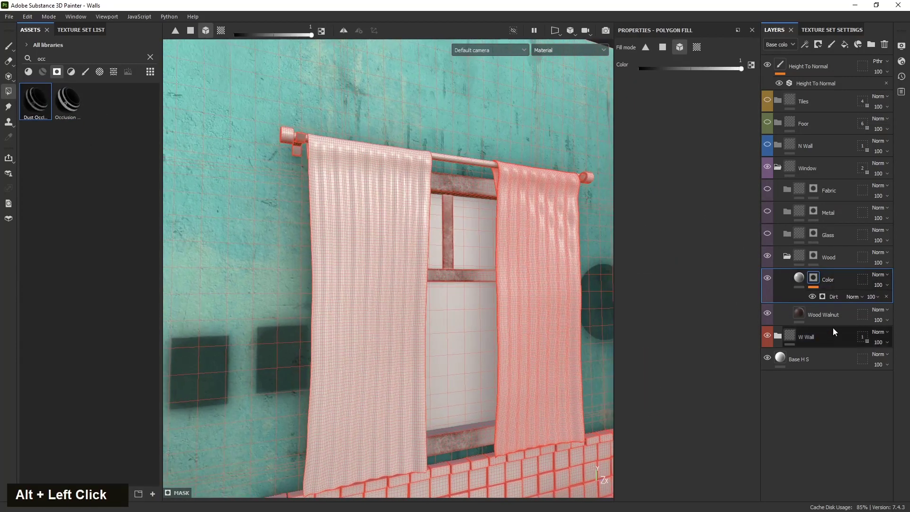
Open the Dirt generator's settings and adjust its mask parameters
scroll(up, 3)
scroll(down, 3)
click(425, 331)
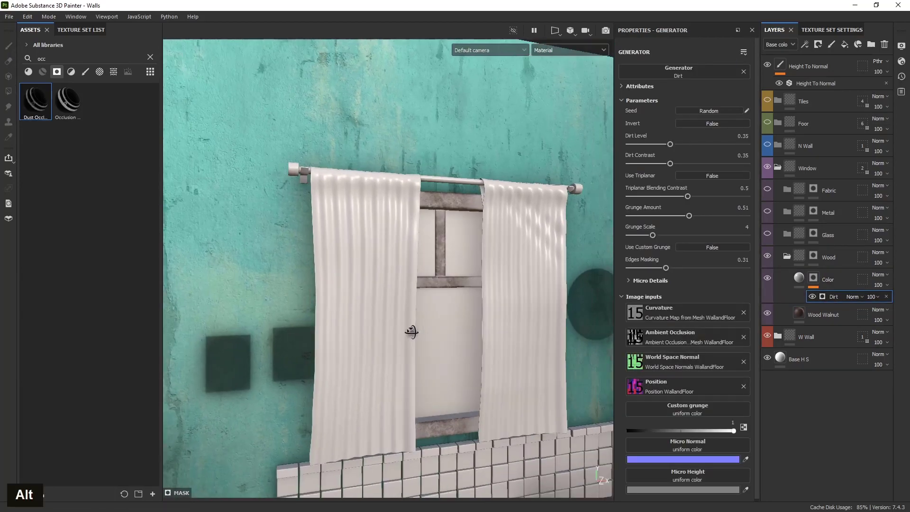
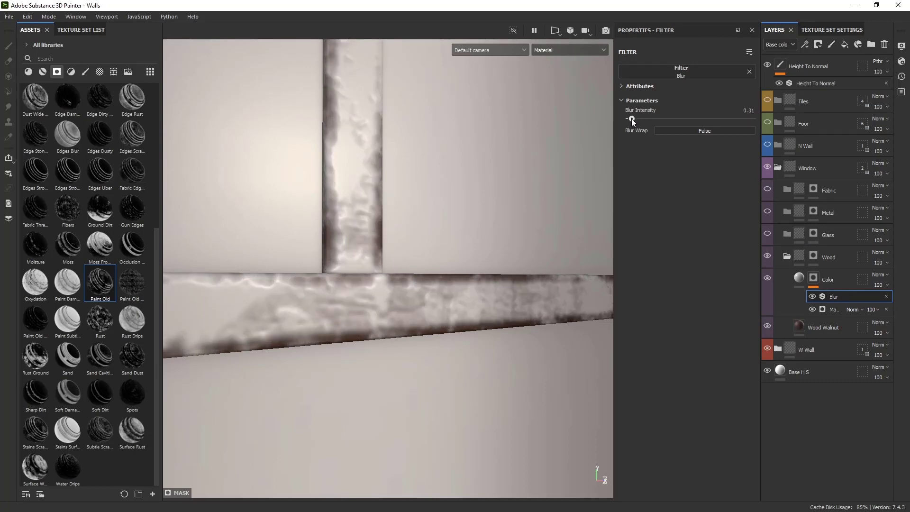
scroll(down, 3)
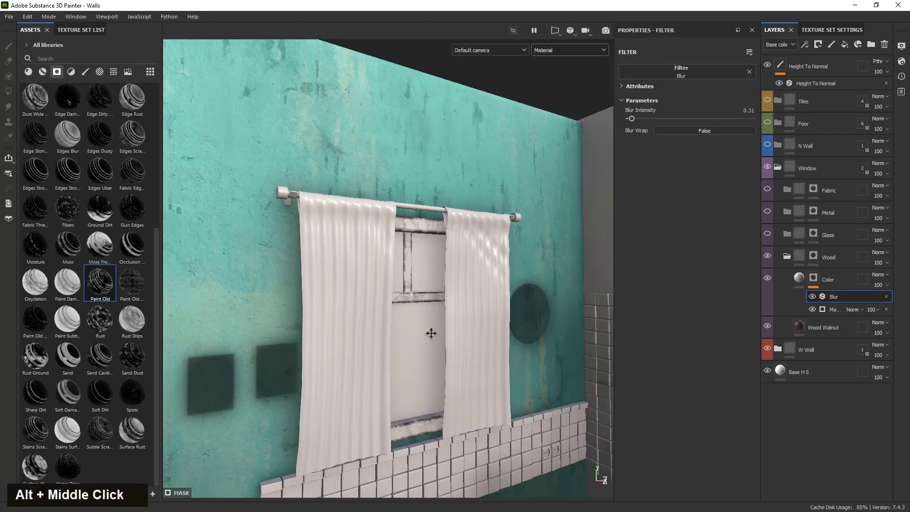
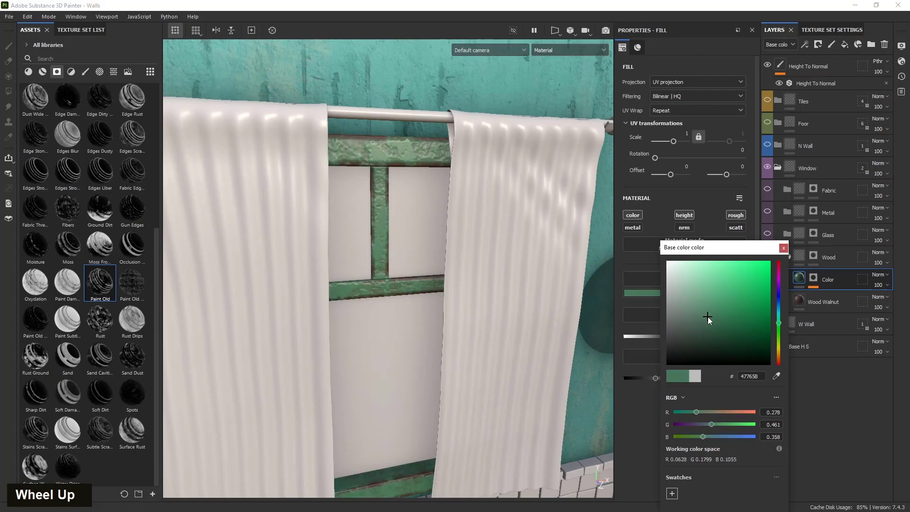
Pick a muted green (#477658) as the Color layer's base colour
scroll(down, 3)
click(393, 370)
scroll(up, 3)
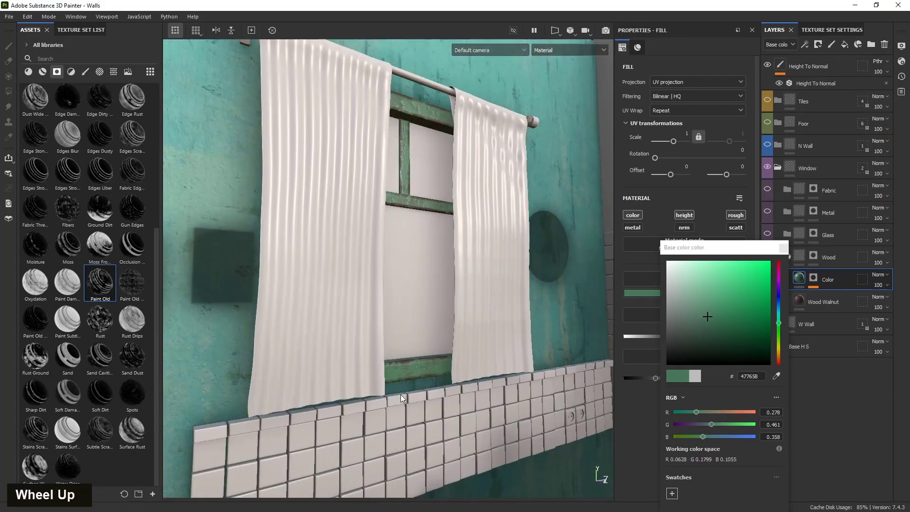
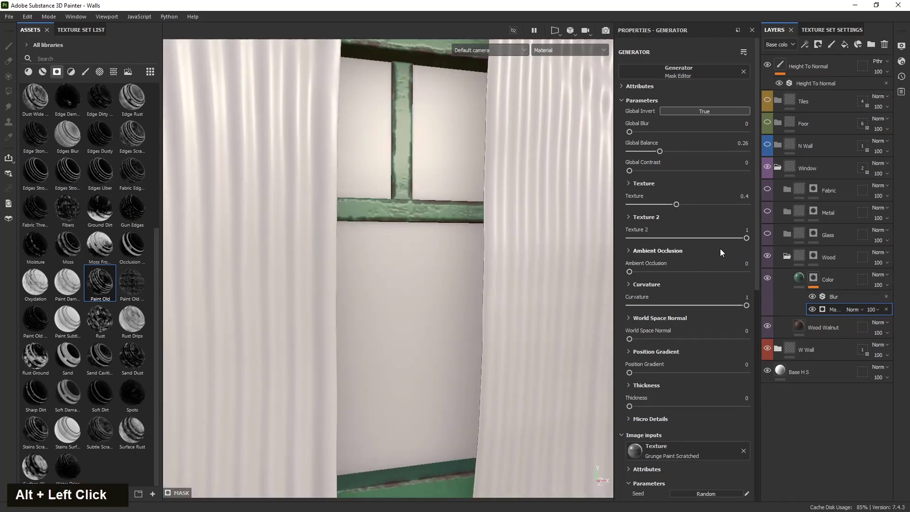
Set the Mask Editor's Texture 0.4, Texture 2 0.93, curvature Sharp 0.6 and Fine 0.2
scroll(down, 3)
scroll(up, 3)
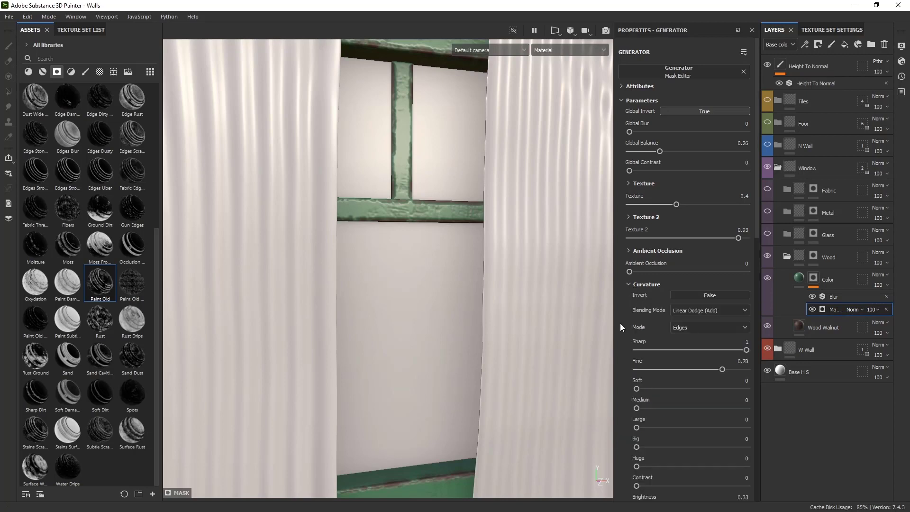
scroll(down, 3)
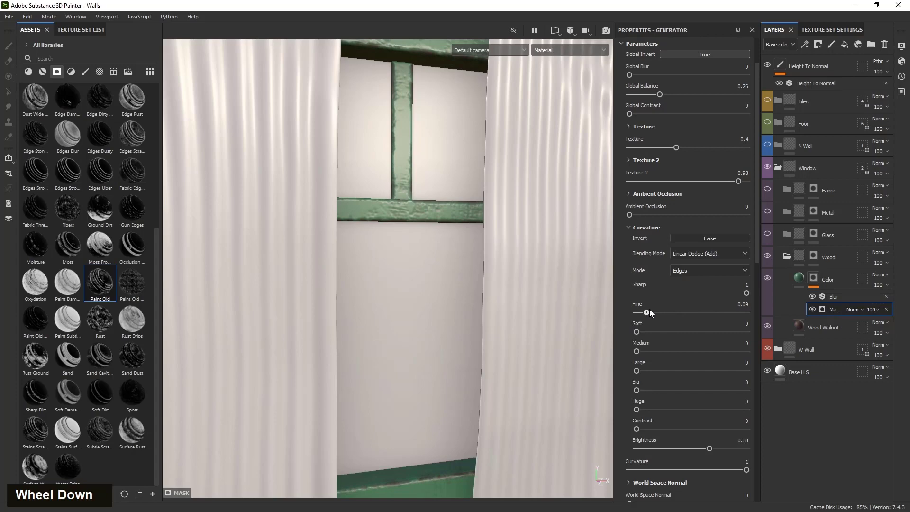
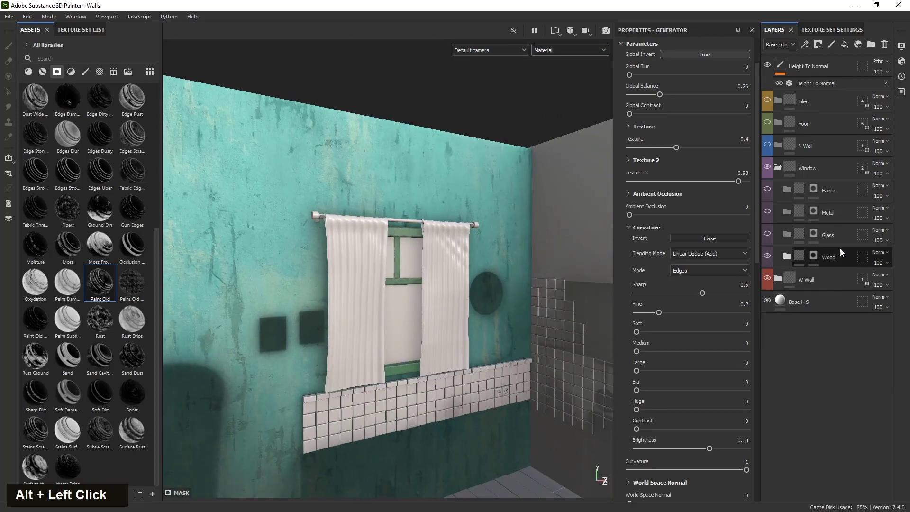
Fill the Wood Color layer's mask with BnW Spots 2 grayscale at low opacity
scroll(up, 3)
click(386, 337)
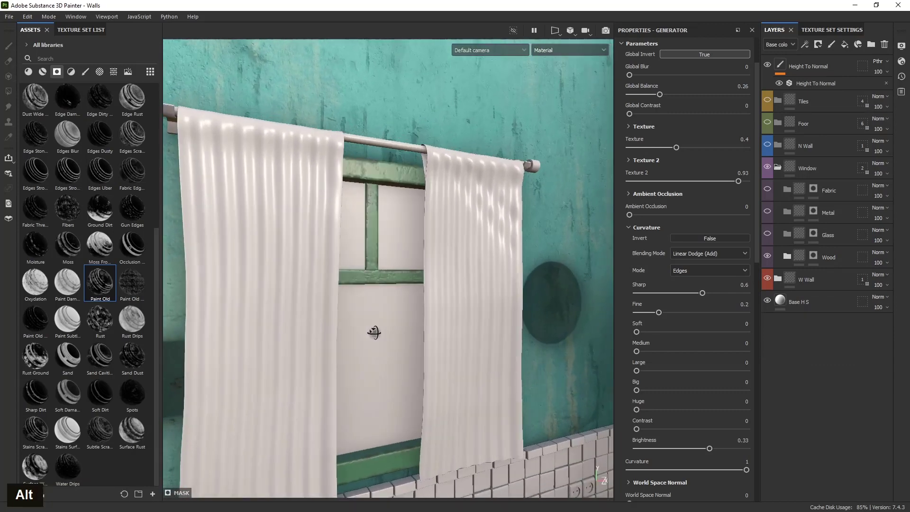
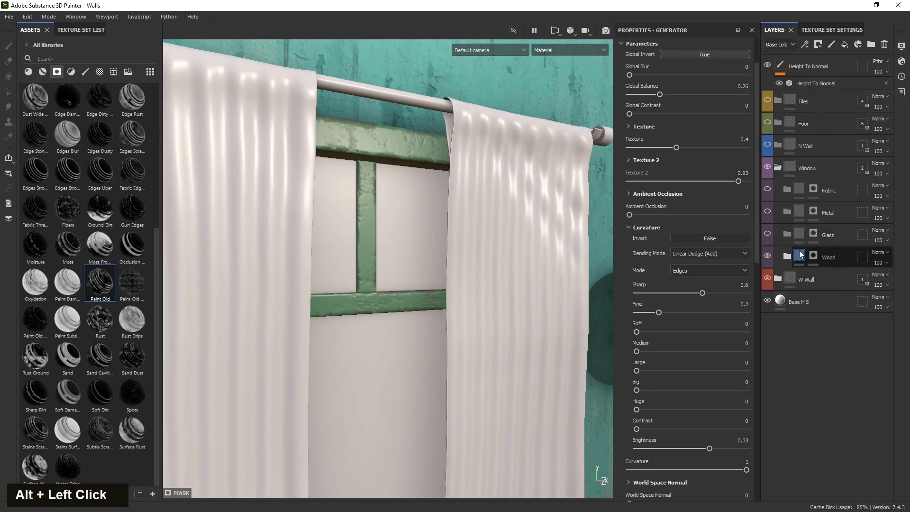
scroll(up, 3)
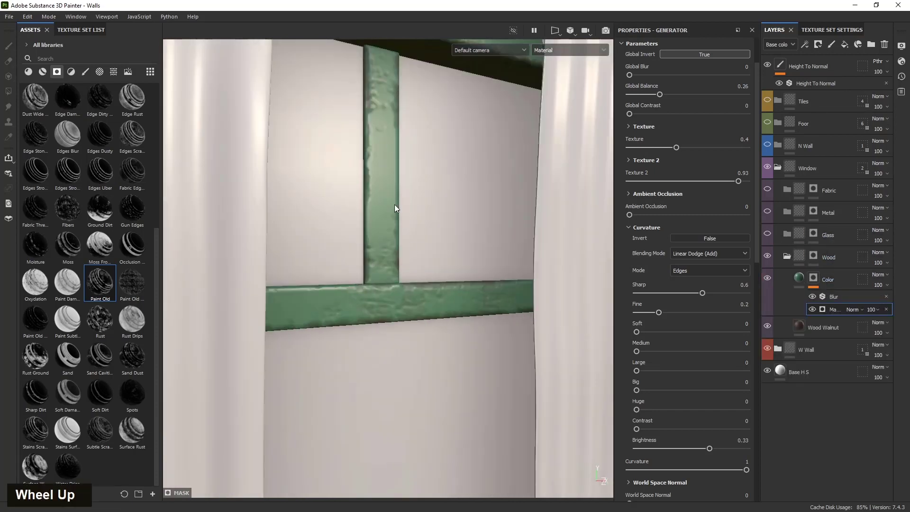
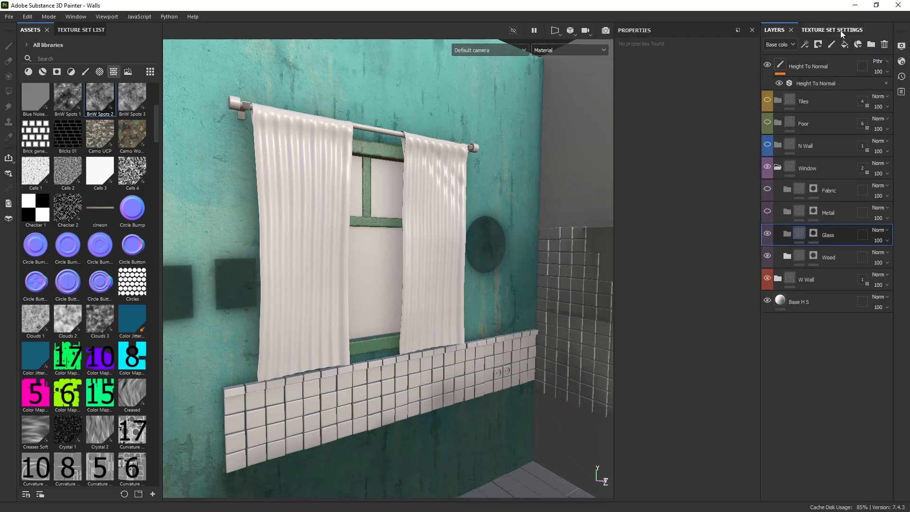
Add a Glass fill layer with base colour 8EBABA, metallic 0.79 and opacity 0.22
scroll(up, 3)
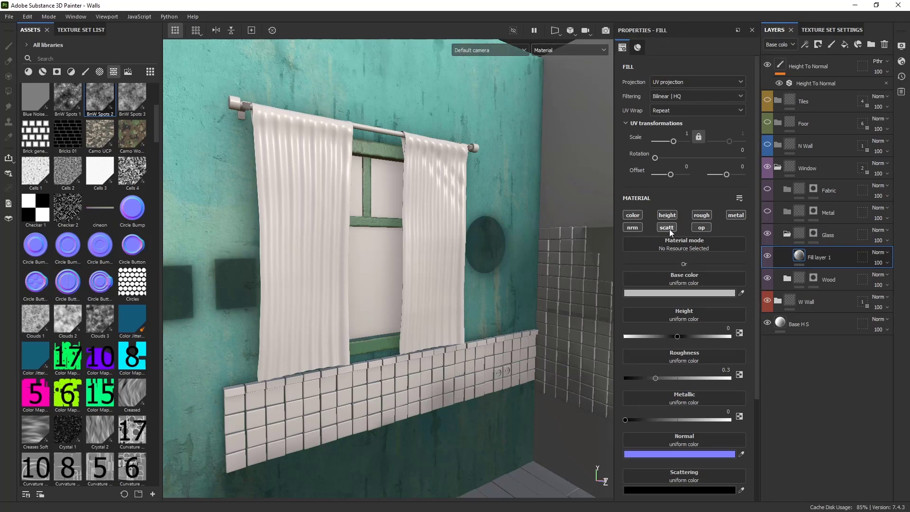
double_click(675, 214)
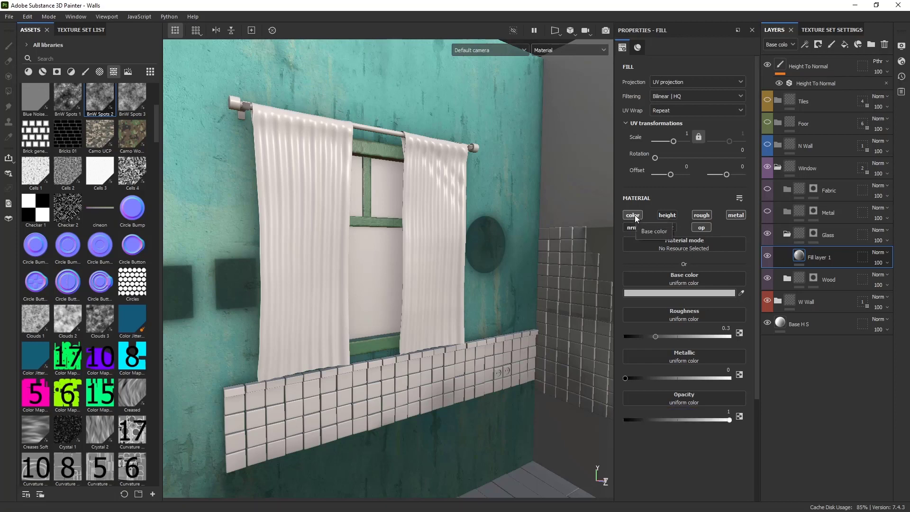
scroll(up, 3)
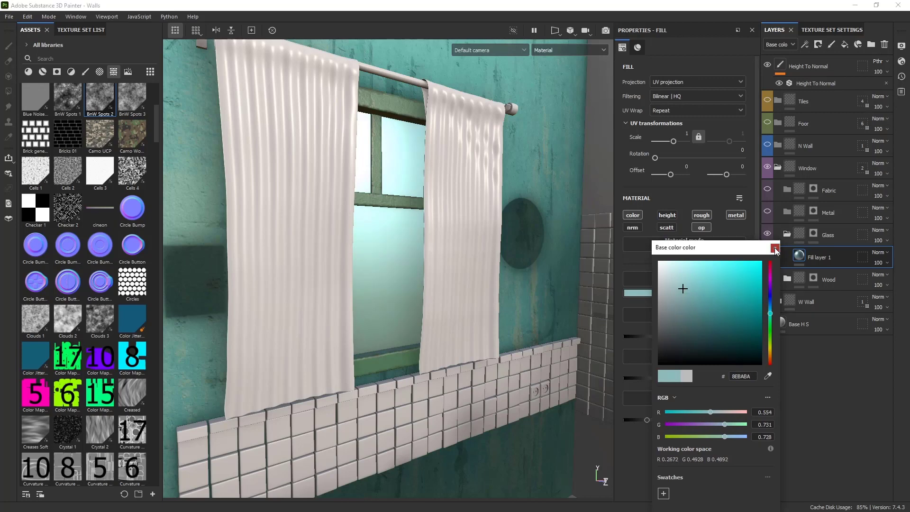
scroll(down, 3)
scroll(up, 3)
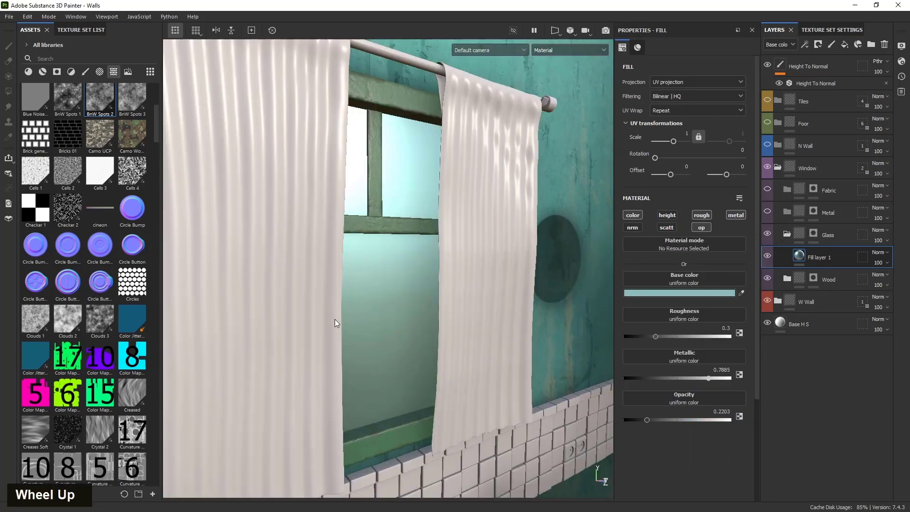
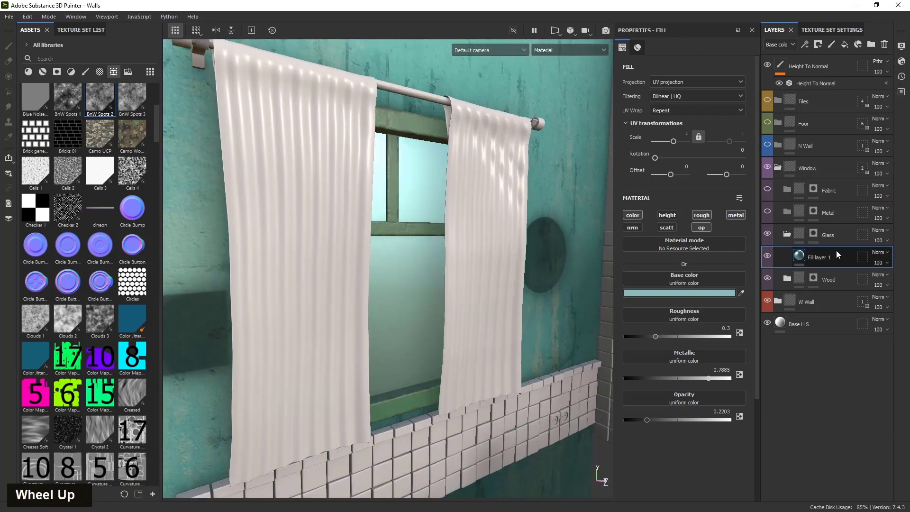
Rename the new glass fill layer to Glass
double_click(820, 260)
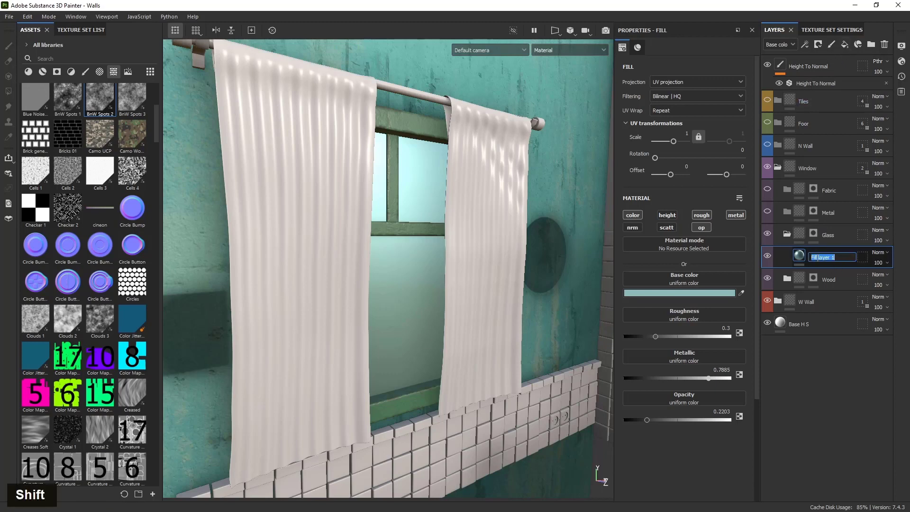
key(shift+b)
key(a)
key(BackSpace)
key(BackSpace)
key(shift+g)
key(l)
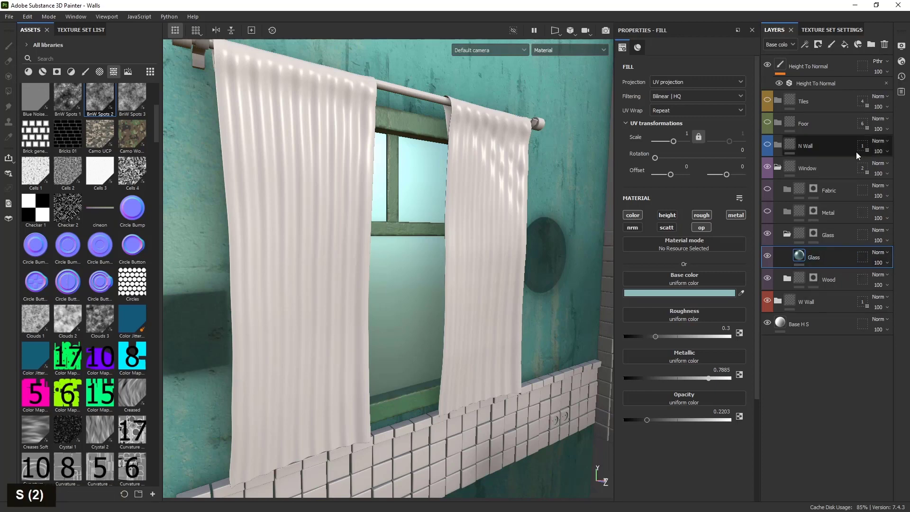
Rename the added fill layer above it to AO dirt
double_click(818, 258)
key(shift+a)
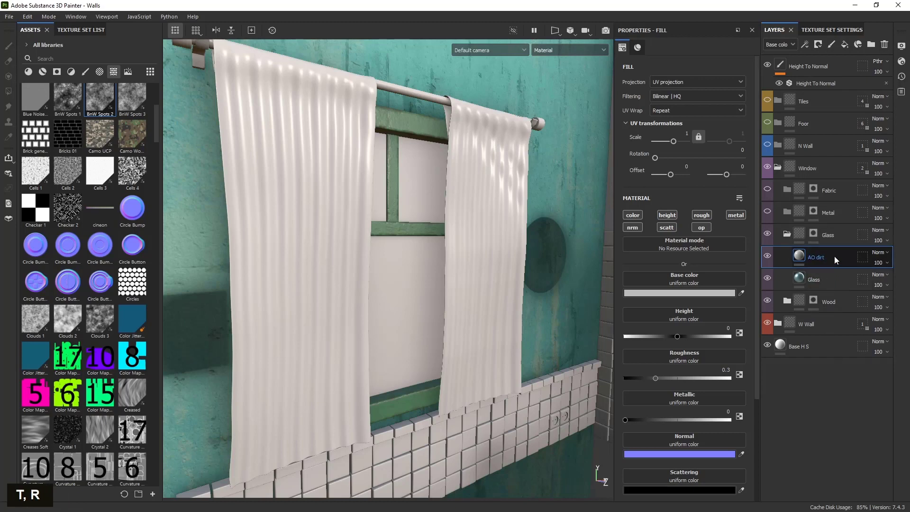
Set AO dirt to Multiply on colour and roughness only and edit its base colour
double_click(671, 227)
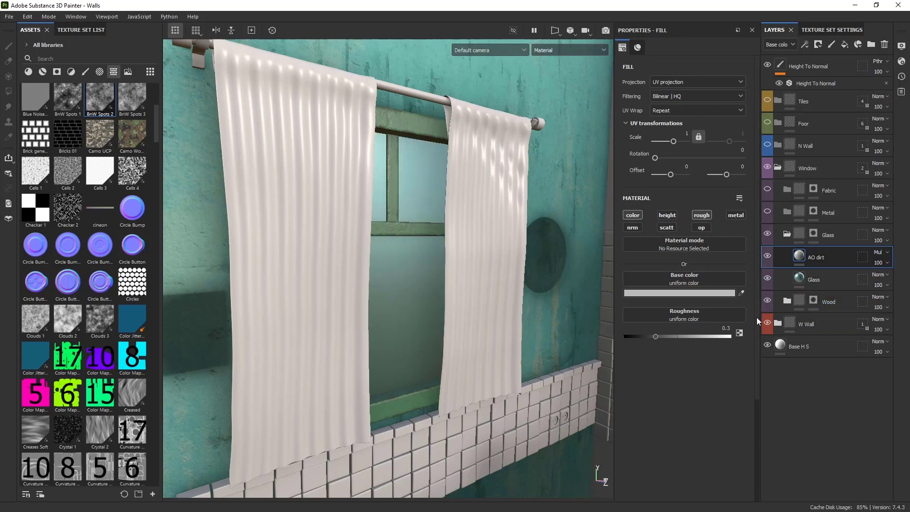
double_click(698, 296)
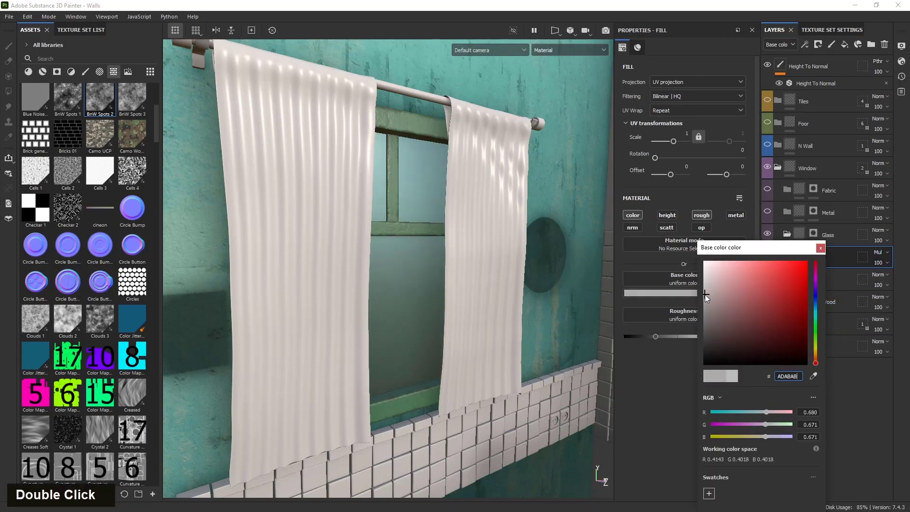
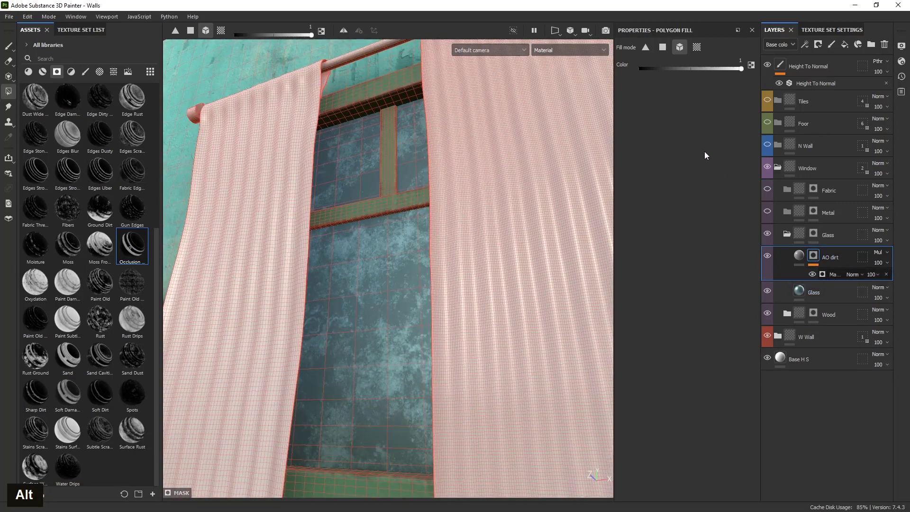
Replace the AO dirt mask's generator with the Dirt generator
scroll(up, 3)
click(311, 336)
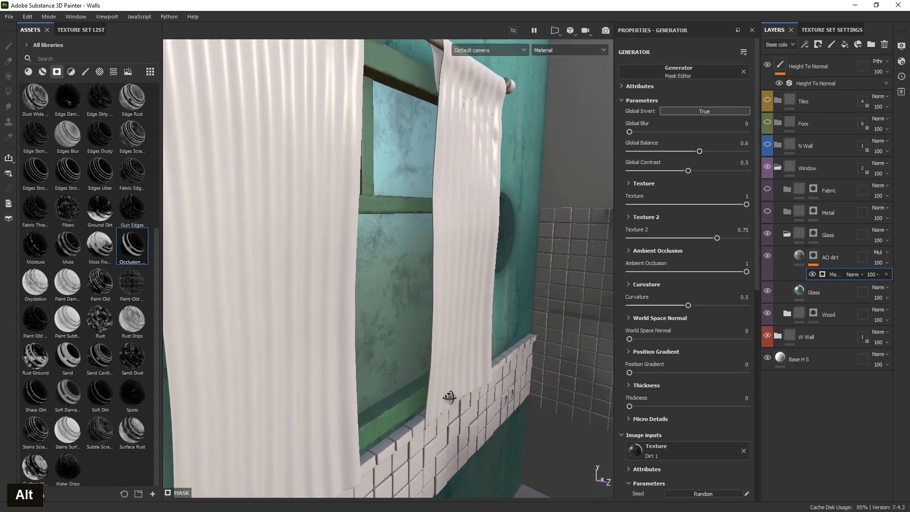
scroll(up, 3)
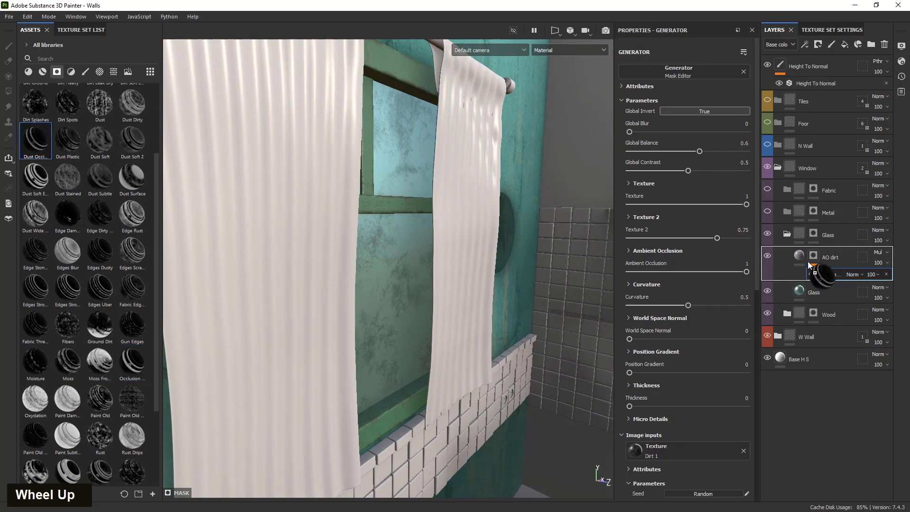
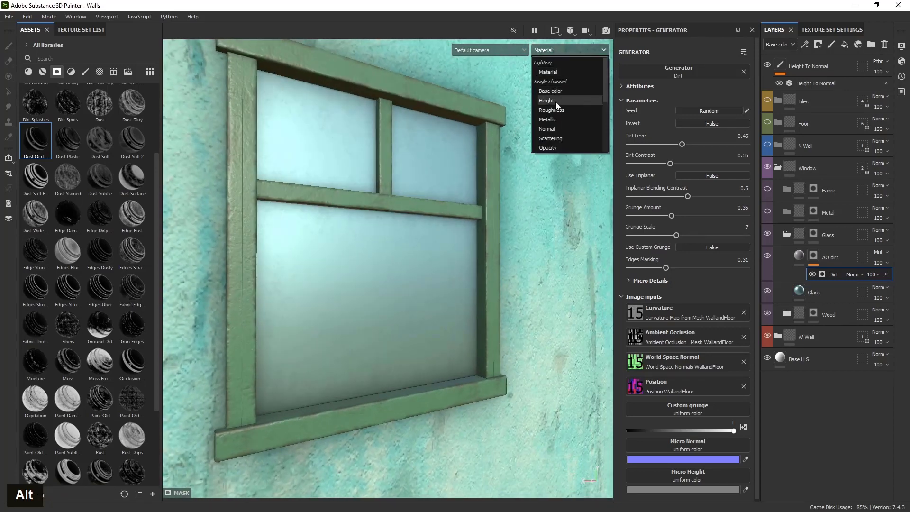
Set AO dirt roughness to 0.81 and lower the layer opacity to 57
click(416, 345)
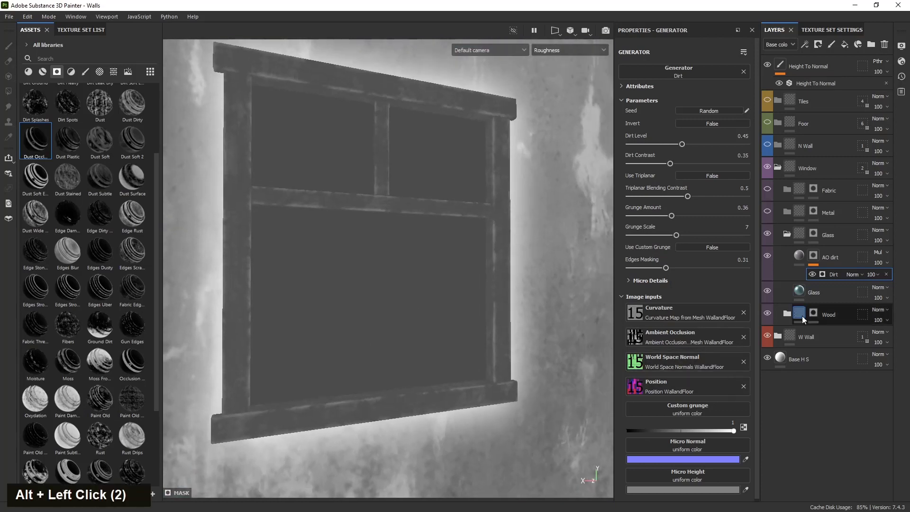
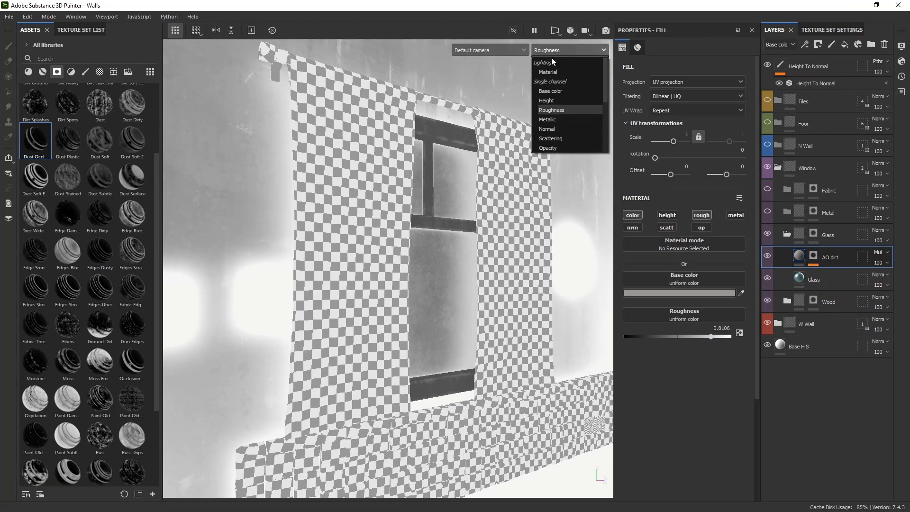
scroll(down, 3)
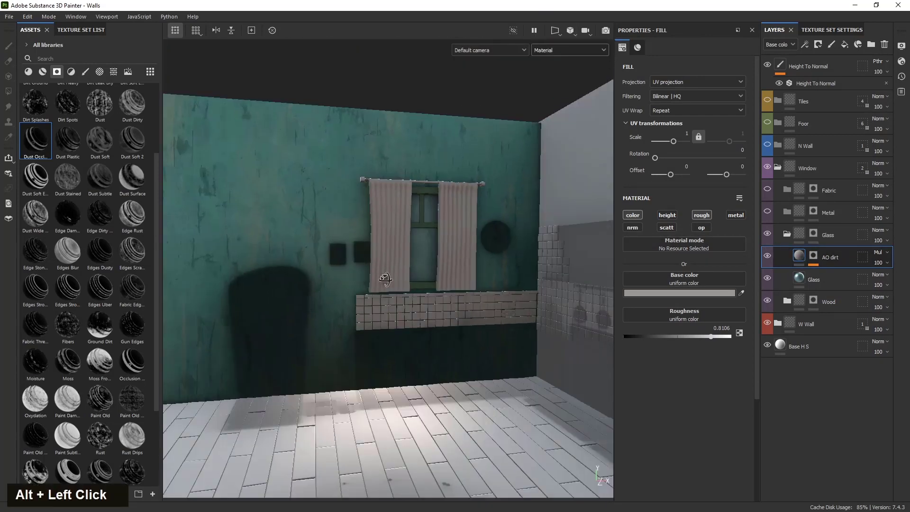
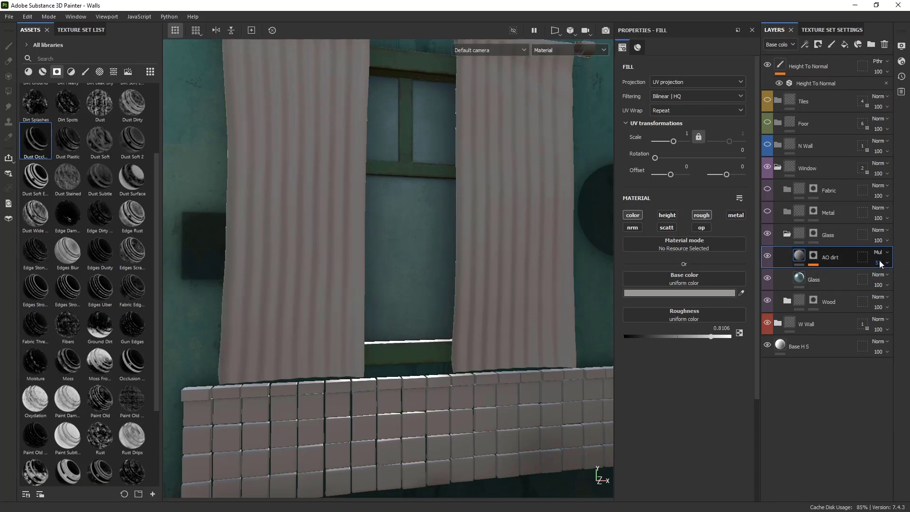
scroll(down, 3)
click(367, 333)
right_click(352, 304)
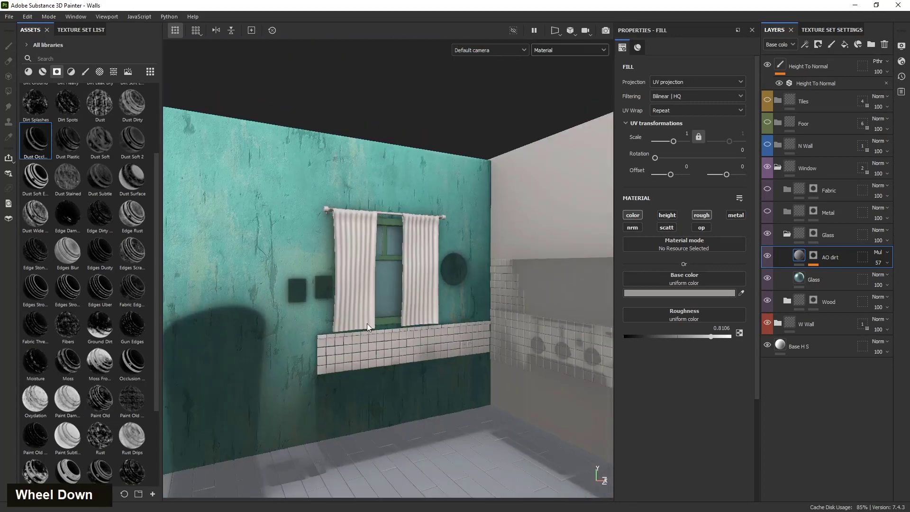